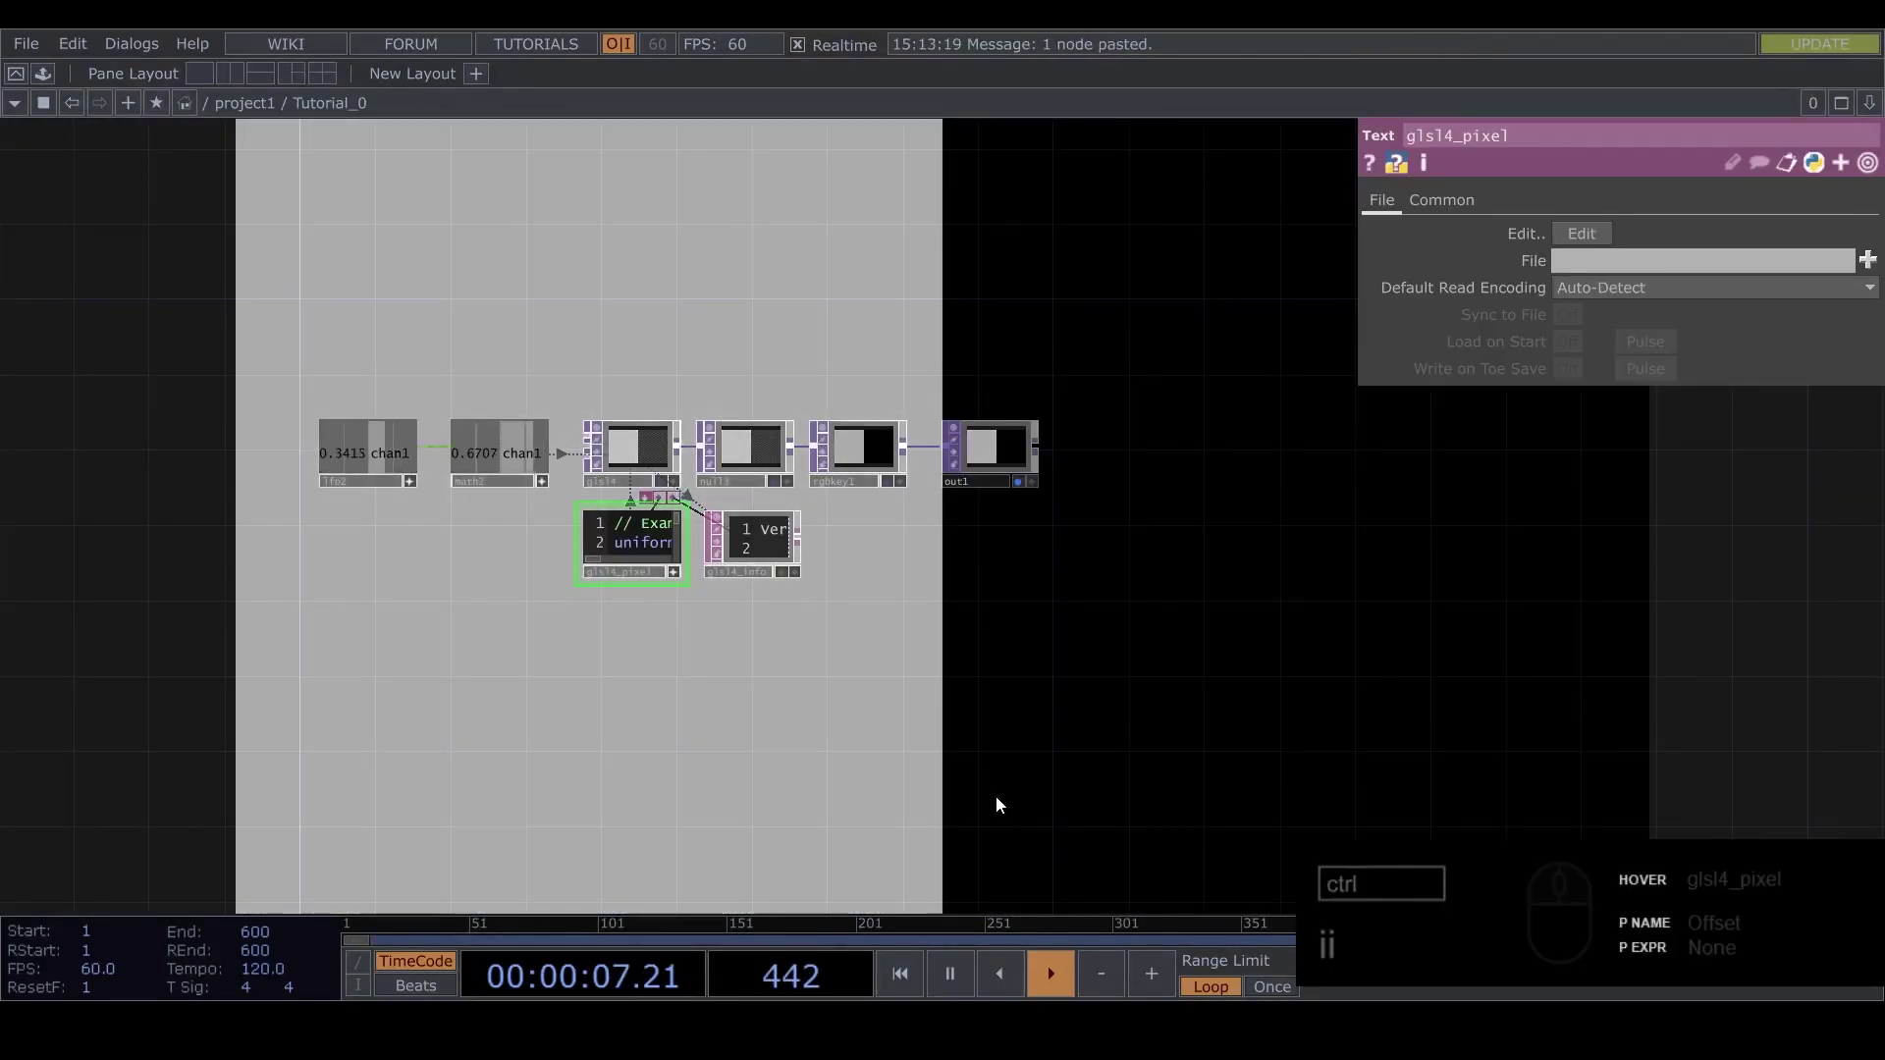
Delete all the old operators from the network
{"action": "left_click", "coordinate": [1138, 742]}
{"action": "type", "text": "ii"}
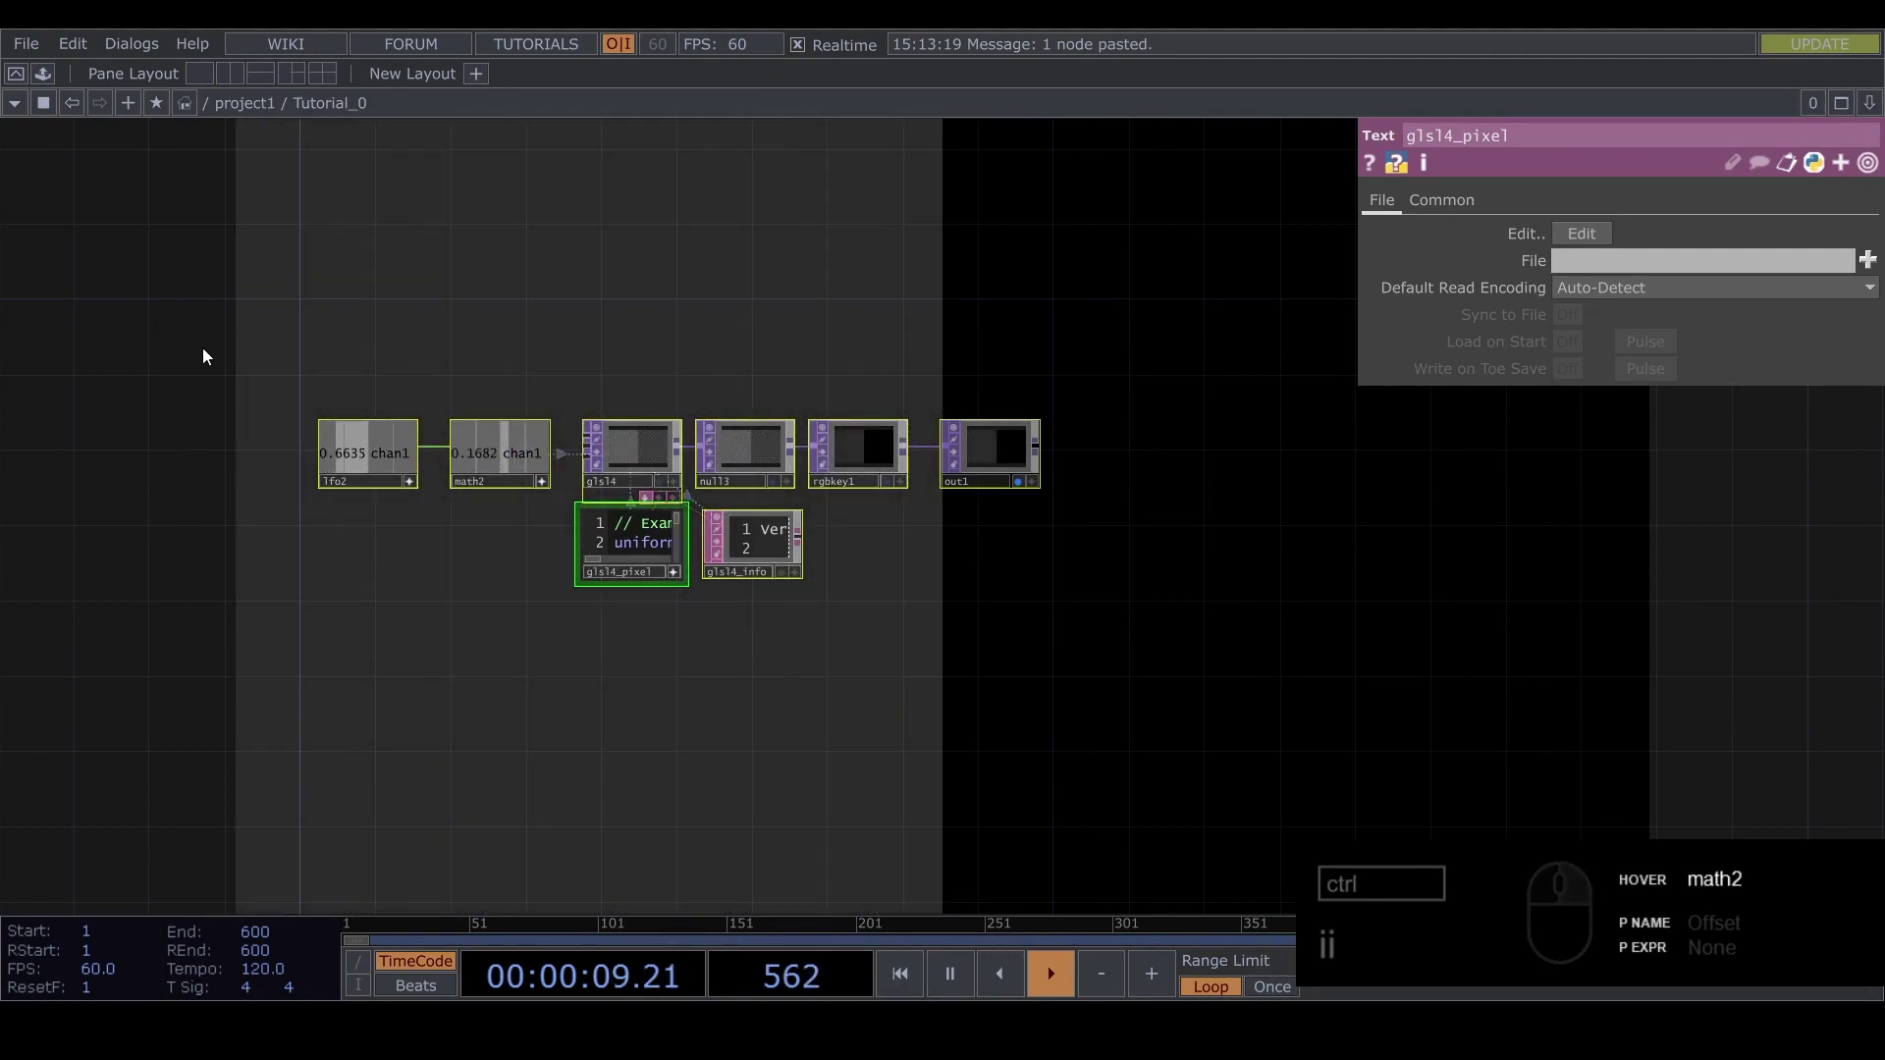
{"action": "key", "text": "Delete"}
Create an LFO CHOP and a Math CHOP and wire the LFO output into the Math
{"action": "key", "text": "Tab"}
{"action": "type", "text": "fo"}
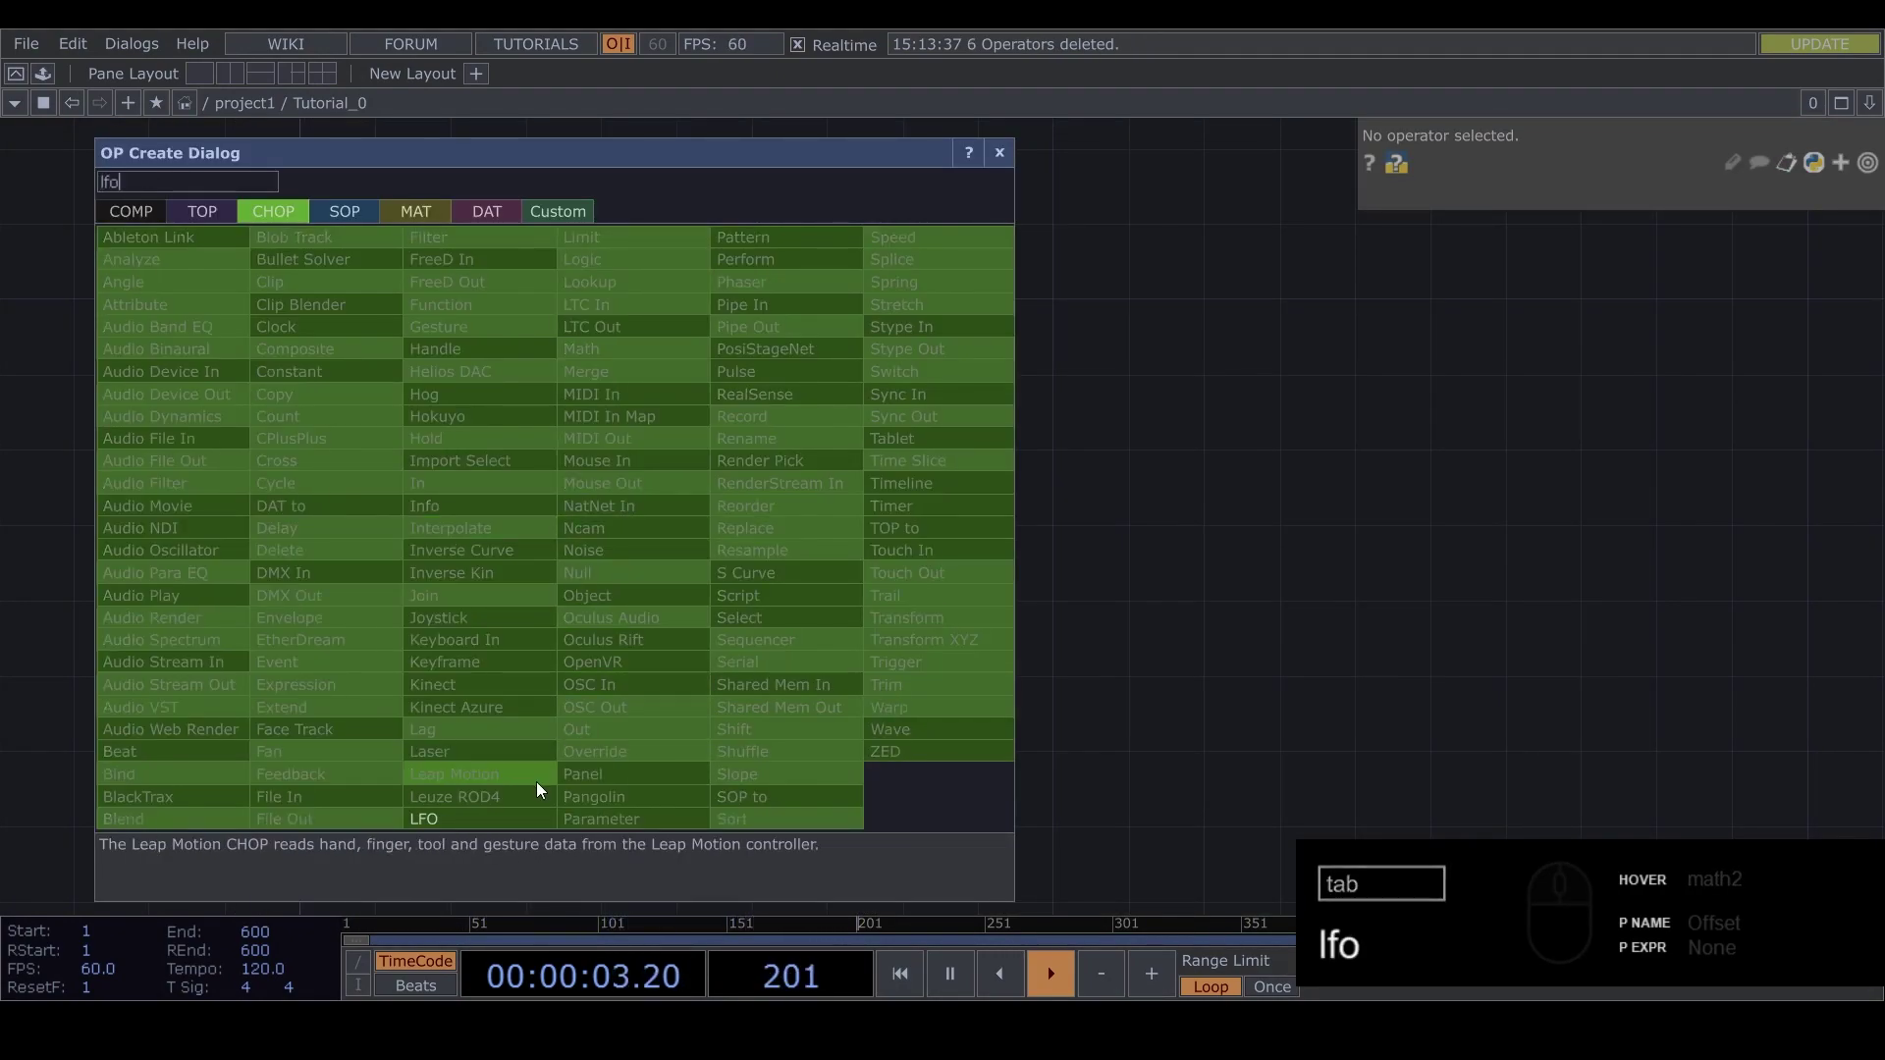
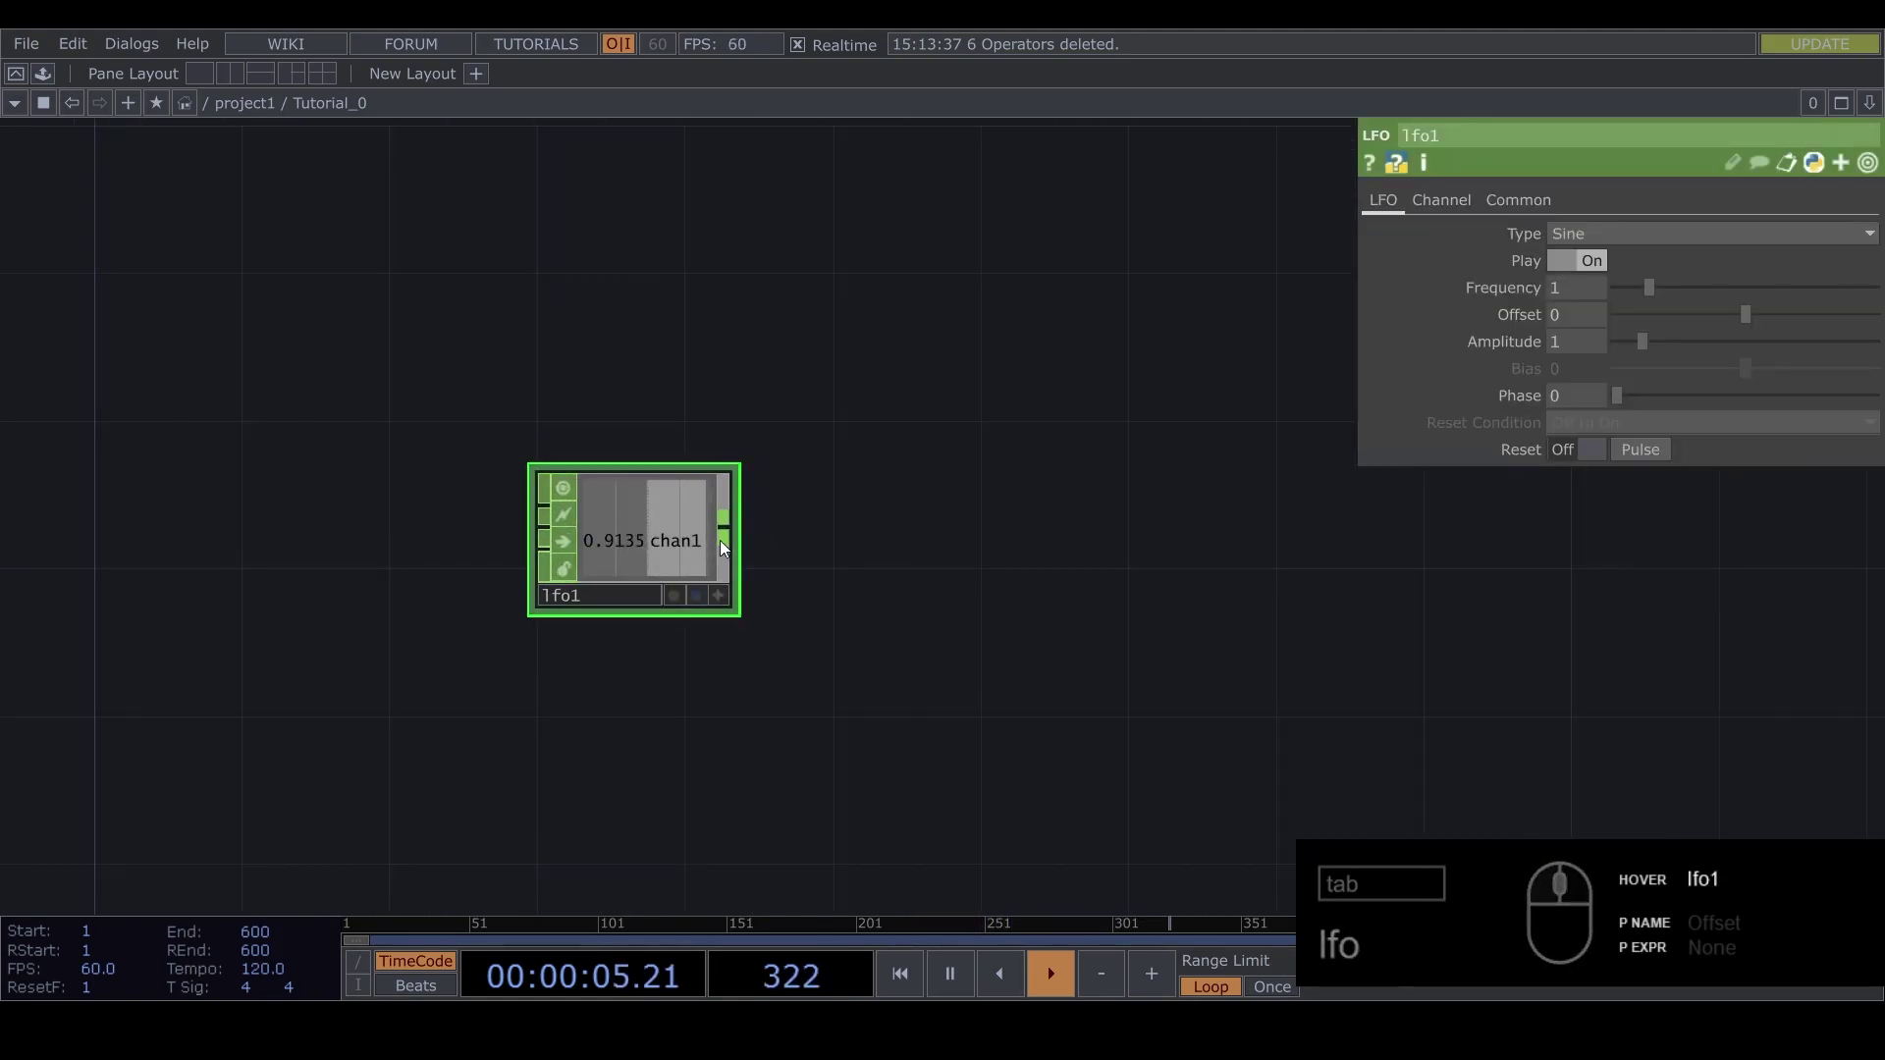
{"action": "left_click_drag", "start_coordinate": [732, 544], "coordinate": [842, 539]}
{"action": "key", "text": "Tab"}
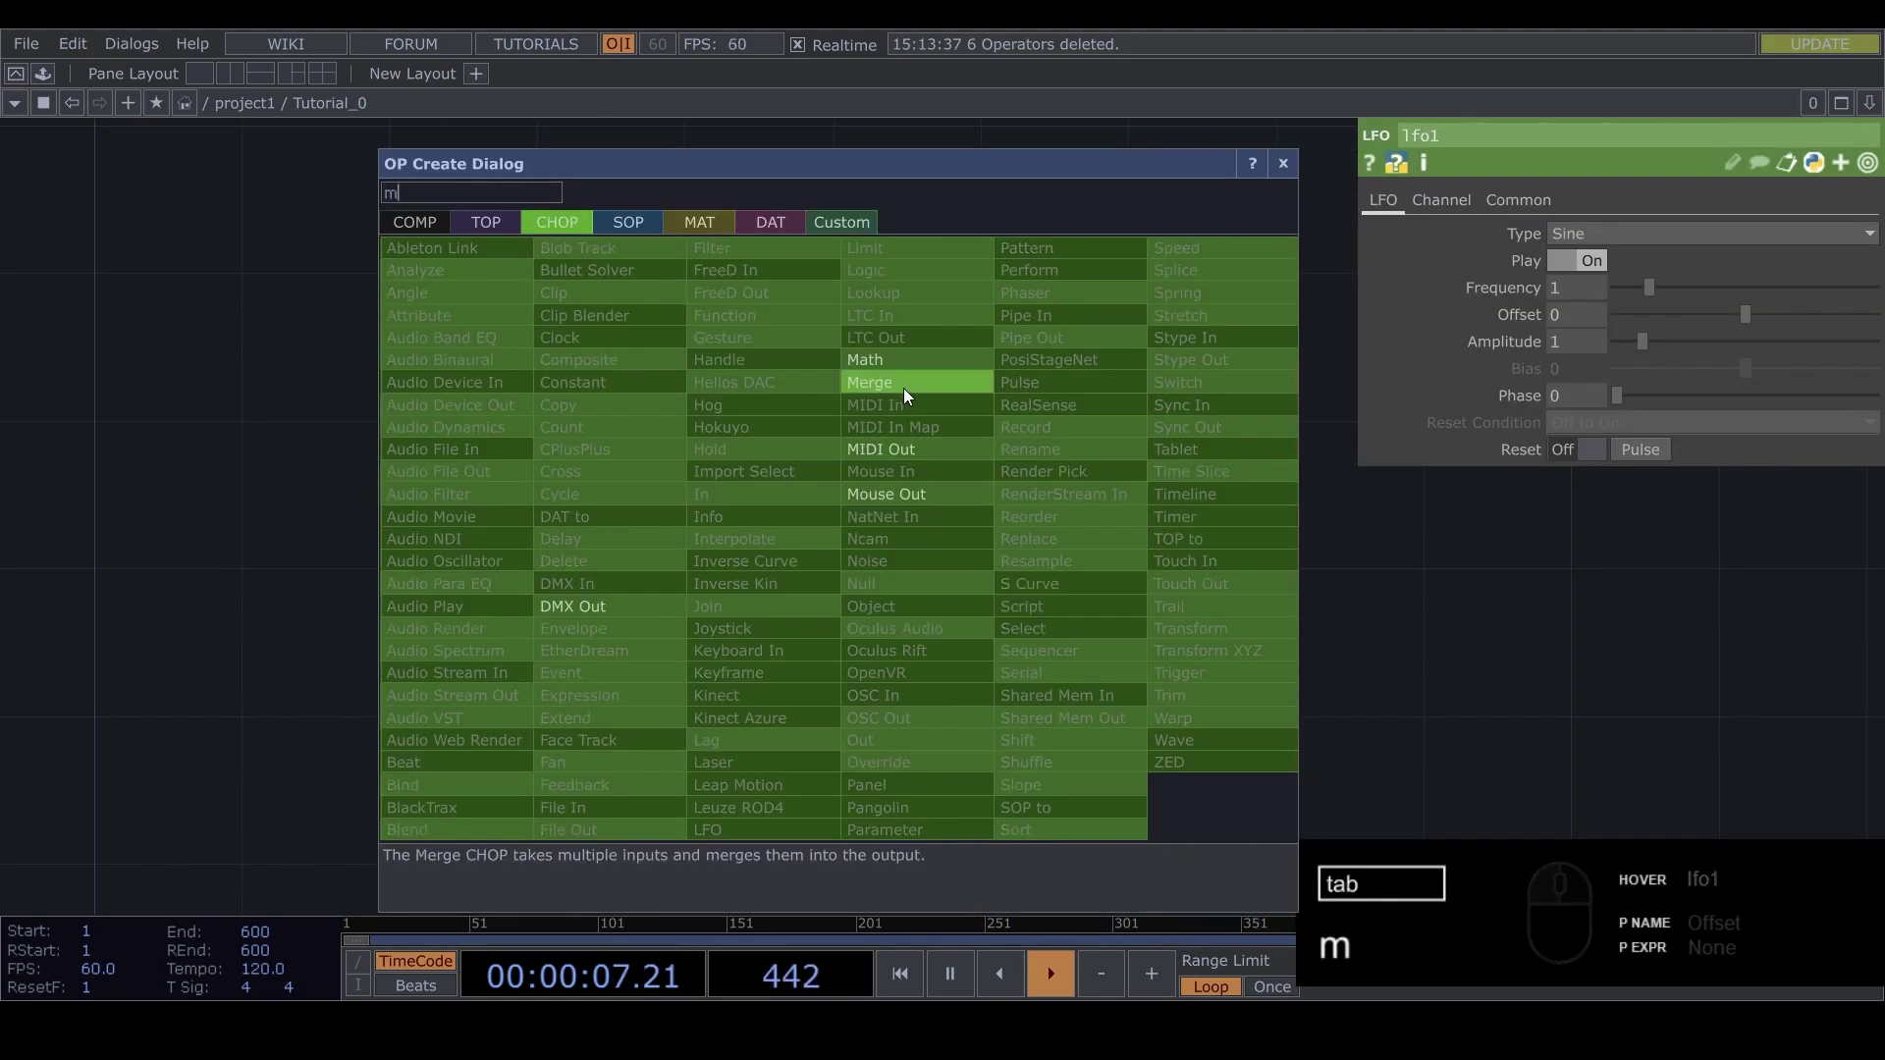
{"action": "left_click_drag", "start_coordinate": [904, 376], "coordinate": [833, 542]}
{"action": "left_click_drag", "start_coordinate": [964, 536], "coordinate": [887, 731]}
{"action": "left_click", "coordinate": [871, 722]}
{"action": "left_click_drag", "start_coordinate": [1509, 196], "coordinate": [1708, 244]}
{"action": "middle_click", "coordinate": [278, 626]}
{"action": "left_click_drag", "start_coordinate": [345, 697], "coordinate": [413, 444]}
Lower the LFO's Frequency to 0.47
{"action": "left_click", "coordinate": [616, 505]}
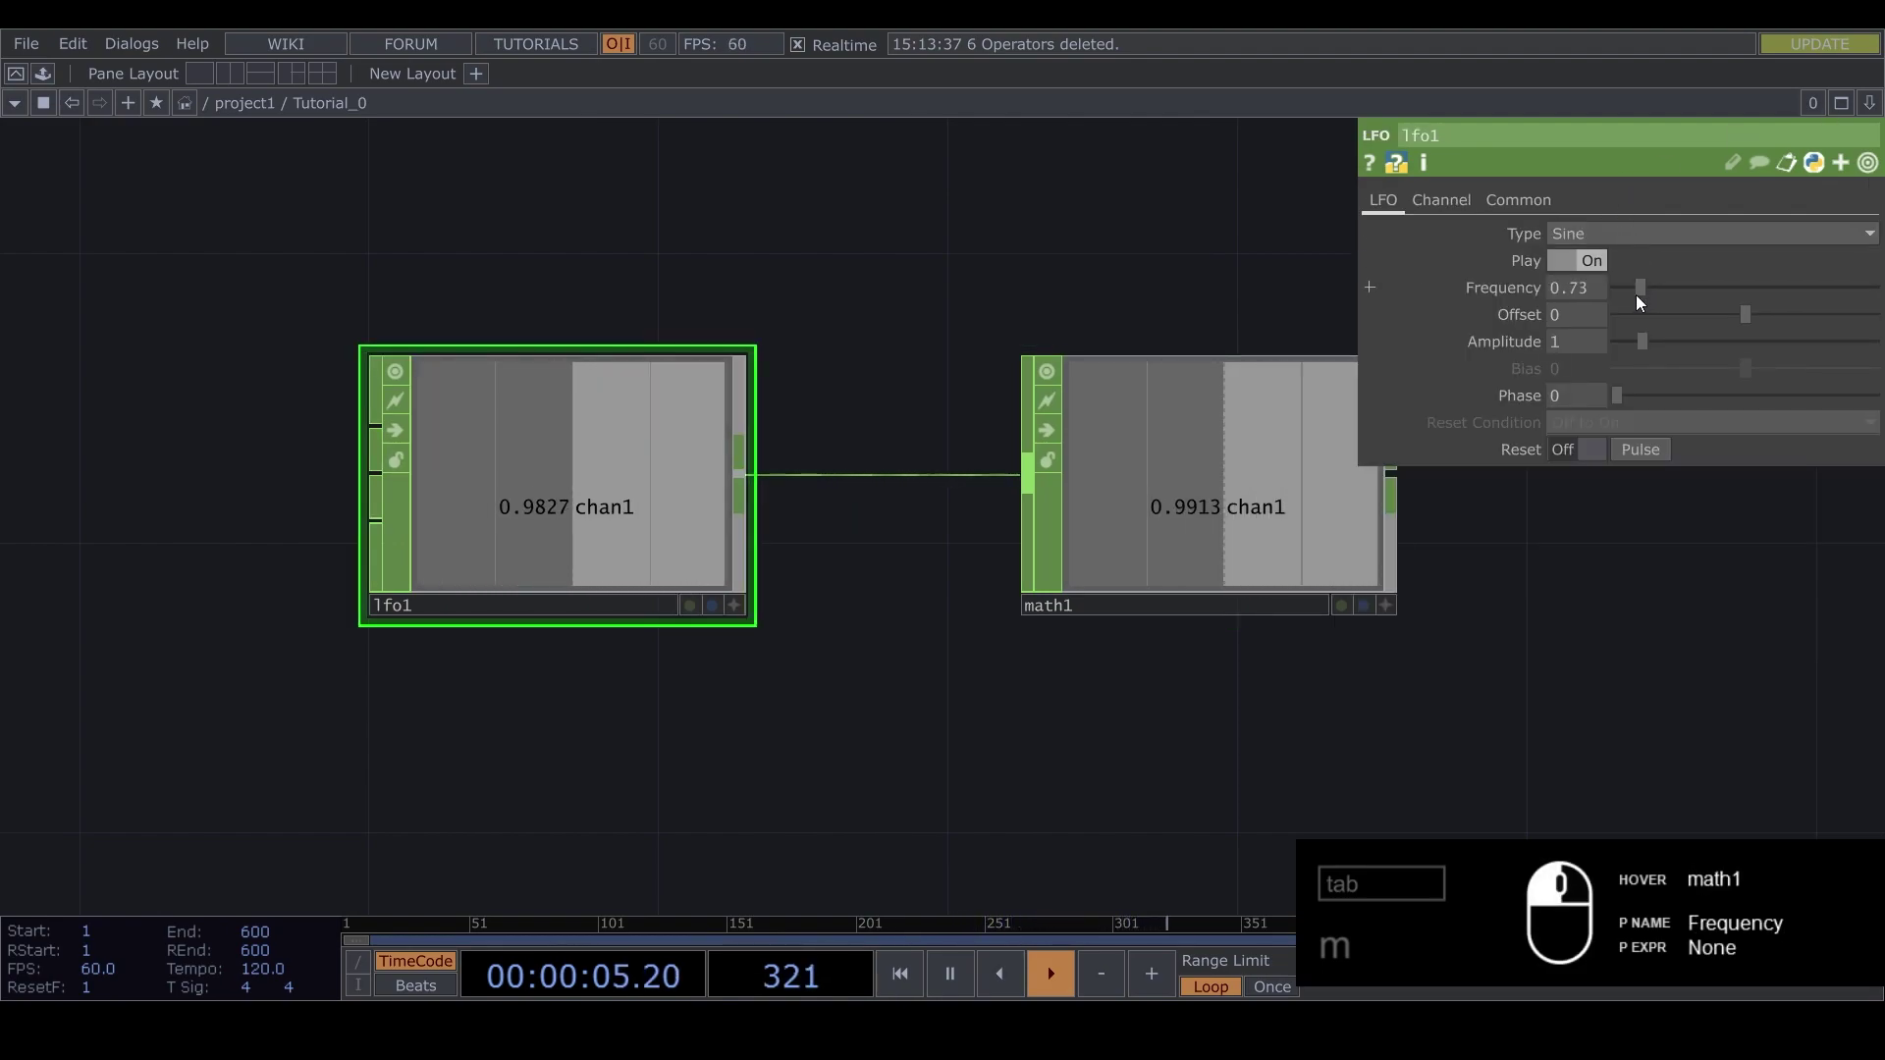
{"action": "left_click_drag", "start_coordinate": [1627, 299], "coordinate": [442, 525]}
{"action": "key", "text": "space"}
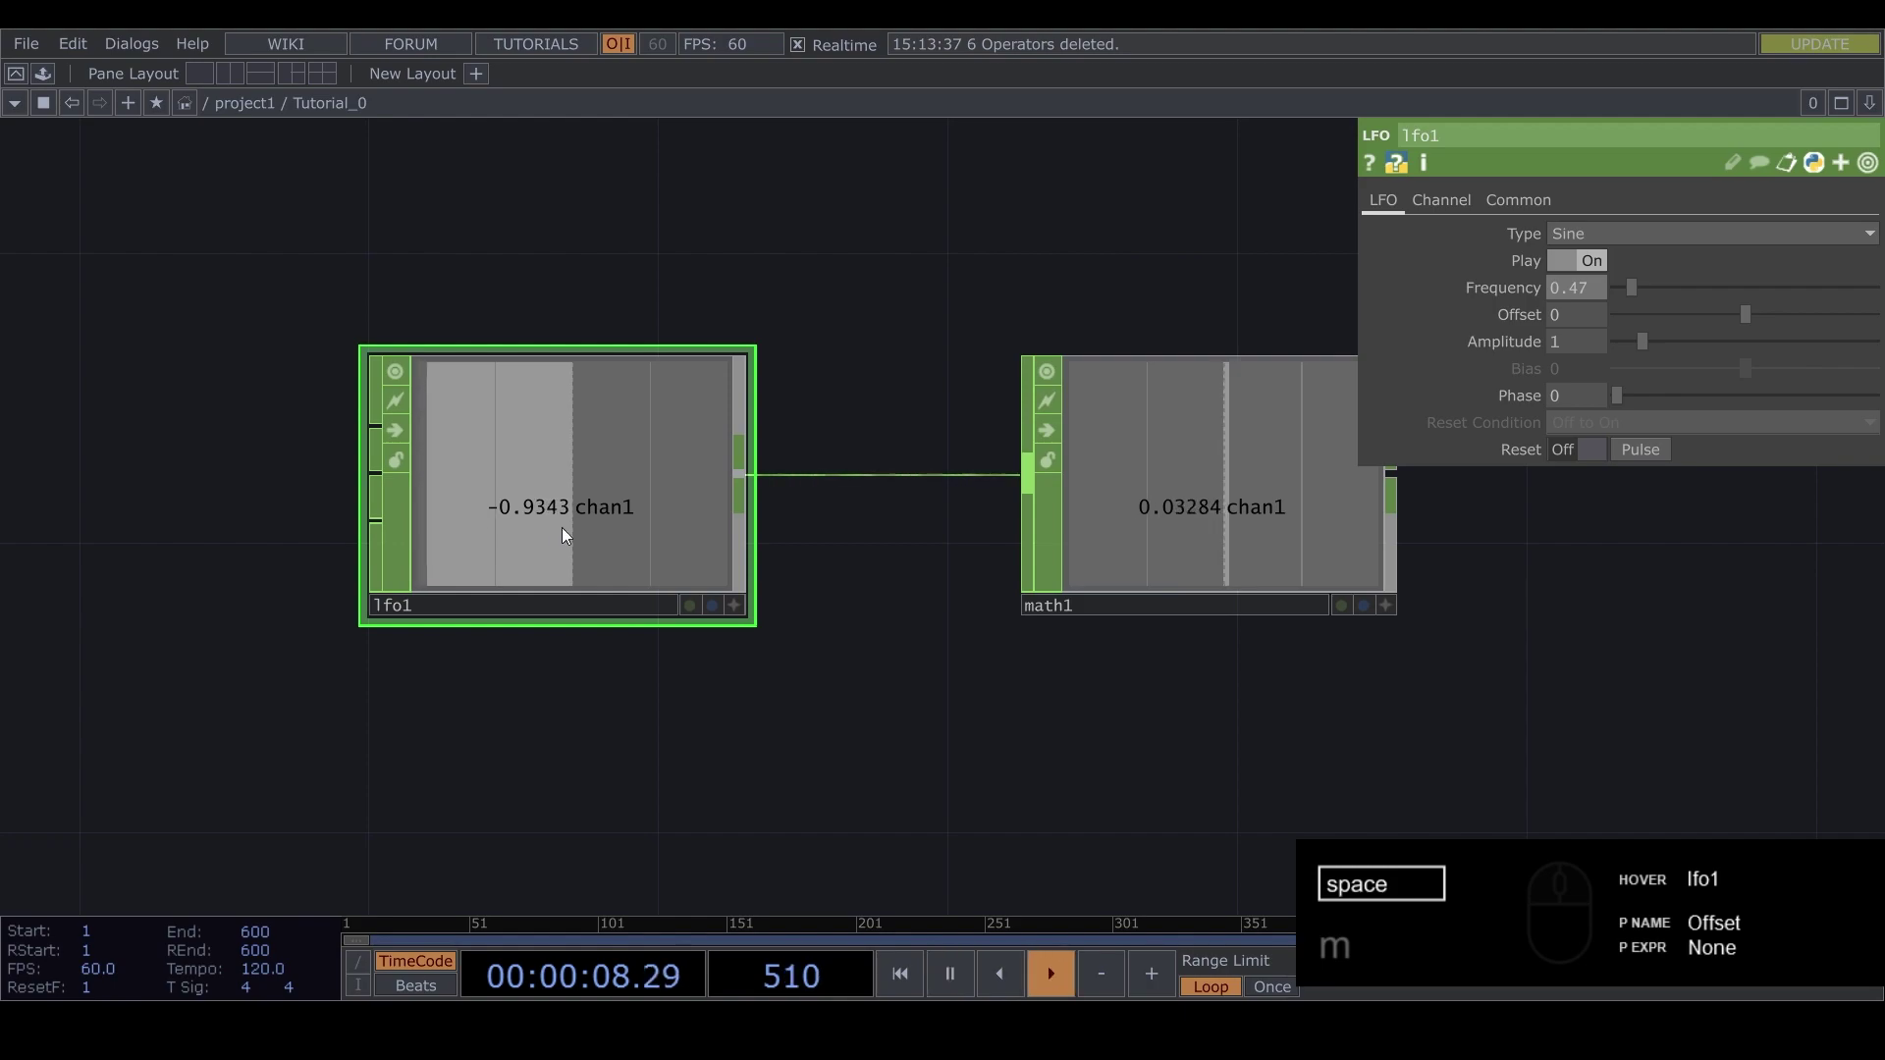
{"action": "left_click_drag", "start_coordinate": [926, 661], "coordinate": [946, 544]}
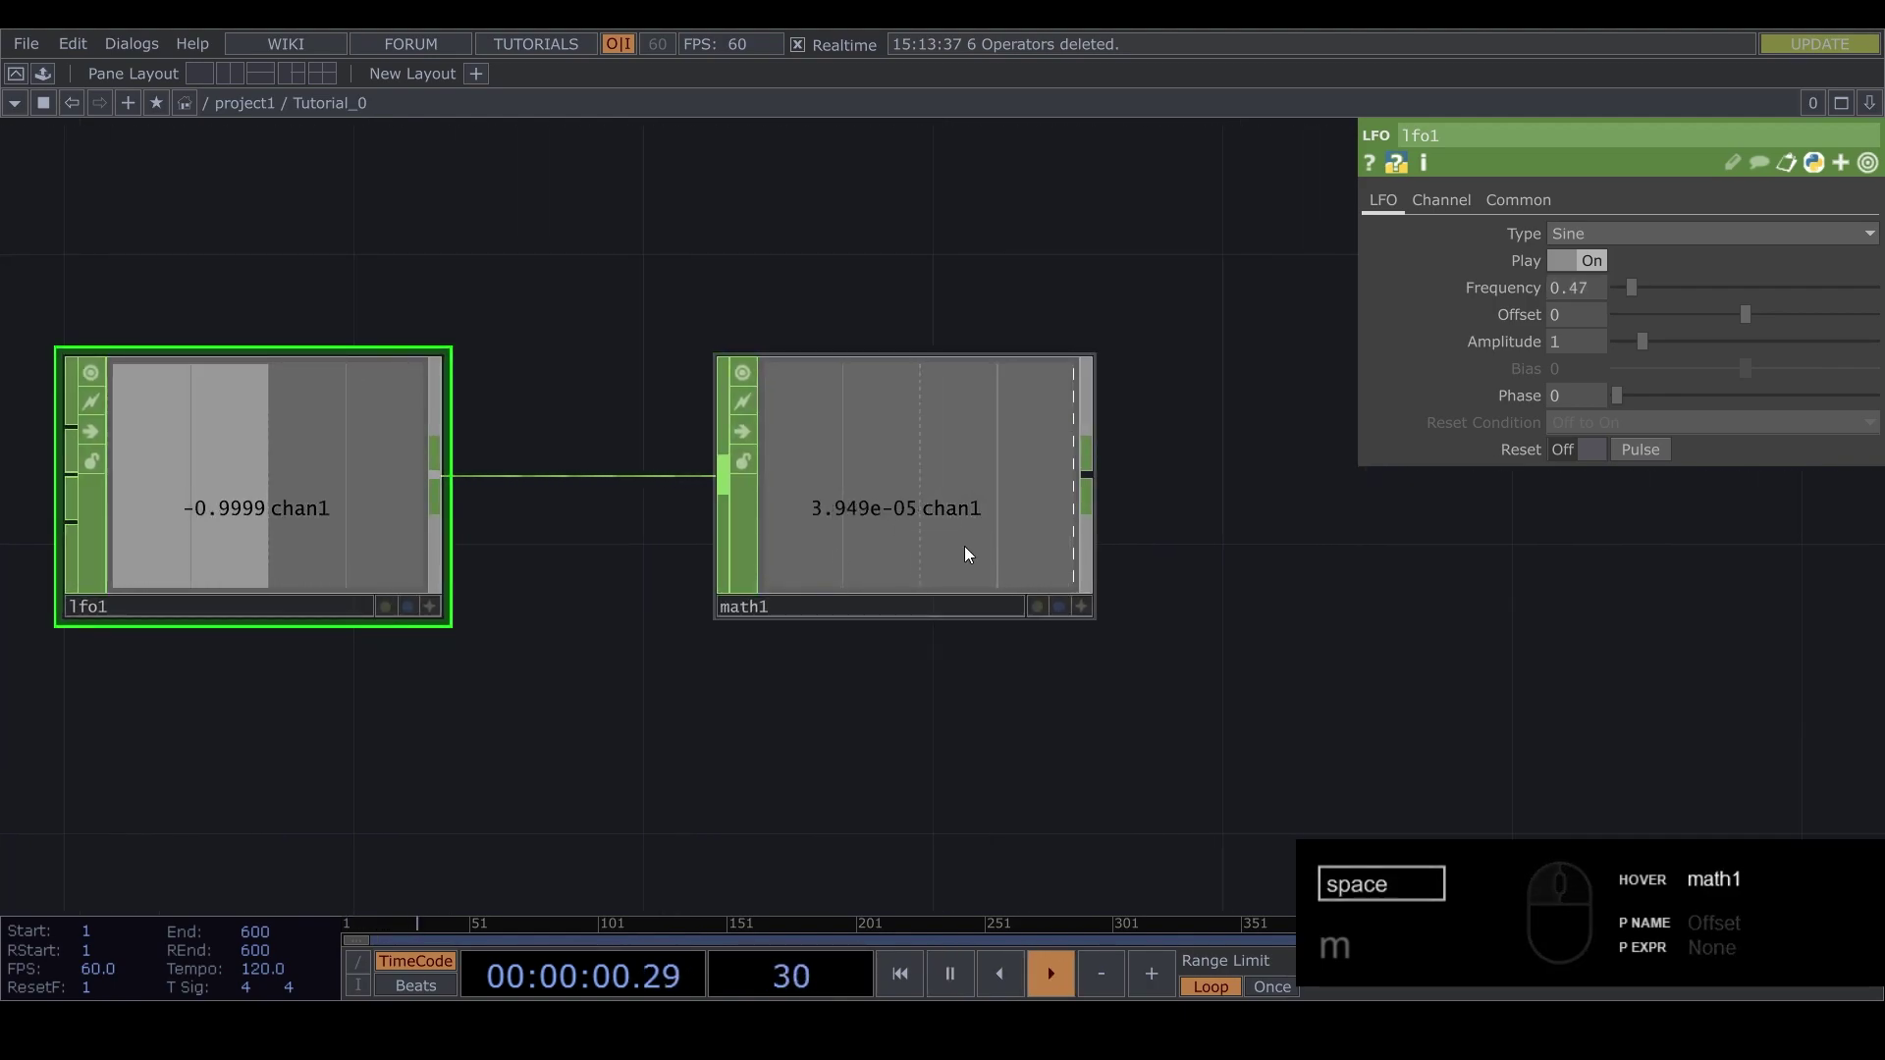
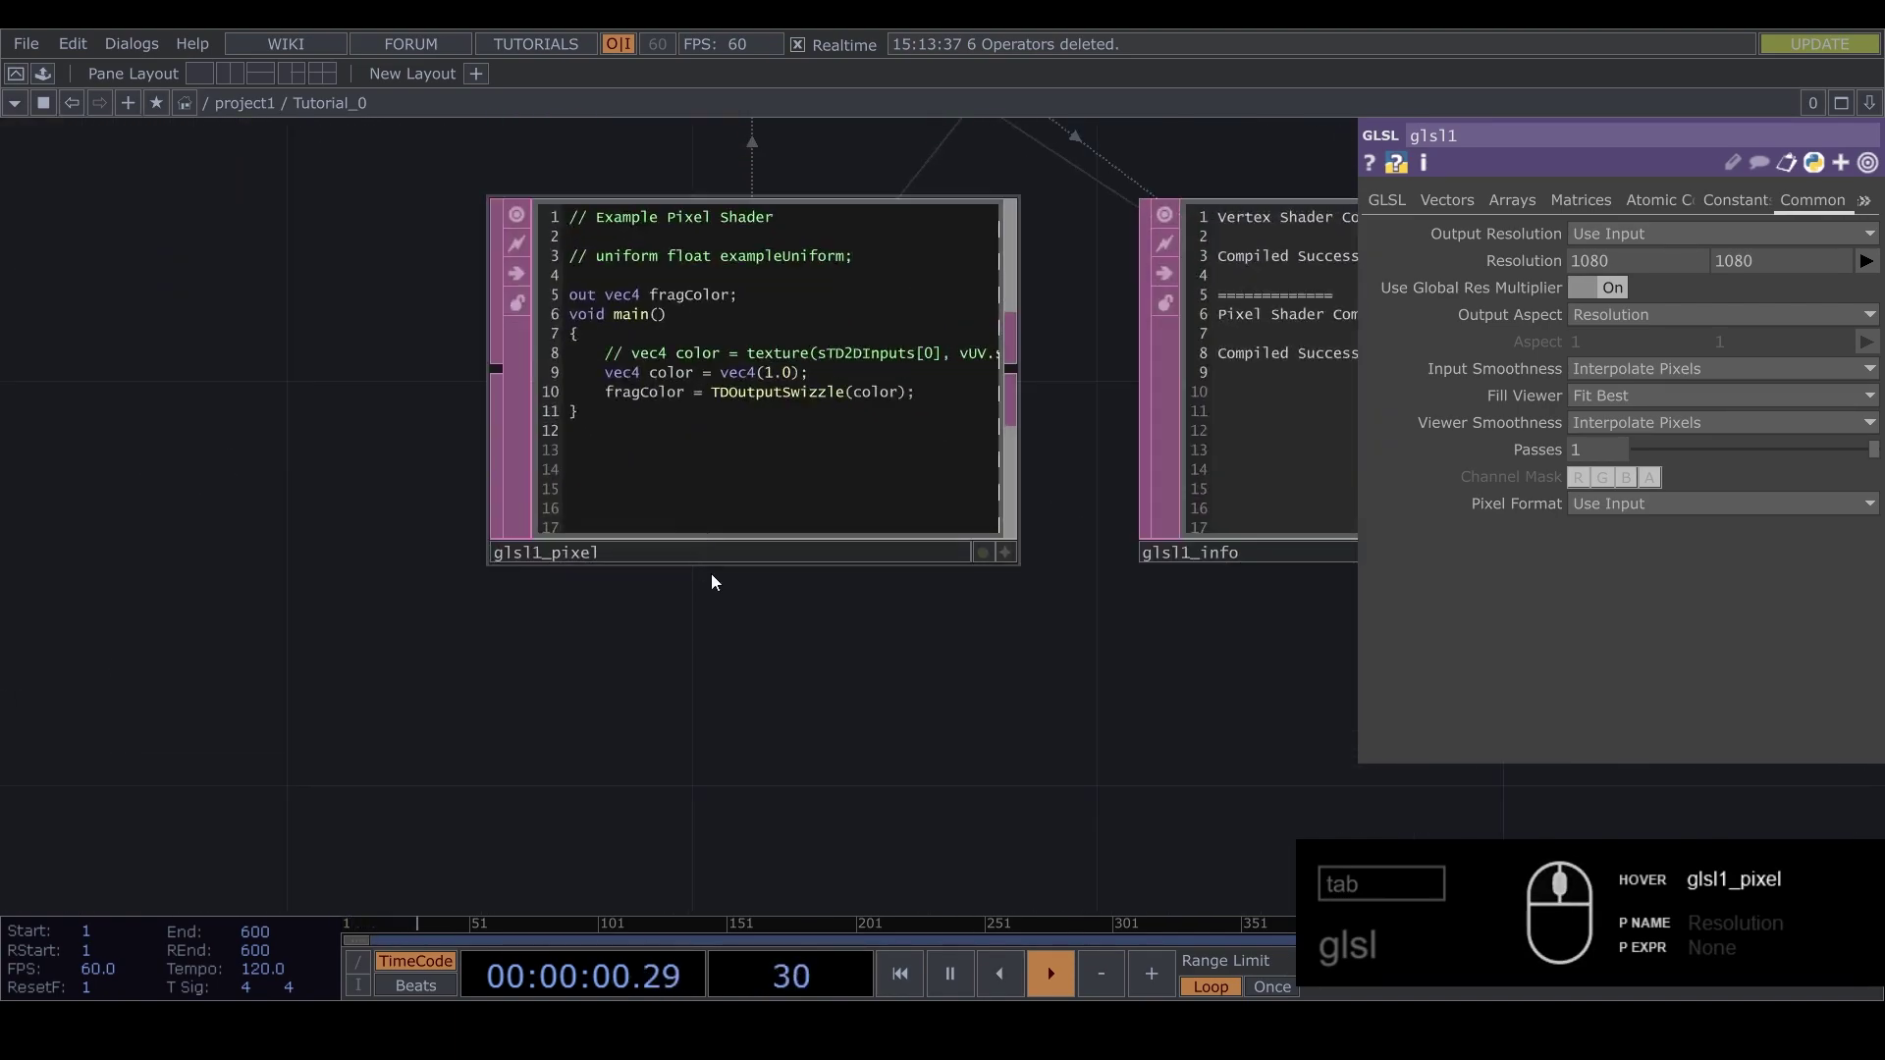
{"action": "left_click_drag", "start_coordinate": [678, 644], "coordinate": [470, 274]}
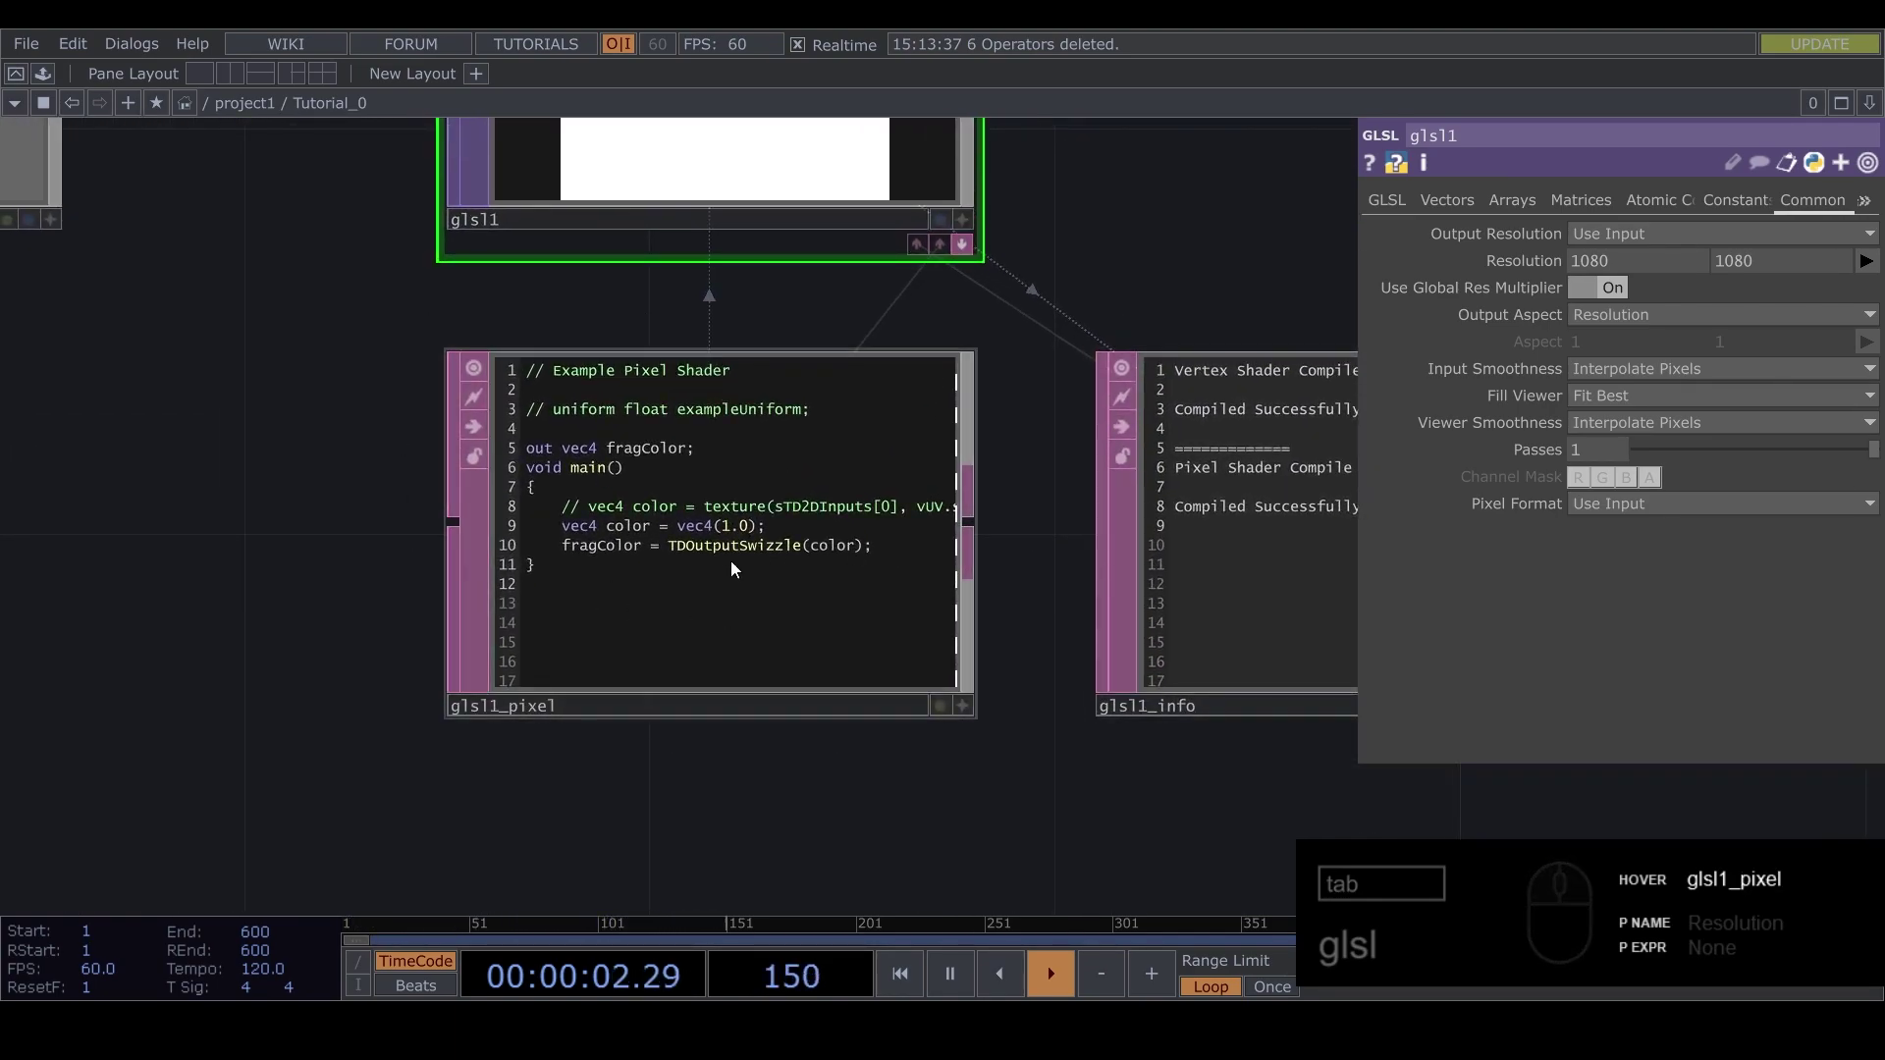
{"action": "left_click", "coordinate": [969, 708]}
{"action": "middle_click", "coordinate": [1035, 607]}
{"action": "left_click_drag", "start_coordinate": [1032, 629], "coordinate": [695, 476]}
{"action": "left_click", "coordinate": [702, 467]}
{"action": "left_click_drag", "start_coordinate": [535, 545], "coordinate": [494, 527]}
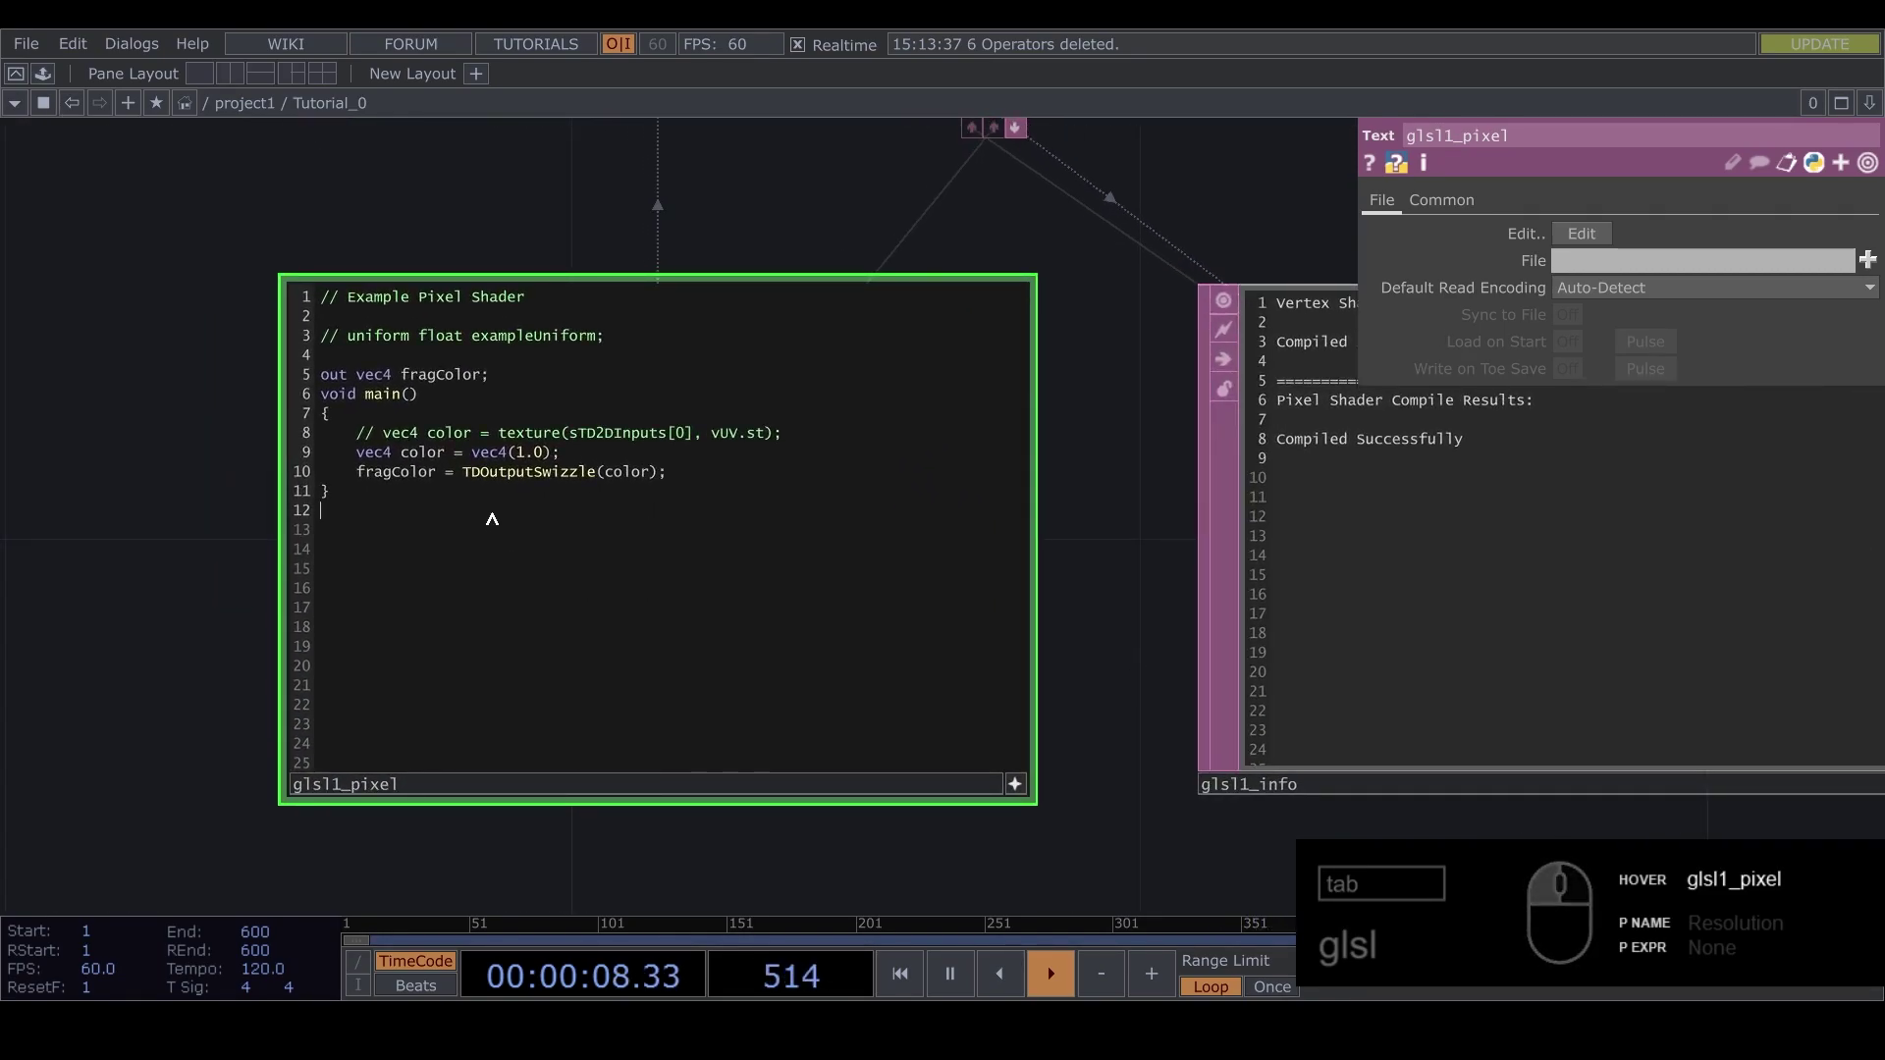
{"action": "type", "text": "gjkfshsjkfd"}
{"action": "key", "text": "BackSpace"}
{"action": "left_click_drag", "start_coordinate": [209, 521], "coordinate": [147, 500]}
{"action": "left_click_drag", "start_coordinate": [148, 500], "coordinate": [181, 609]}
{"action": "left_click_drag", "start_coordinate": [182, 609], "coordinate": [128, 569]}
{"action": "left_click_drag", "start_coordinate": [127, 560], "coordinate": [139, 526]}
{"action": "left_click_drag", "start_coordinate": [133, 649], "coordinate": [145, 558]}
{"action": "left_click_drag", "start_coordinate": [114, 557], "coordinate": [157, 607]}
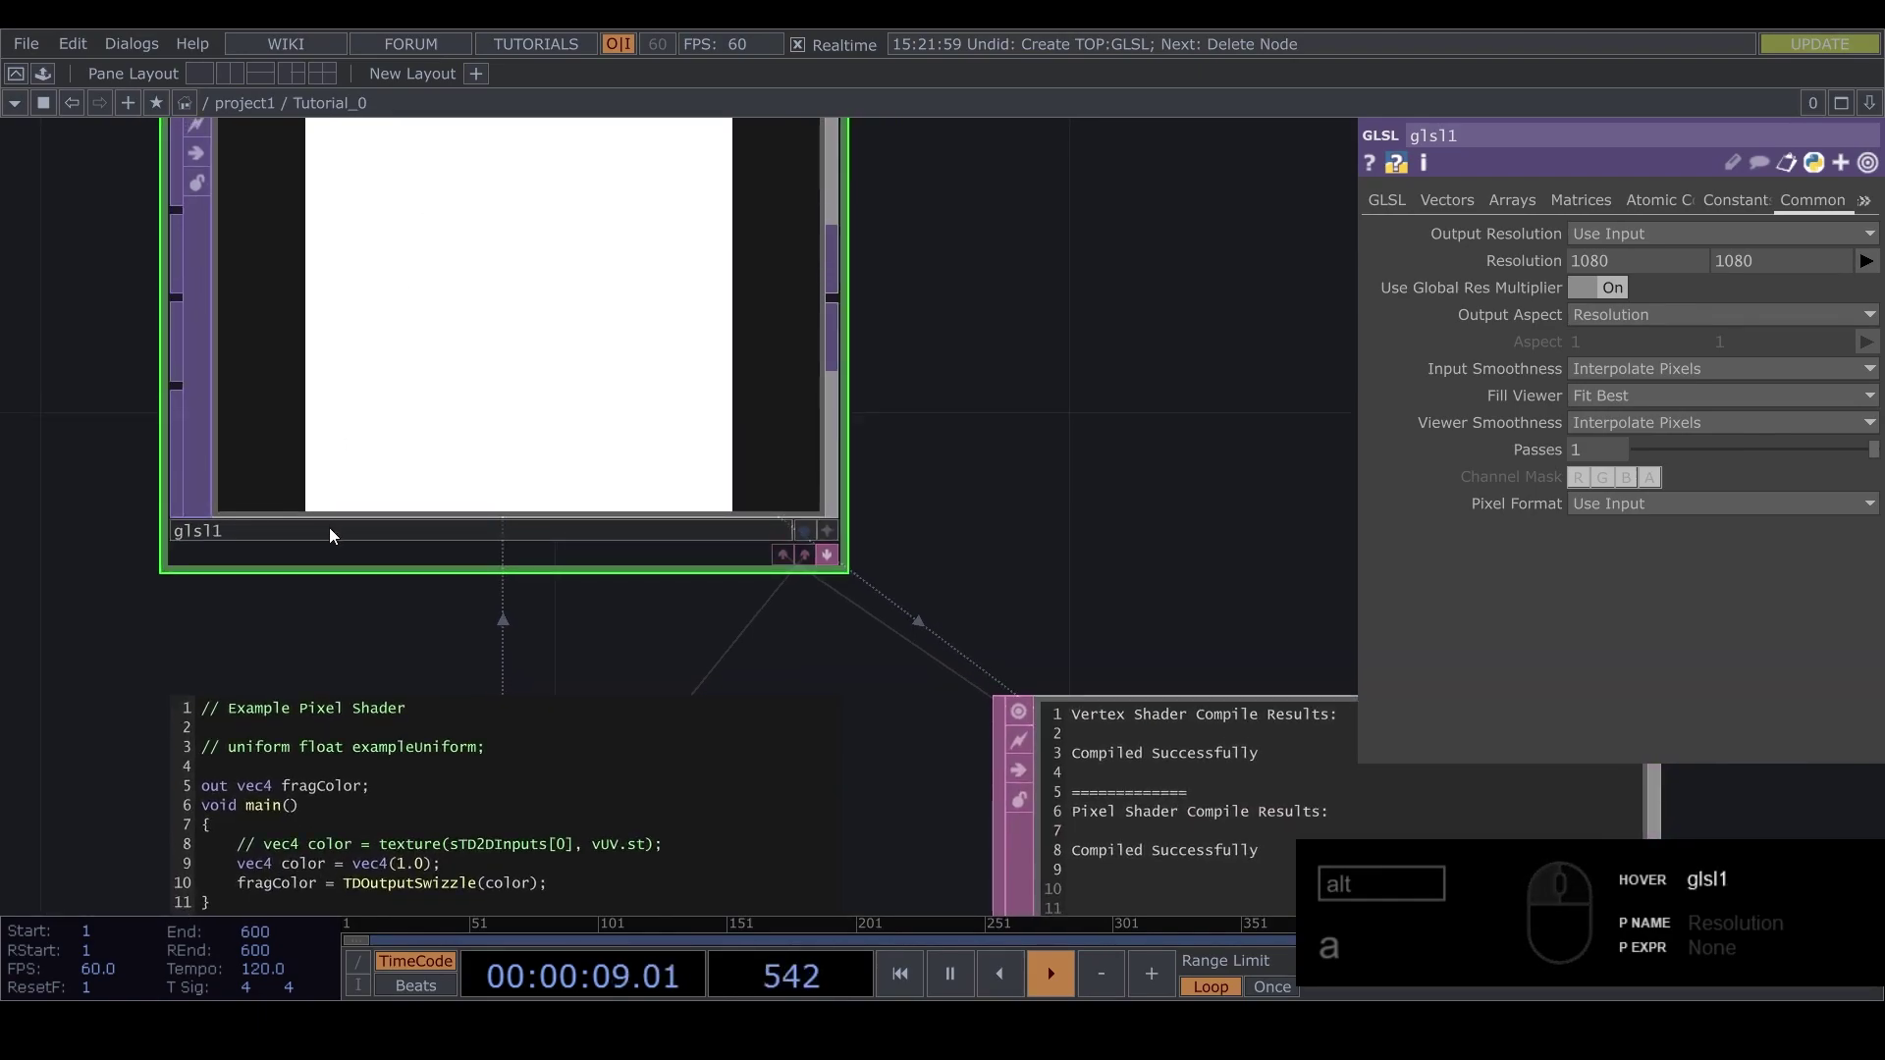
{"action": "left_click_drag", "start_coordinate": [303, 619], "coordinate": [308, 408]}
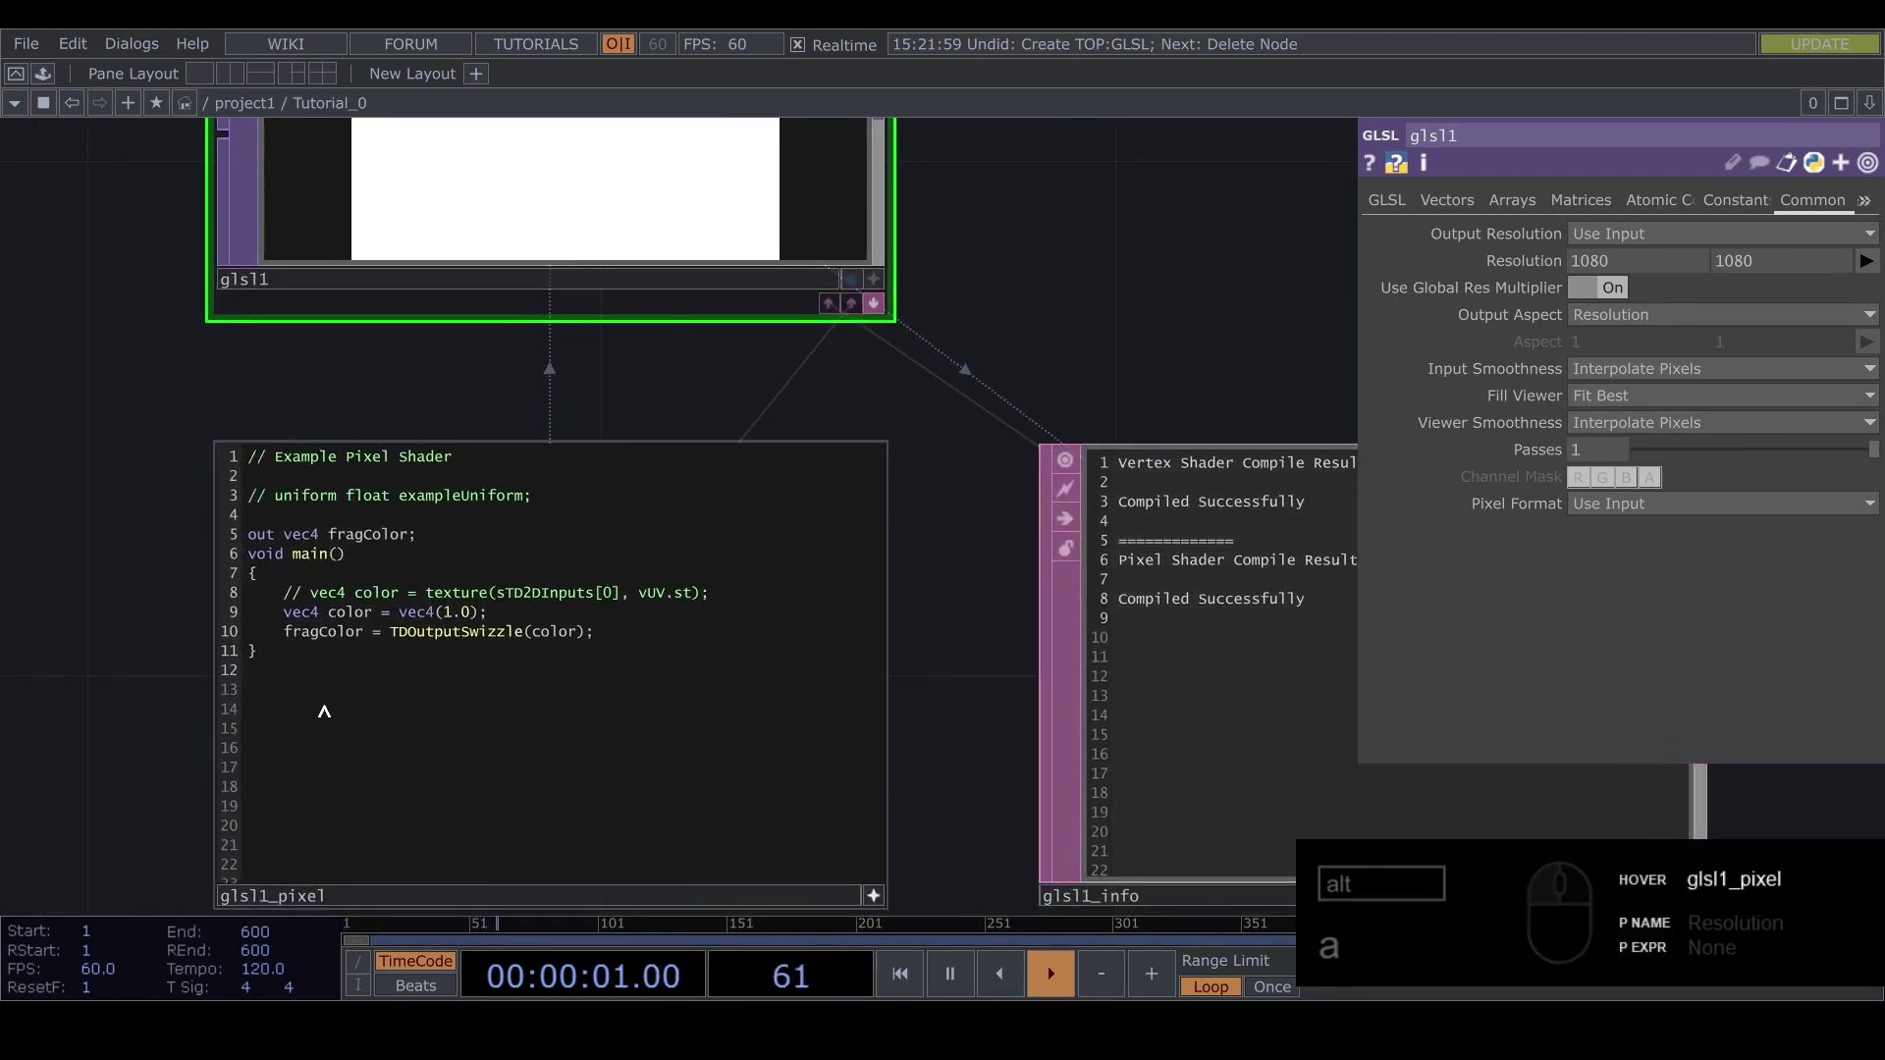
{"action": "left_click_drag", "start_coordinate": [172, 668], "coordinate": [183, 670]}
{"action": "type", "text": "a"}
{"action": "left_click_drag", "start_coordinate": [147, 536], "coordinate": [145, 626]}
{"action": "left_click_drag", "start_coordinate": [601, 361], "coordinate": [1059, 472]}
{"action": "left_click_drag", "start_coordinate": [1055, 430], "coordinate": [944, 536]}
{"action": "left_click_drag", "start_coordinate": [964, 247], "coordinate": [420, 671]}
{"action": "left_click_drag", "start_coordinate": [201, 413], "coordinate": [384, 659]}
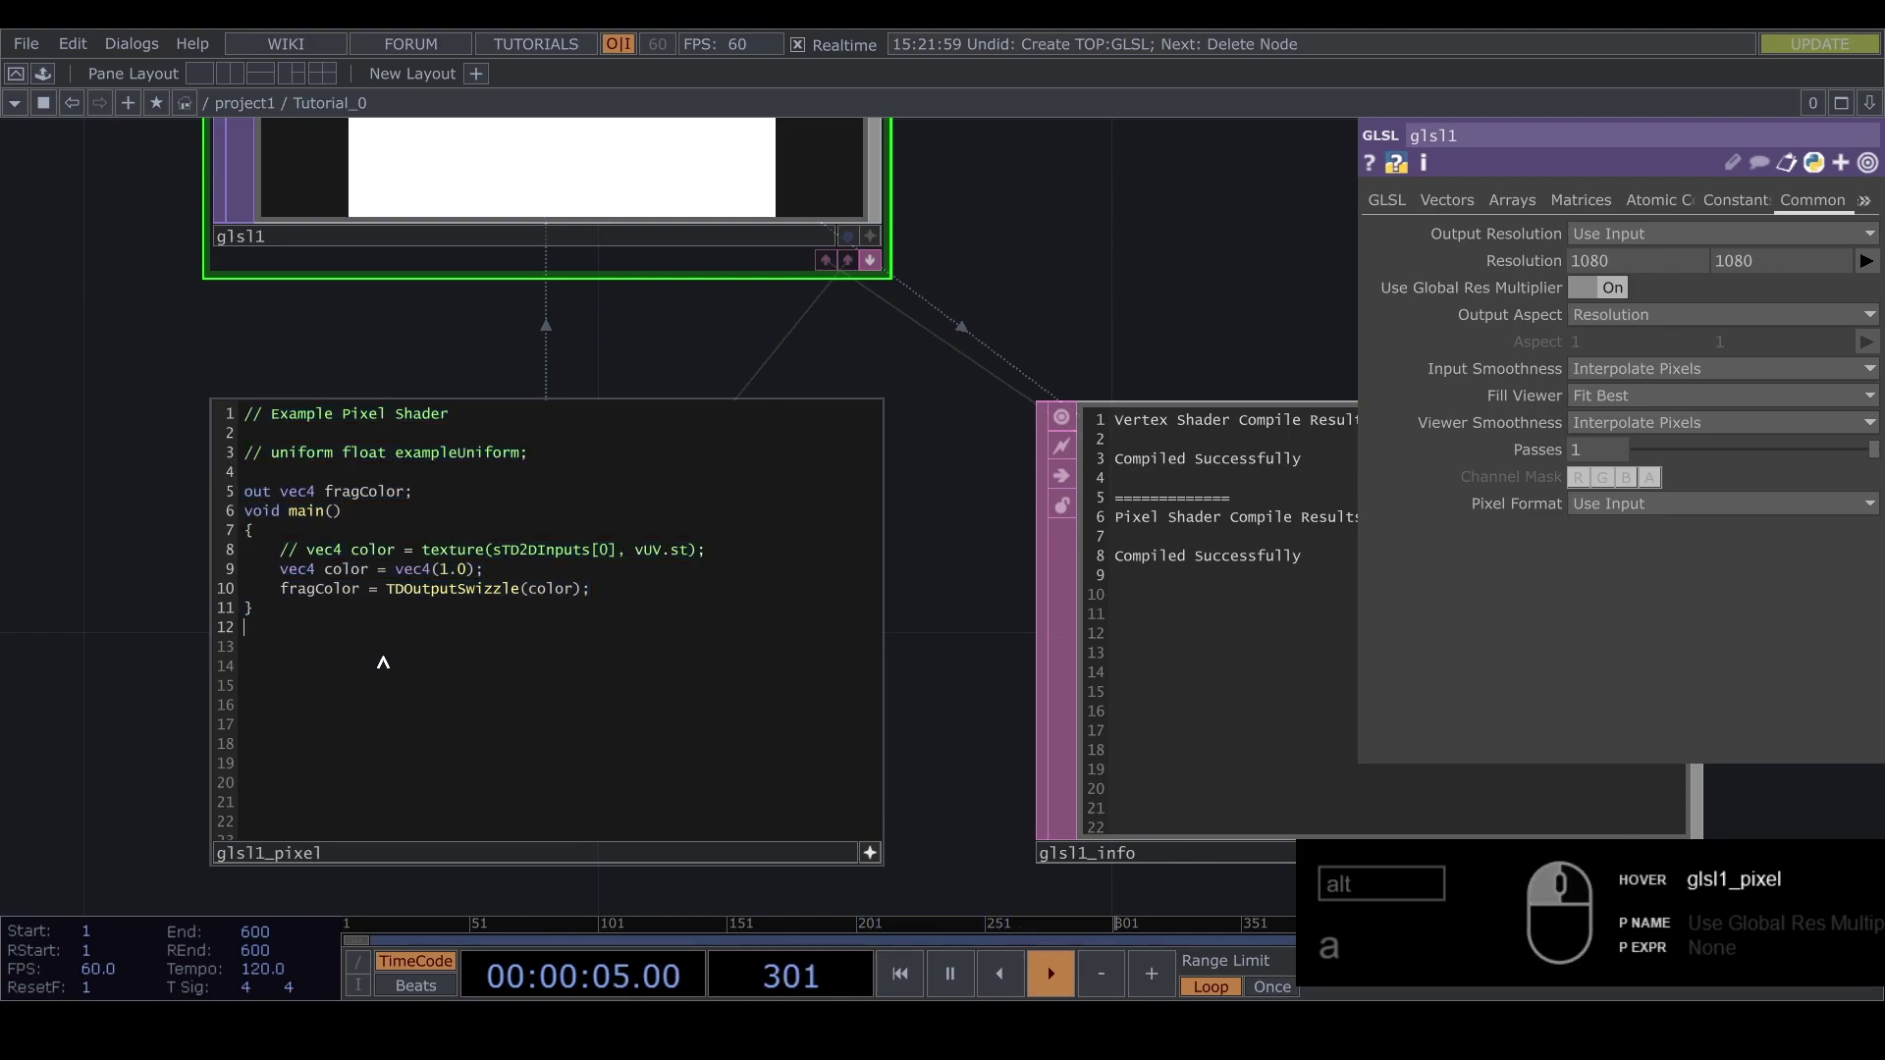
{"action": "left_click_drag", "start_coordinate": [392, 690], "coordinate": [238, 417]}
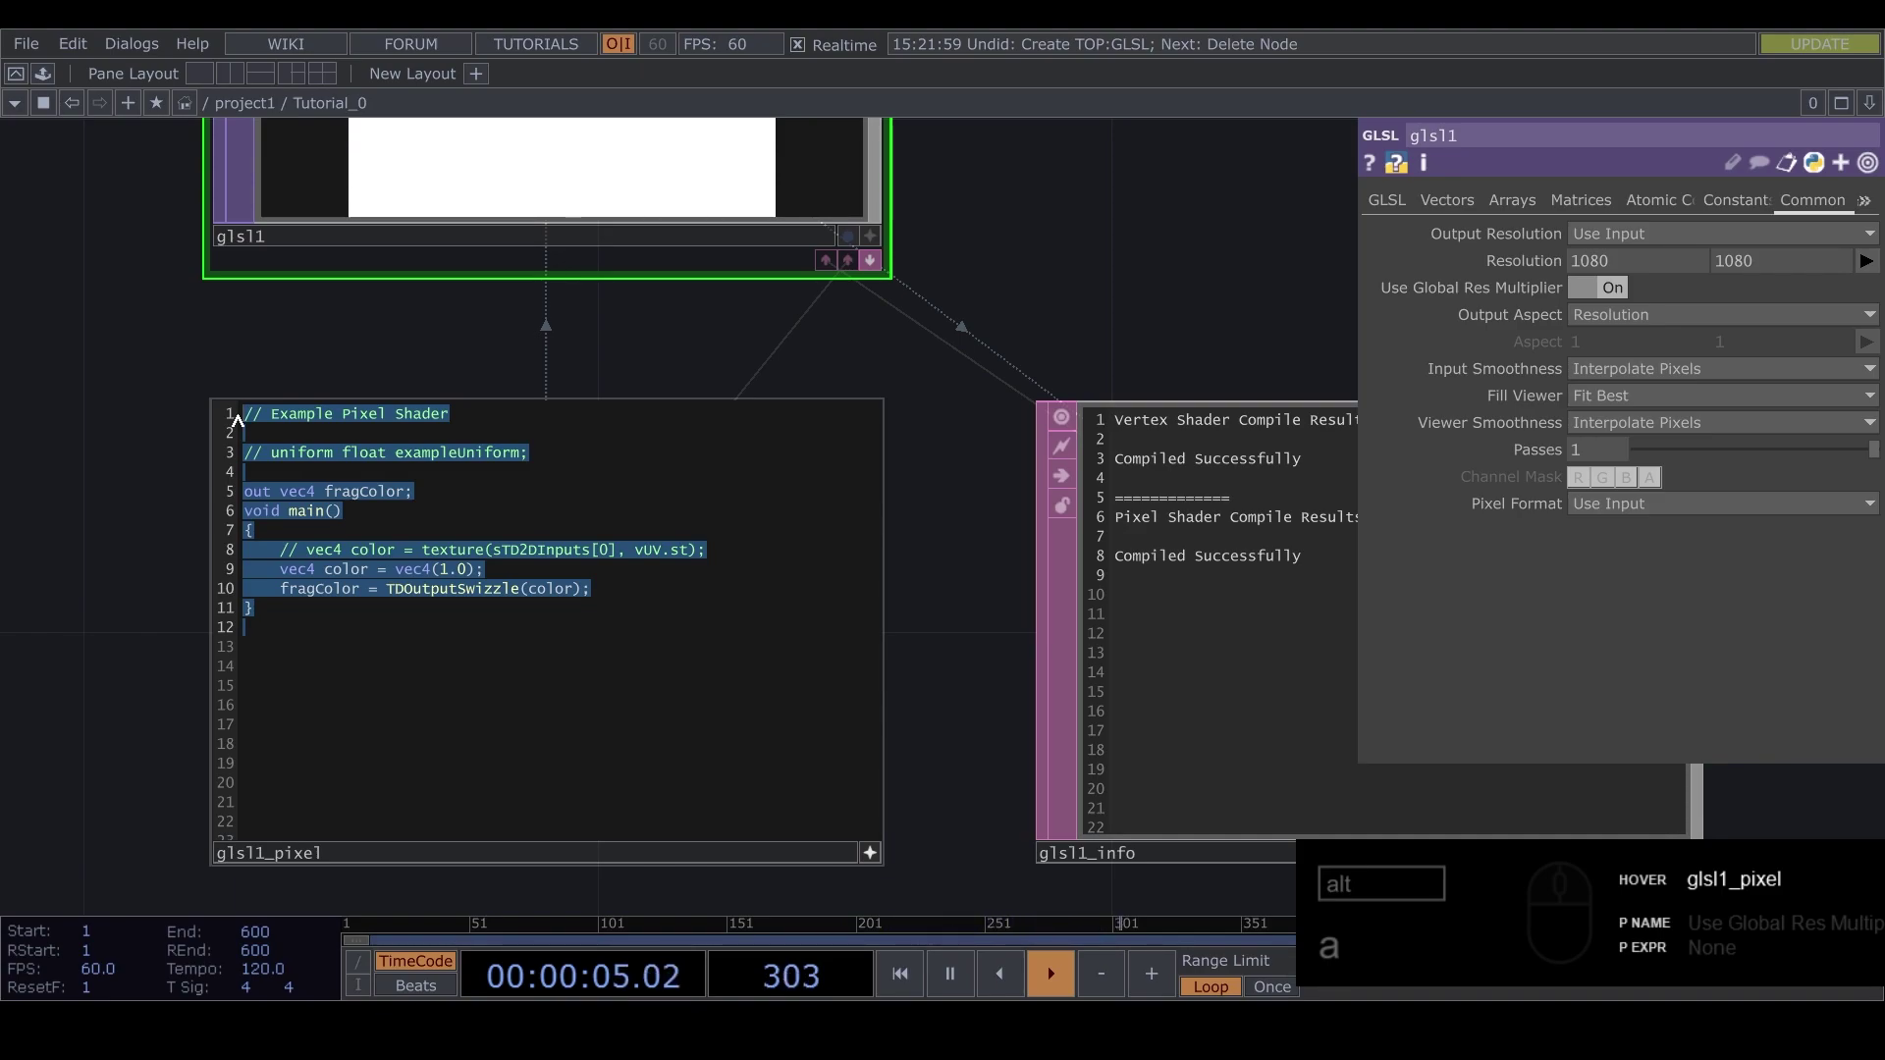
{"action": "left_click", "coordinate": [408, 642]}
{"action": "left_click_drag", "start_coordinate": [369, 645], "coordinate": [229, 416]}
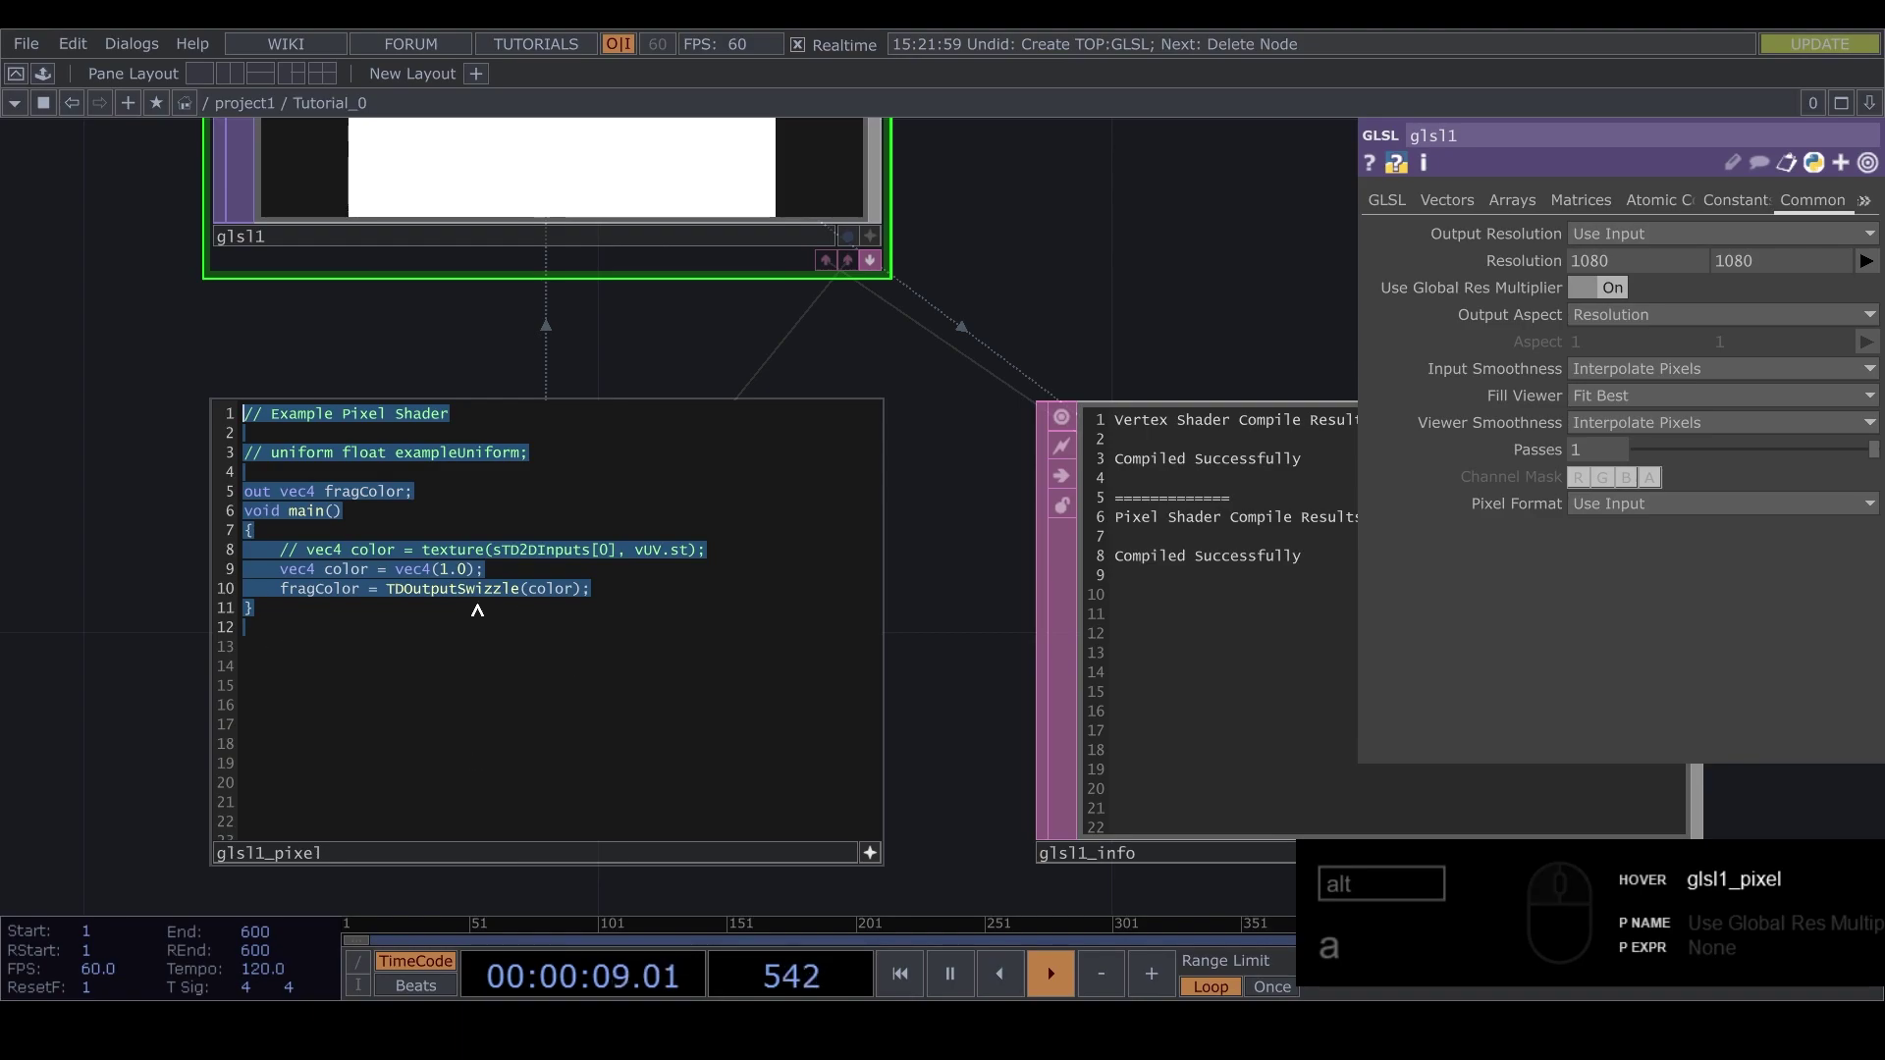
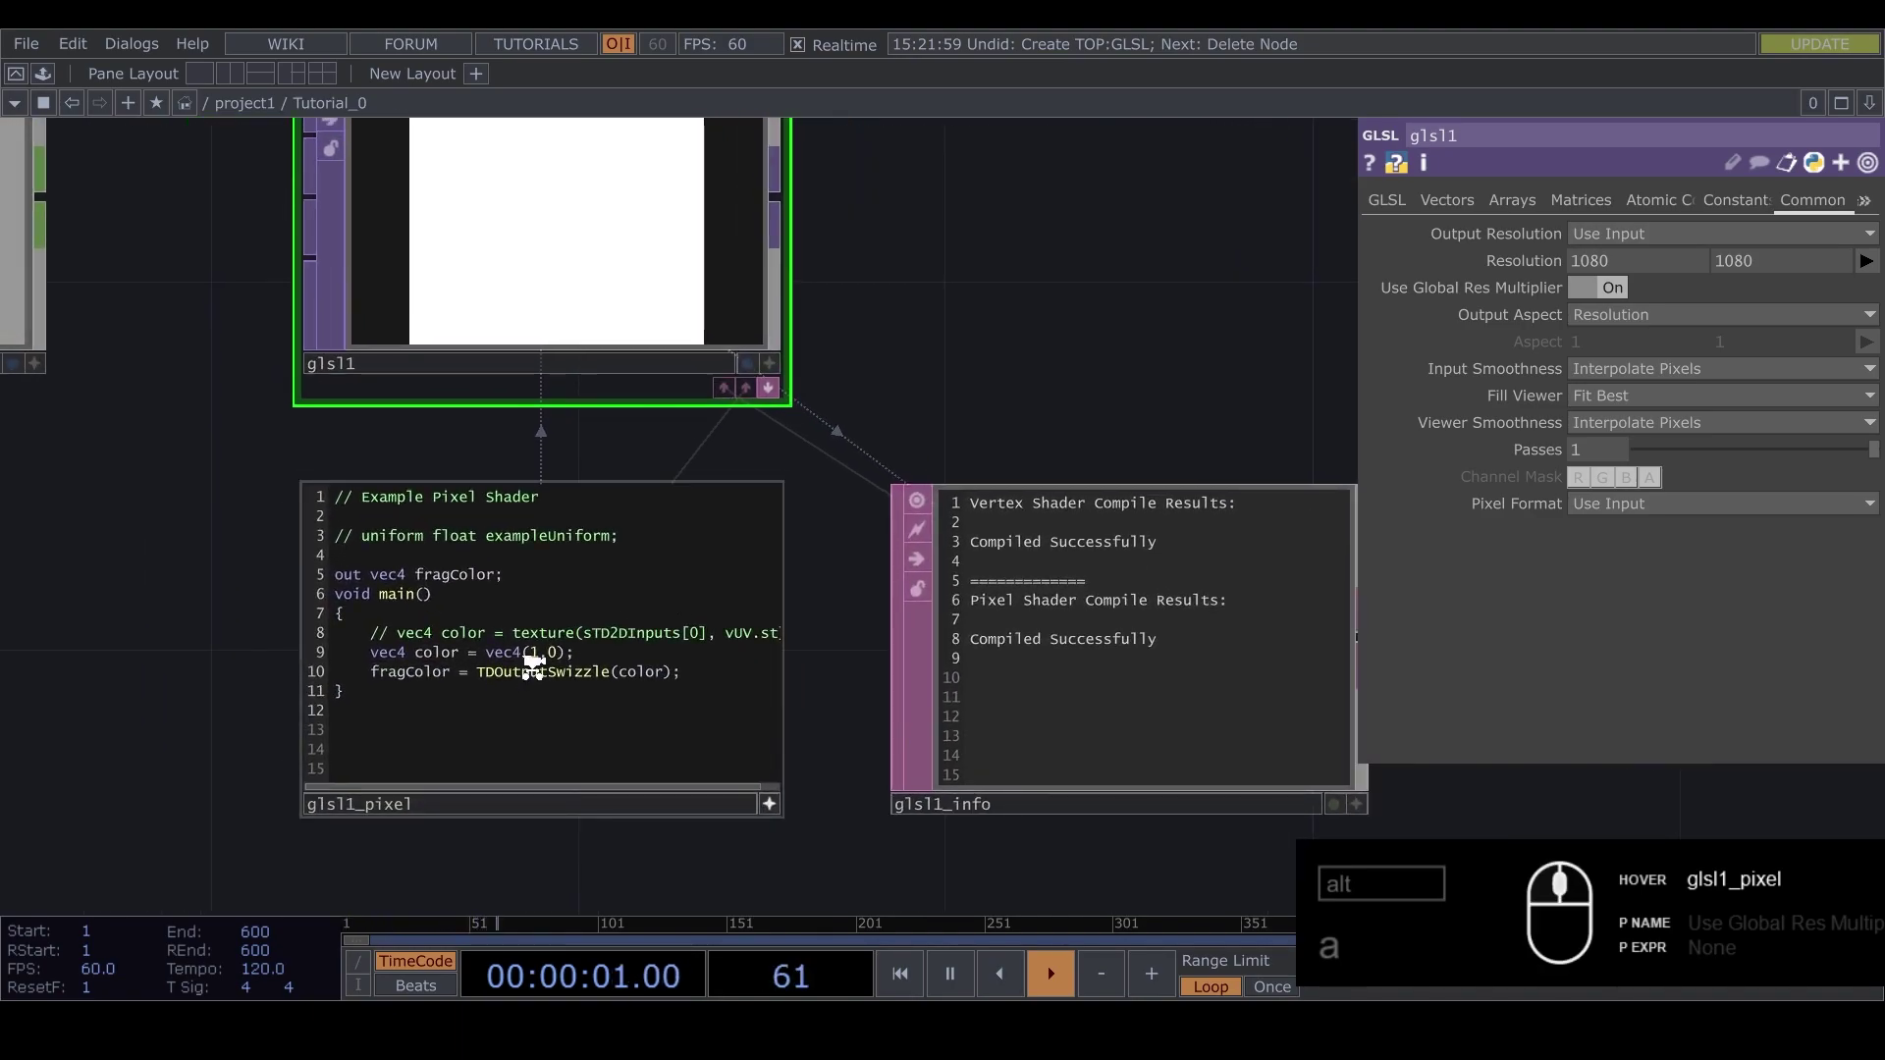
{"action": "left_click_drag", "start_coordinate": [465, 585], "coordinate": [443, 582]}
{"action": "type", "text": "0.5"}
{"action": "left_click_drag", "start_coordinate": [959, 451], "coordinate": [966, 343]}
{"action": "left_click_drag", "start_coordinate": [1023, 301], "coordinate": [999, 696]}
{"action": "left_click_drag", "start_coordinate": [1080, 373], "coordinate": [832, 375]}
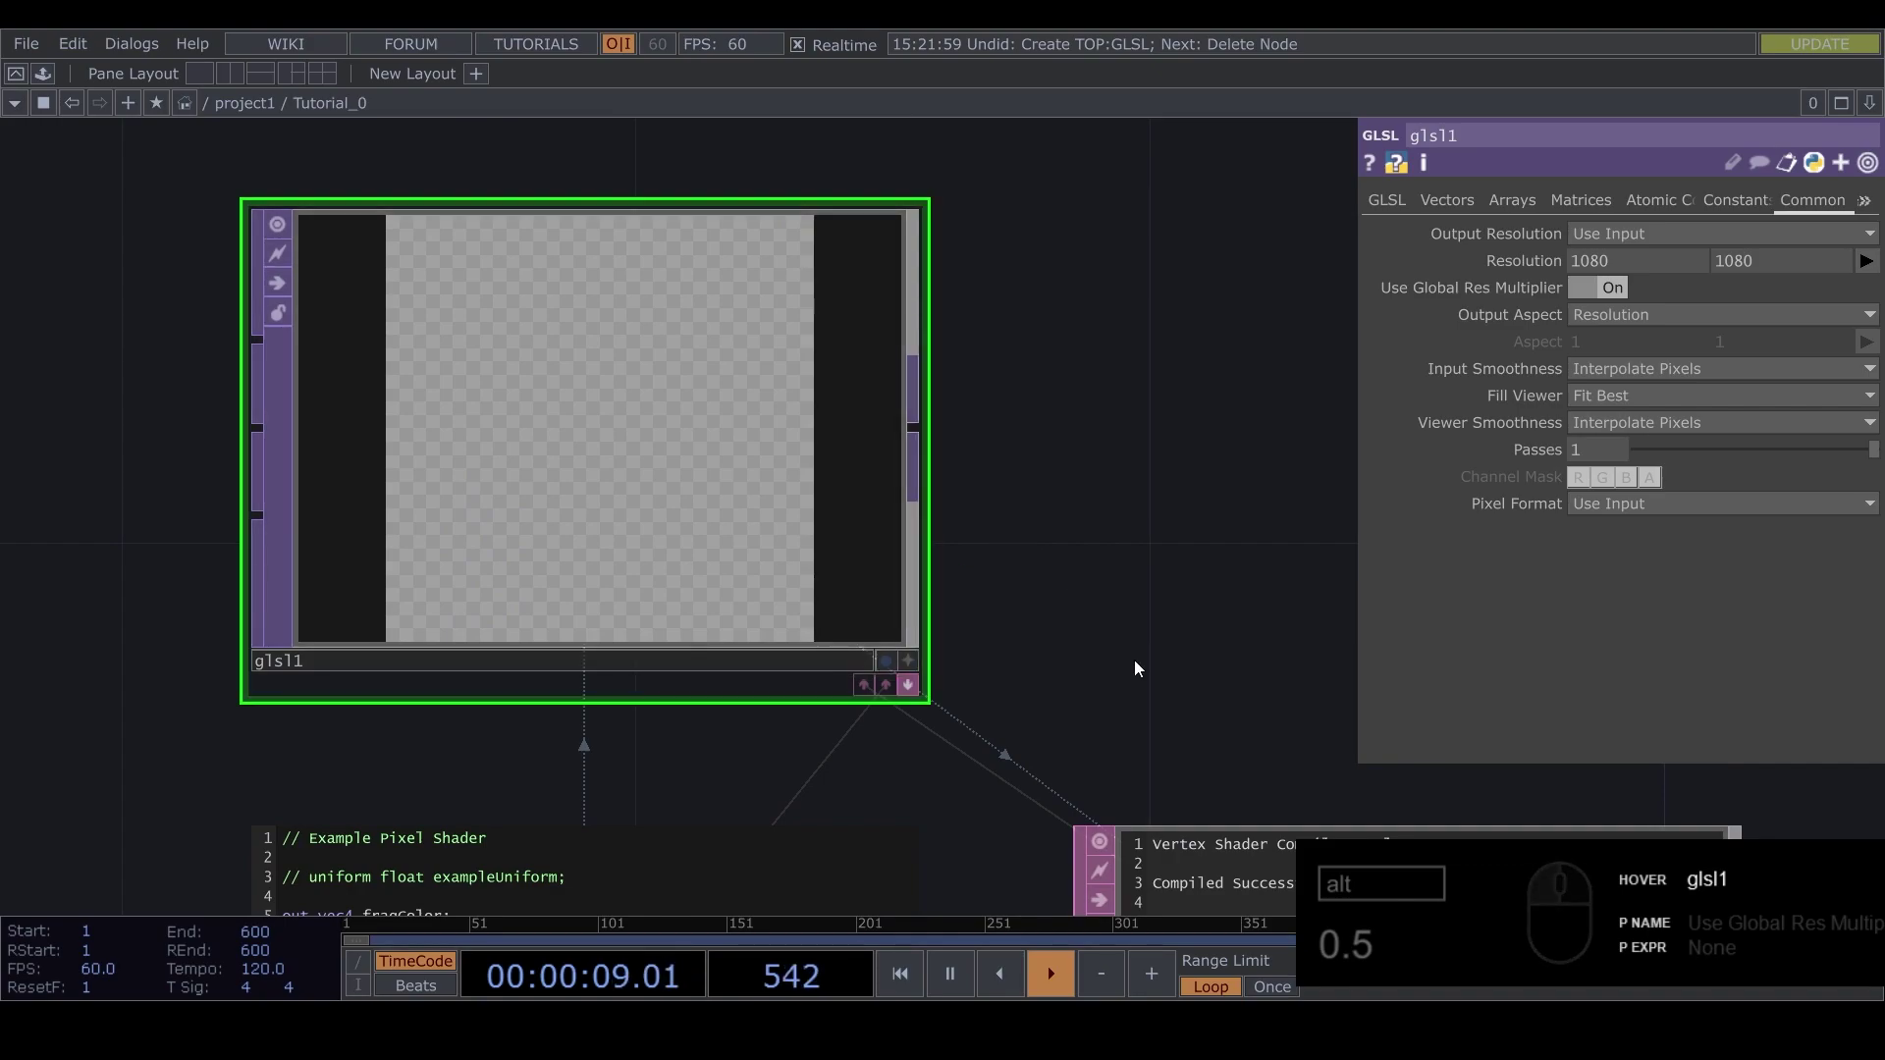
{"action": "left_click_drag", "start_coordinate": [1086, 672], "coordinate": [1063, 503]}
{"action": "left_click_drag", "start_coordinate": [1072, 620], "coordinate": [1029, 674]}
{"action": "left_click_drag", "start_coordinate": [677, 627], "coordinate": [948, 465]}
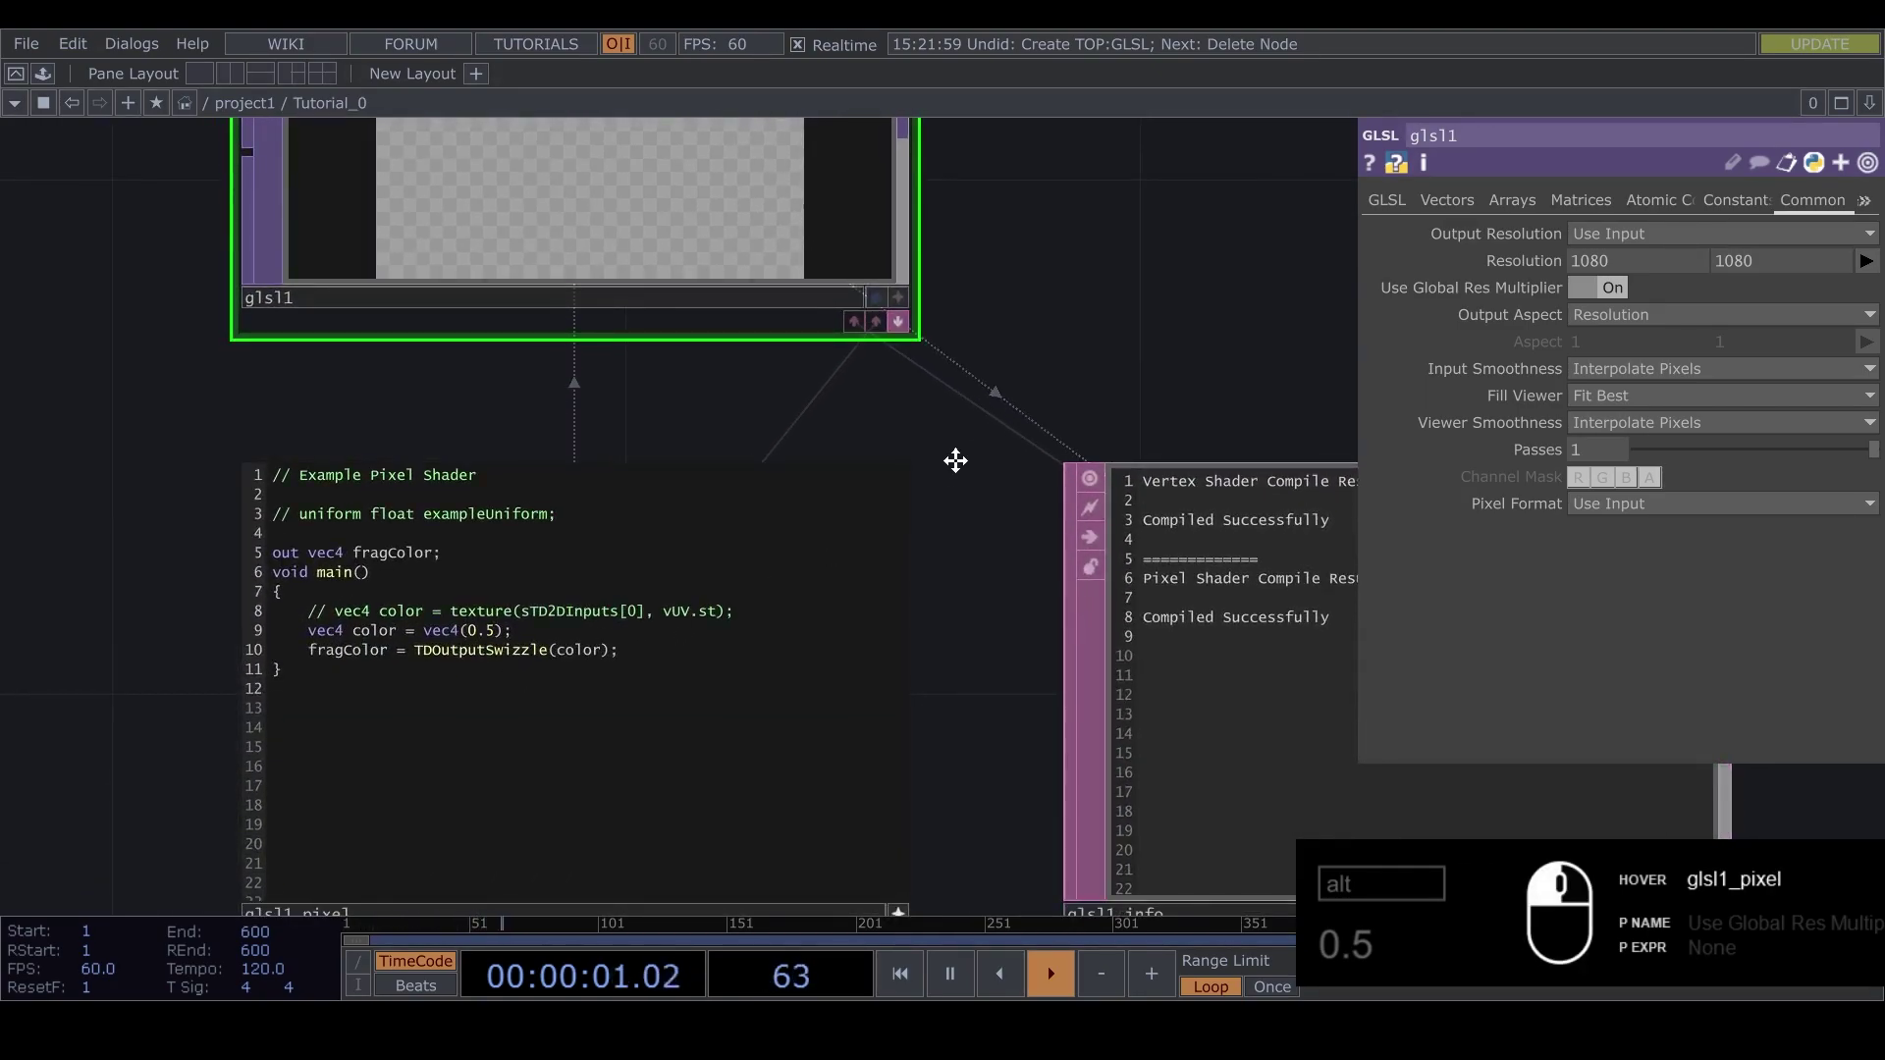
{"action": "left_click_drag", "start_coordinate": [653, 525], "coordinate": [512, 624]}
{"action": "left_click", "coordinate": [512, 624]}
{"action": "left_click_drag", "start_coordinate": [513, 625], "coordinate": [491, 624]}
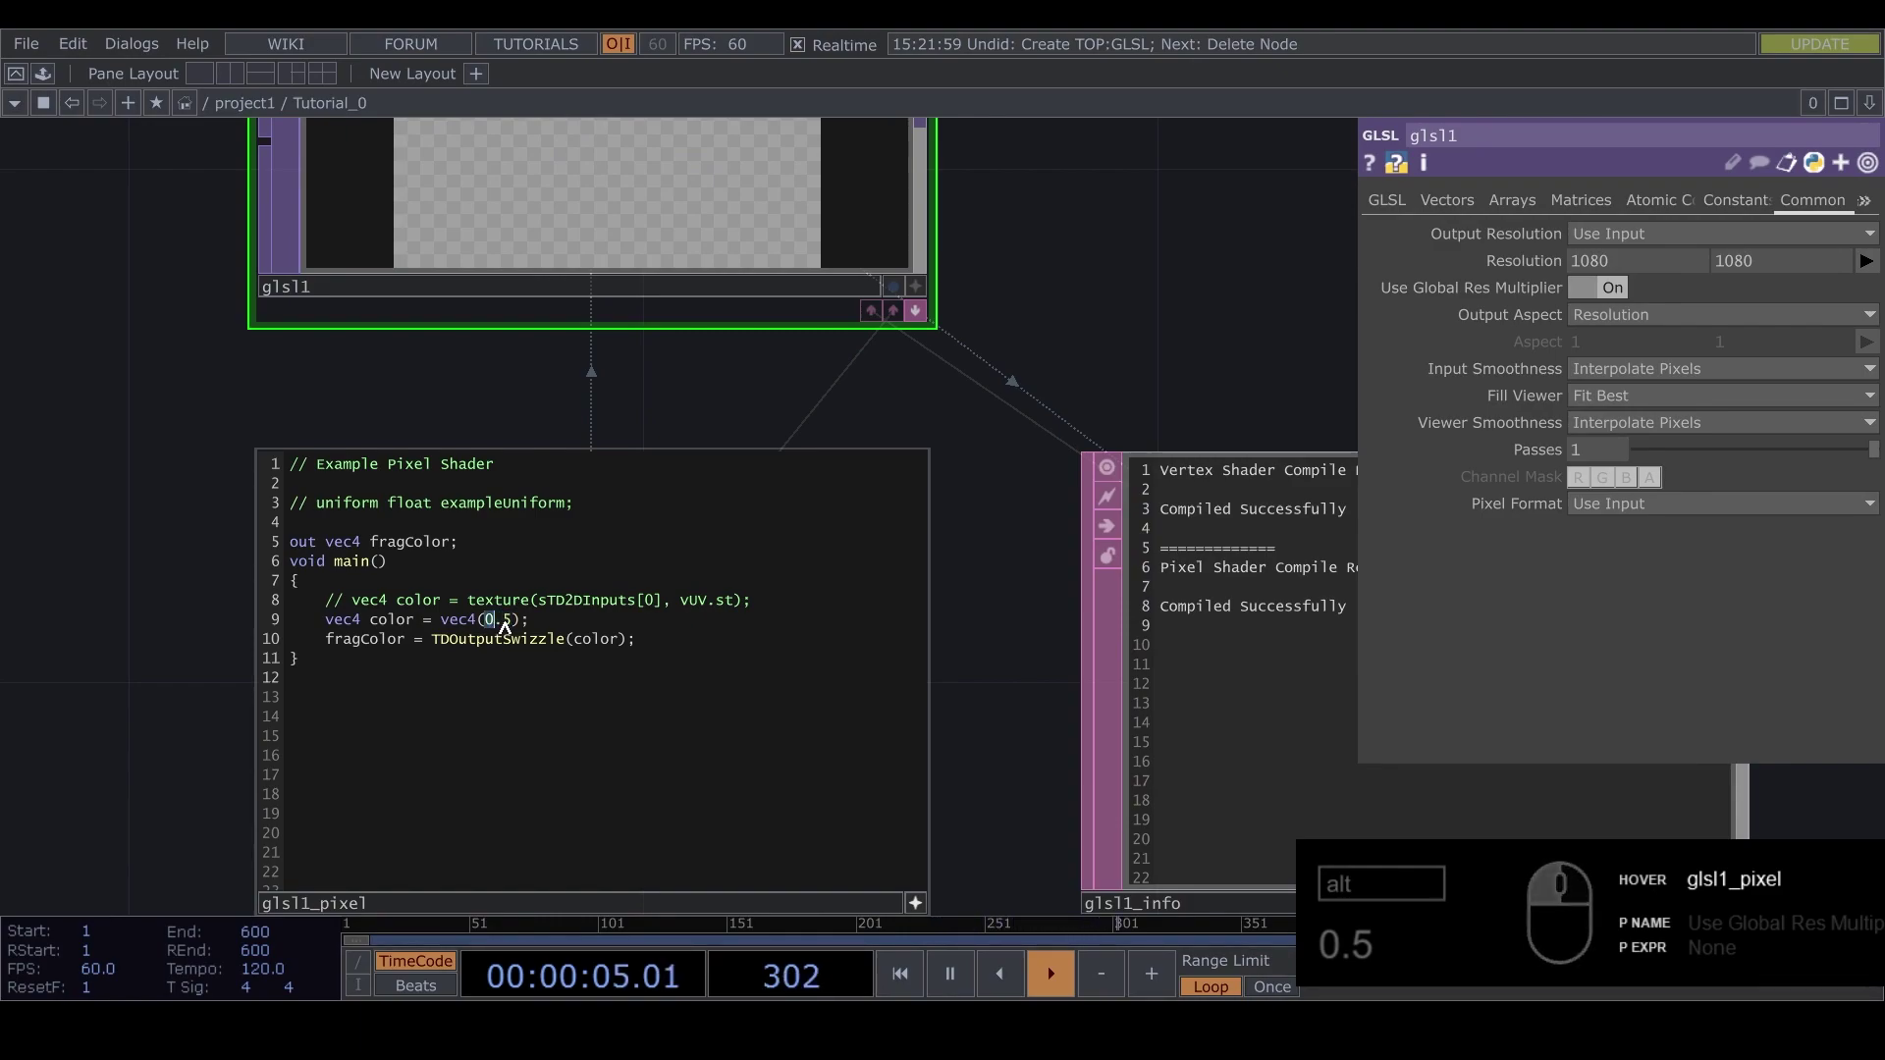
{"action": "left_click_drag", "start_coordinate": [510, 625], "coordinate": [489, 627]}
{"action": "type", "text": "0.5"}
{"action": "left_click_drag", "start_coordinate": [498, 625], "coordinate": [622, 602]}
{"action": "key", "text": "BackSpace"}
{"action": "type", "text": ".0"}
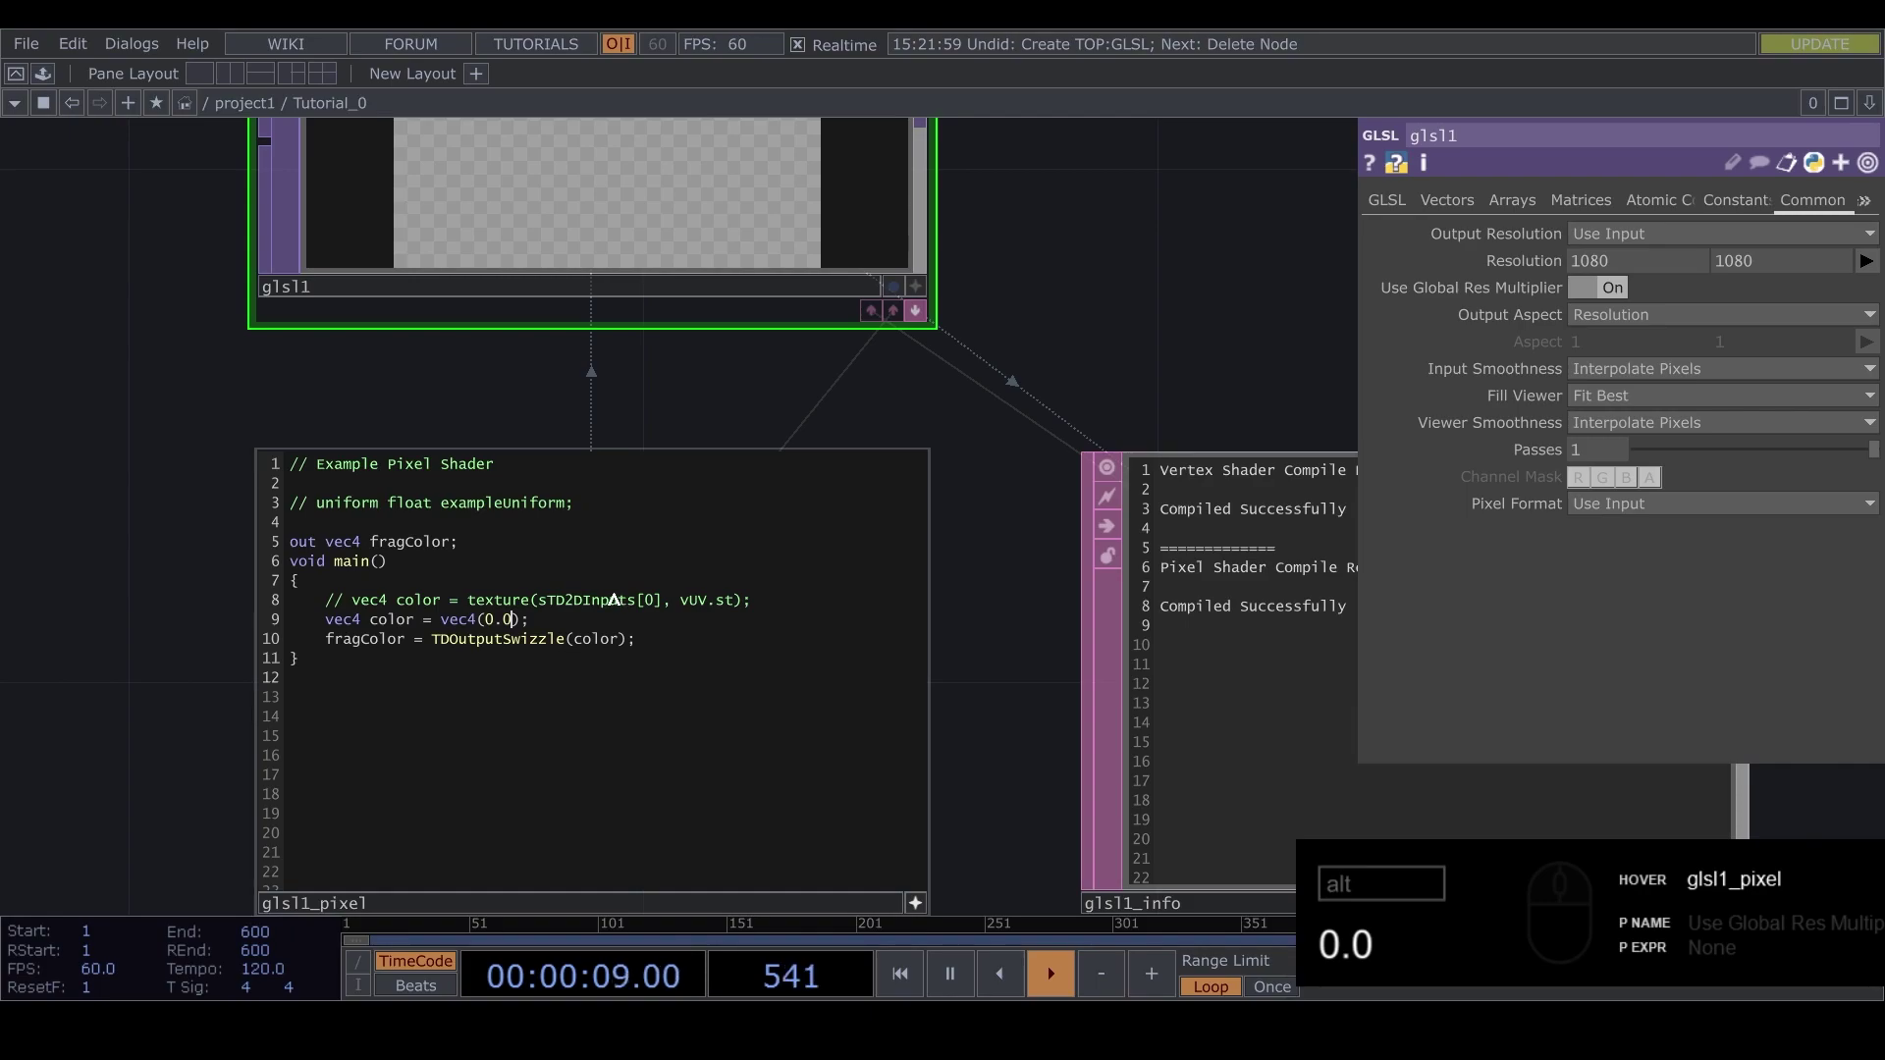
{"action": "left_click", "coordinate": [1070, 312]}
{"action": "left_click_drag", "start_coordinate": [670, 561], "coordinate": [472, 665]}
{"action": "key", "text": "BackSpace"}
{"action": "type", "text": ".0"}
{"action": "left_click", "coordinate": [1088, 397]}
{"action": "left_click", "coordinate": [506, 451]}
{"action": "middle_click", "coordinate": [540, 438]}
{"action": "left_click_drag", "start_coordinate": [571, 535], "coordinate": [717, 558]}
{"action": "left_click_drag", "start_coordinate": [718, 559], "coordinate": [528, 504]}
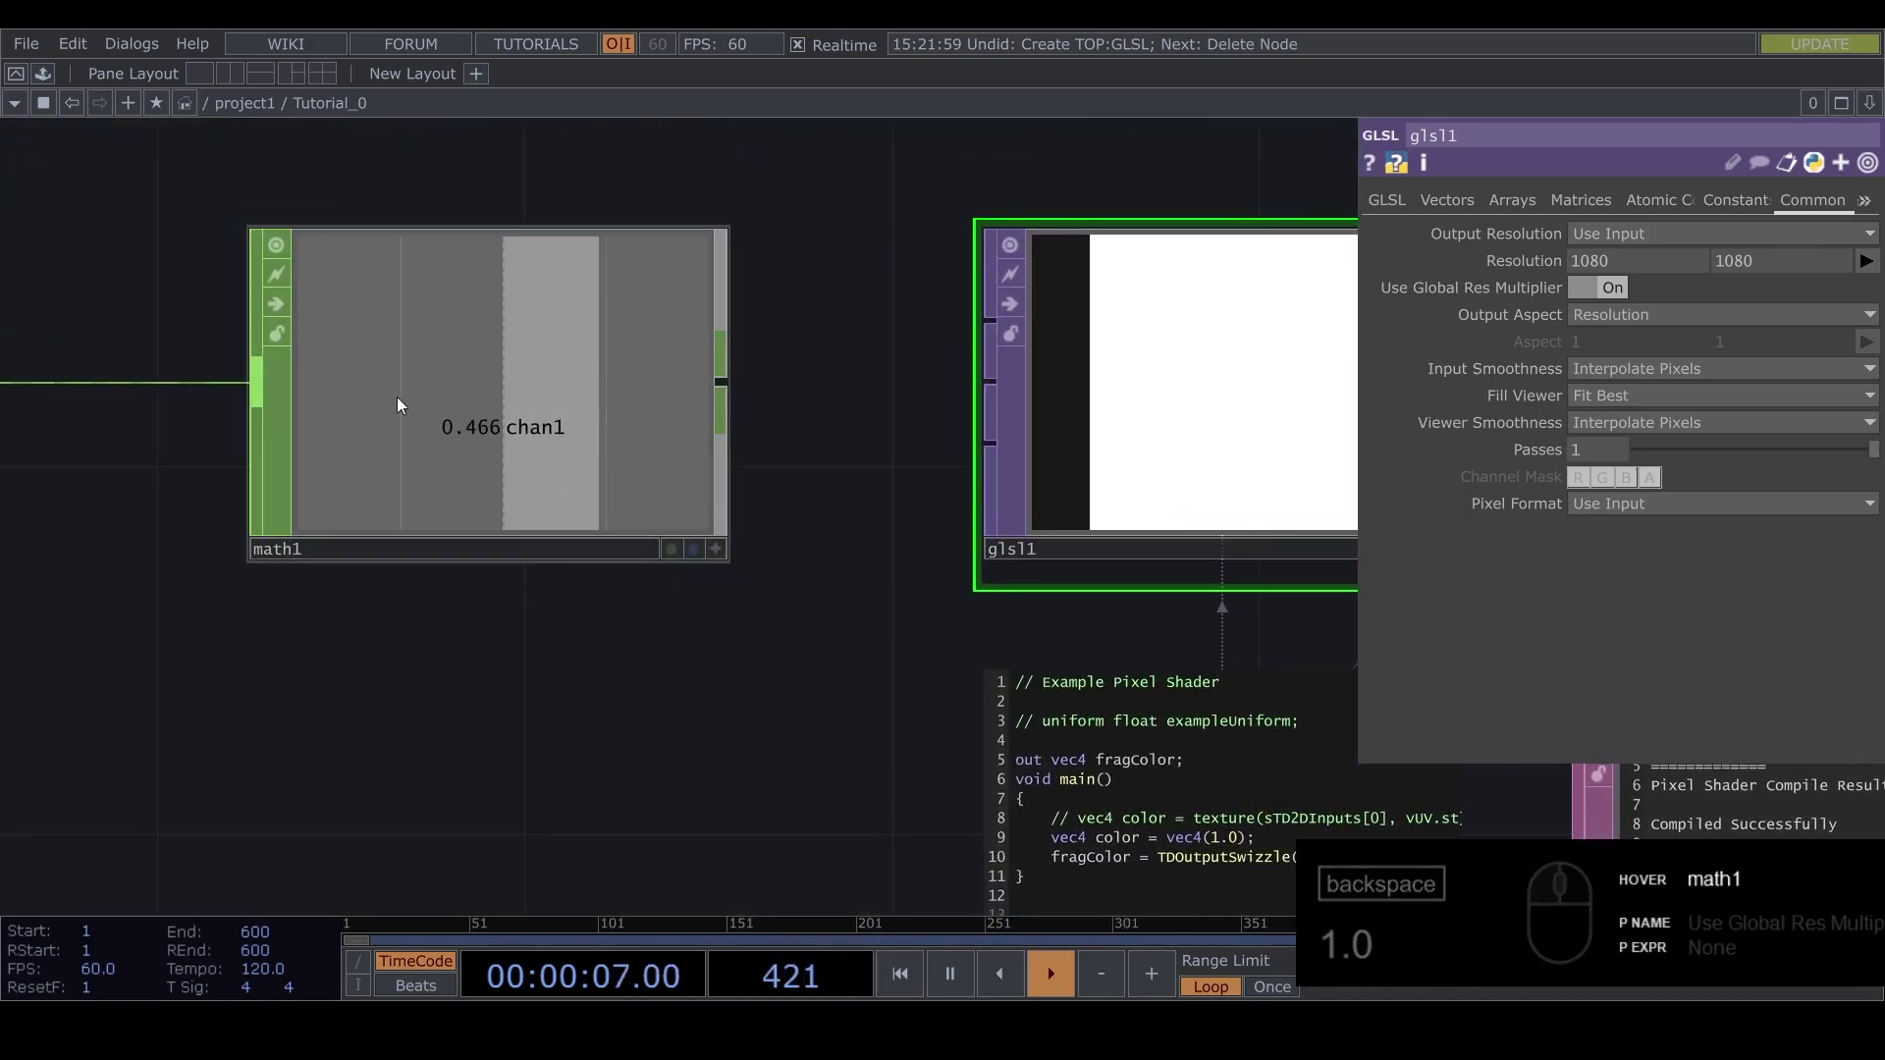
Show the glsl1 TOP's parameters to prepare the sine uniform
{"action": "left_click", "coordinate": [708, 625]}
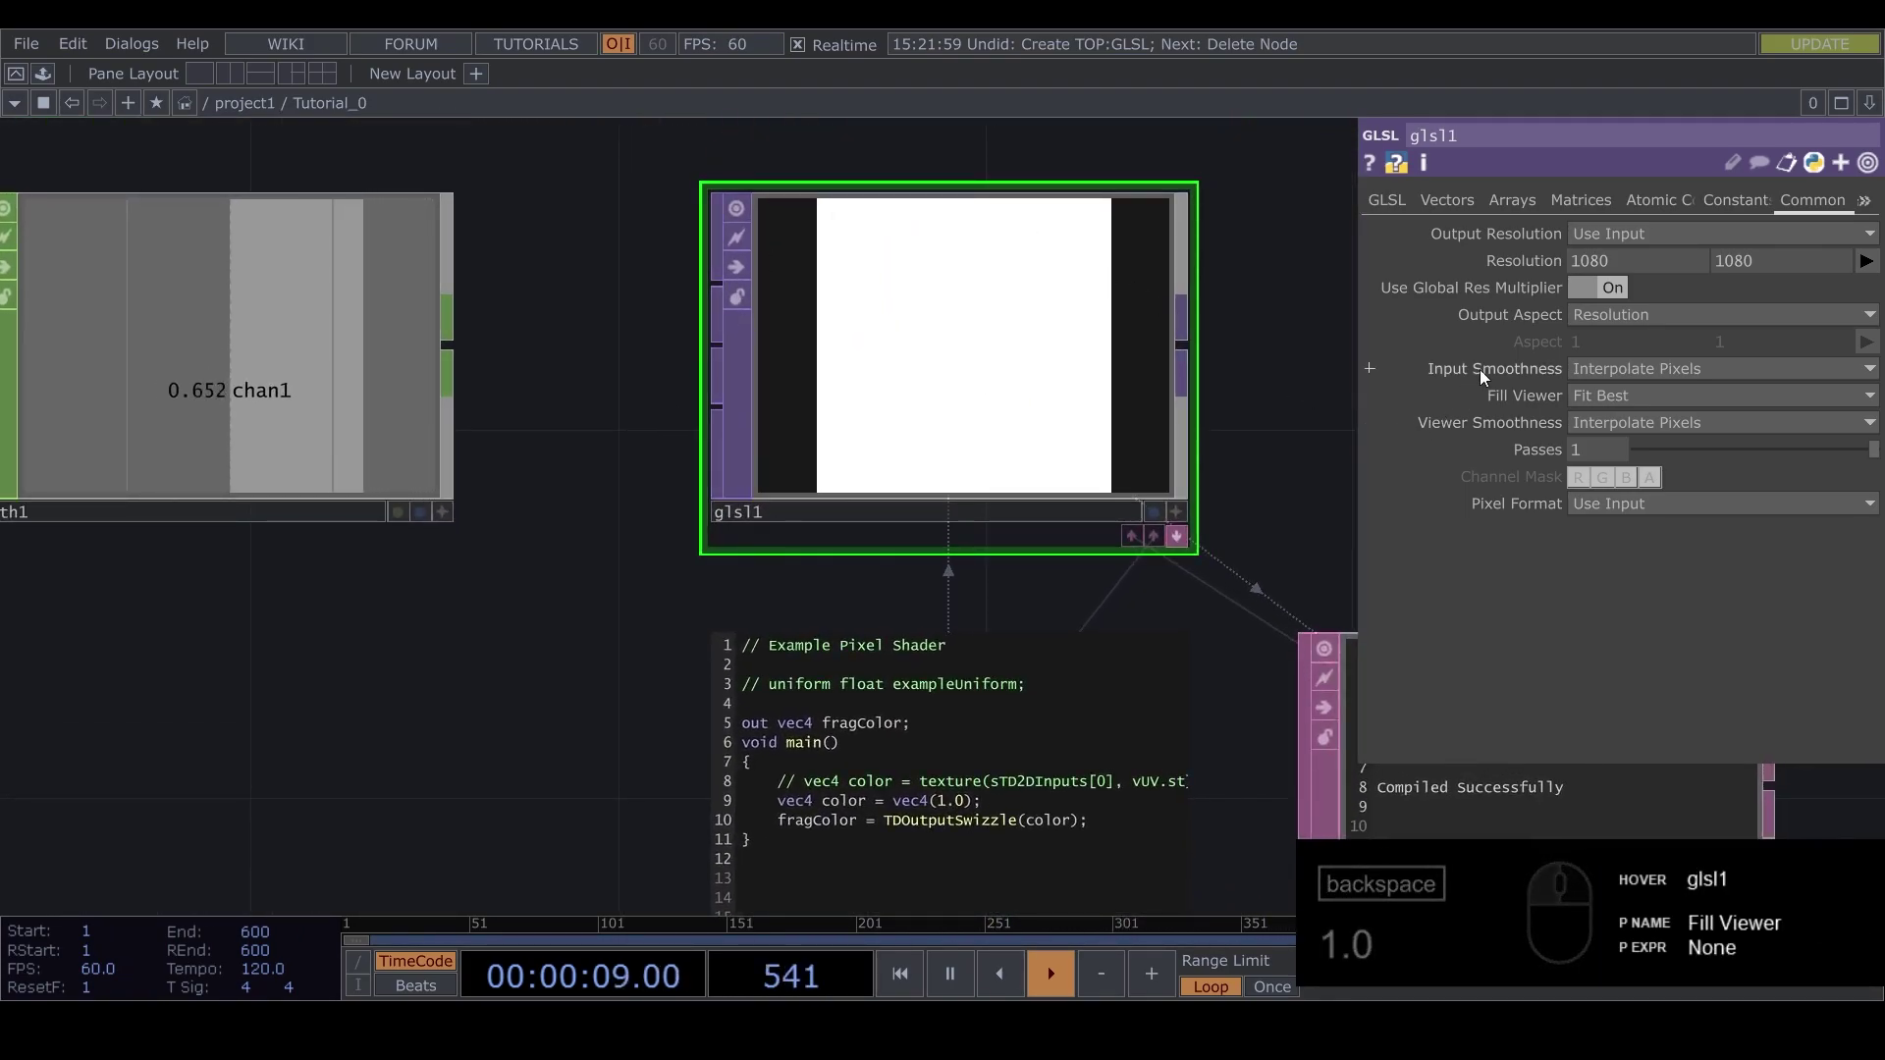
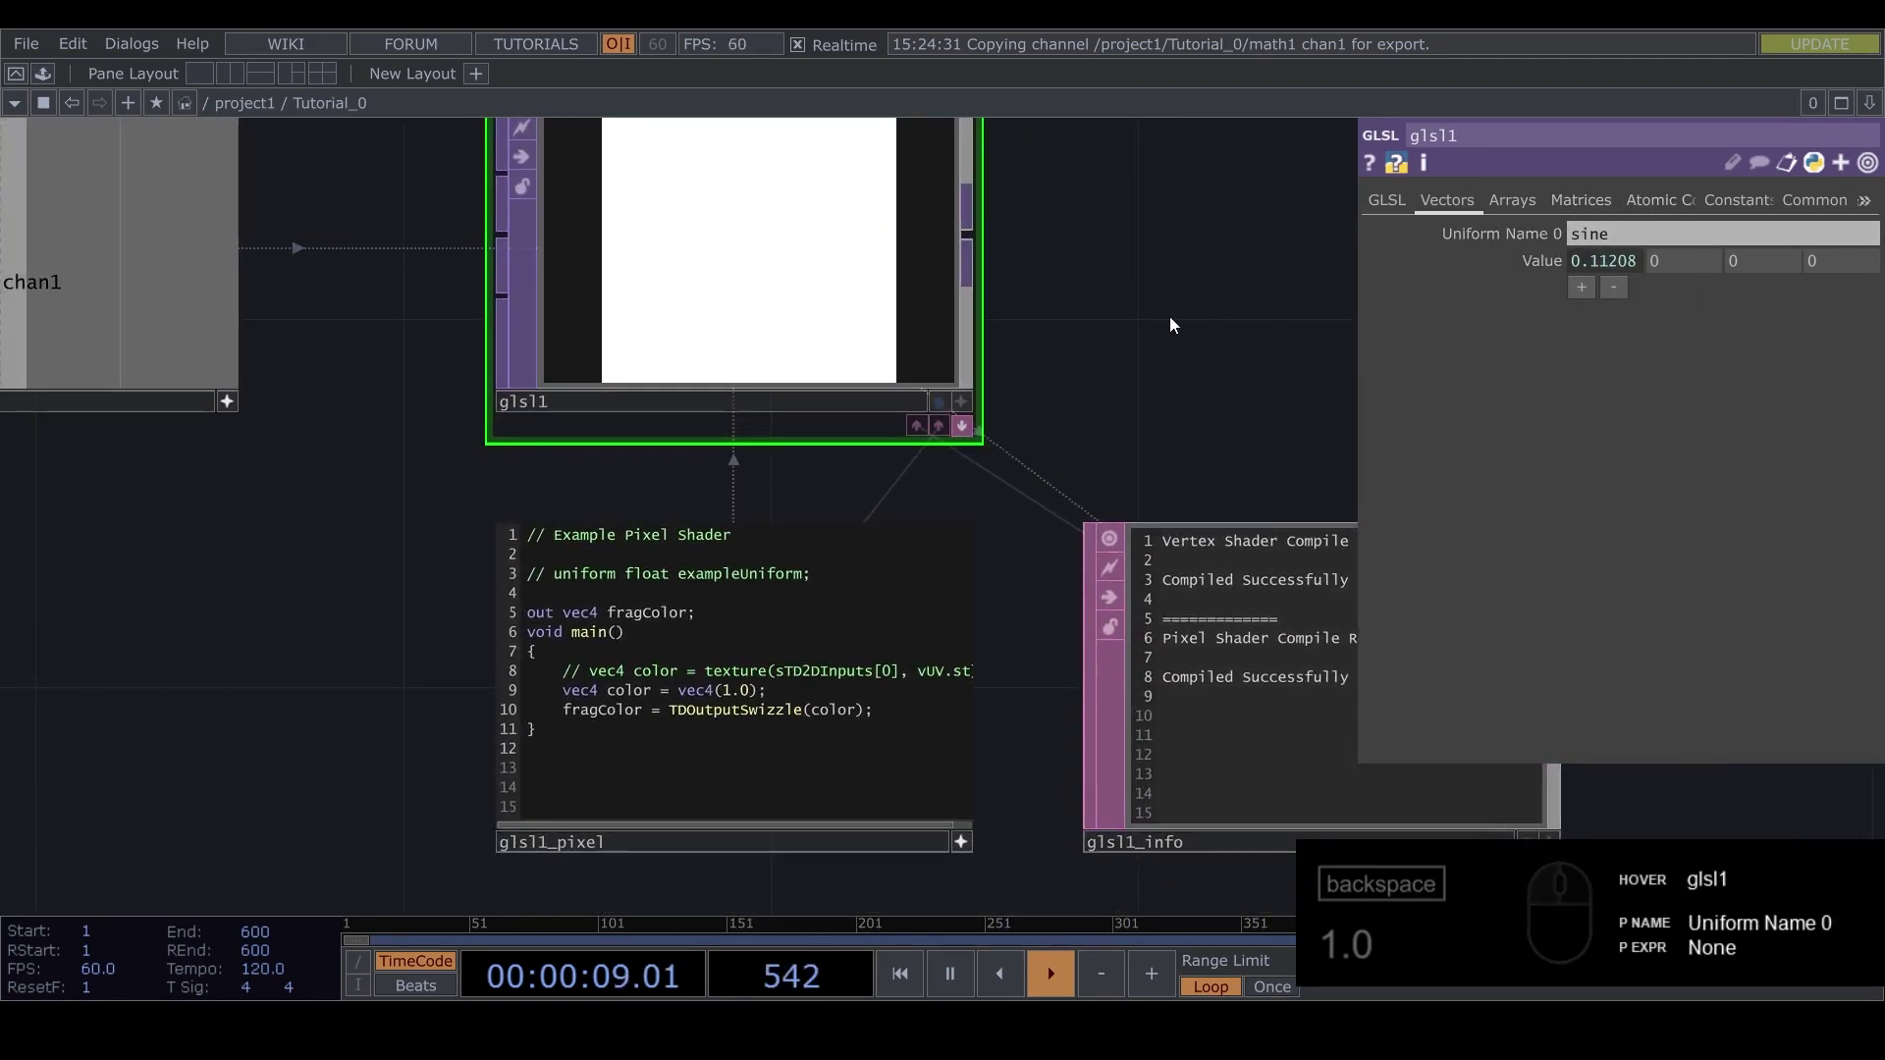
{"action": "left_click_drag", "start_coordinate": [1041, 402], "coordinate": [978, 579]}
{"action": "type", "text": "1.0"}
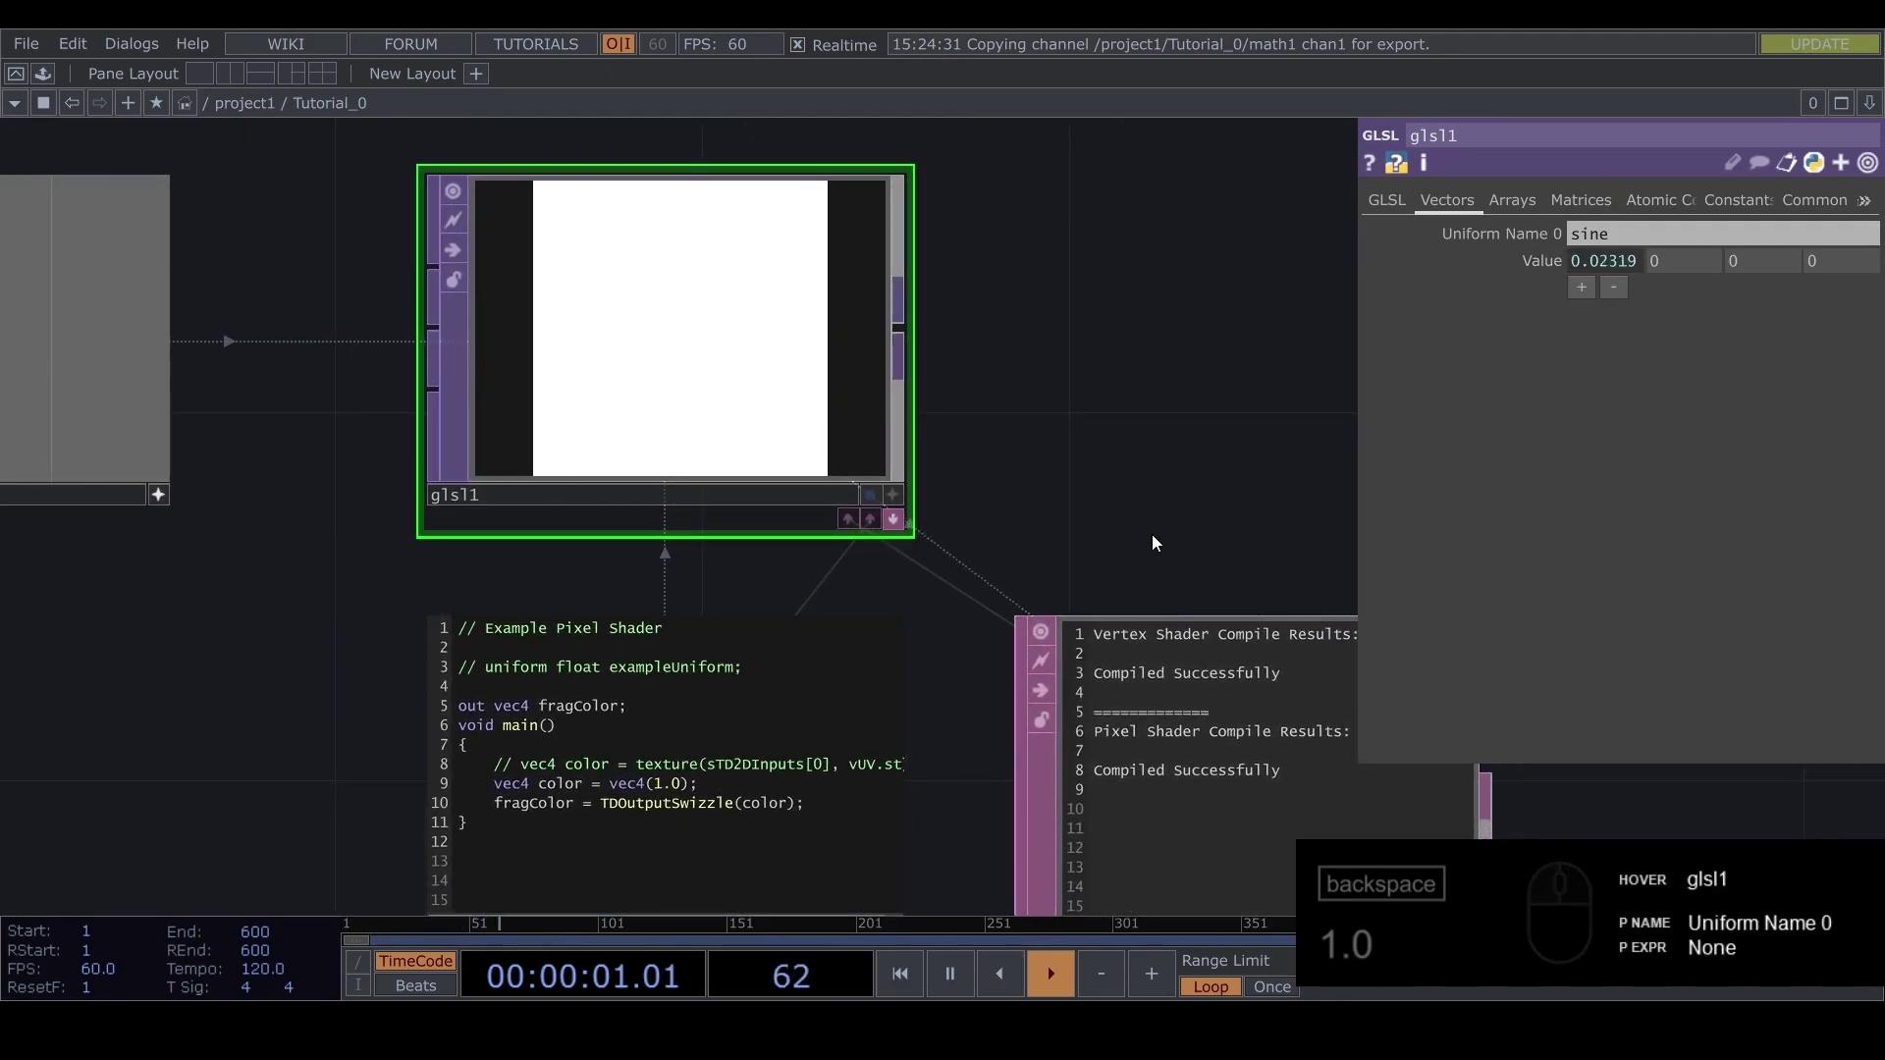
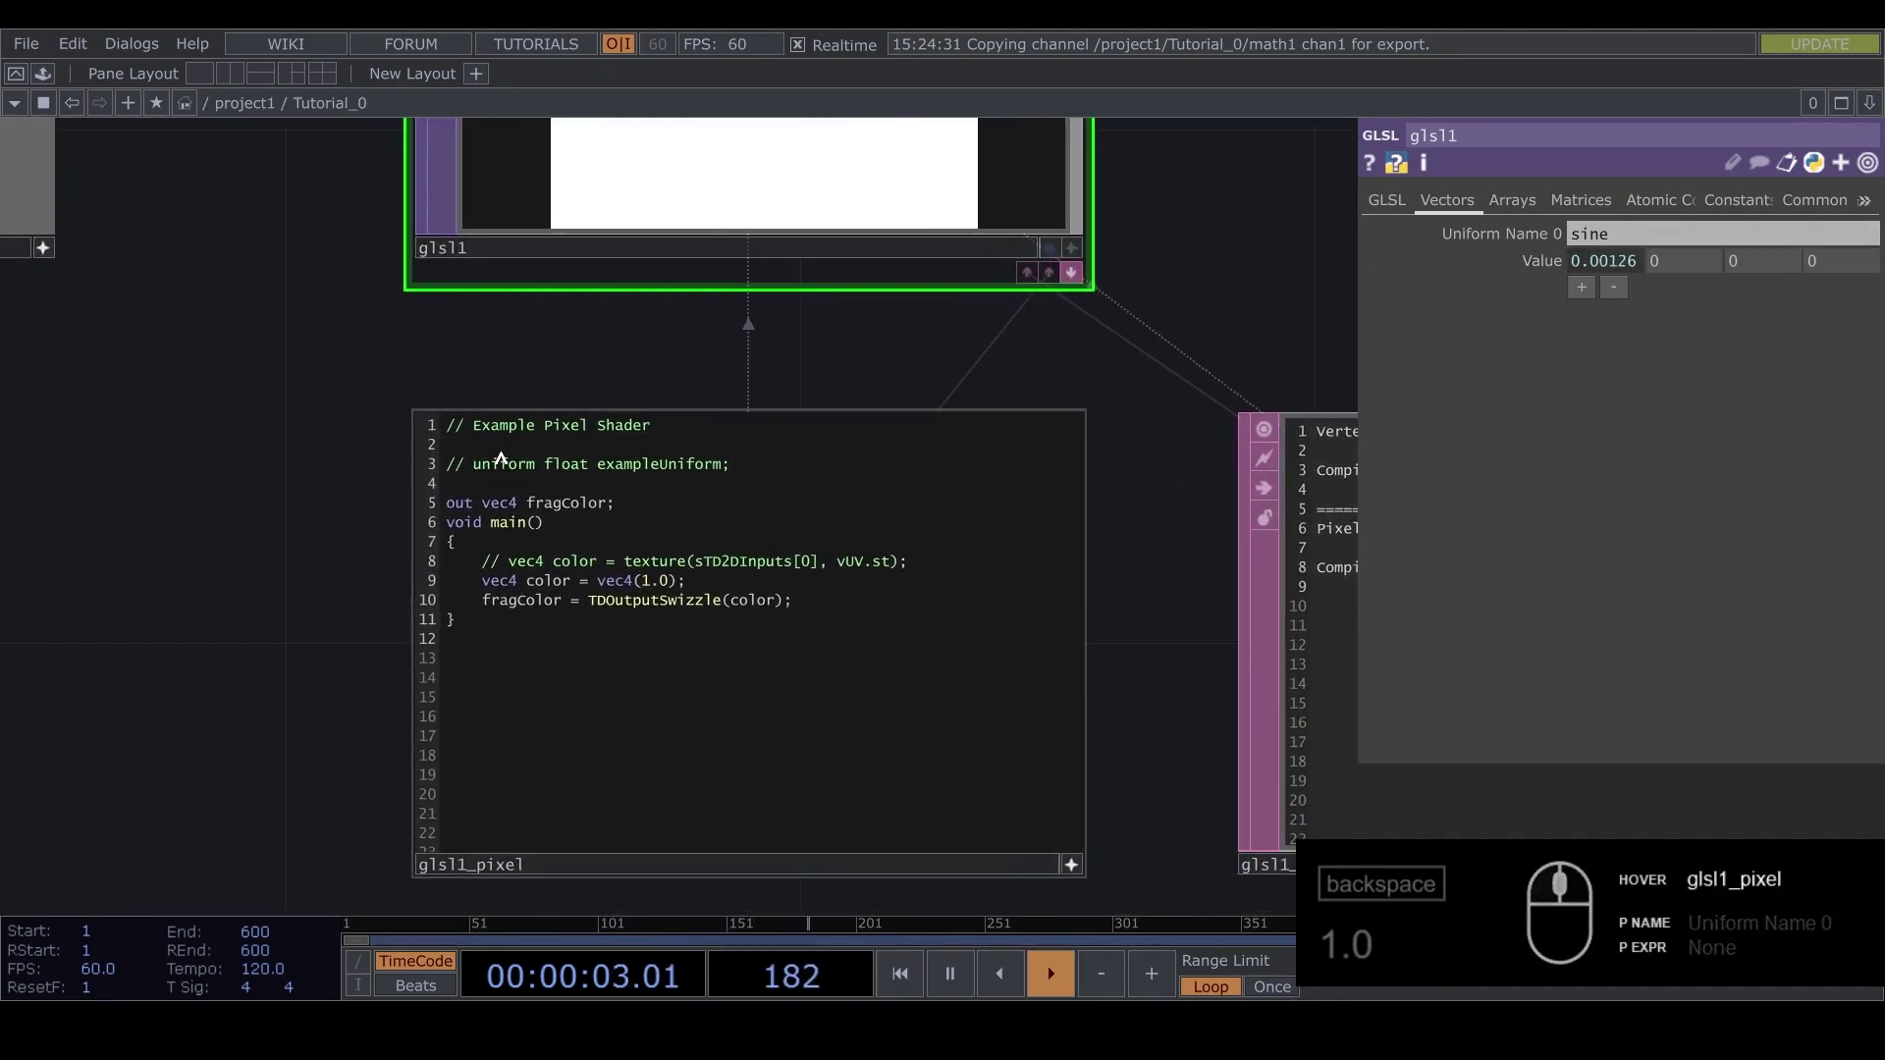
{"action": "type", "text": "1.0"}
{"action": "left_click", "coordinate": [508, 442]}
{"action": "left_click", "coordinate": [477, 484]}
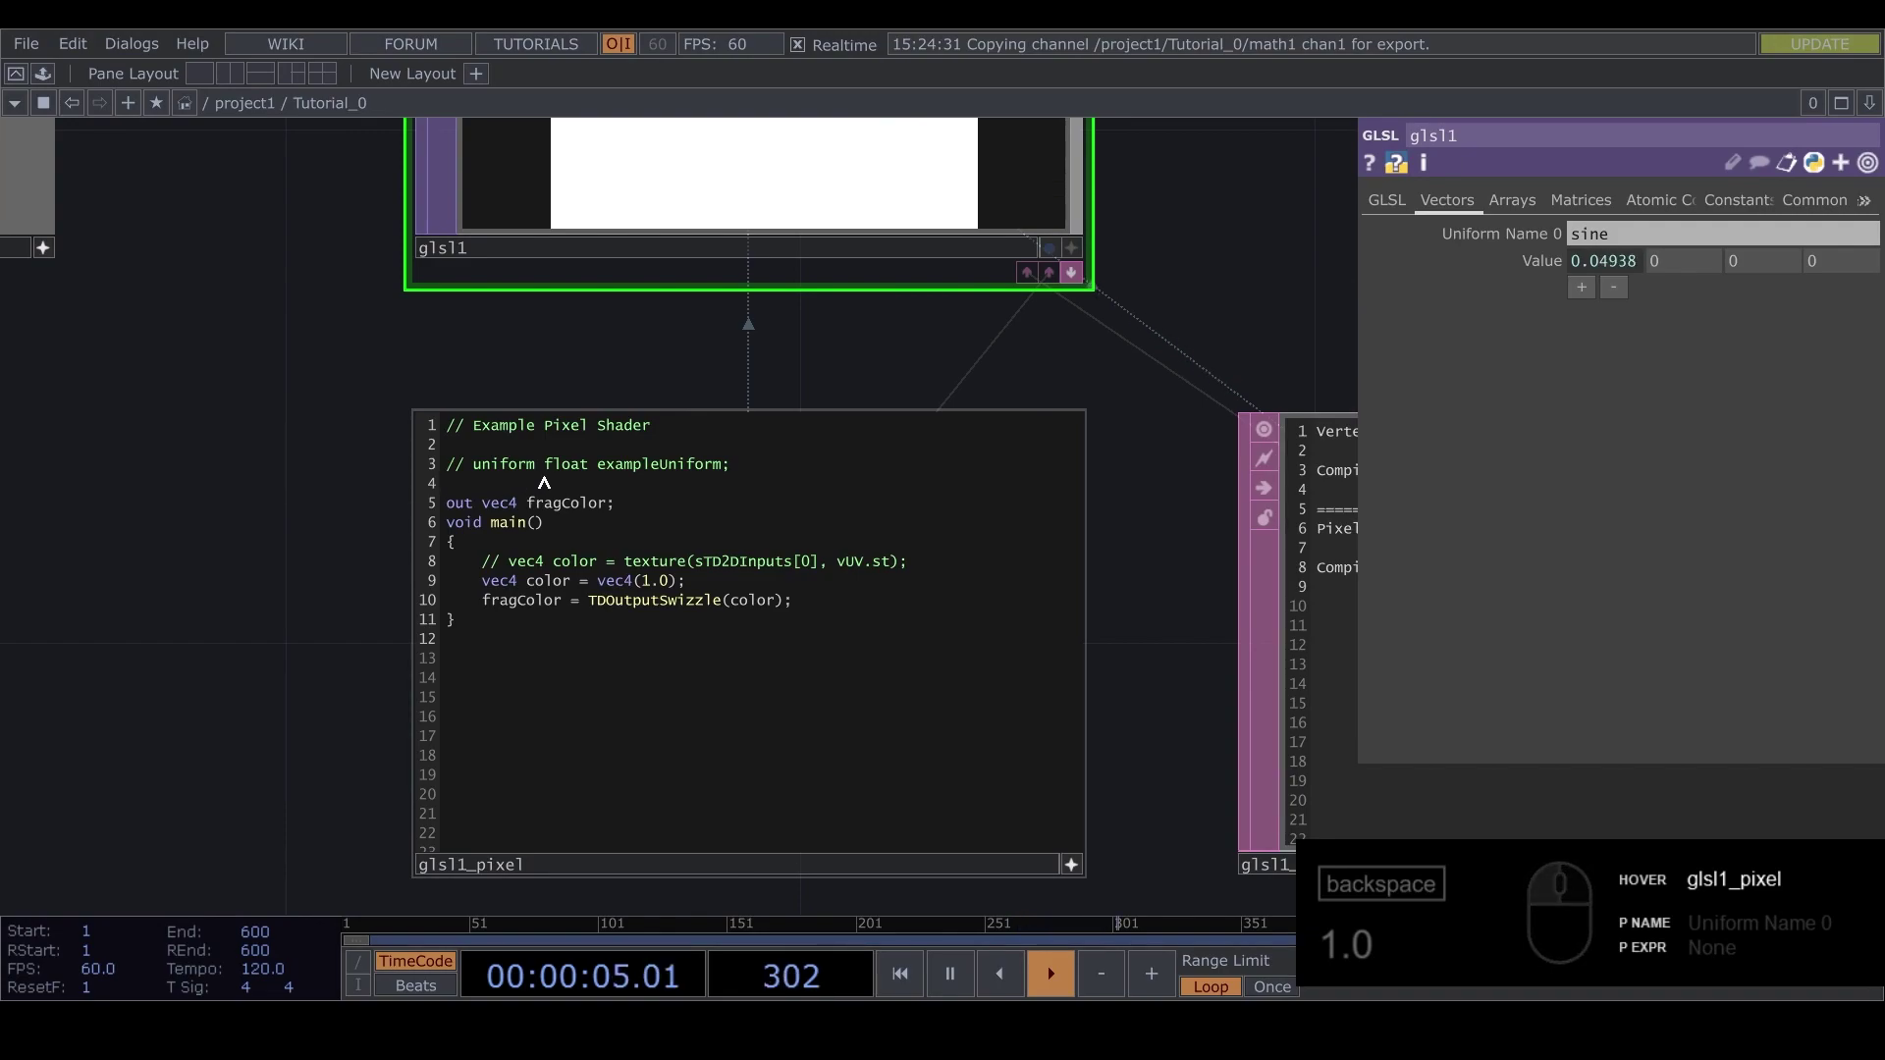
{"action": "type", "text": "niform"}
{"action": "key", "text": "space"}
{"action": "type", "text": "float"}
{"action": "type", "text": "sir"}
{"action": "key", "text": "BackSpace"}
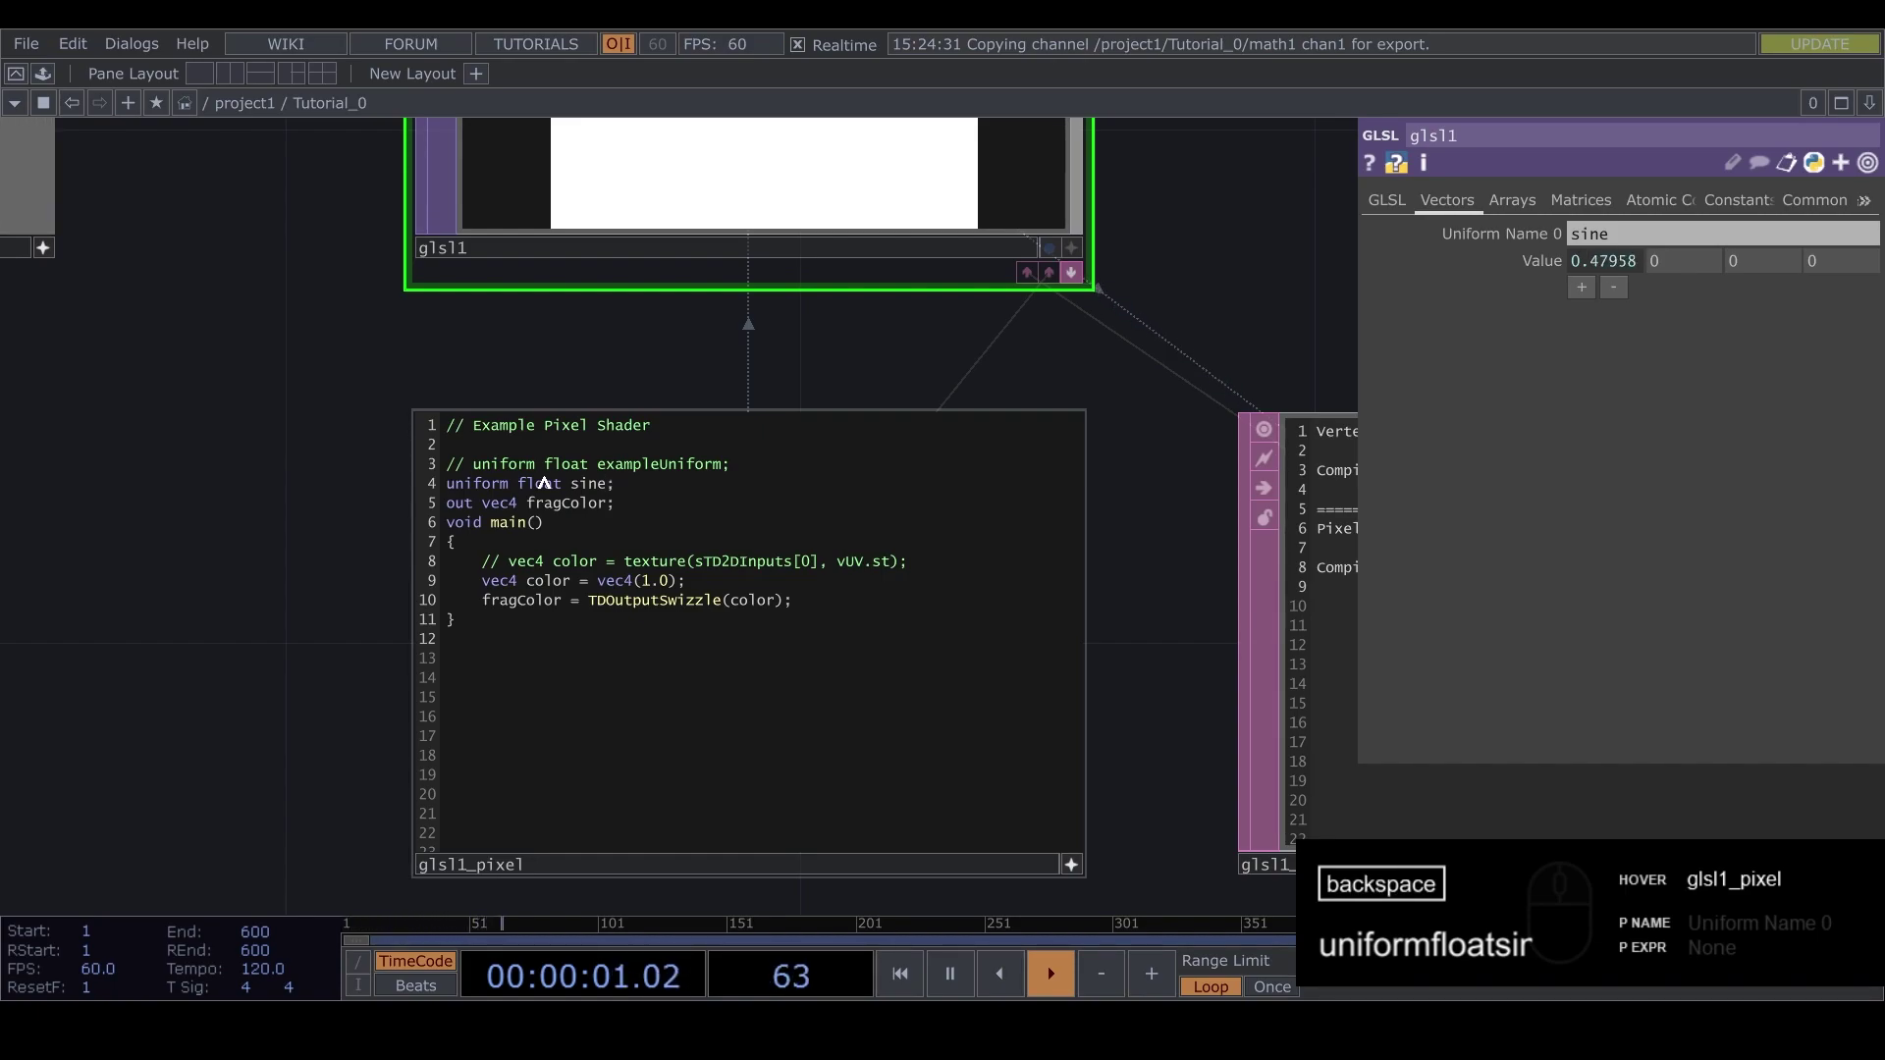
{"action": "left_click_drag", "start_coordinate": [609, 489], "coordinate": [563, 489]}
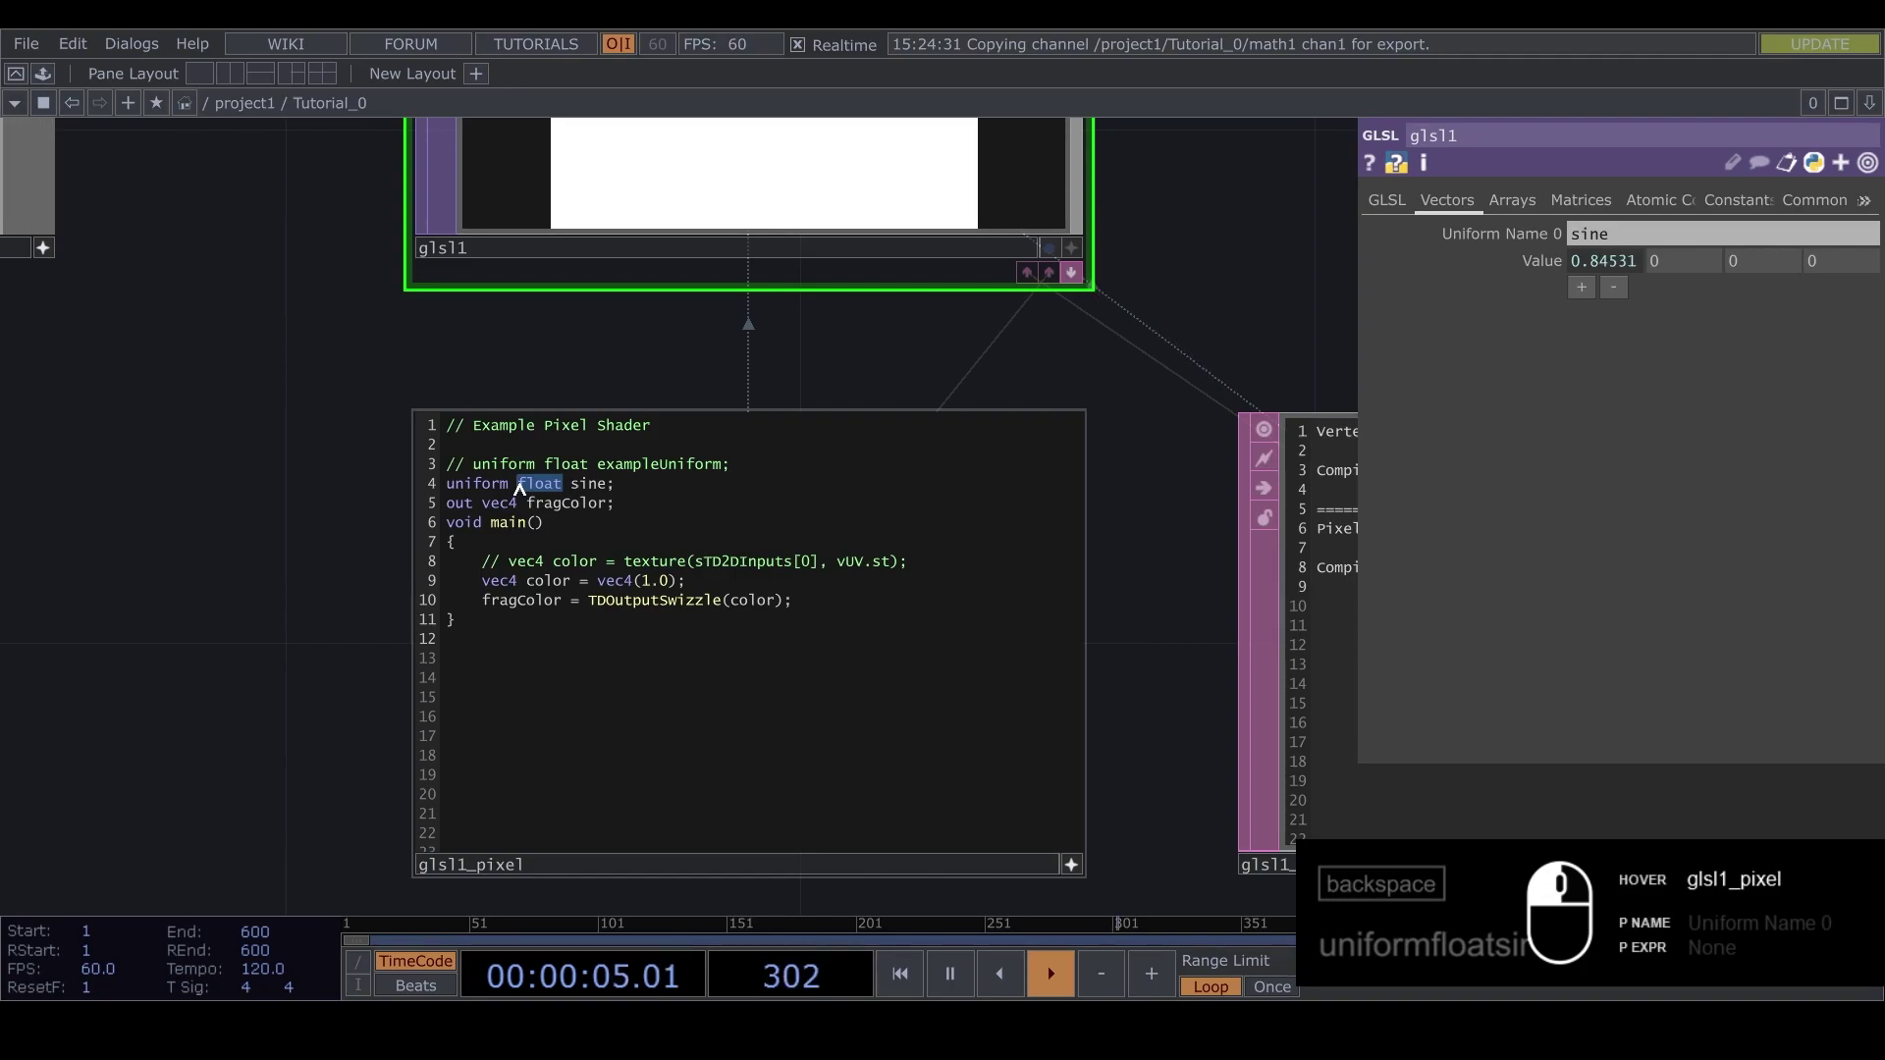
{"action": "left_click_drag", "start_coordinate": [520, 486], "coordinate": [866, 365]}
{"action": "left_click", "coordinate": [1086, 347]}
{"action": "left_click_drag", "start_coordinate": [806, 366], "coordinate": [918, 387]}
{"action": "left_click_drag", "start_coordinate": [543, 490], "coordinate": [574, 492]}
{"action": "key", "text": "space"}
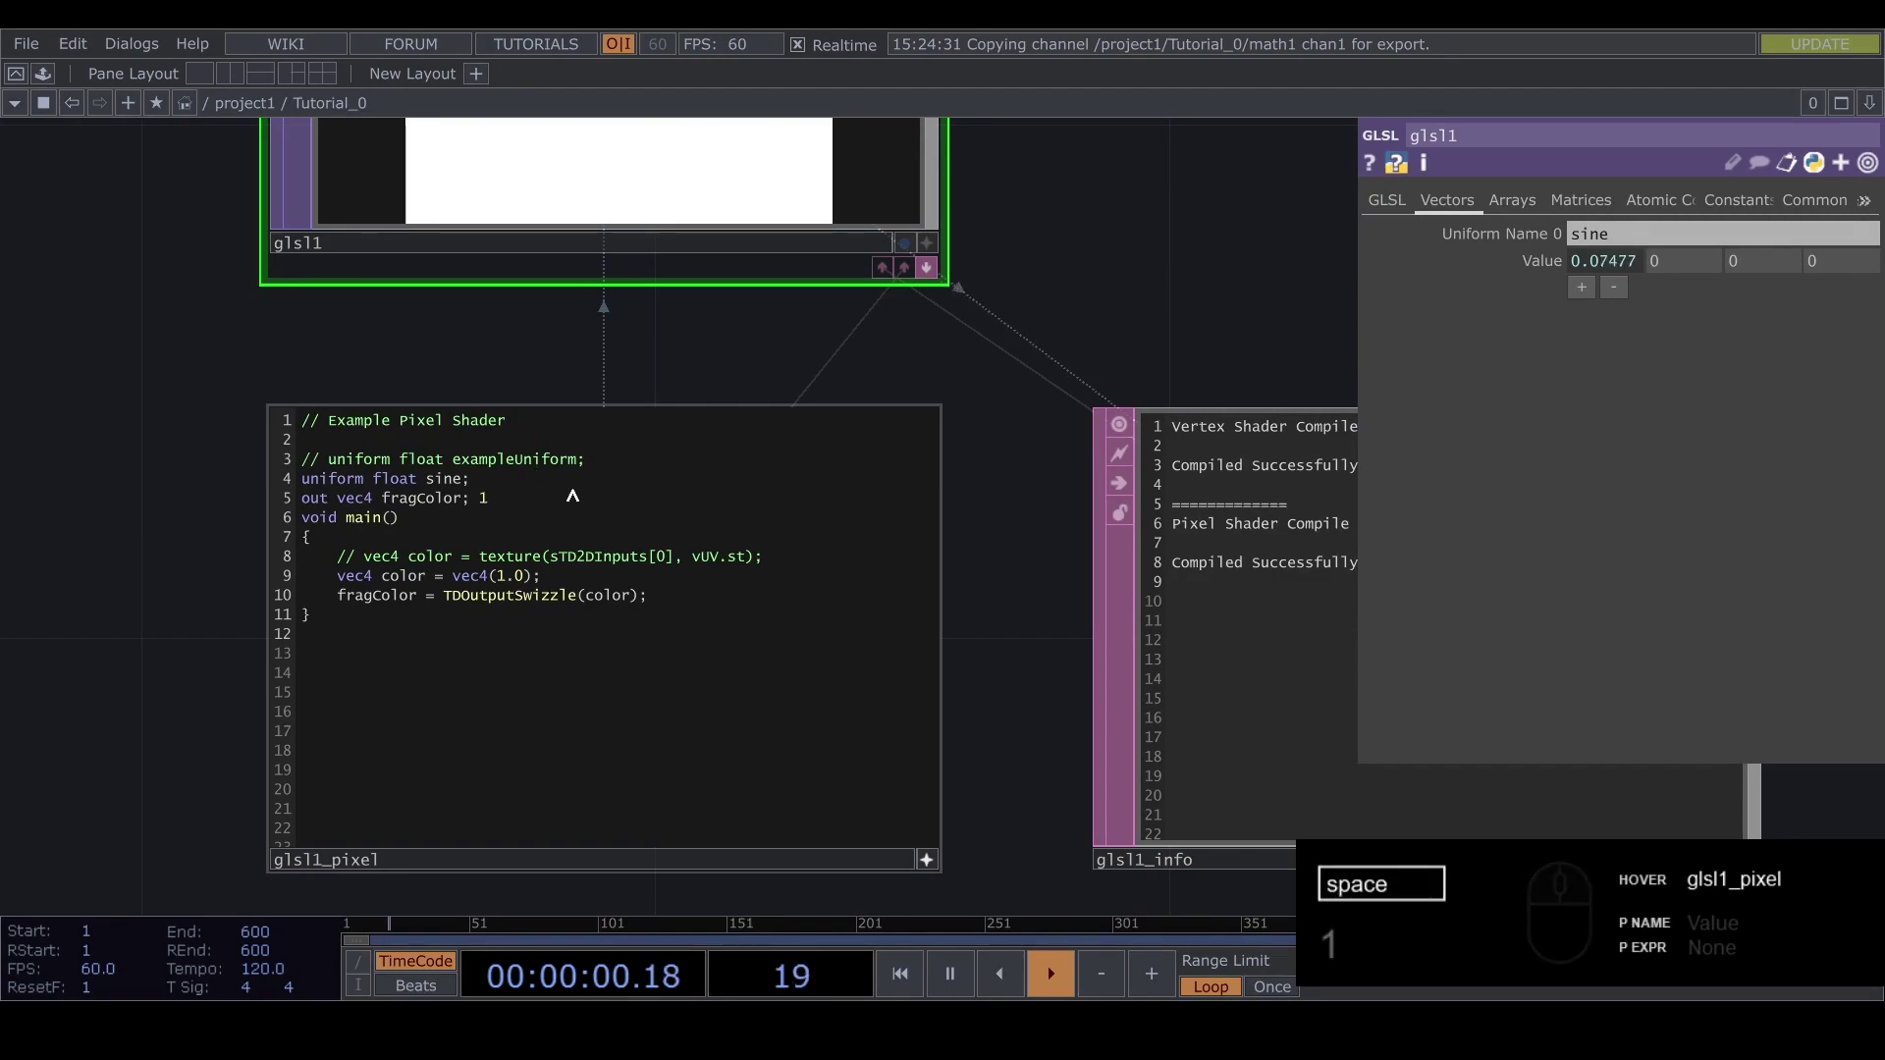
{"action": "type", "text": ".u"}
{"action": "key", "text": "BackSpace"}
{"action": "type", "text": "68943279"}
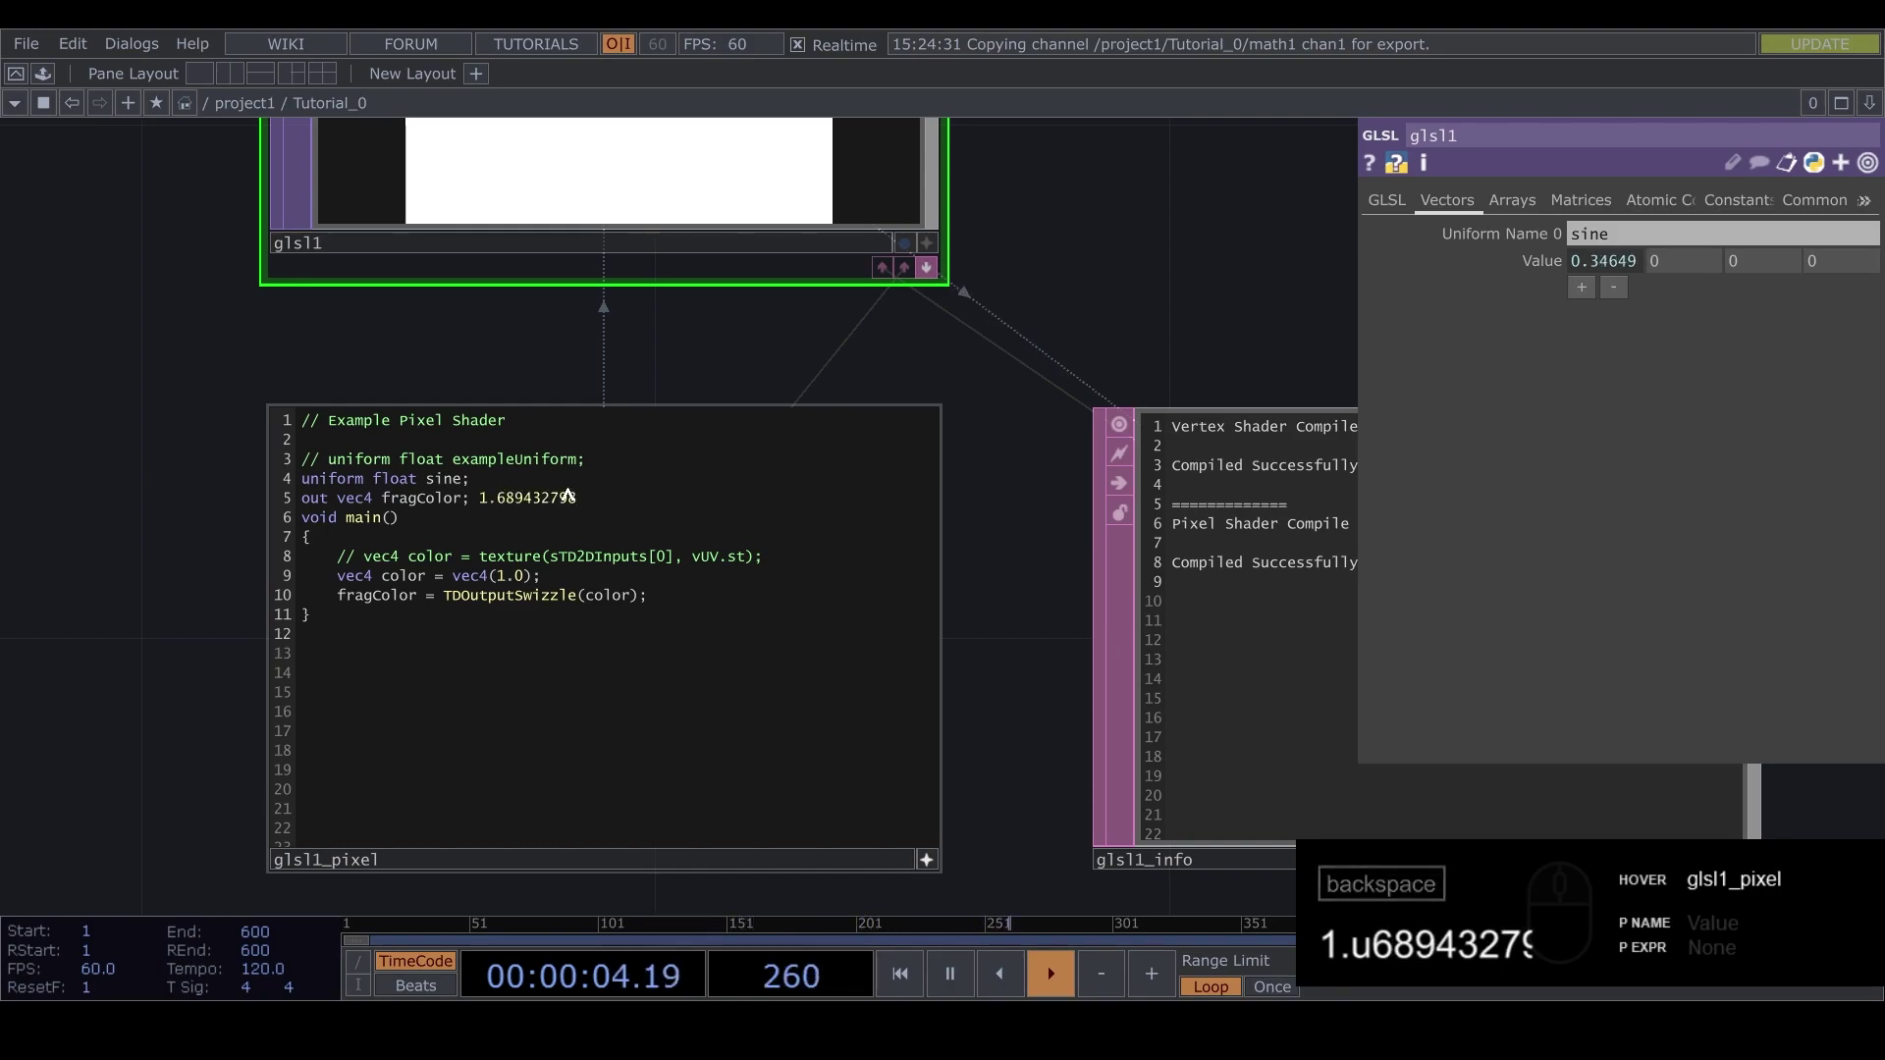
{"action": "key", "text": "BackSpace"}
{"action": "type", "text": "9"}
{"action": "left_click_drag", "start_coordinate": [484, 503], "coordinate": [378, 481]}
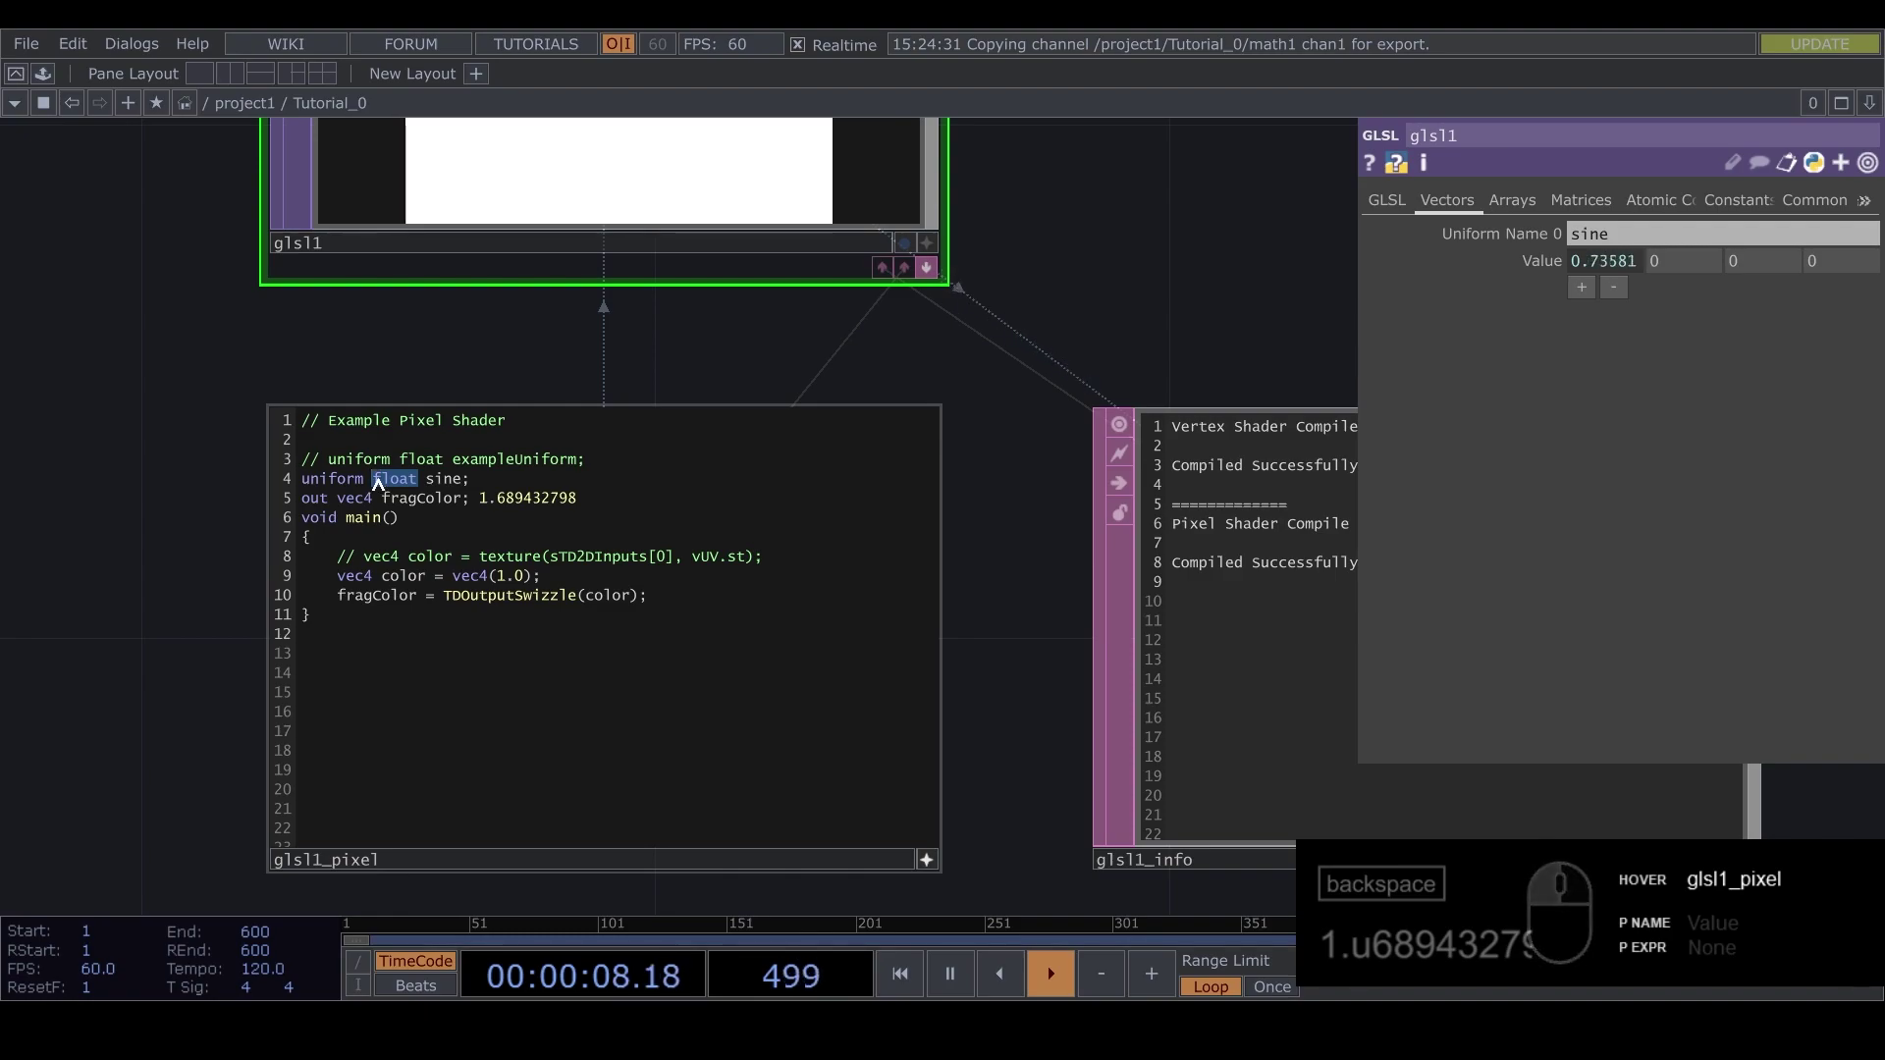
{"action": "type", "text": "nt"}
{"action": "left_click", "coordinate": [520, 485]}
{"action": "key", "text": "space"}
{"action": "type", "text": "1"}
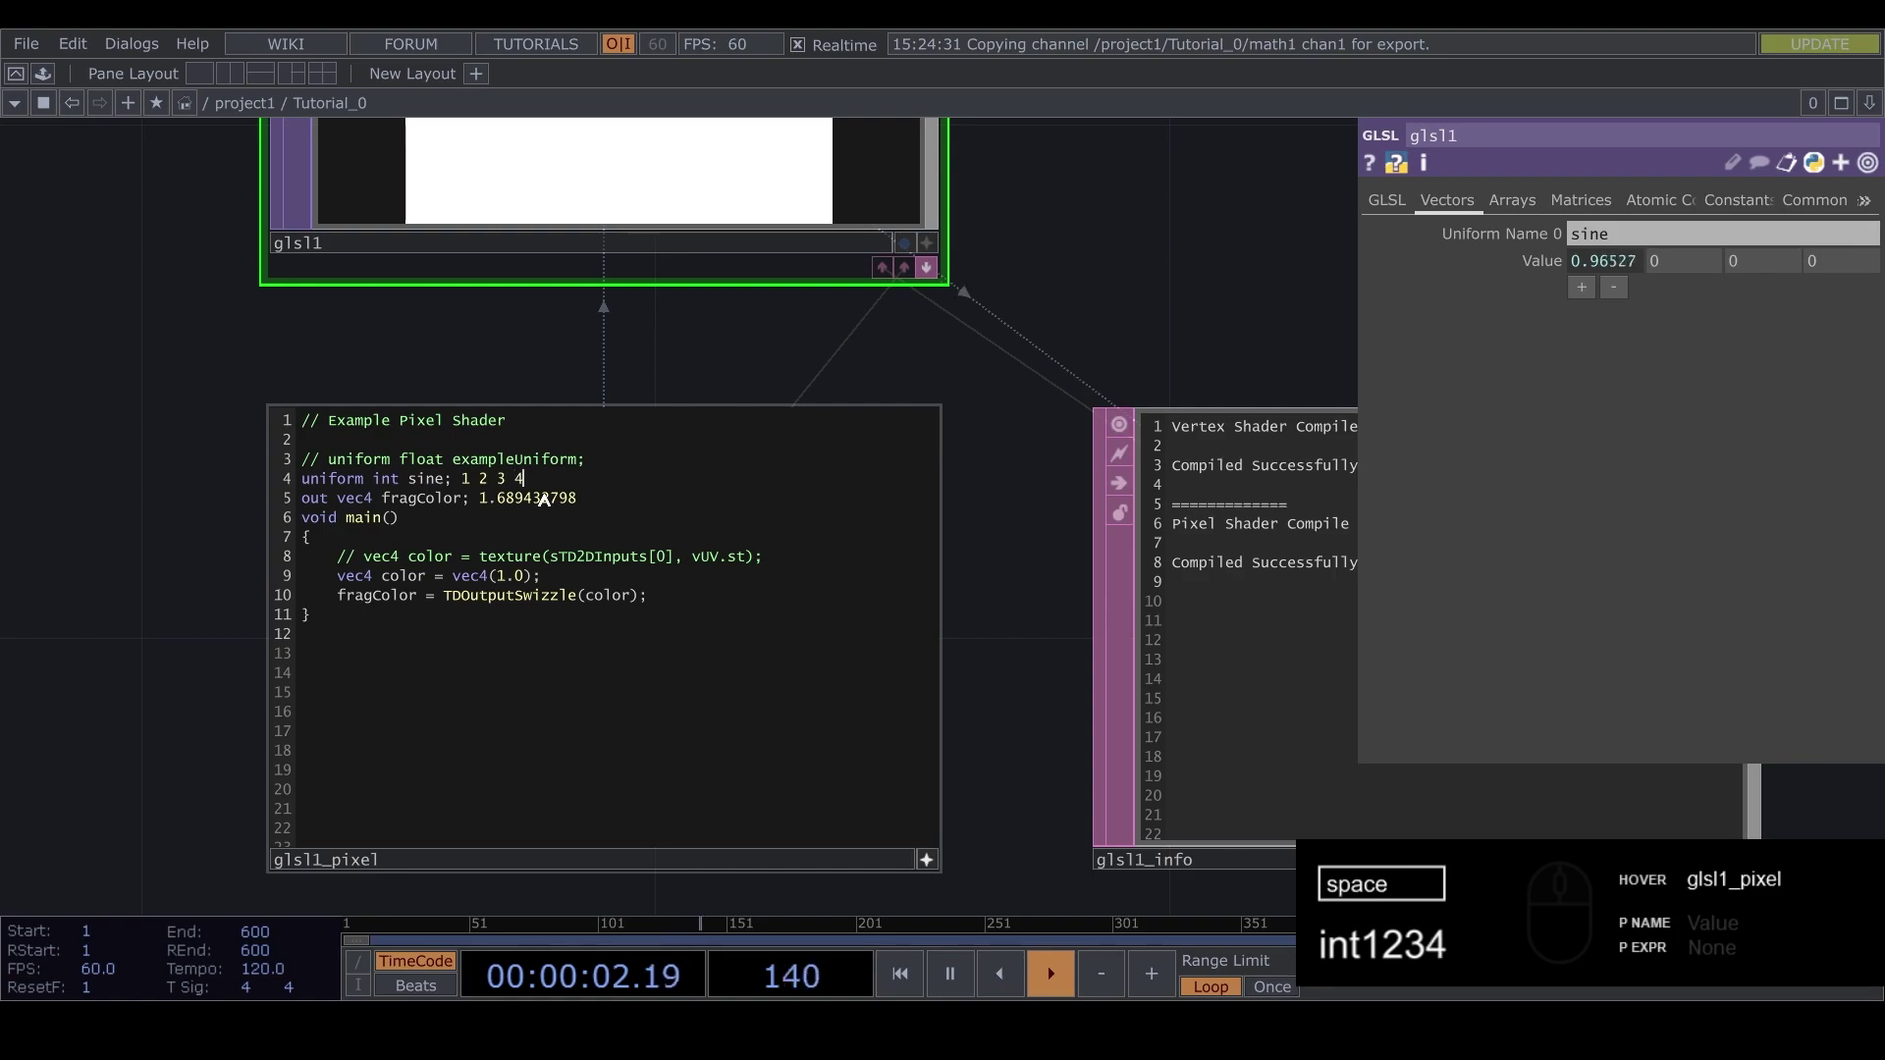
{"action": "type", "text": "234"}
{"action": "left_click_drag", "start_coordinate": [558, 482], "coordinate": [465, 485]}
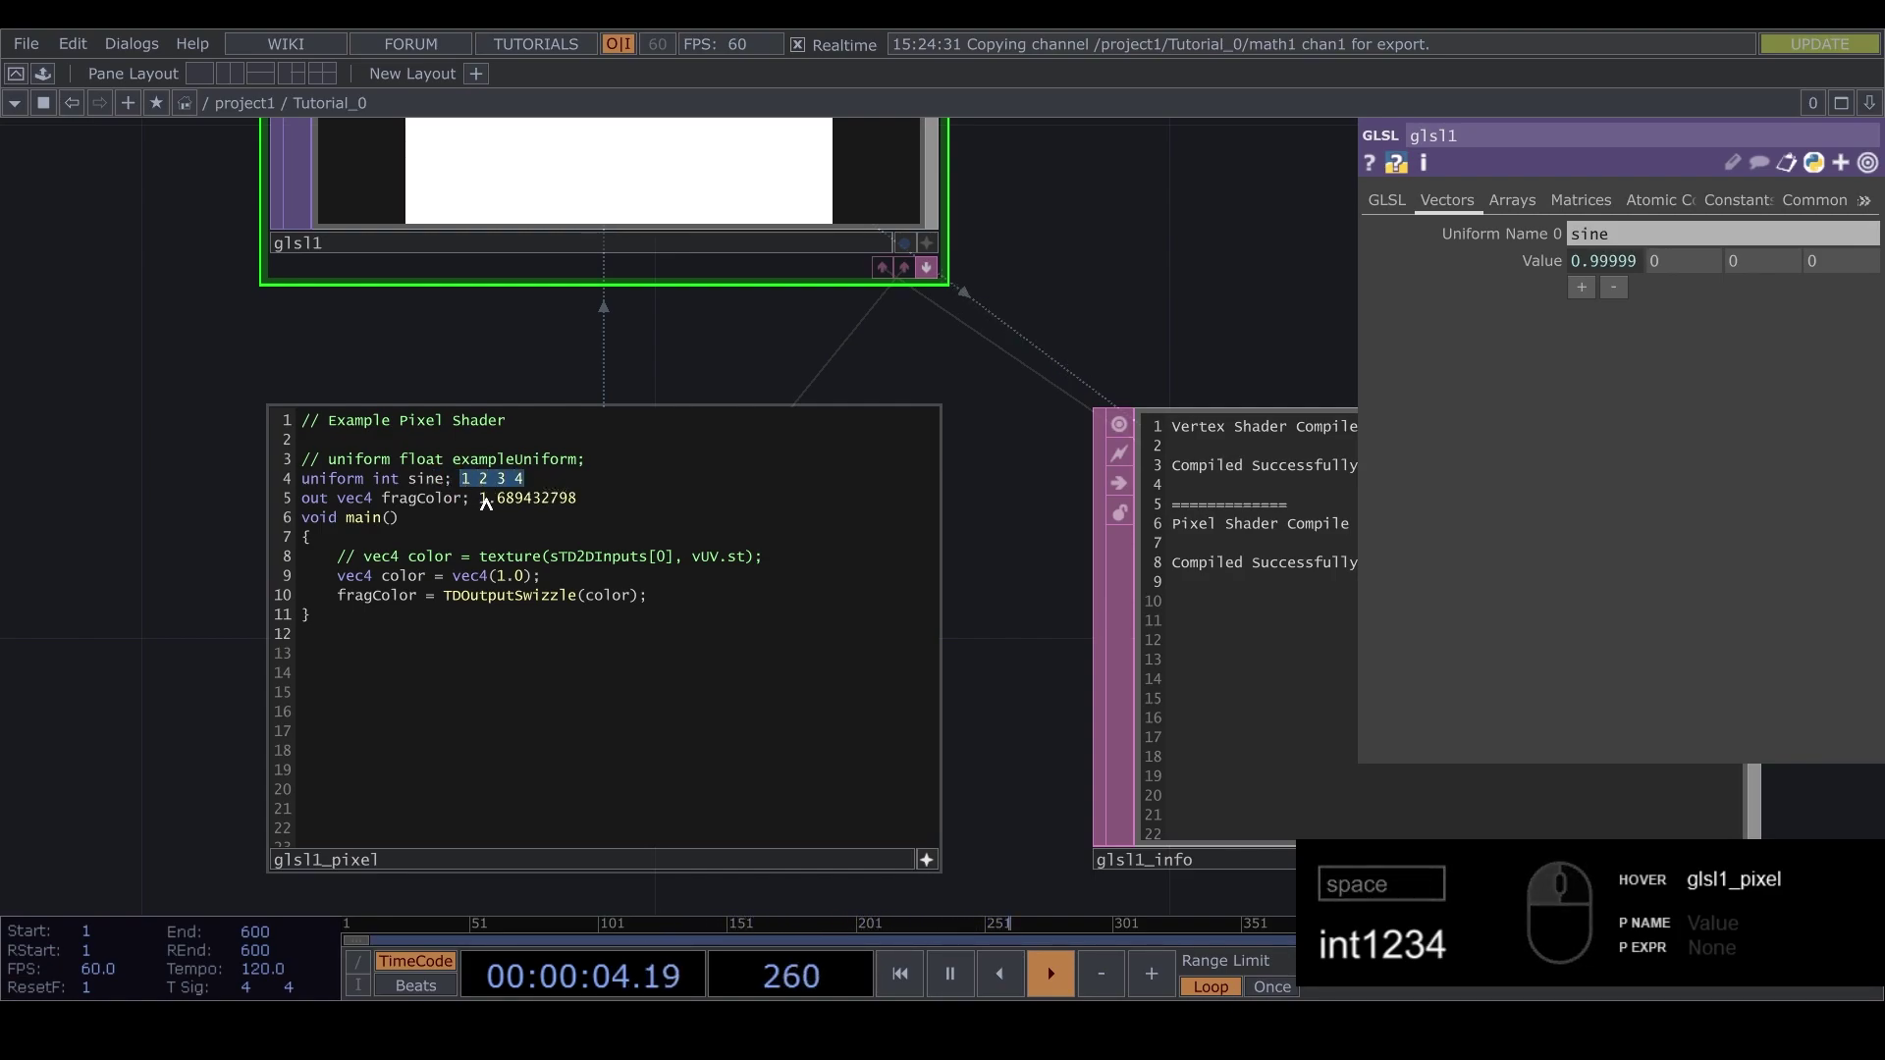
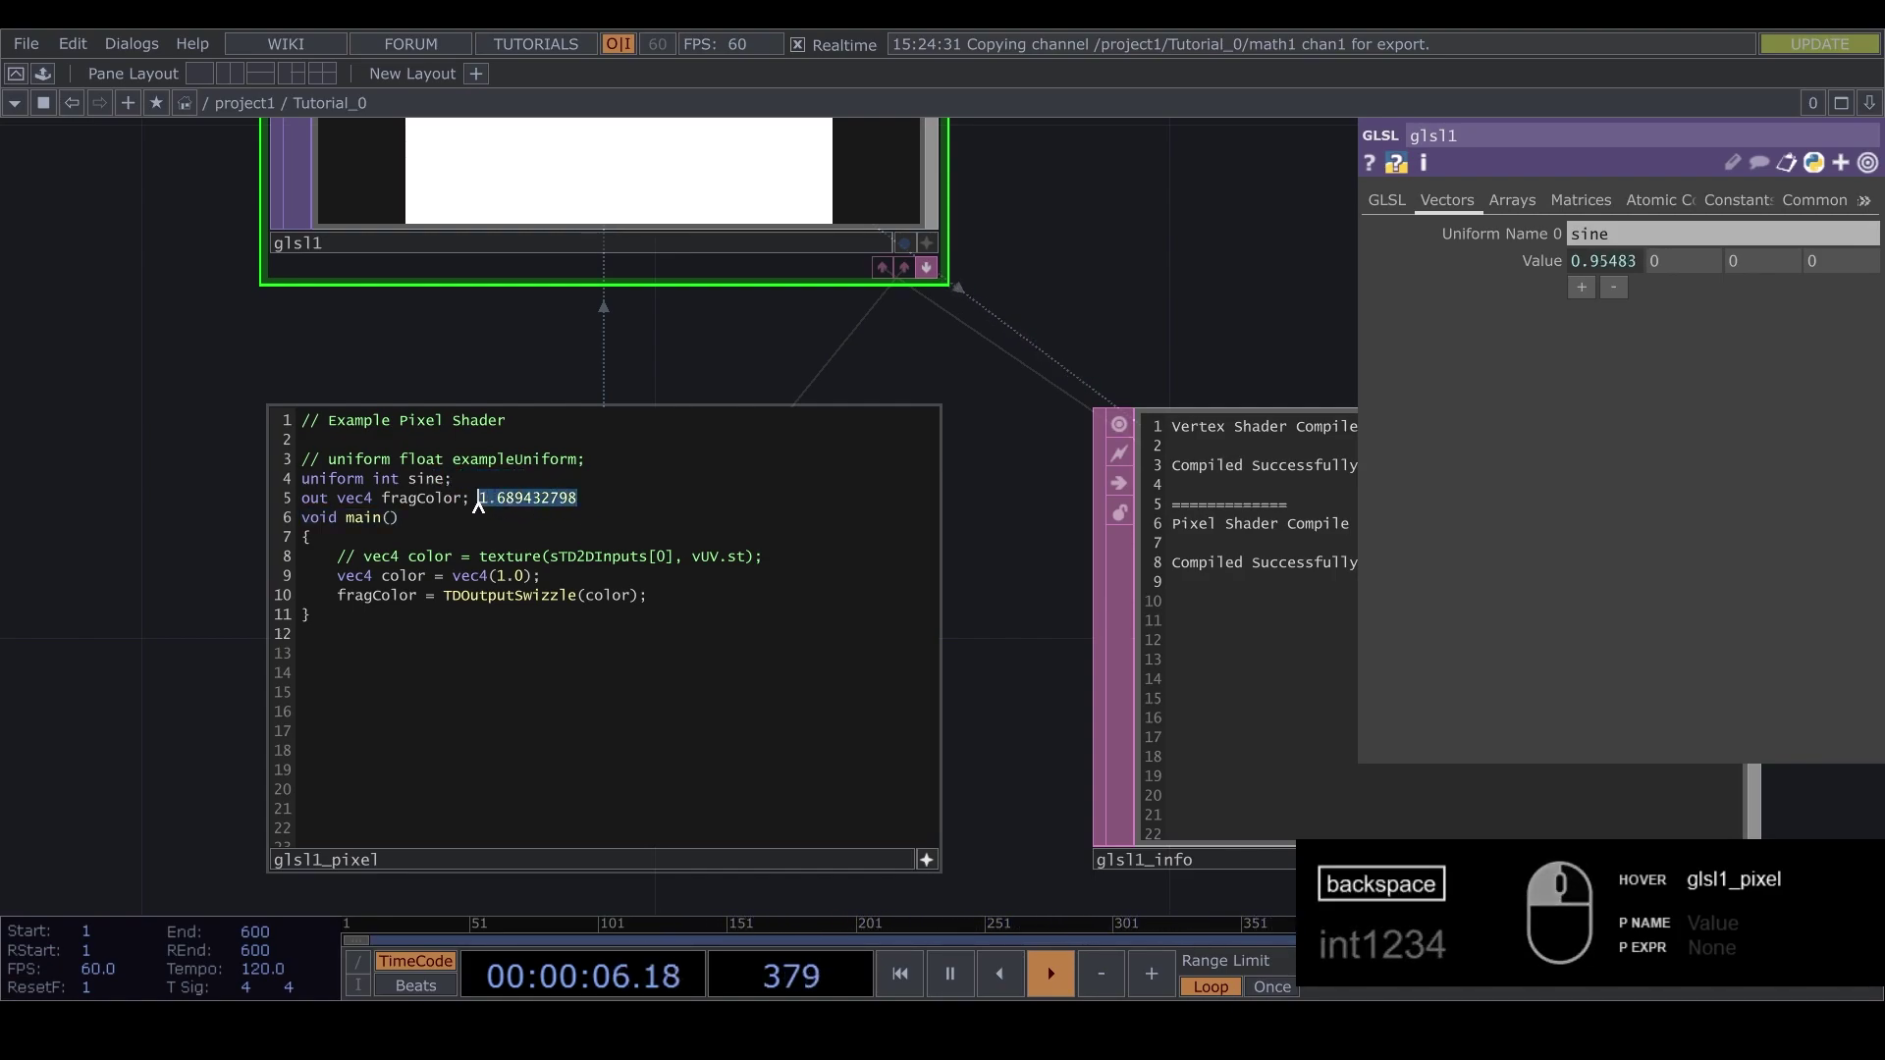
{"action": "middle_click", "coordinate": [224, 494]}
{"action": "left_click", "coordinate": [187, 478]}
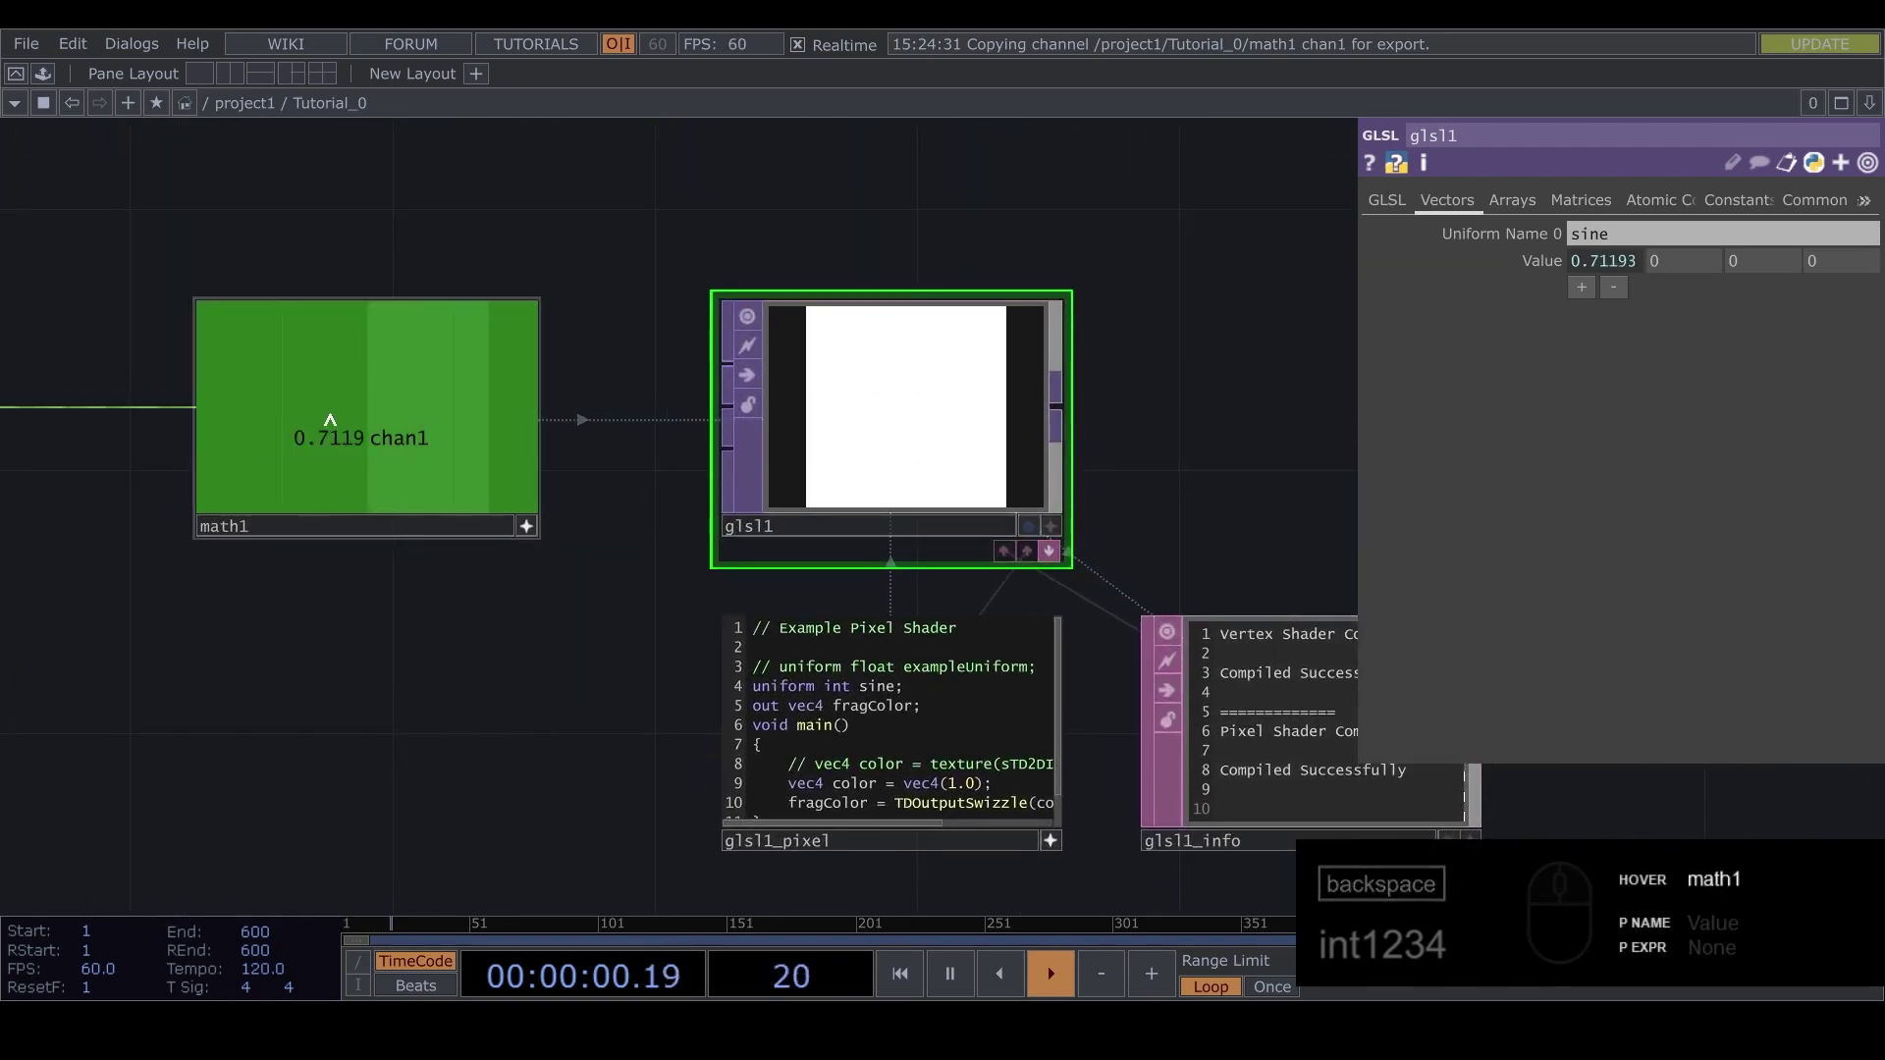
{"action": "left_click_drag", "start_coordinate": [565, 698], "coordinate": [420, 575]}
{"action": "middle_click", "coordinate": [360, 509]}
{"action": "left_click_drag", "start_coordinate": [452, 603], "coordinate": [683, 500]}
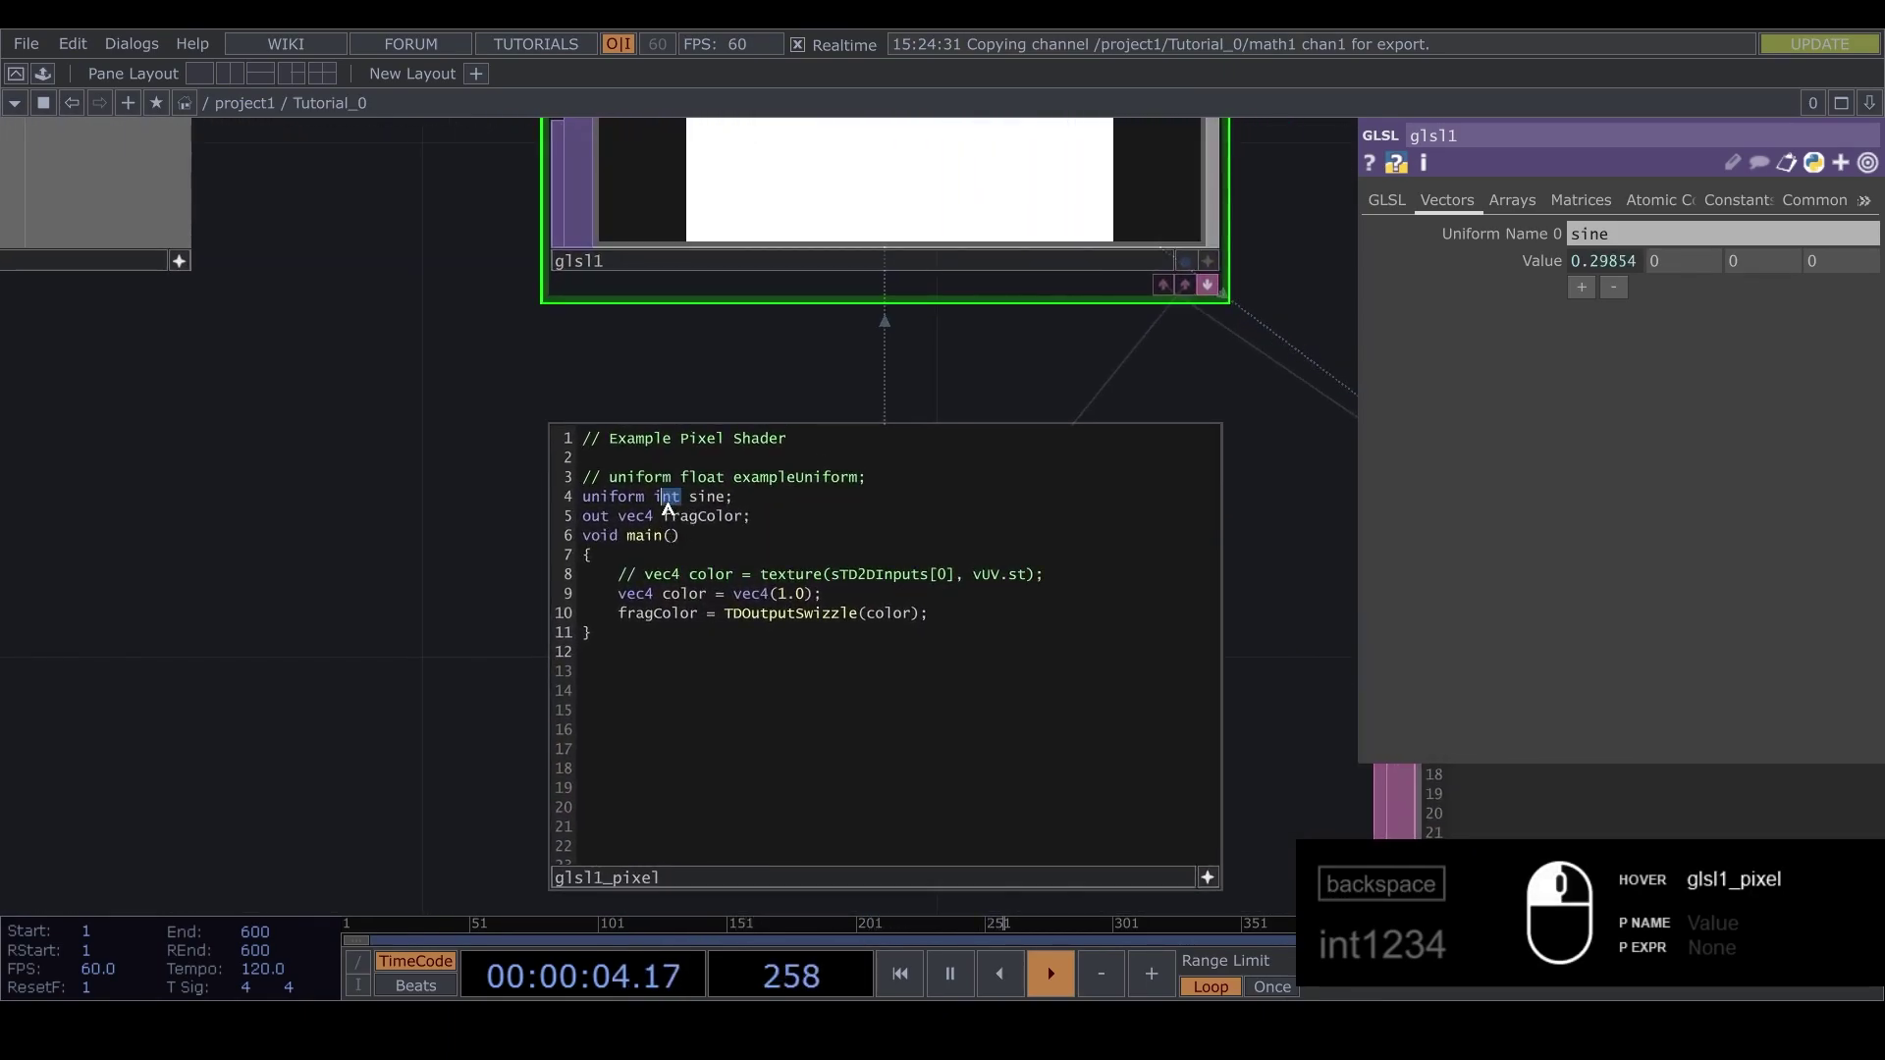
{"action": "left_click", "coordinate": [662, 505]}
Retype the shader uniform declaration as float sine
{"action": "key", "text": "BackSpace"}
{"action": "type", "text": "loat"}
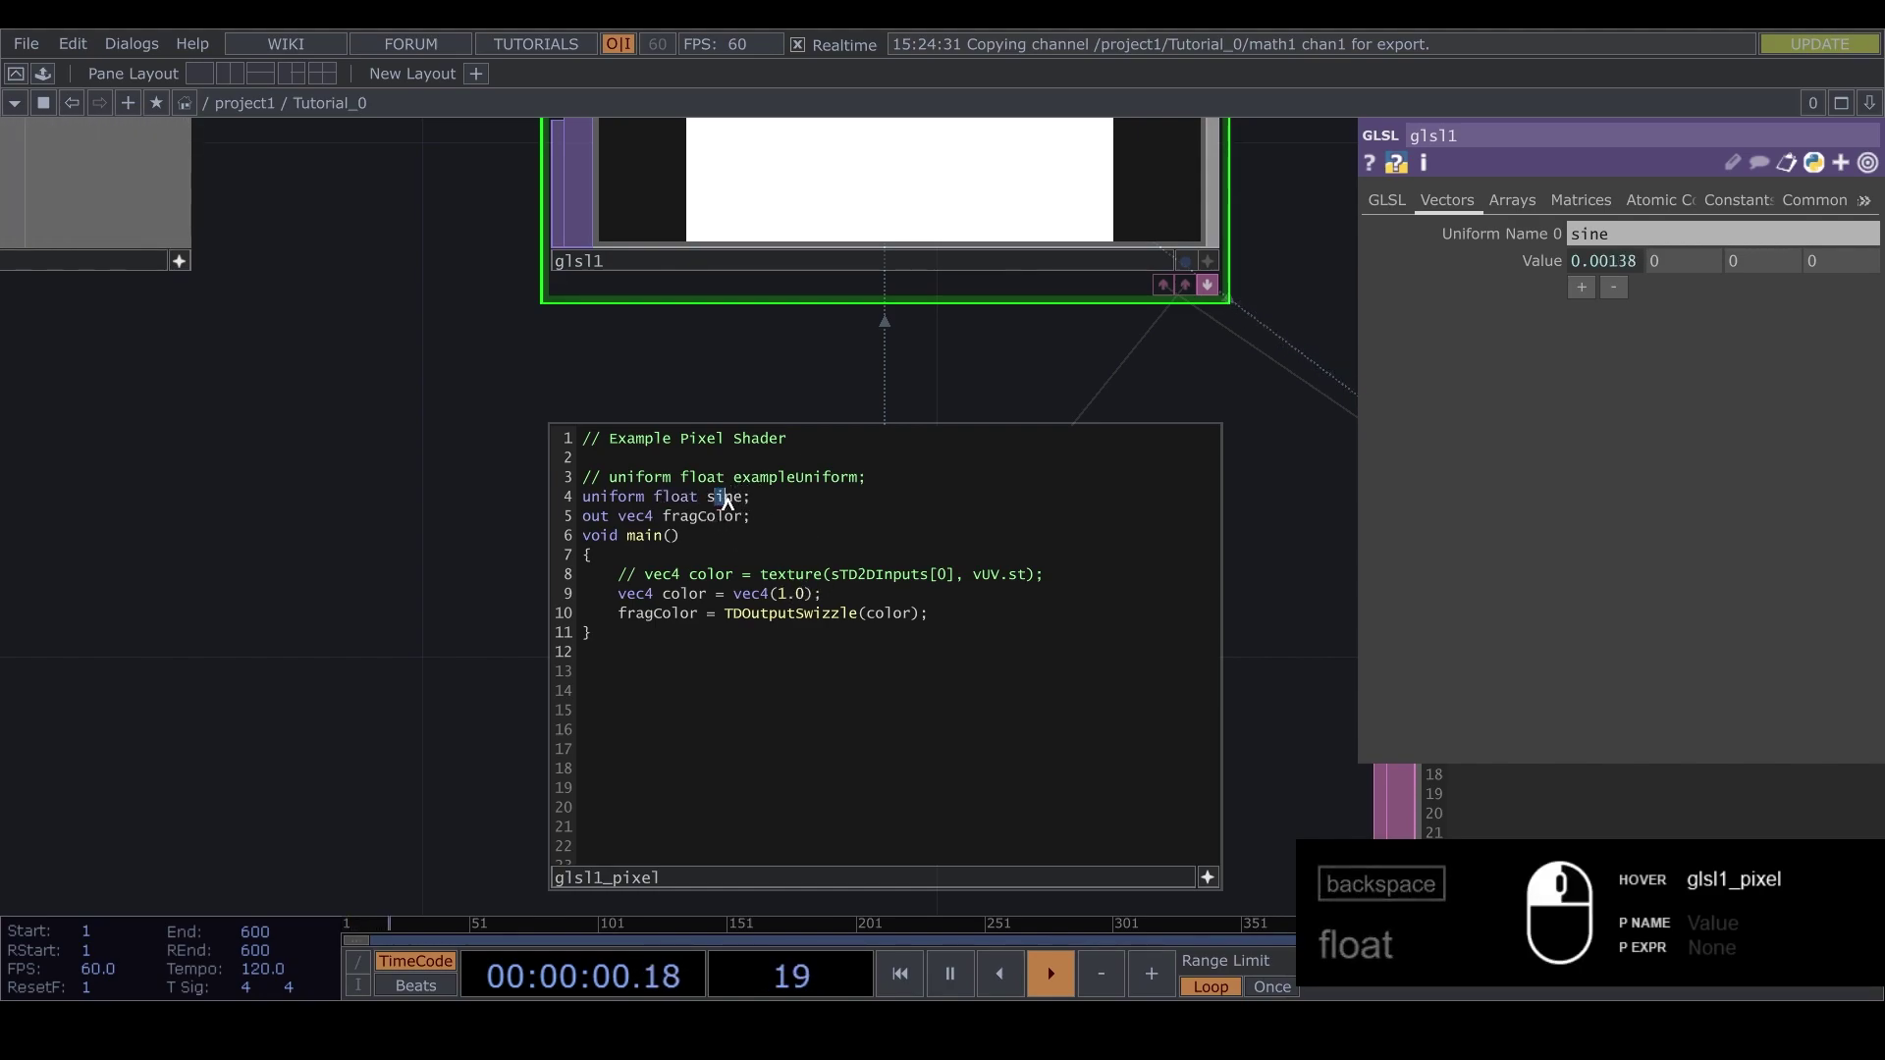
{"action": "left_click_drag", "start_coordinate": [724, 497], "coordinate": [666, 460]}
{"action": "left_click_drag", "start_coordinate": [665, 460], "coordinate": [926, 523]}
{"action": "left_click_drag", "start_coordinate": [720, 547], "coordinate": [702, 549]}
{"action": "type", "text": "sine"}
Raise lfo1's Frequency to 0.8
{"action": "left_click_drag", "start_coordinate": [303, 584], "coordinate": [655, 451]}
{"action": "left_click_drag", "start_coordinate": [959, 541], "coordinate": [1014, 580]}
{"action": "left_click_drag", "start_coordinate": [473, 701], "coordinate": [664, 682]}
{"action": "left_click_drag", "start_coordinate": [655, 681], "coordinate": [510, 706]}
{"action": "left_click_drag", "start_coordinate": [510, 705], "coordinate": [554, 708]}
{"action": "left_click_drag", "start_coordinate": [563, 714], "coordinate": [643, 712]}
{"action": "left_click", "coordinate": [195, 546]}
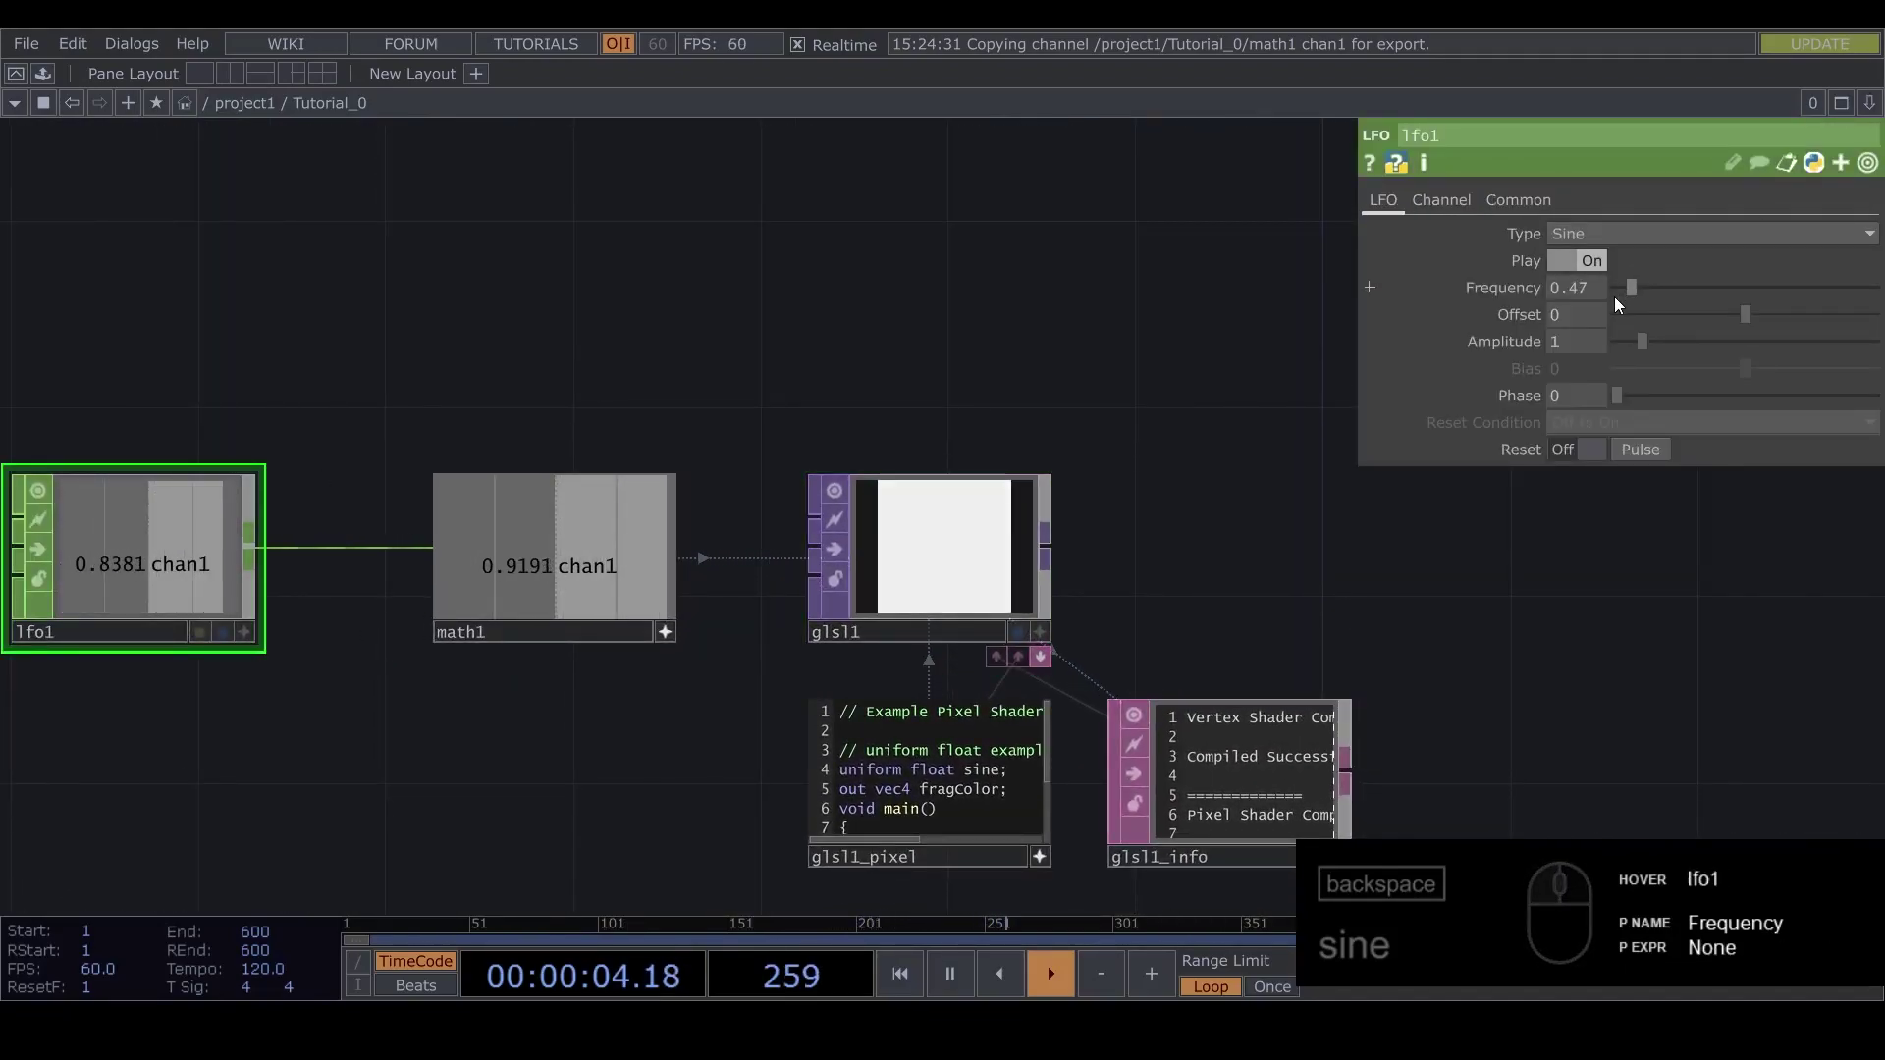
{"action": "left_click_drag", "start_coordinate": [1632, 290], "coordinate": [715, 613]}
Restore the shader colour constant to vec4(1.0) for solid white output
{"action": "left_click_drag", "start_coordinate": [629, 606], "coordinate": [581, 608]}
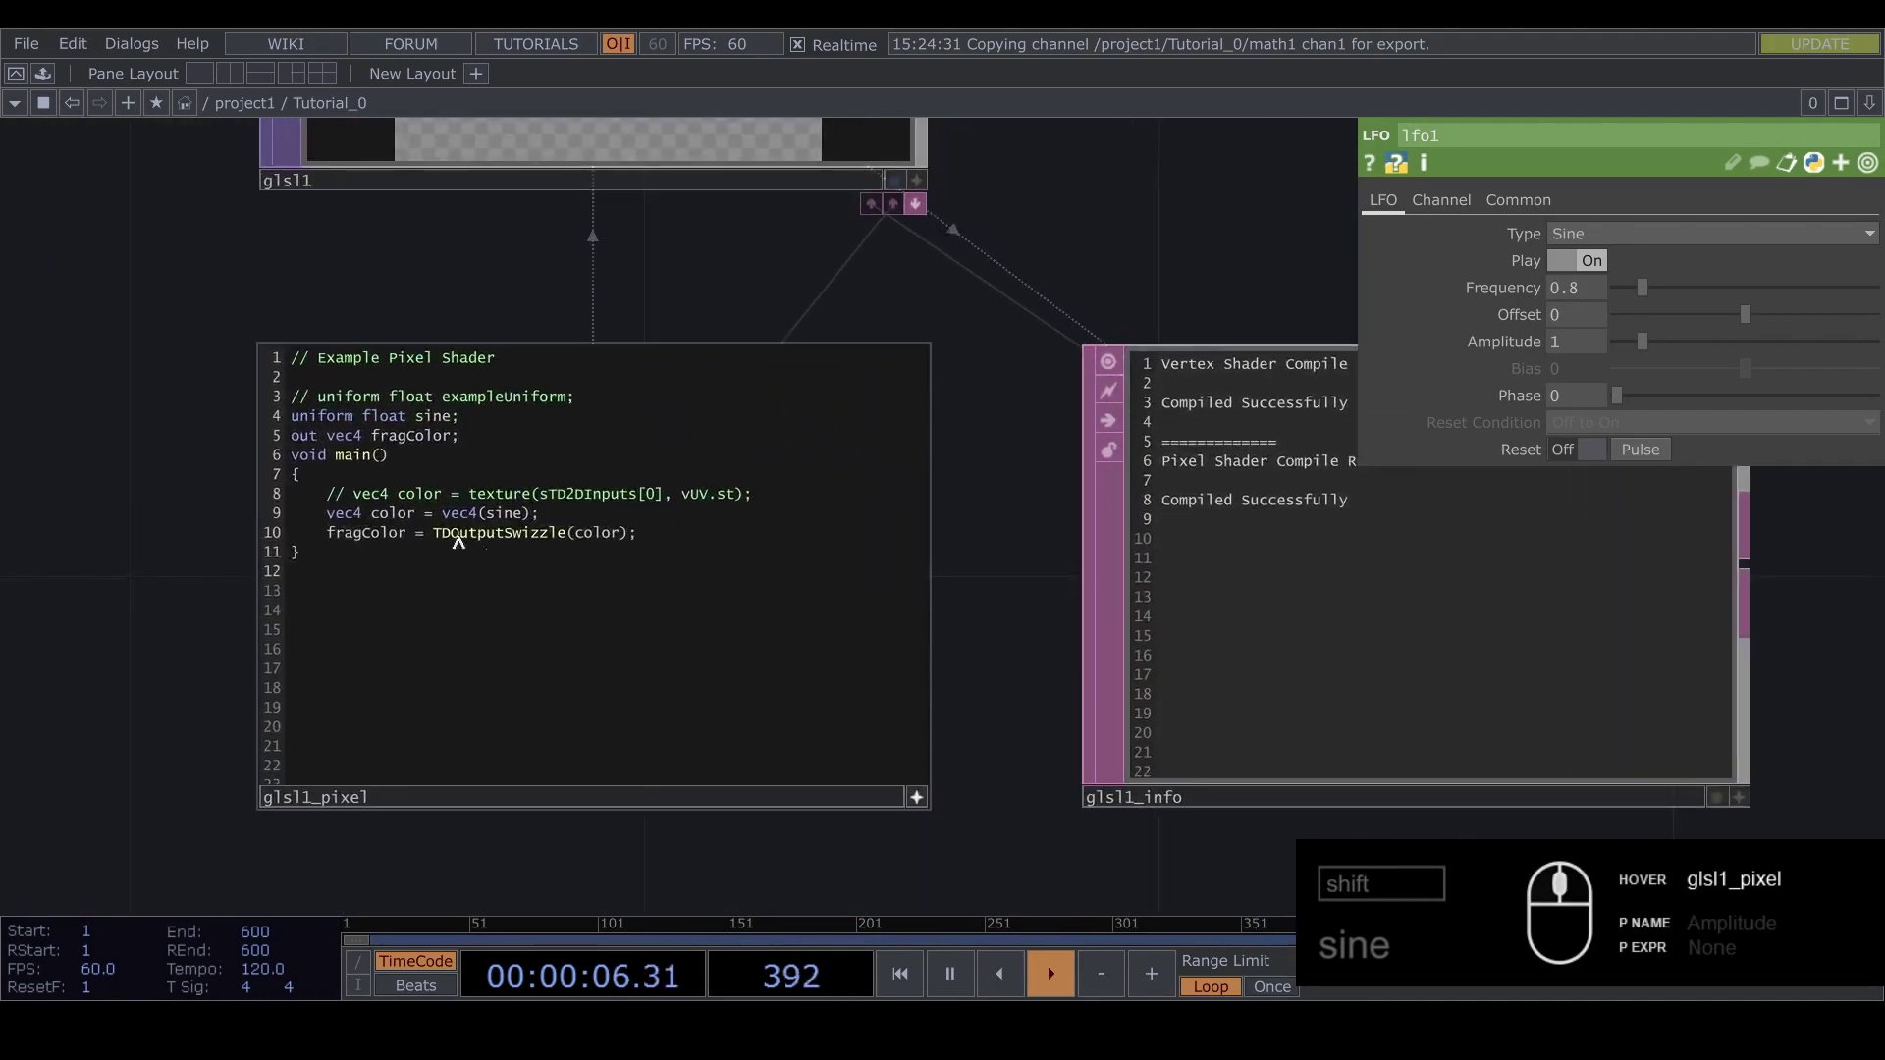
{"action": "left_click", "coordinate": [518, 521]}
{"action": "key", "text": "BackSpace"}
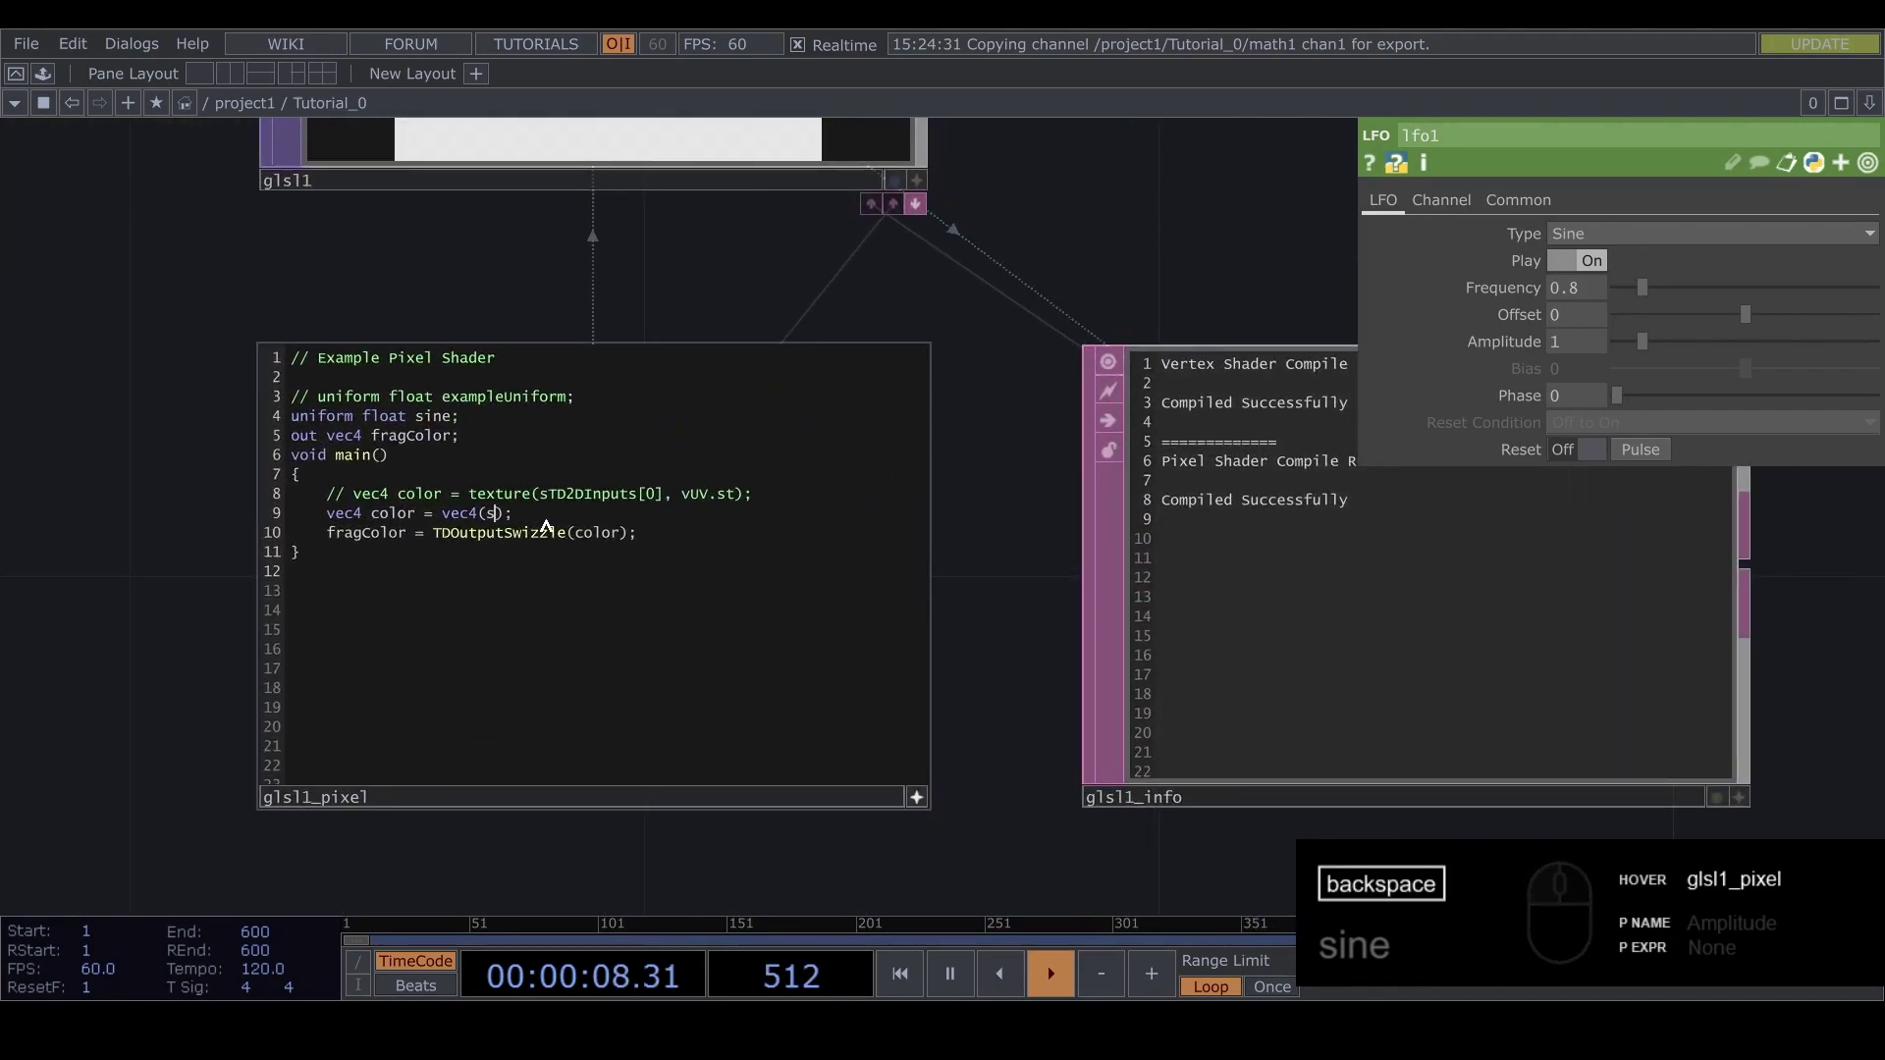
{"action": "type", "text": ".0"}
{"action": "left_click_drag", "start_coordinate": [93, 411], "coordinate": [176, 413]}
Reframe glsl1 and its pixel DAT, keeping the colour at vec4(1.0)
{"action": "middle_click", "coordinate": [176, 412]}
{"action": "left_click_drag", "start_coordinate": [210, 495], "coordinate": [263, 469]}
{"action": "type", "text": "1.0"}
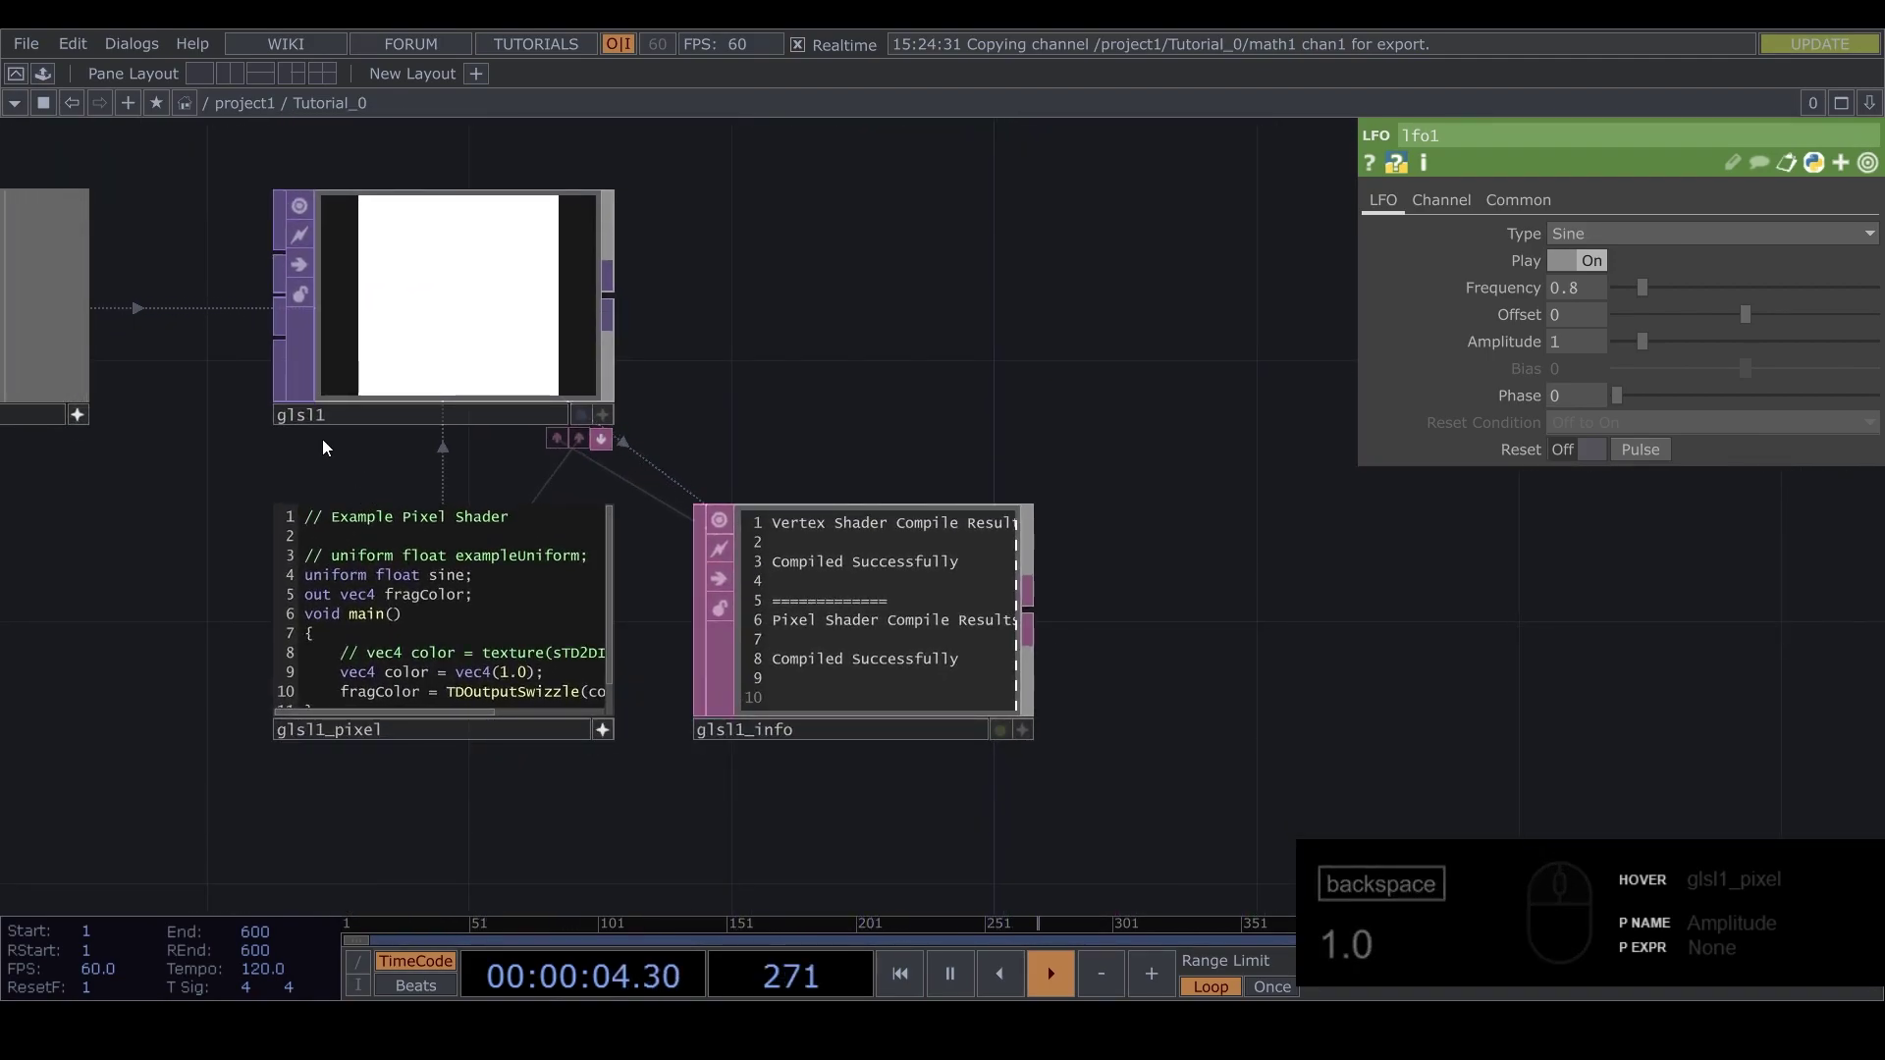
{"action": "middle_click", "coordinate": [359, 401]}
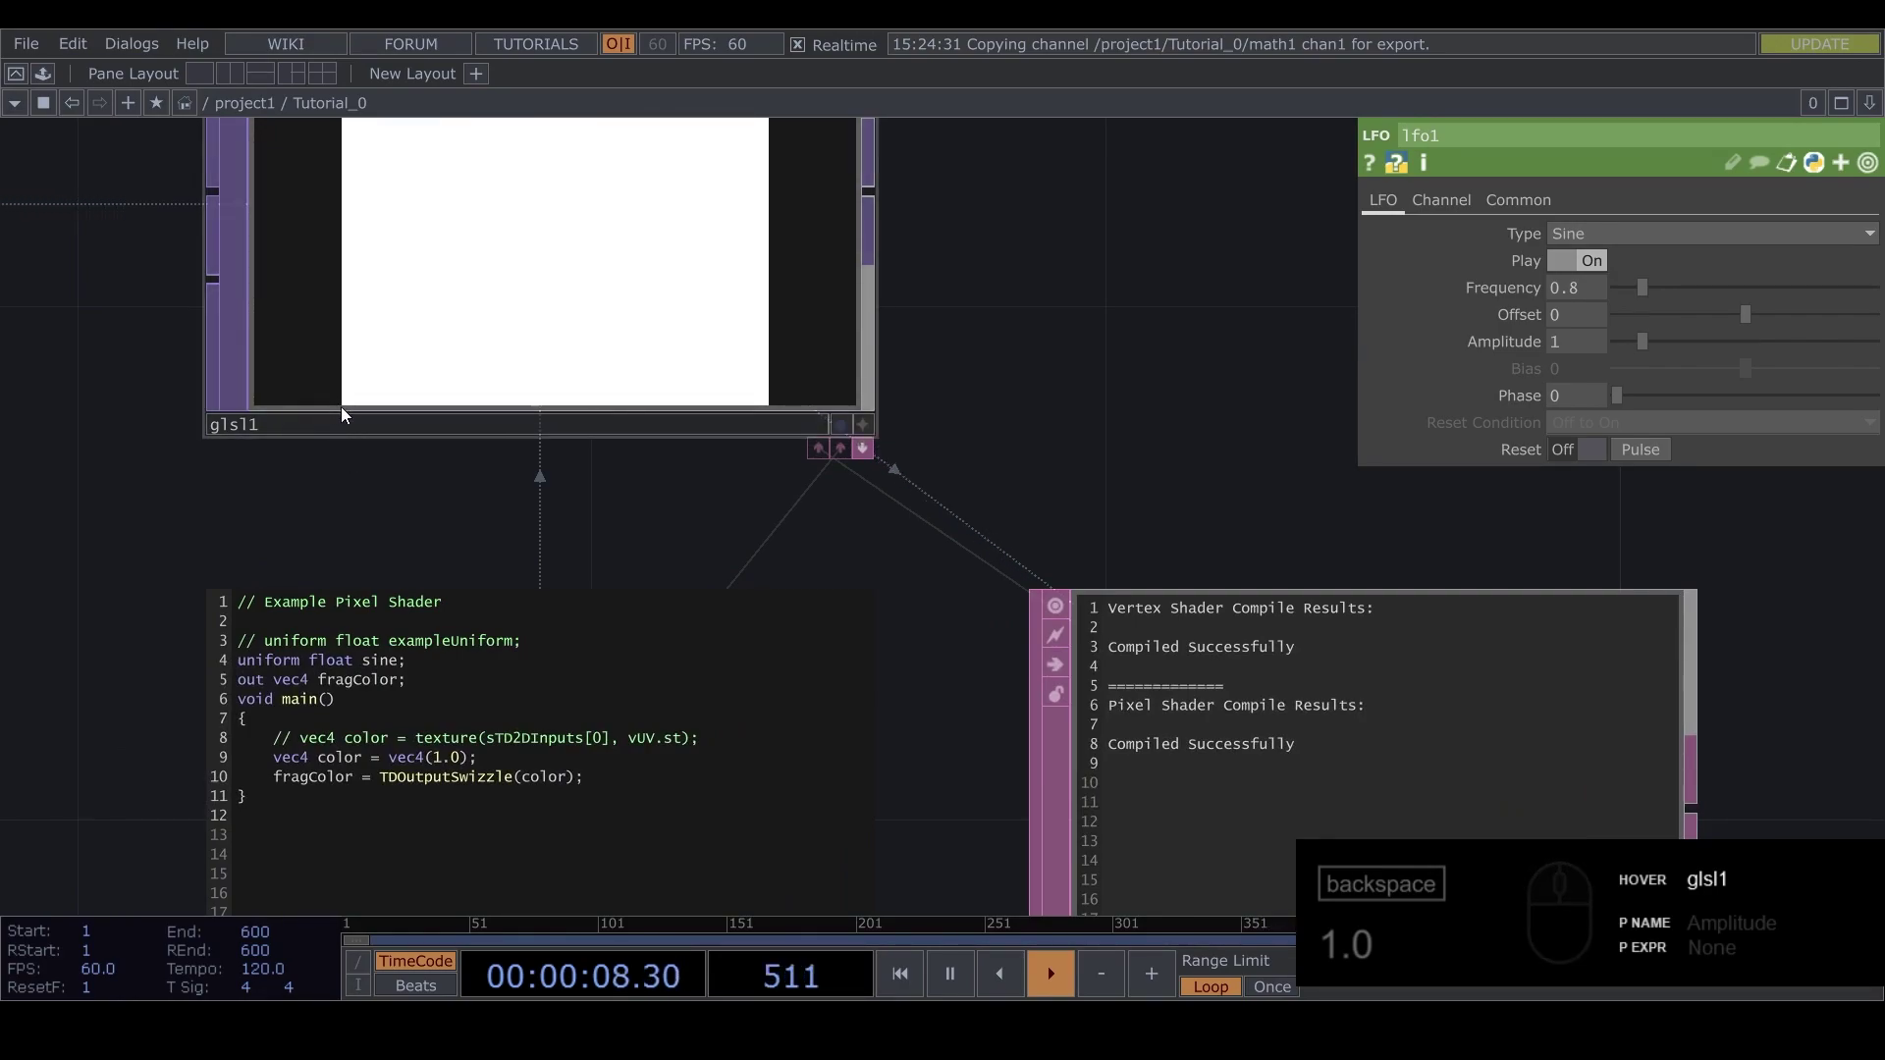
{"action": "left_click", "coordinate": [992, 340]}
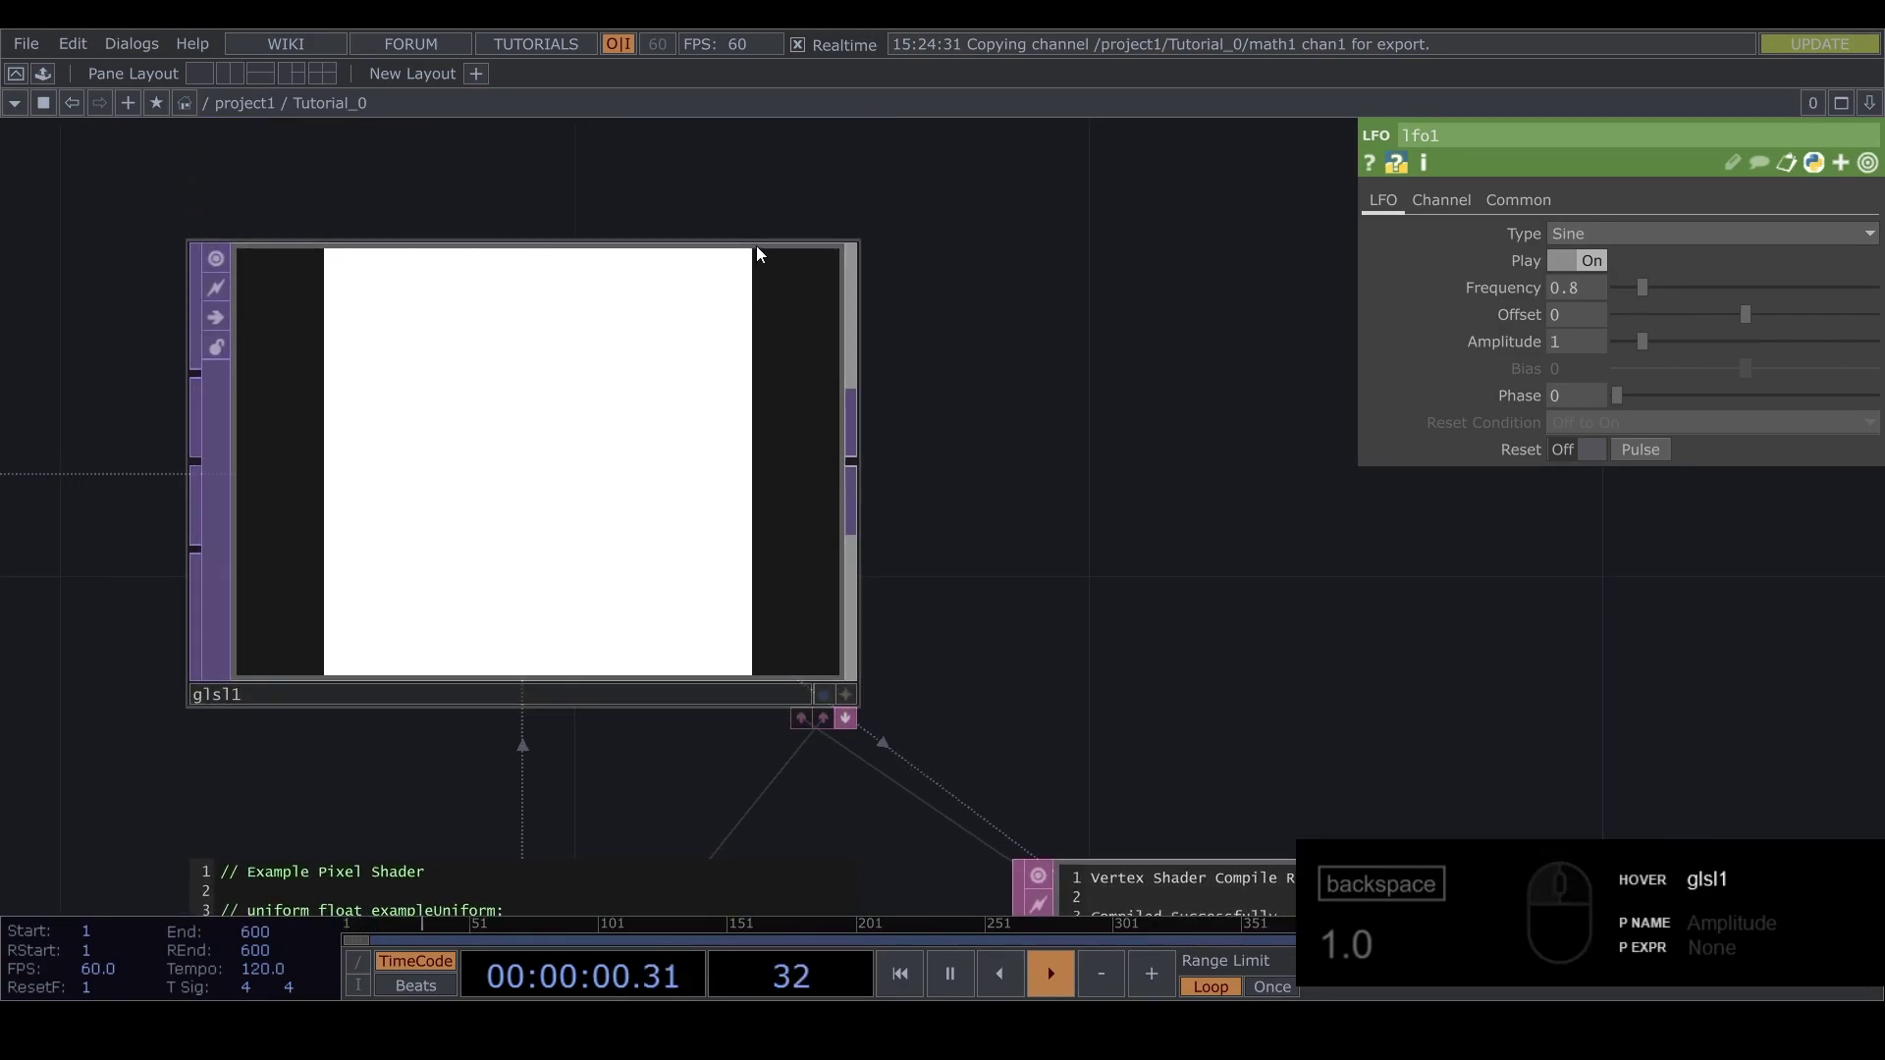
{"action": "type", "text": "1.0"}
{"action": "left_click_drag", "start_coordinate": [1084, 621], "coordinate": [428, 611]}
Add an unfinished vUV.x line in main(), producing a compile-error checkerboard output
{"action": "key", "text": "Return"}
{"action": "key", "text": "Tab"}
{"action": "type", "text": "uv"}
{"action": "type", "text": ".x"}
{"action": "key", "text": "BackSpace"}
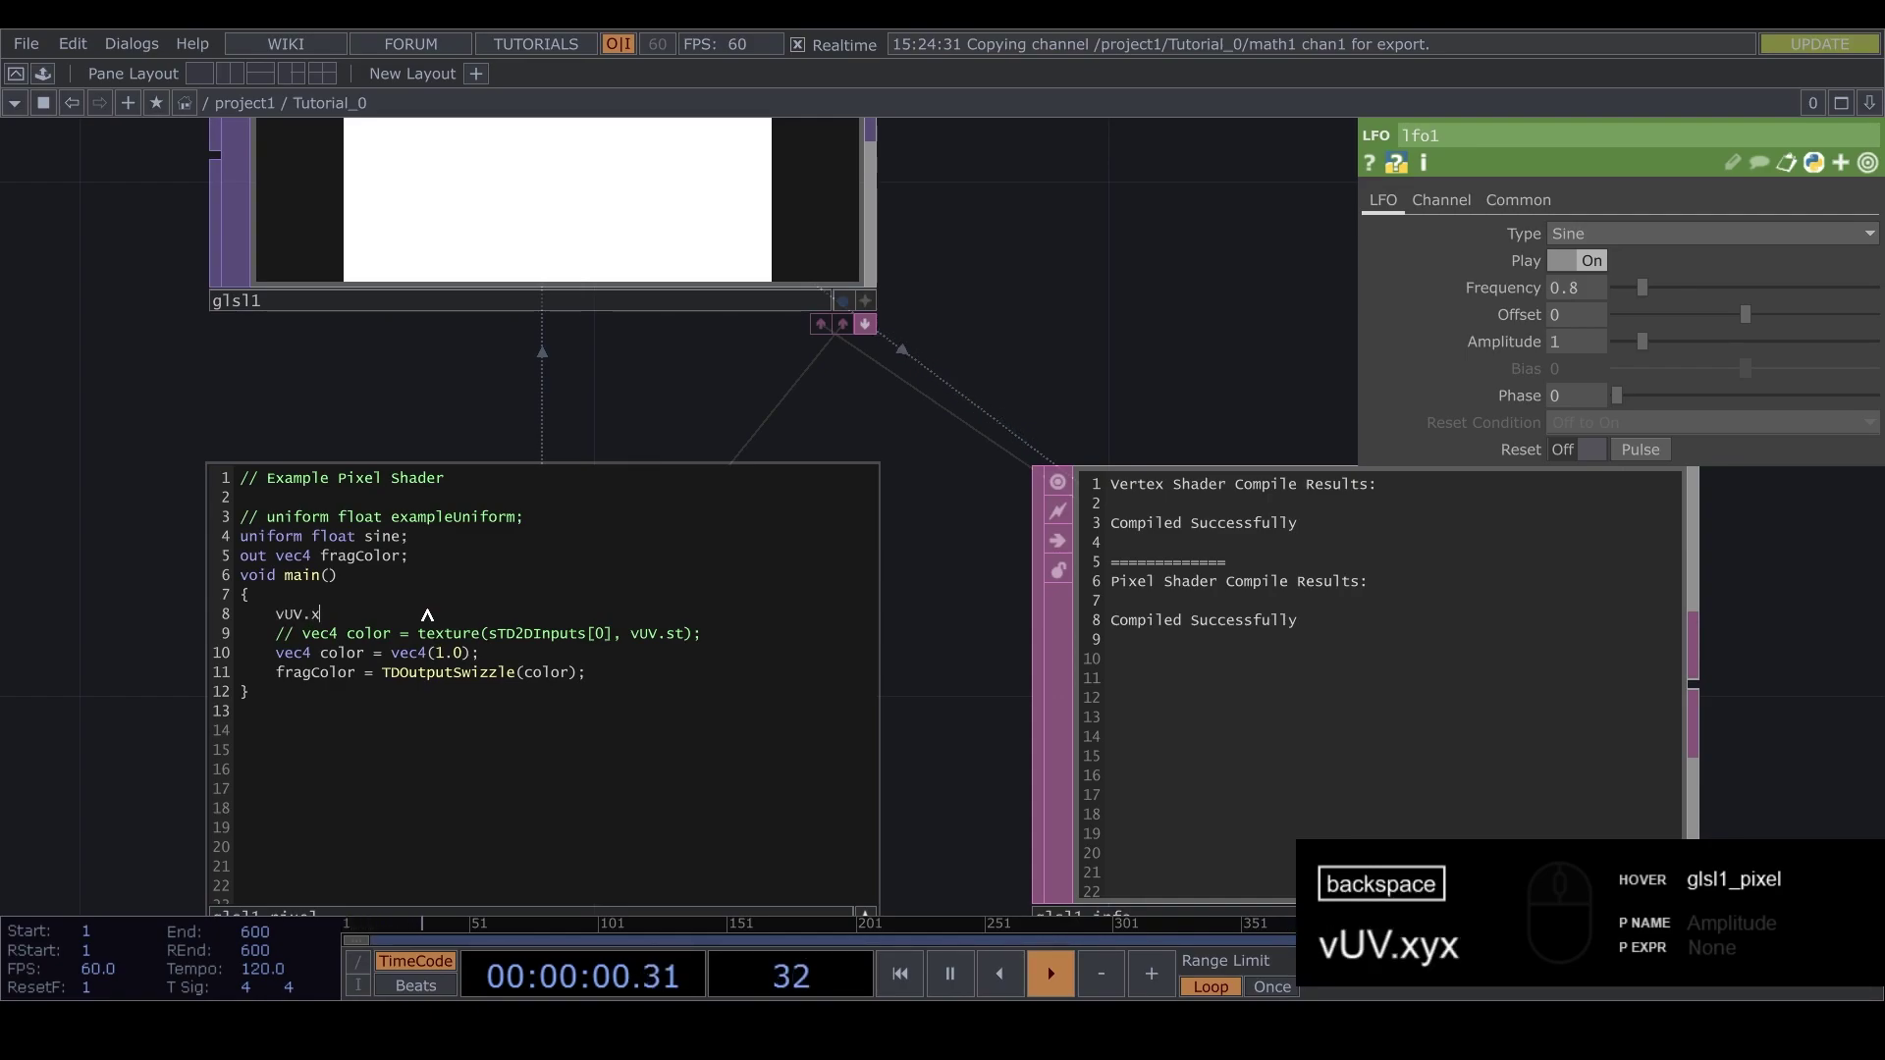
{"action": "type", "text": "yx"}
{"action": "left_click_drag", "start_coordinate": [112, 665], "coordinate": [314, 640]}
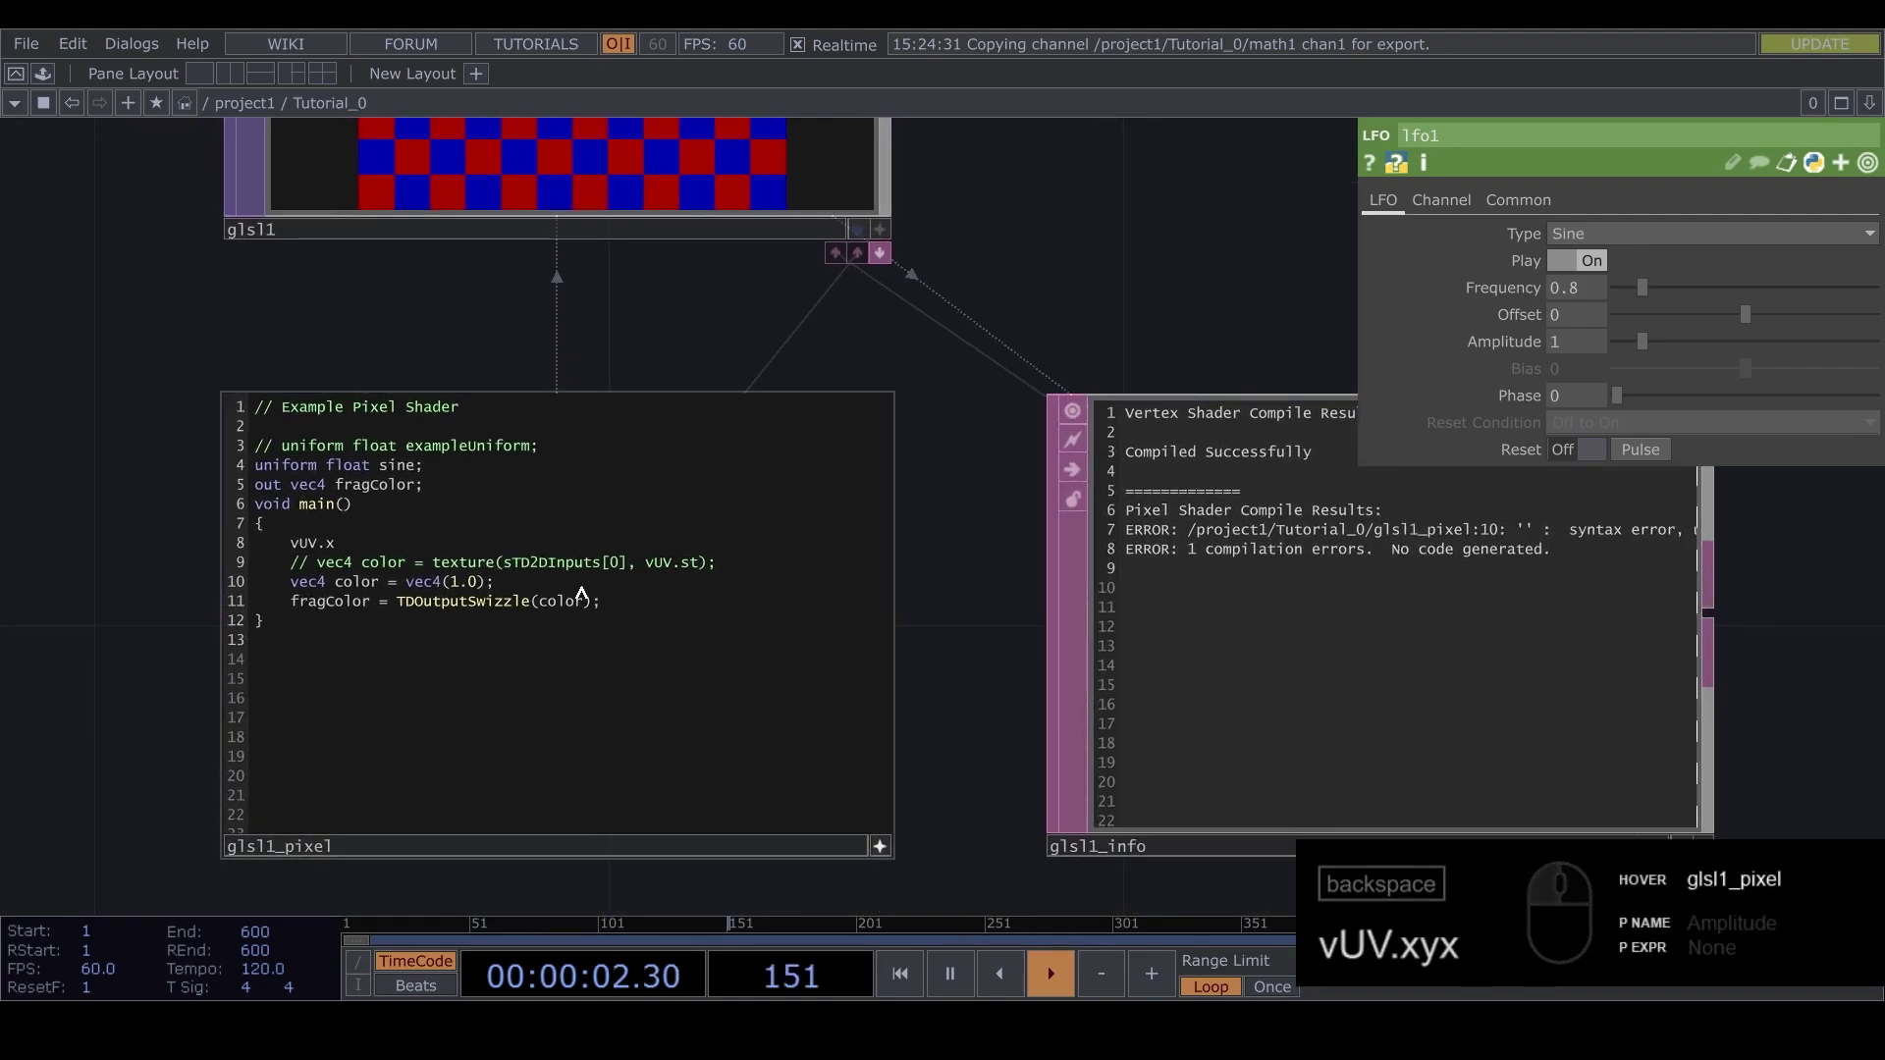
{"action": "left_click_drag", "start_coordinate": [132, 390], "coordinate": [152, 370]}
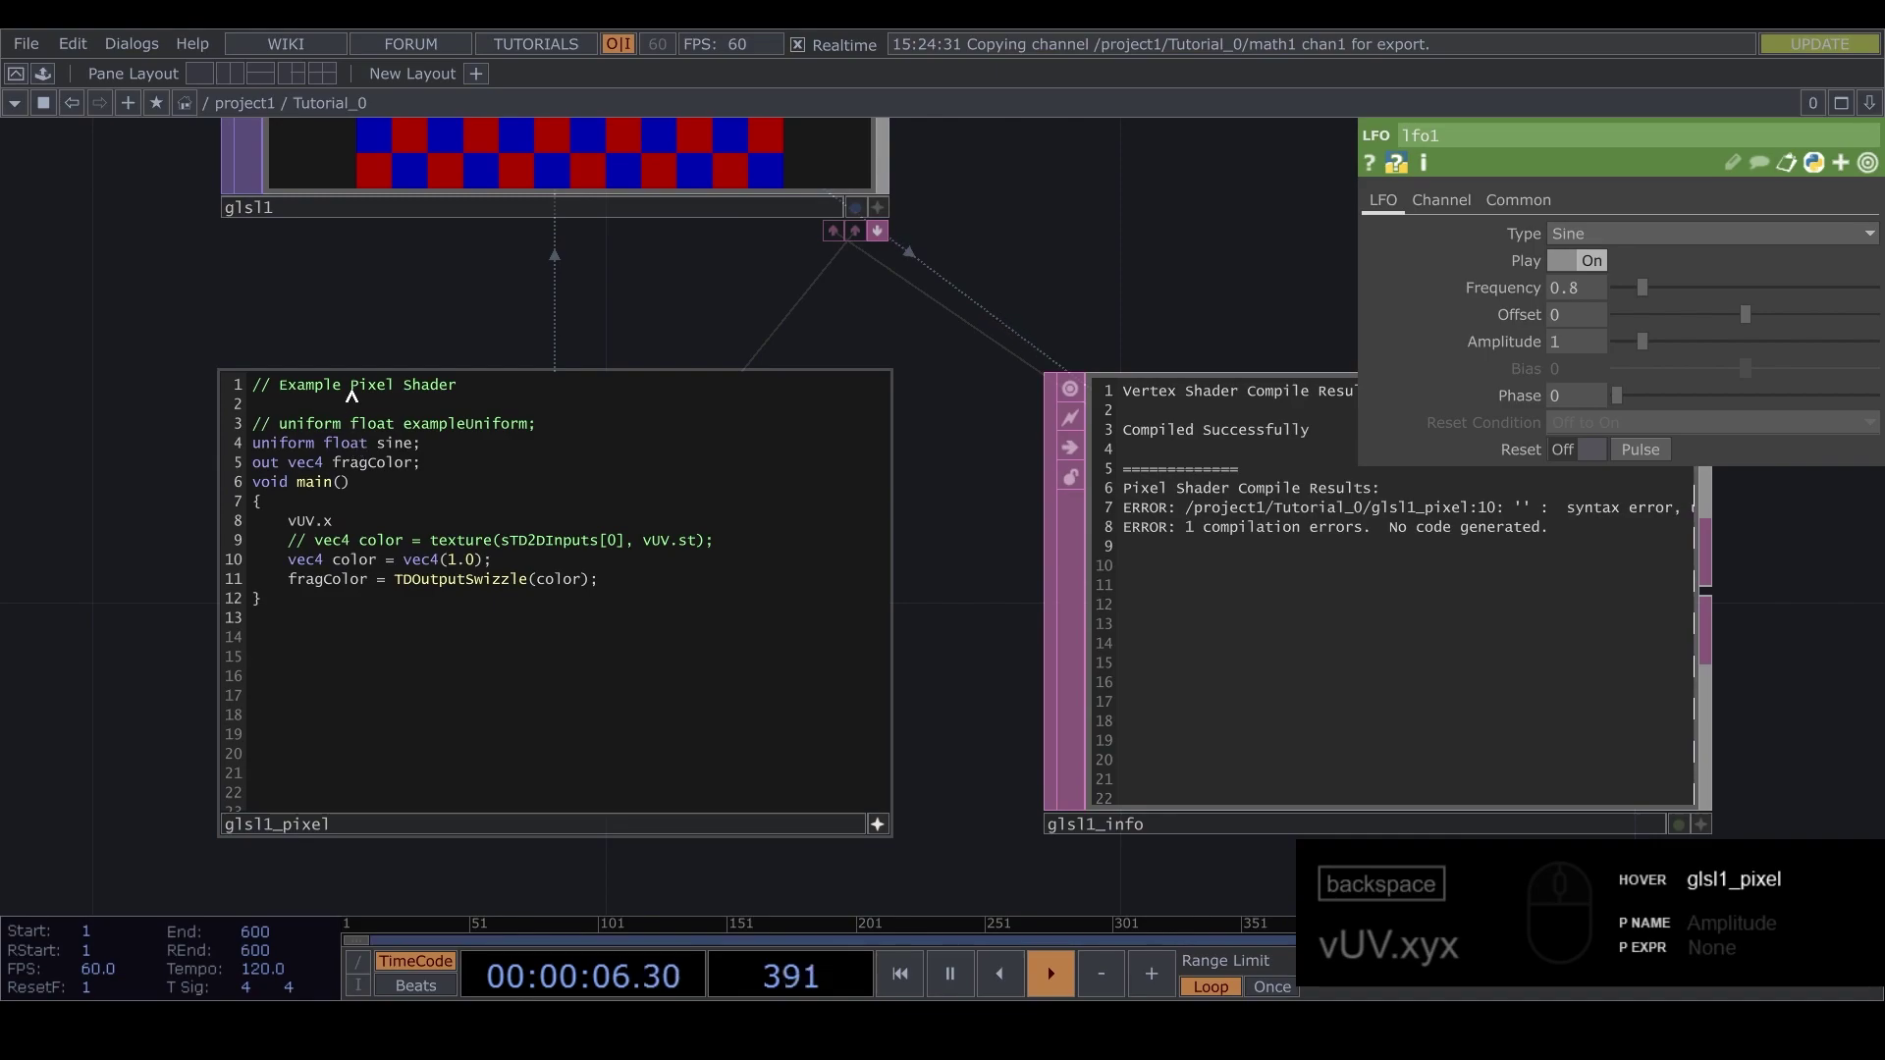
{"action": "left_click_drag", "start_coordinate": [345, 521], "coordinate": [480, 301]}
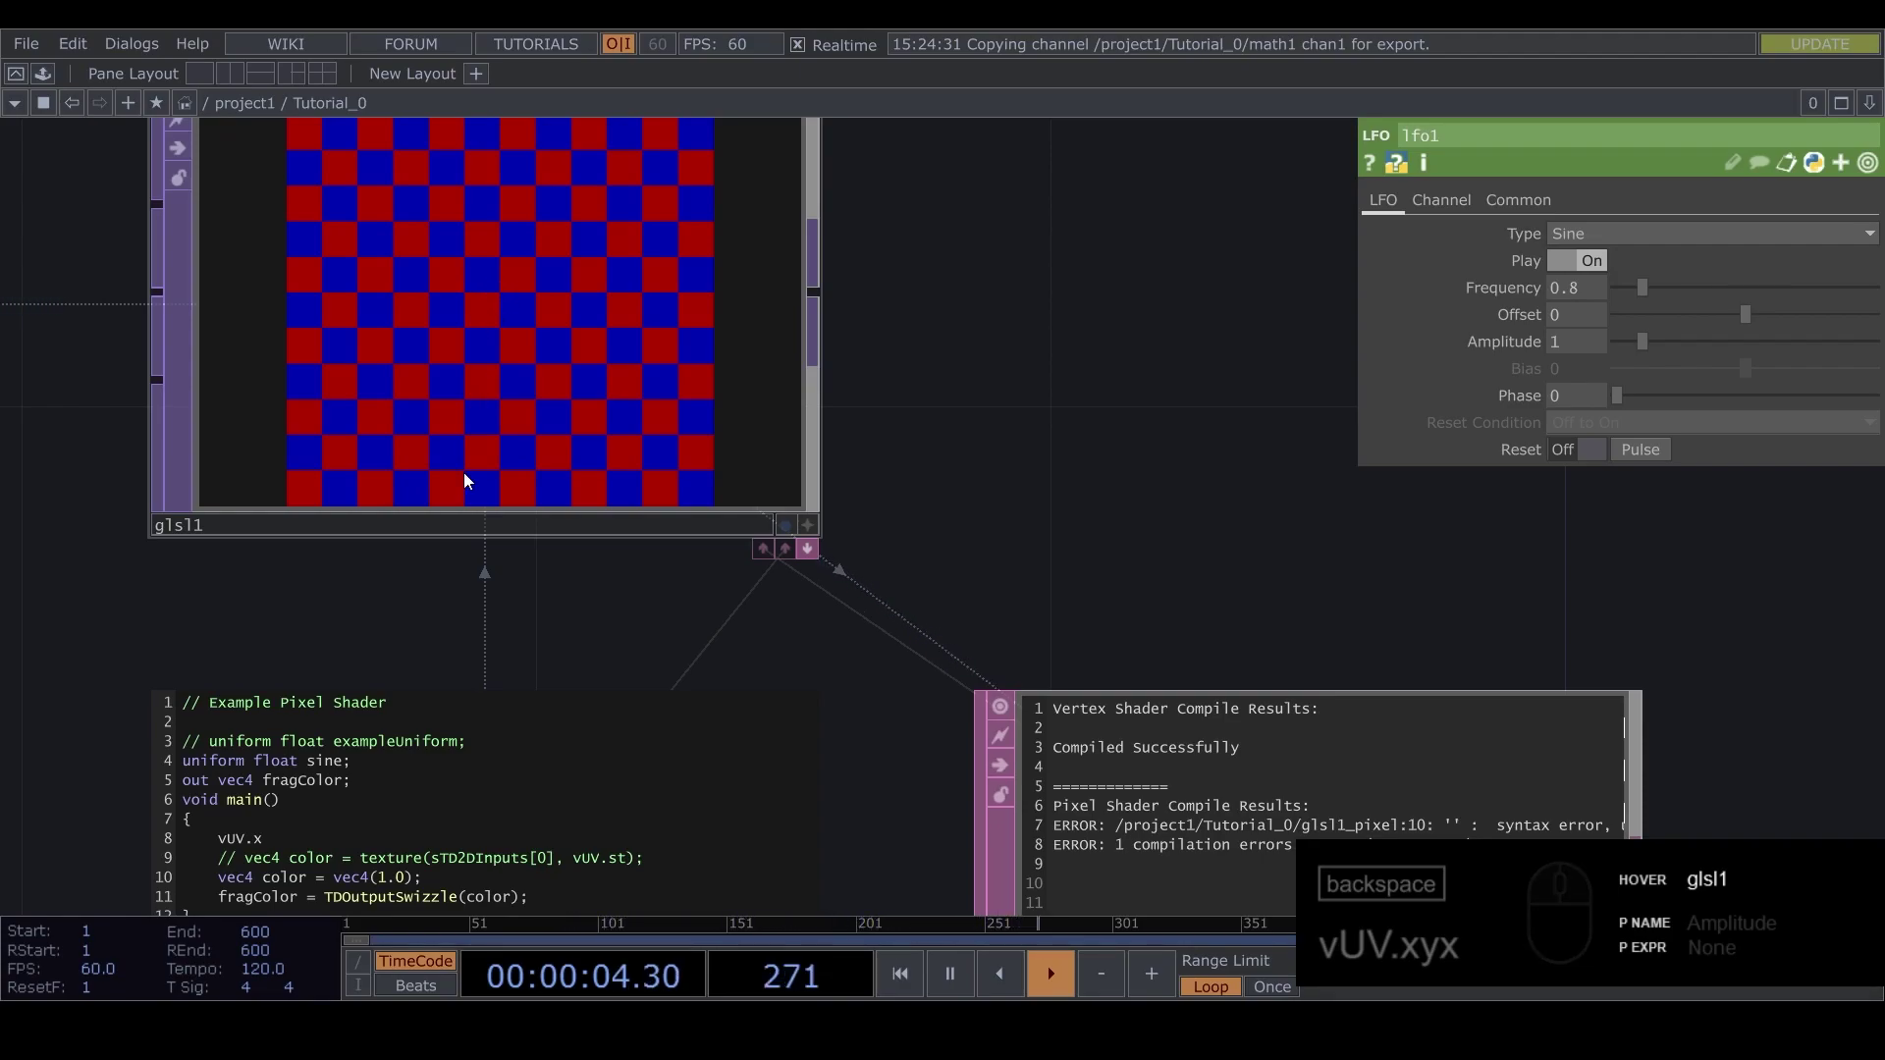
Remove the unfinished vUV.x line from main()
{"action": "left_click_drag", "start_coordinate": [431, 623], "coordinate": [326, 640]}
{"action": "left_click", "coordinate": [298, 749]}
{"action": "key", "text": "space"}
{"action": "type", "text": ".5"}
{"action": "key", "text": "Return"}
{"action": "key", "text": "BackSpace"}
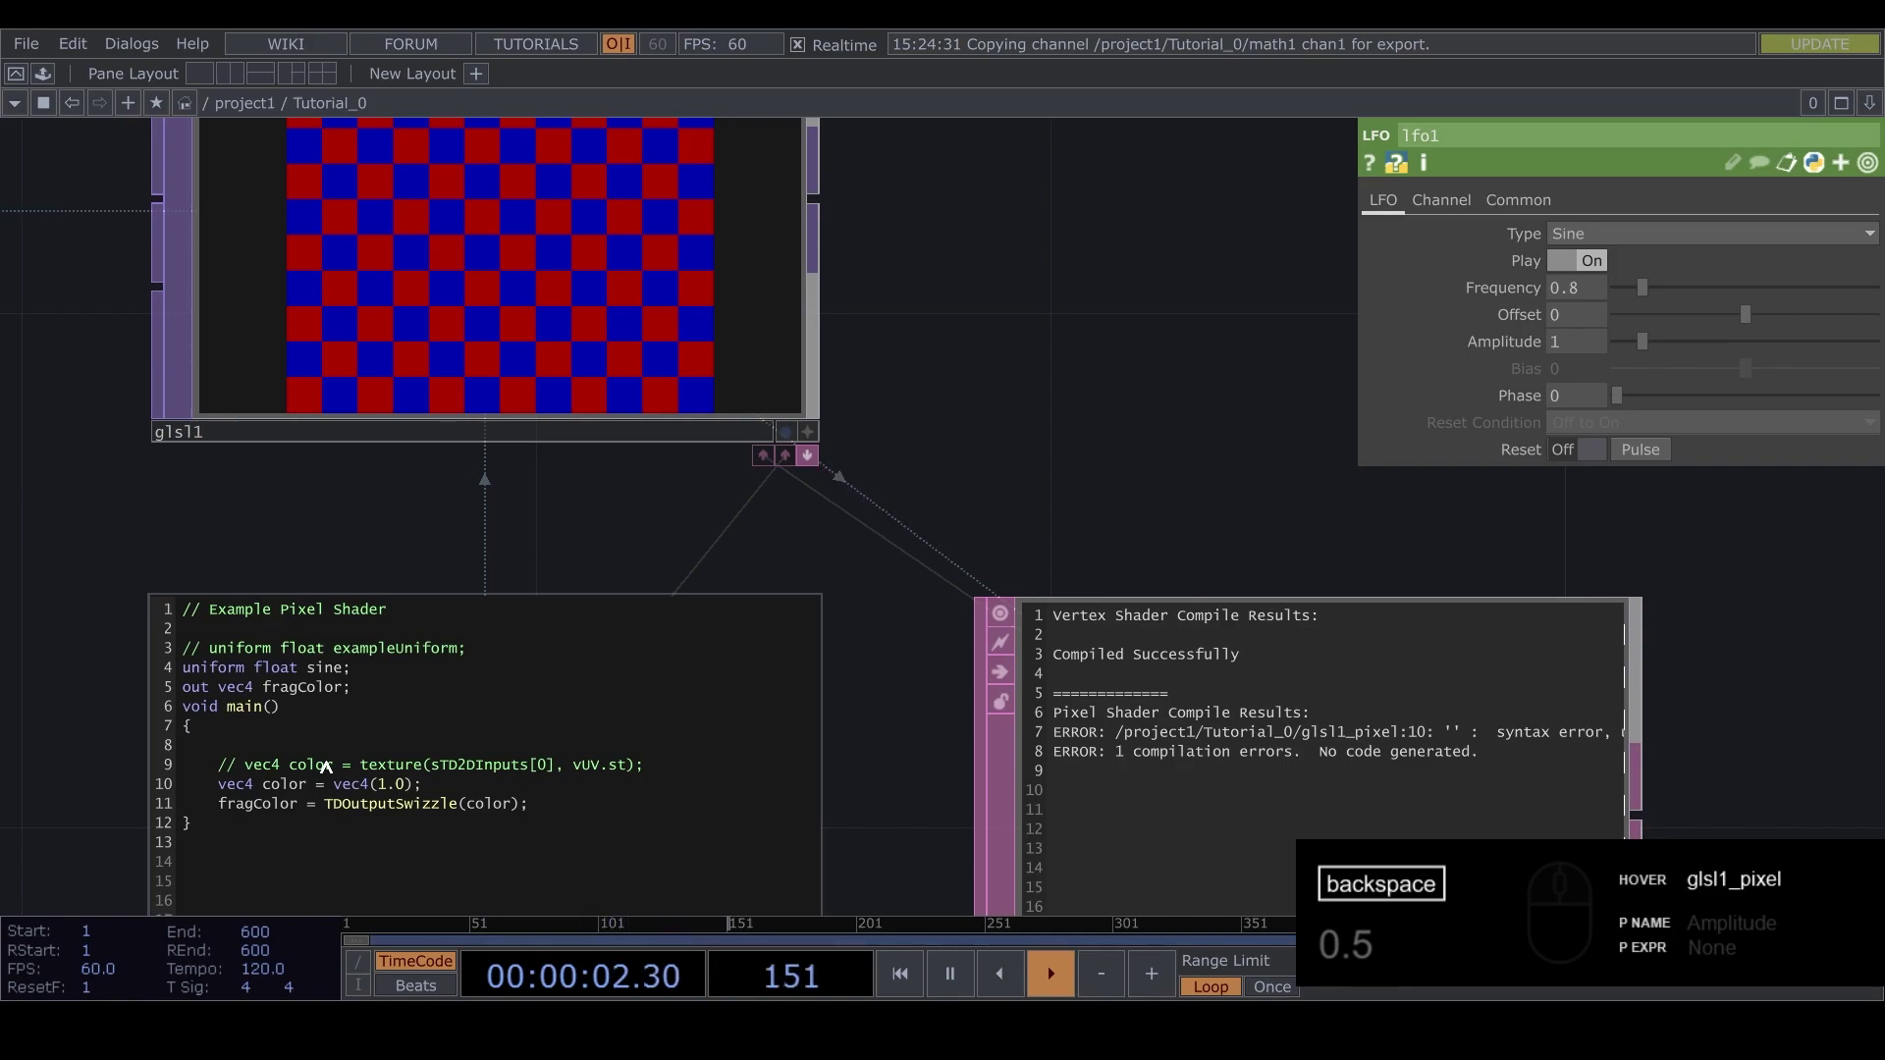
Write an if (vUV.x < 0.5) statement after the commented texture line
{"action": "left_click", "coordinate": [664, 740]}
{"action": "key", "text": "Return"}
{"action": "key", "text": "Return"}
{"action": "key", "text": "Up"}
{"action": "type", "text": "f"}
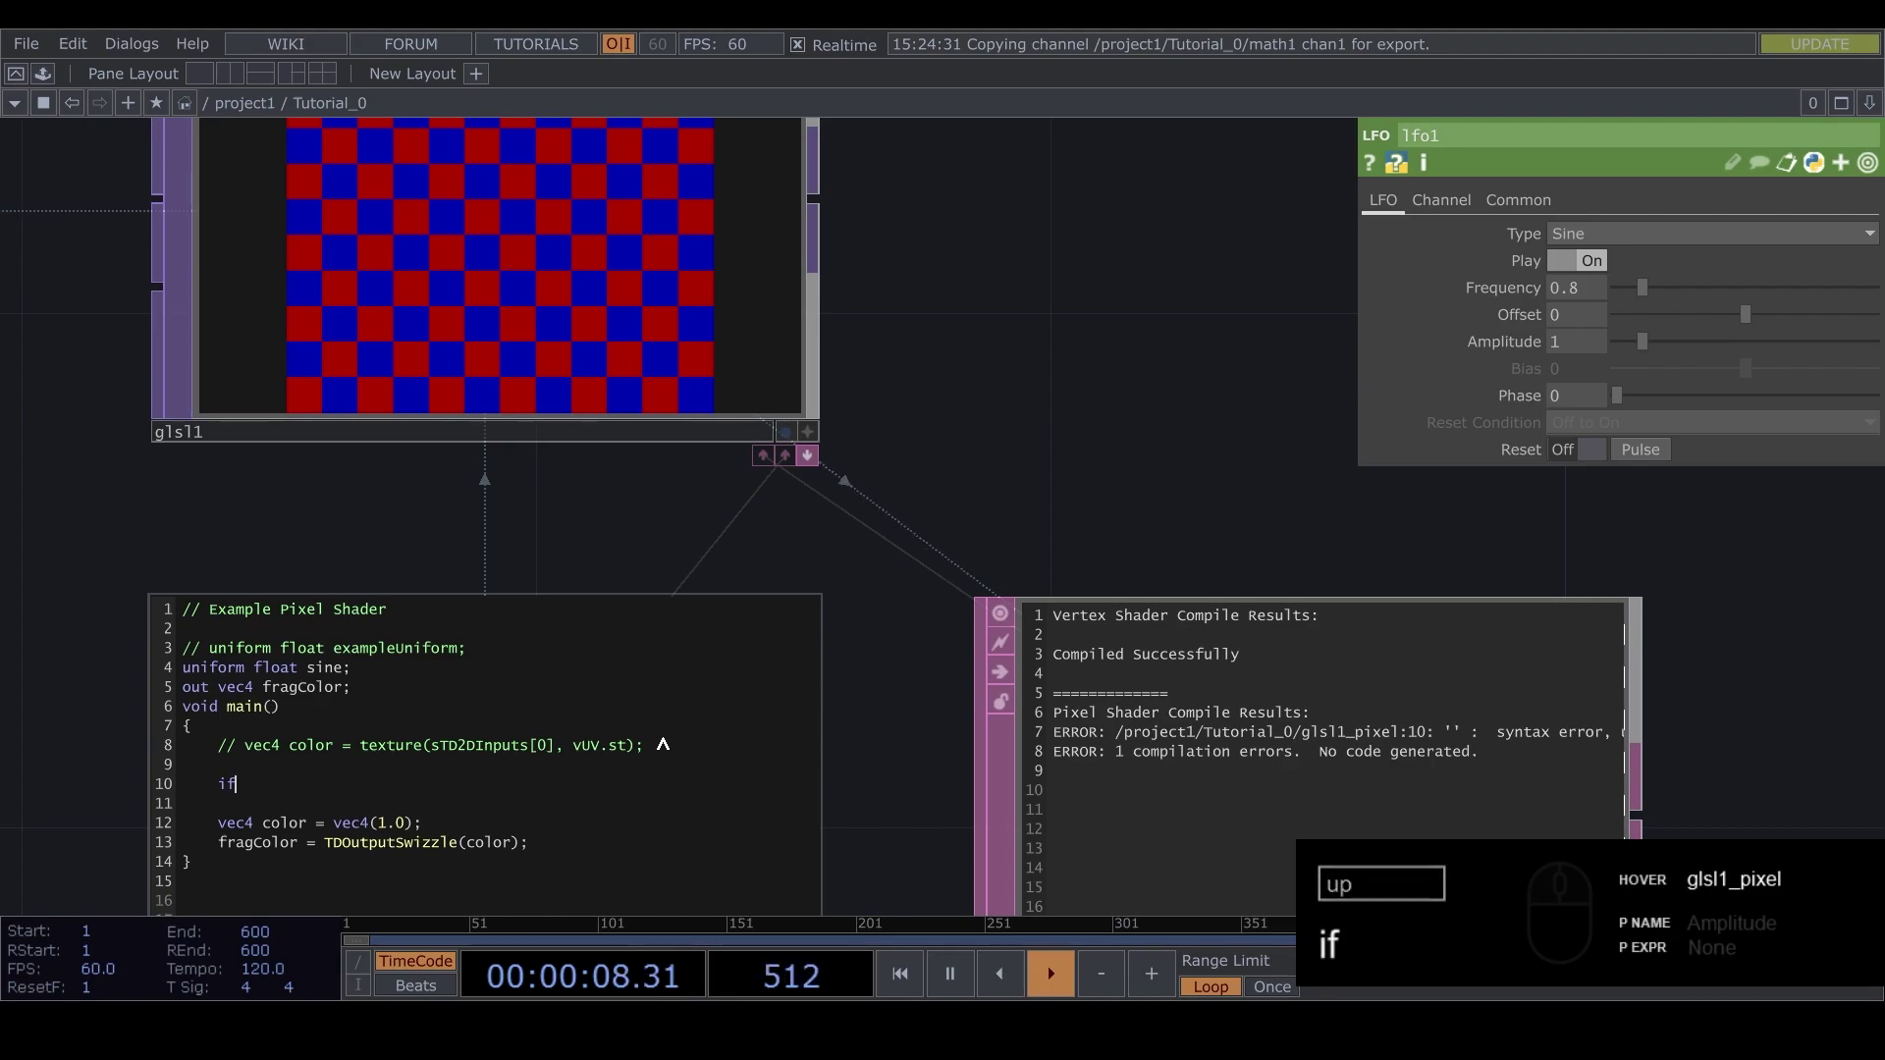
{"action": "key", "text": "space"}
{"action": "type", "text": "("}
{"action": "type", "text": "vu"}
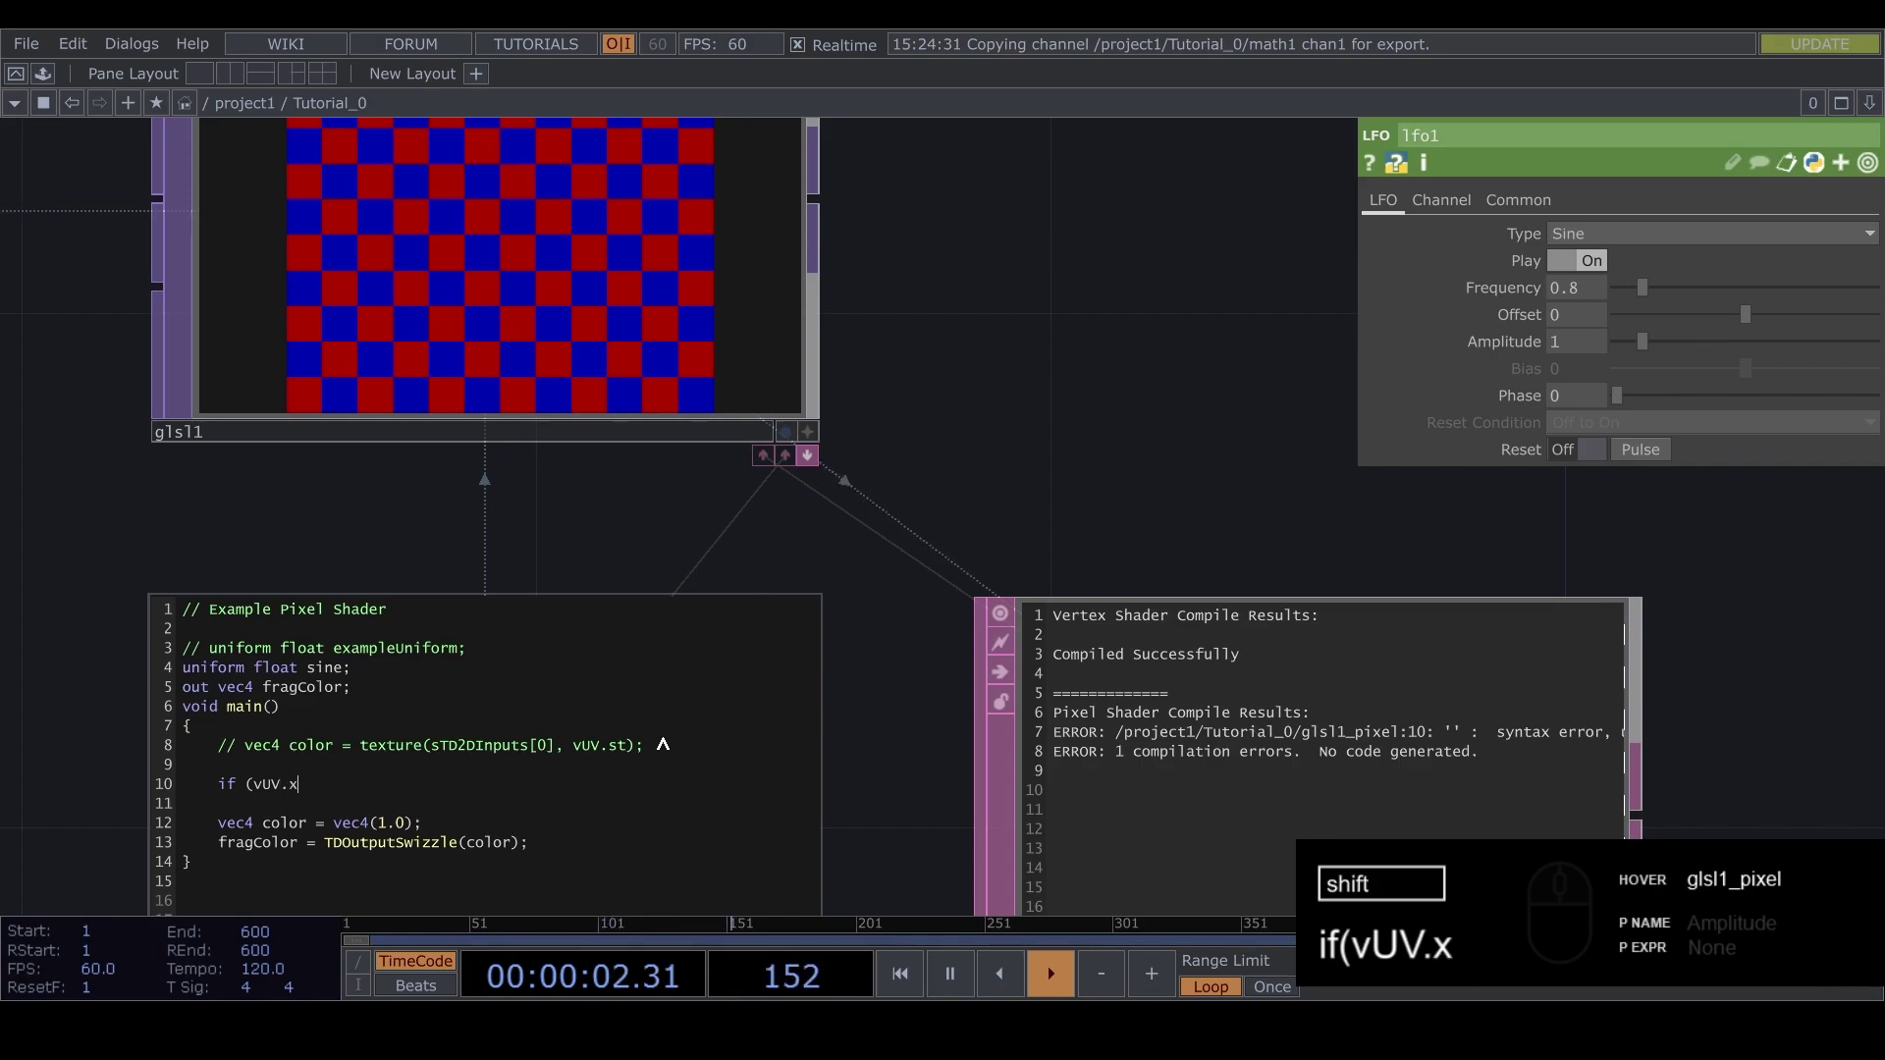
{"action": "type", "text": "v.x"}
{"action": "key", "text": "space"}
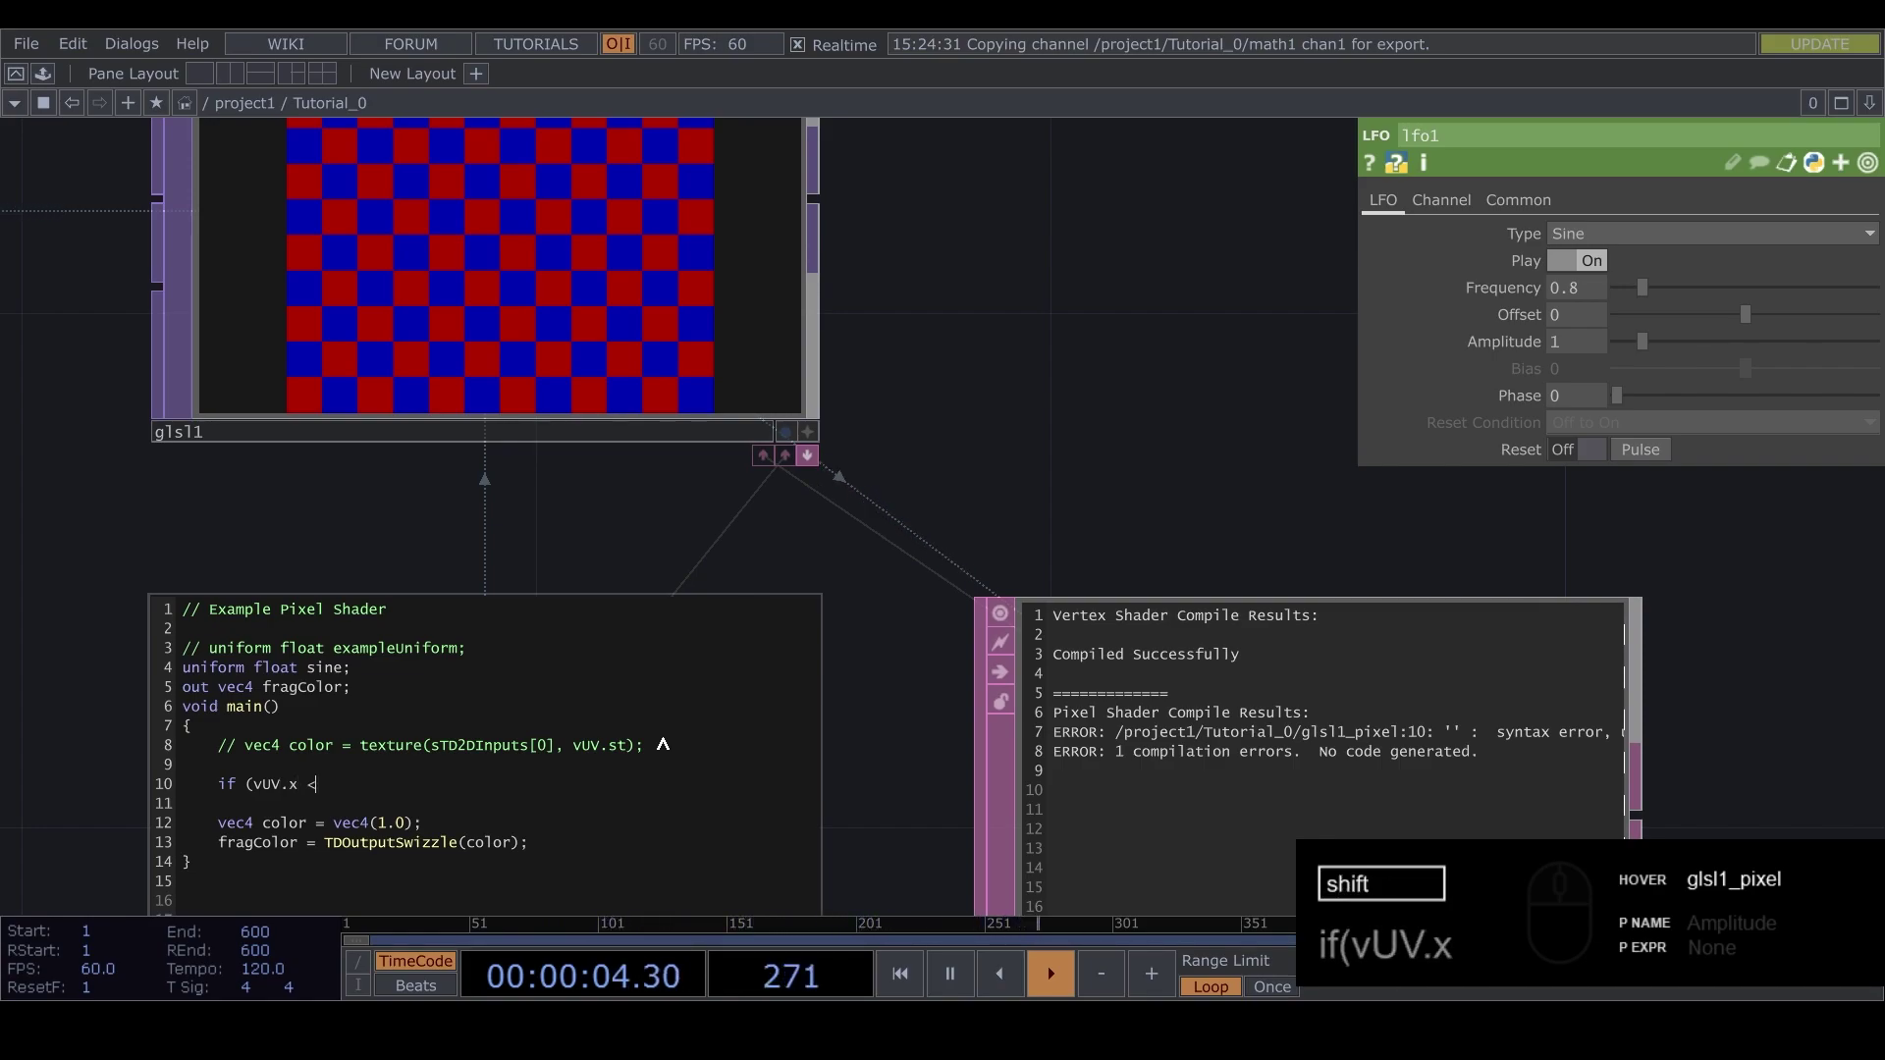
{"action": "key", "text": "space"}
{"action": "type", "text": ".5"}
{"action": "type", "text": ")"}
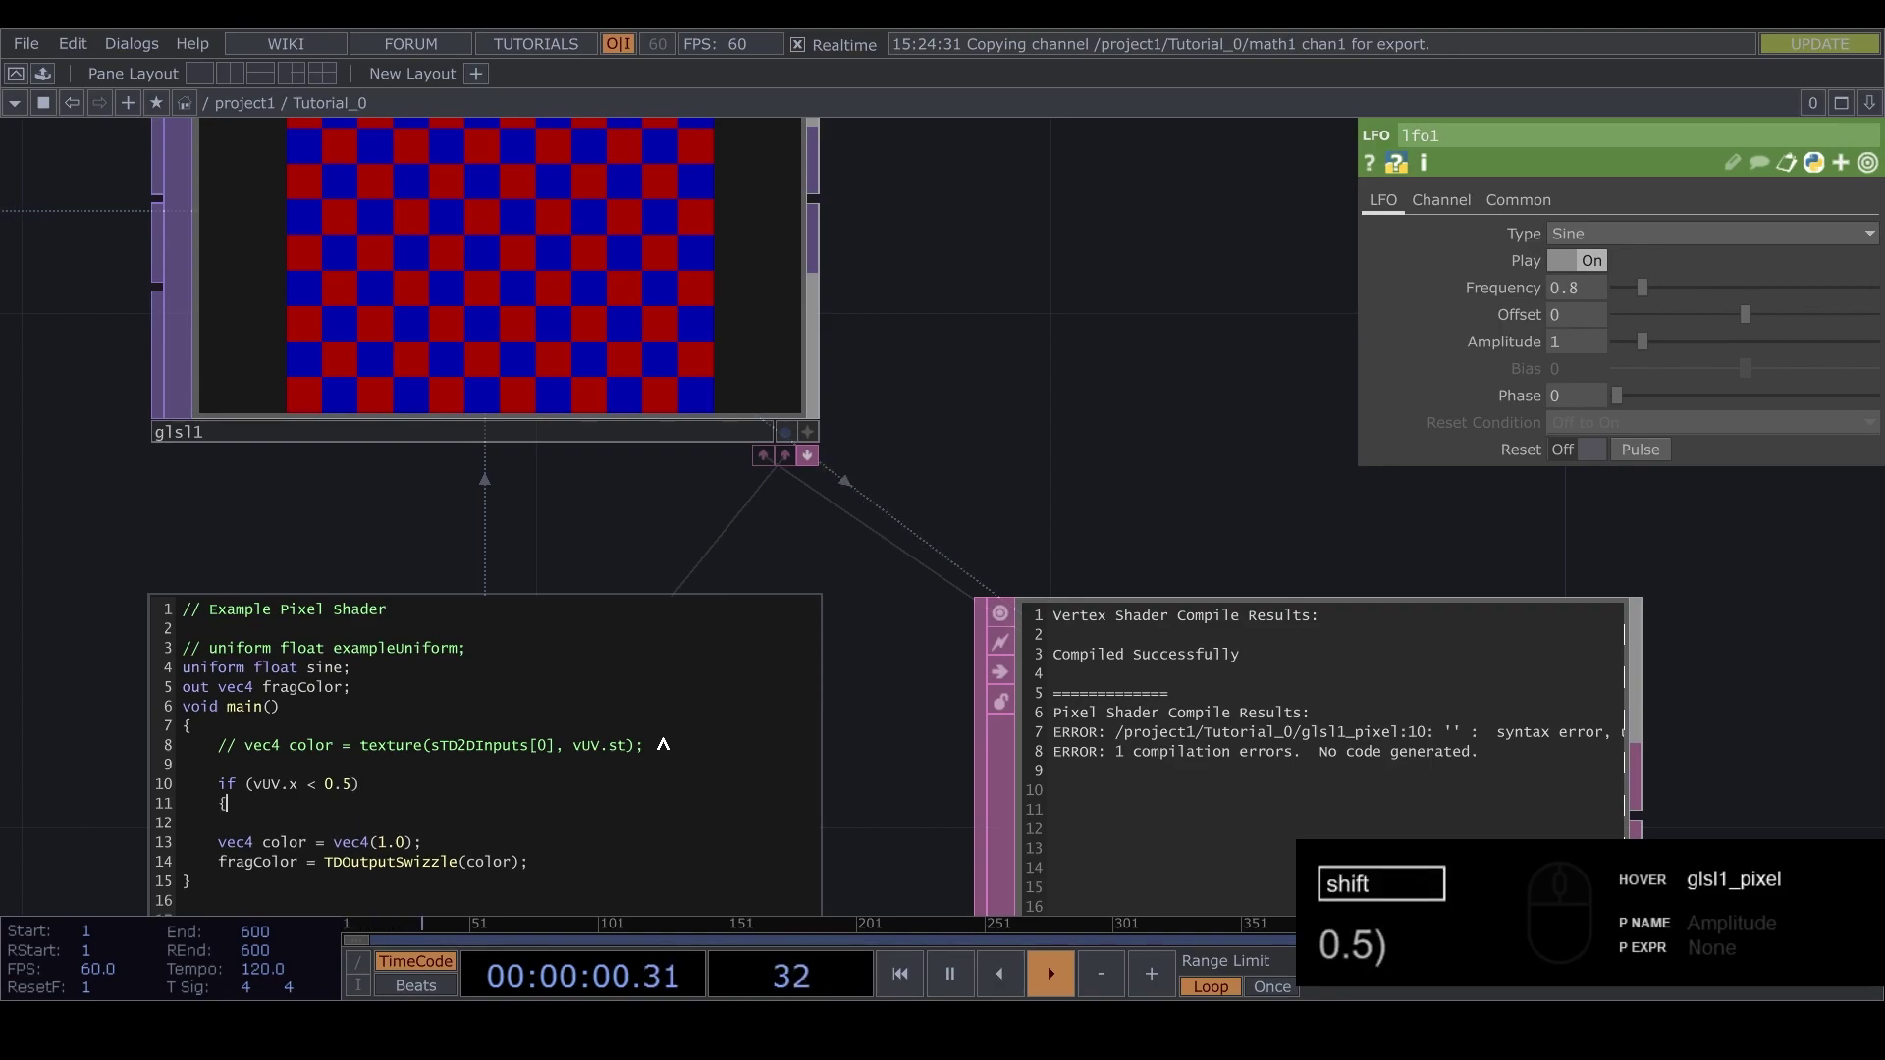
{"action": "key", "text": "Return"}
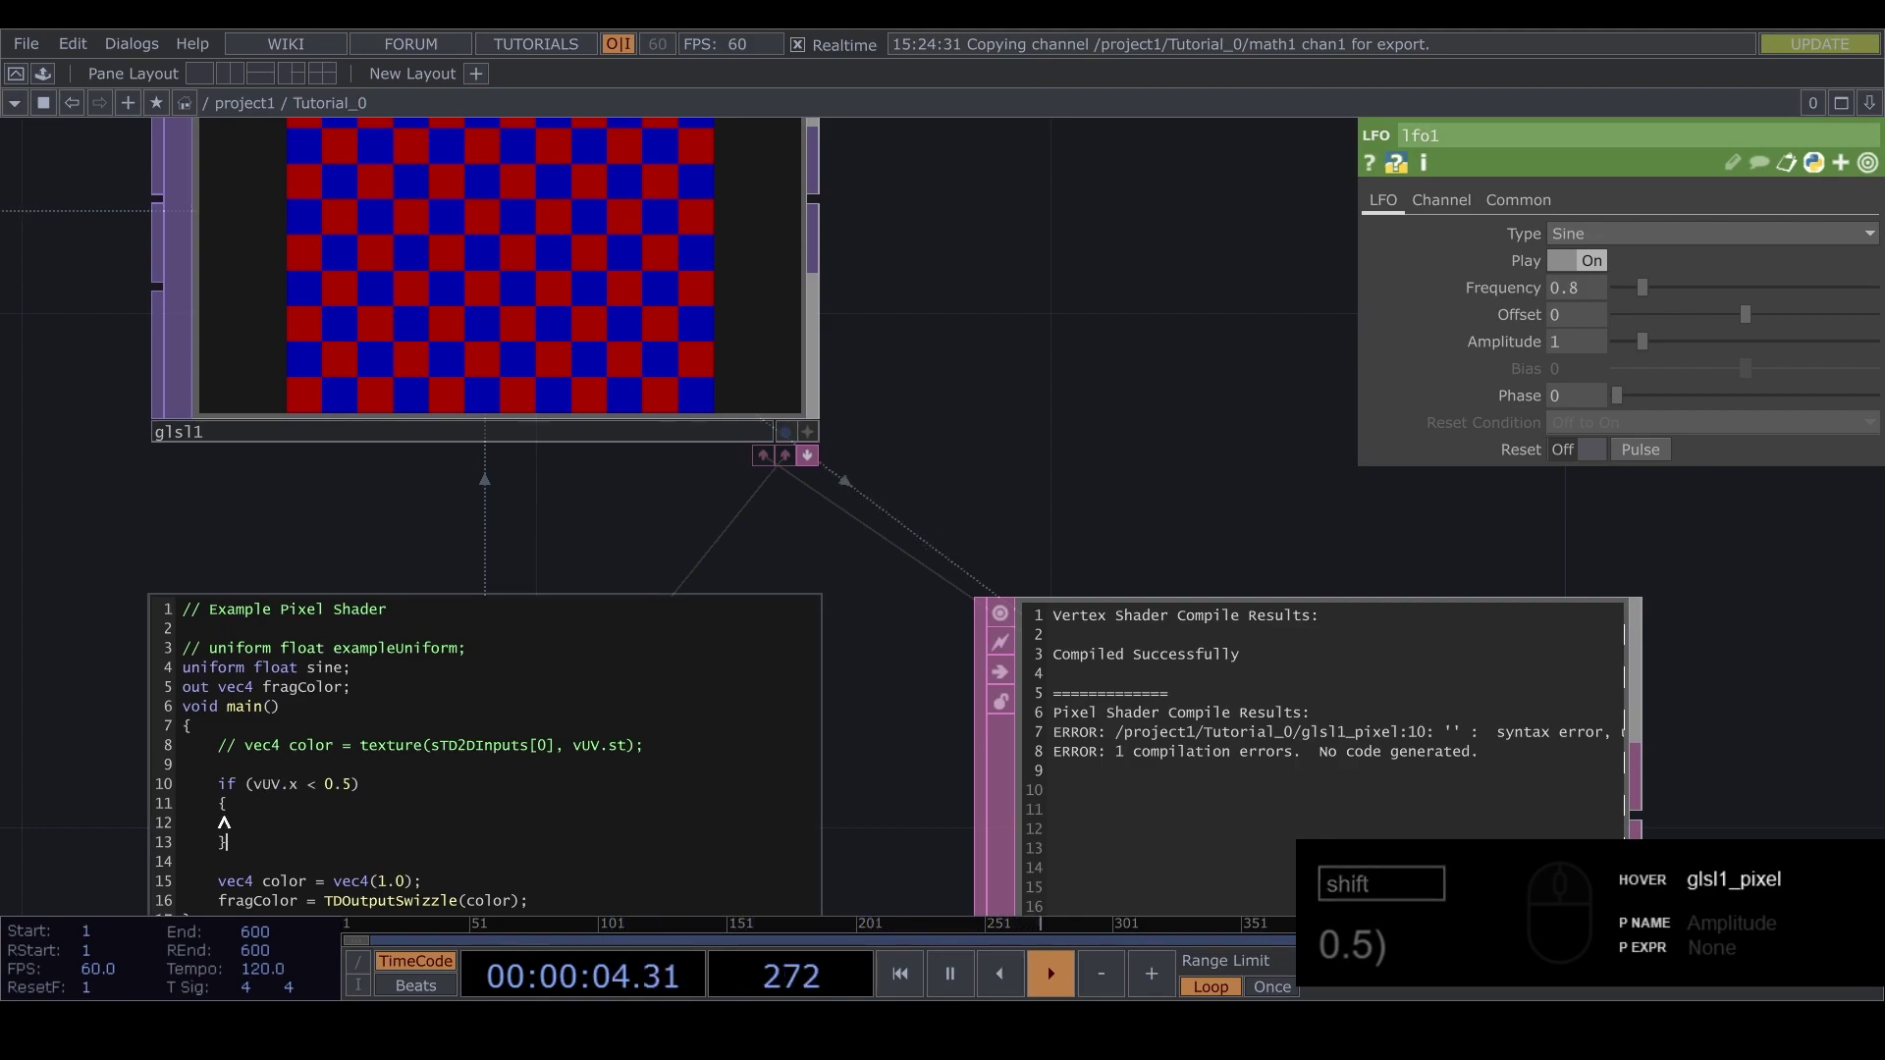
Finish the condition as 0.5) and add the if block's braces
{"action": "left_click", "coordinate": [260, 787]}
{"action": "type", "text": "0.5)"}
{"action": "left_click_drag", "start_coordinate": [252, 791], "coordinate": [327, 797]}
{"action": "left_click_drag", "start_coordinate": [322, 790], "coordinate": [332, 821]}
{"action": "left_click", "coordinate": [305, 828]}
{"action": "type", "text": "0.5)"}
{"action": "key", "text": "Tab"}
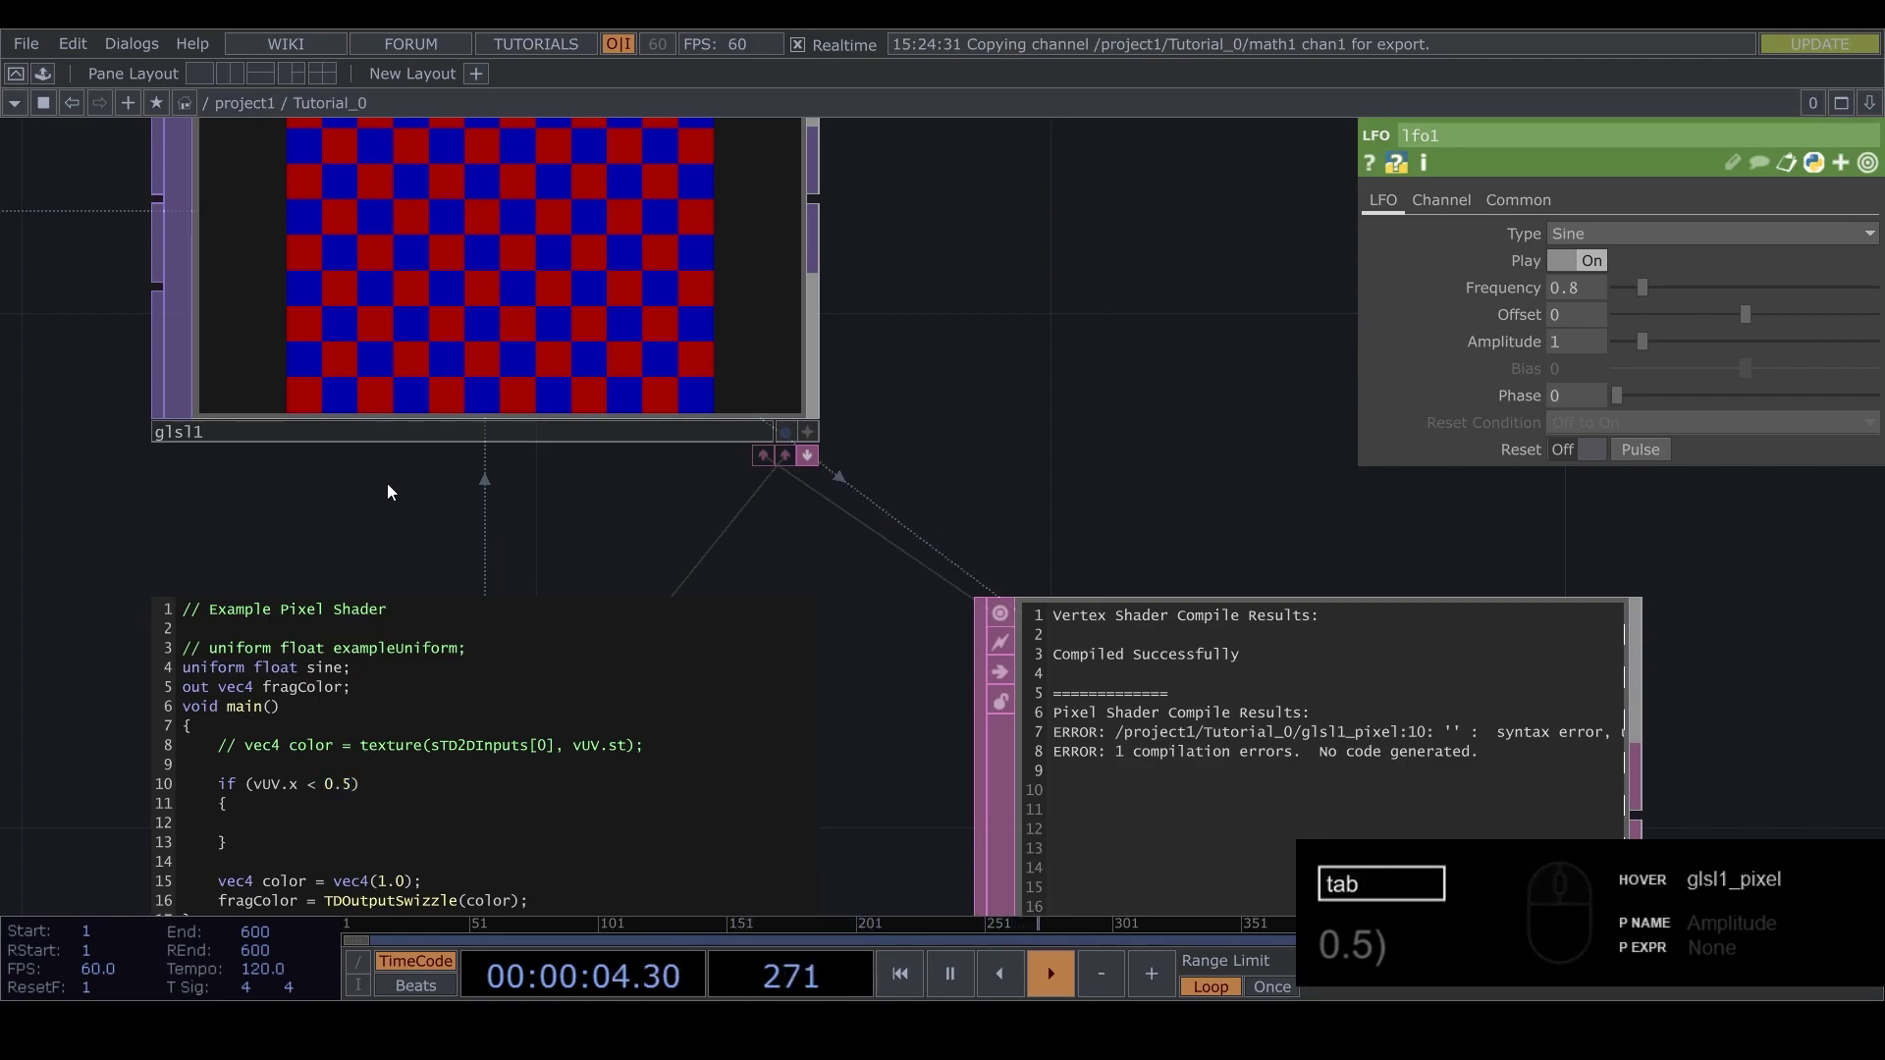
Cut vec4 color = vec4(1.0); and paste it inside the if block's braces
{"action": "left_click", "coordinate": [430, 881]}
{"action": "key", "text": "ctrl+c"}
{"action": "key", "text": "ctrl+x"}
{"action": "left_click", "coordinate": [276, 828]}
{"action": "key", "text": "ctrl+v"}
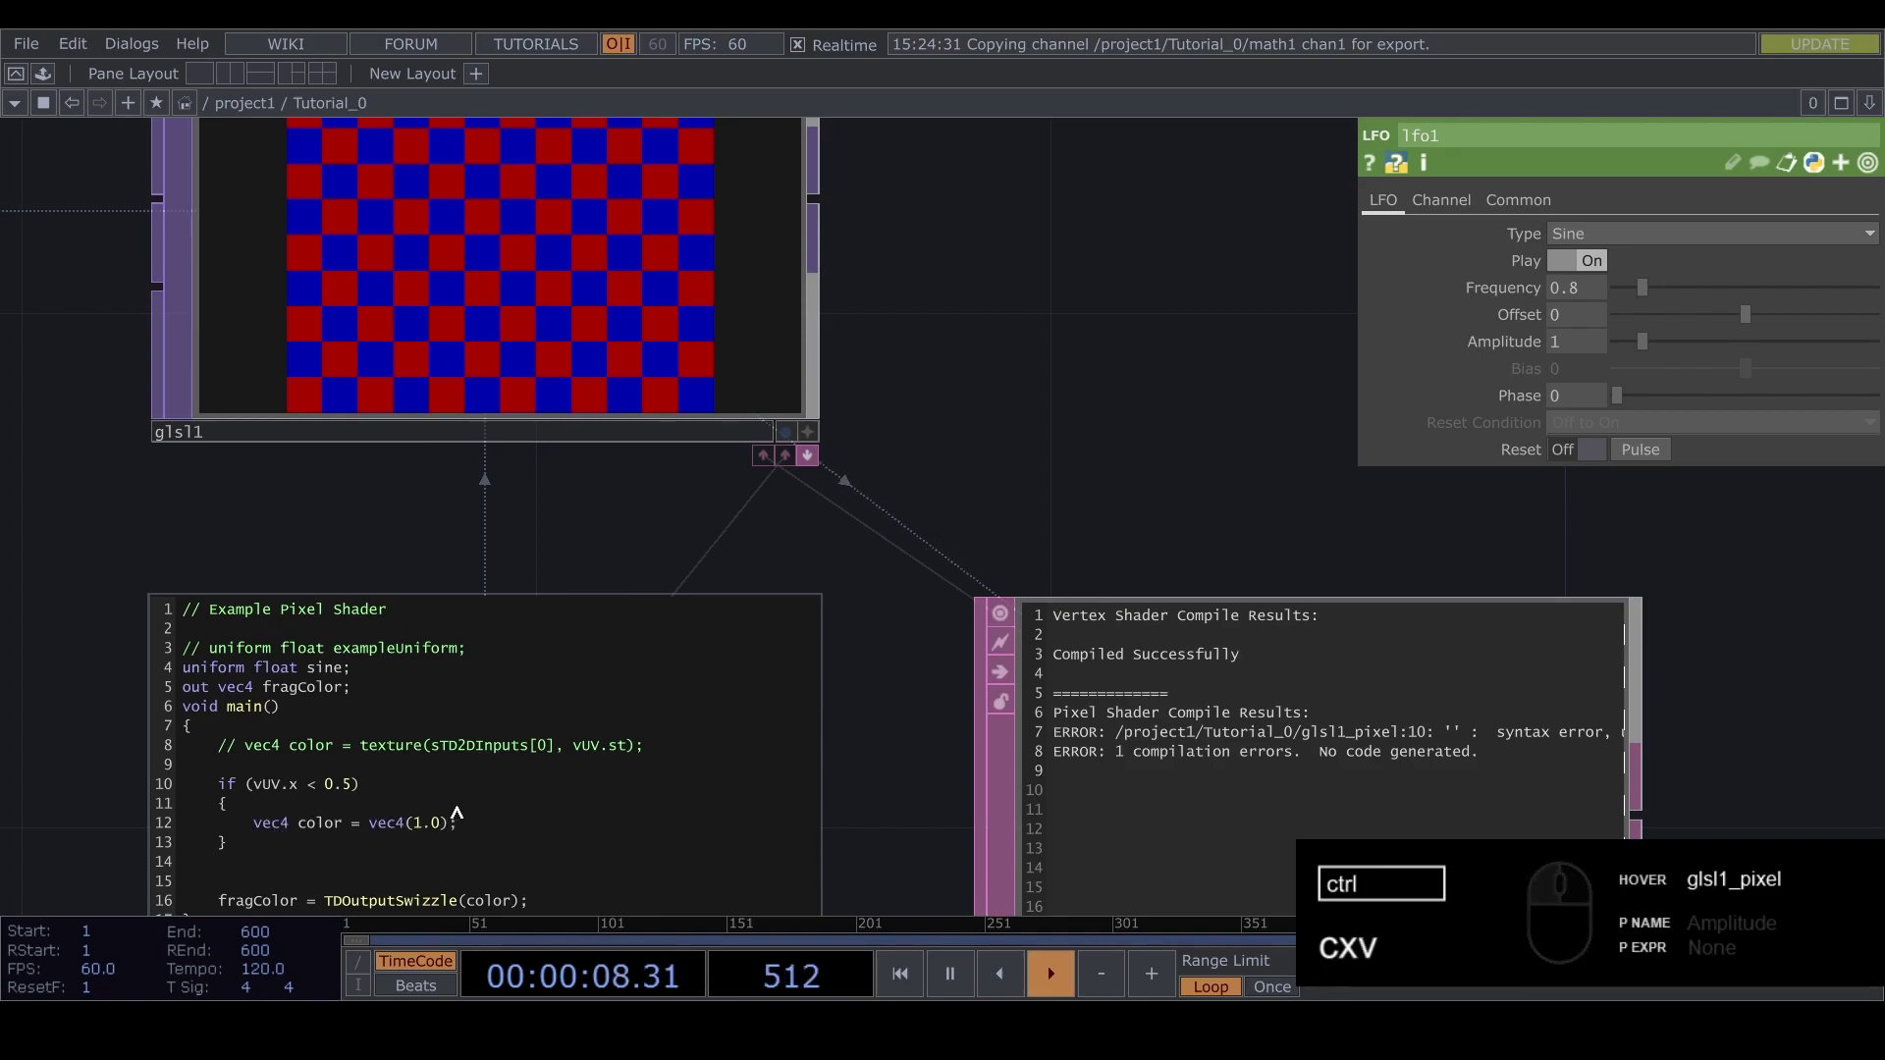
{"action": "left_click", "coordinate": [894, 636]}
{"action": "left_click_drag", "start_coordinate": [944, 531], "coordinate": [533, 579]}
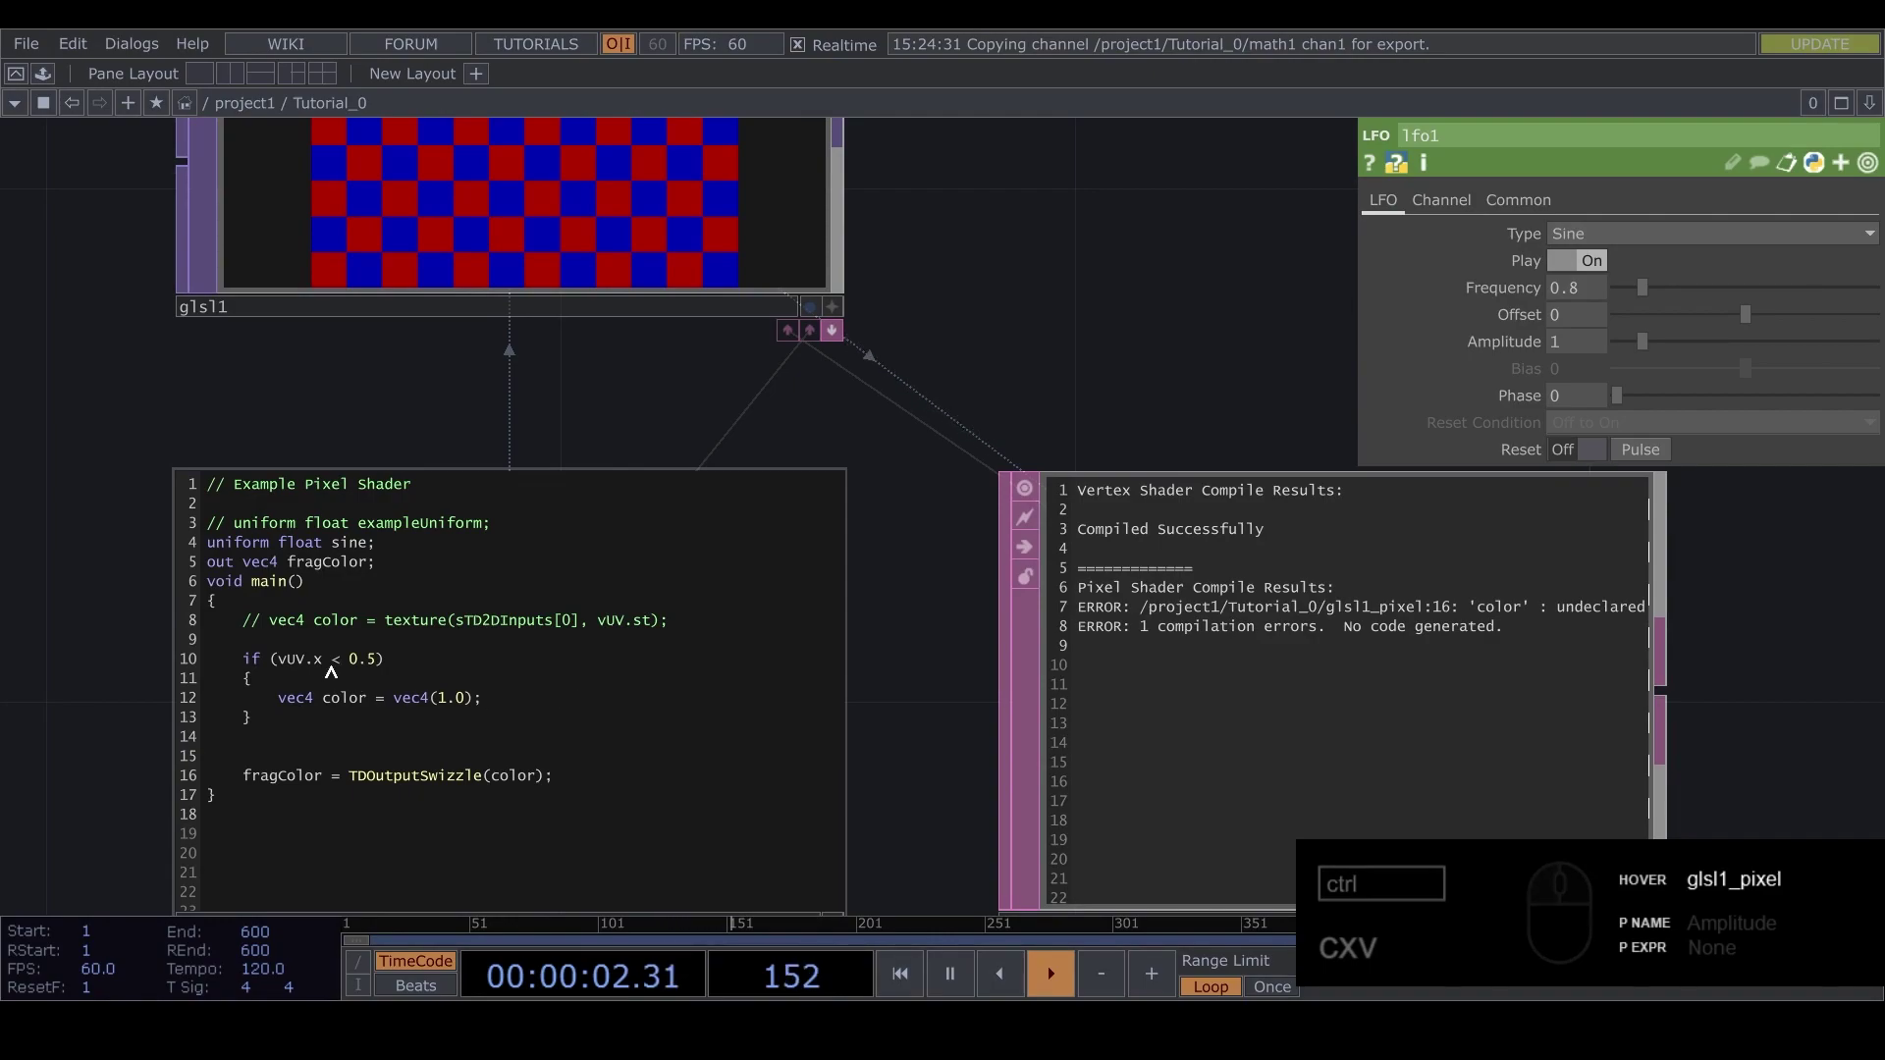
Copy the colour line and paste a second declaration above the if statement
{"action": "left_click", "coordinate": [366, 642]}
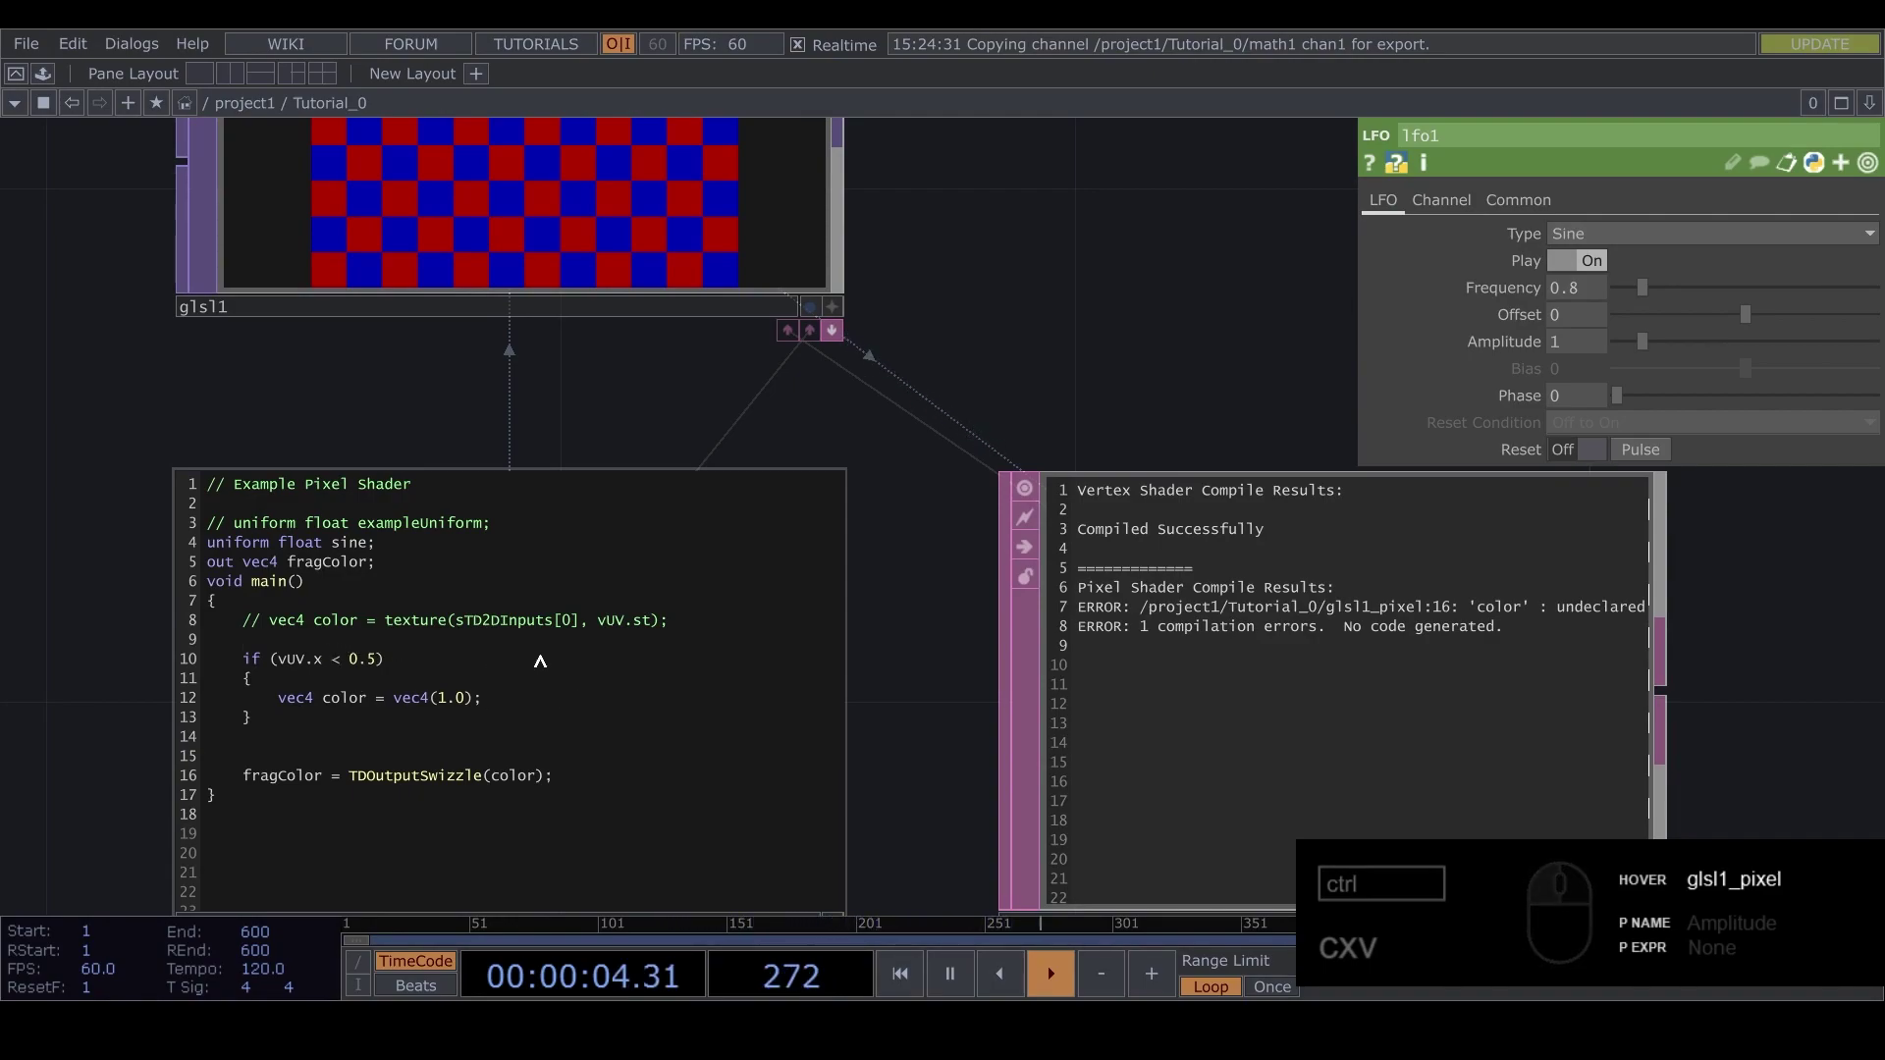
{"action": "type", "text": "cxv"}
{"action": "left_click_drag", "start_coordinate": [278, 703], "coordinate": [357, 641]}
{"action": "key", "text": "ctrl+x"}
{"action": "key", "text": "ctrl+v"}
{"action": "type", "text": "xv"}
{"action": "key", "text": "Return"}
{"action": "left_click", "coordinate": [420, 651]}
{"action": "left_click", "coordinate": [411, 637]}
{"action": "key", "text": "BackSpace"}
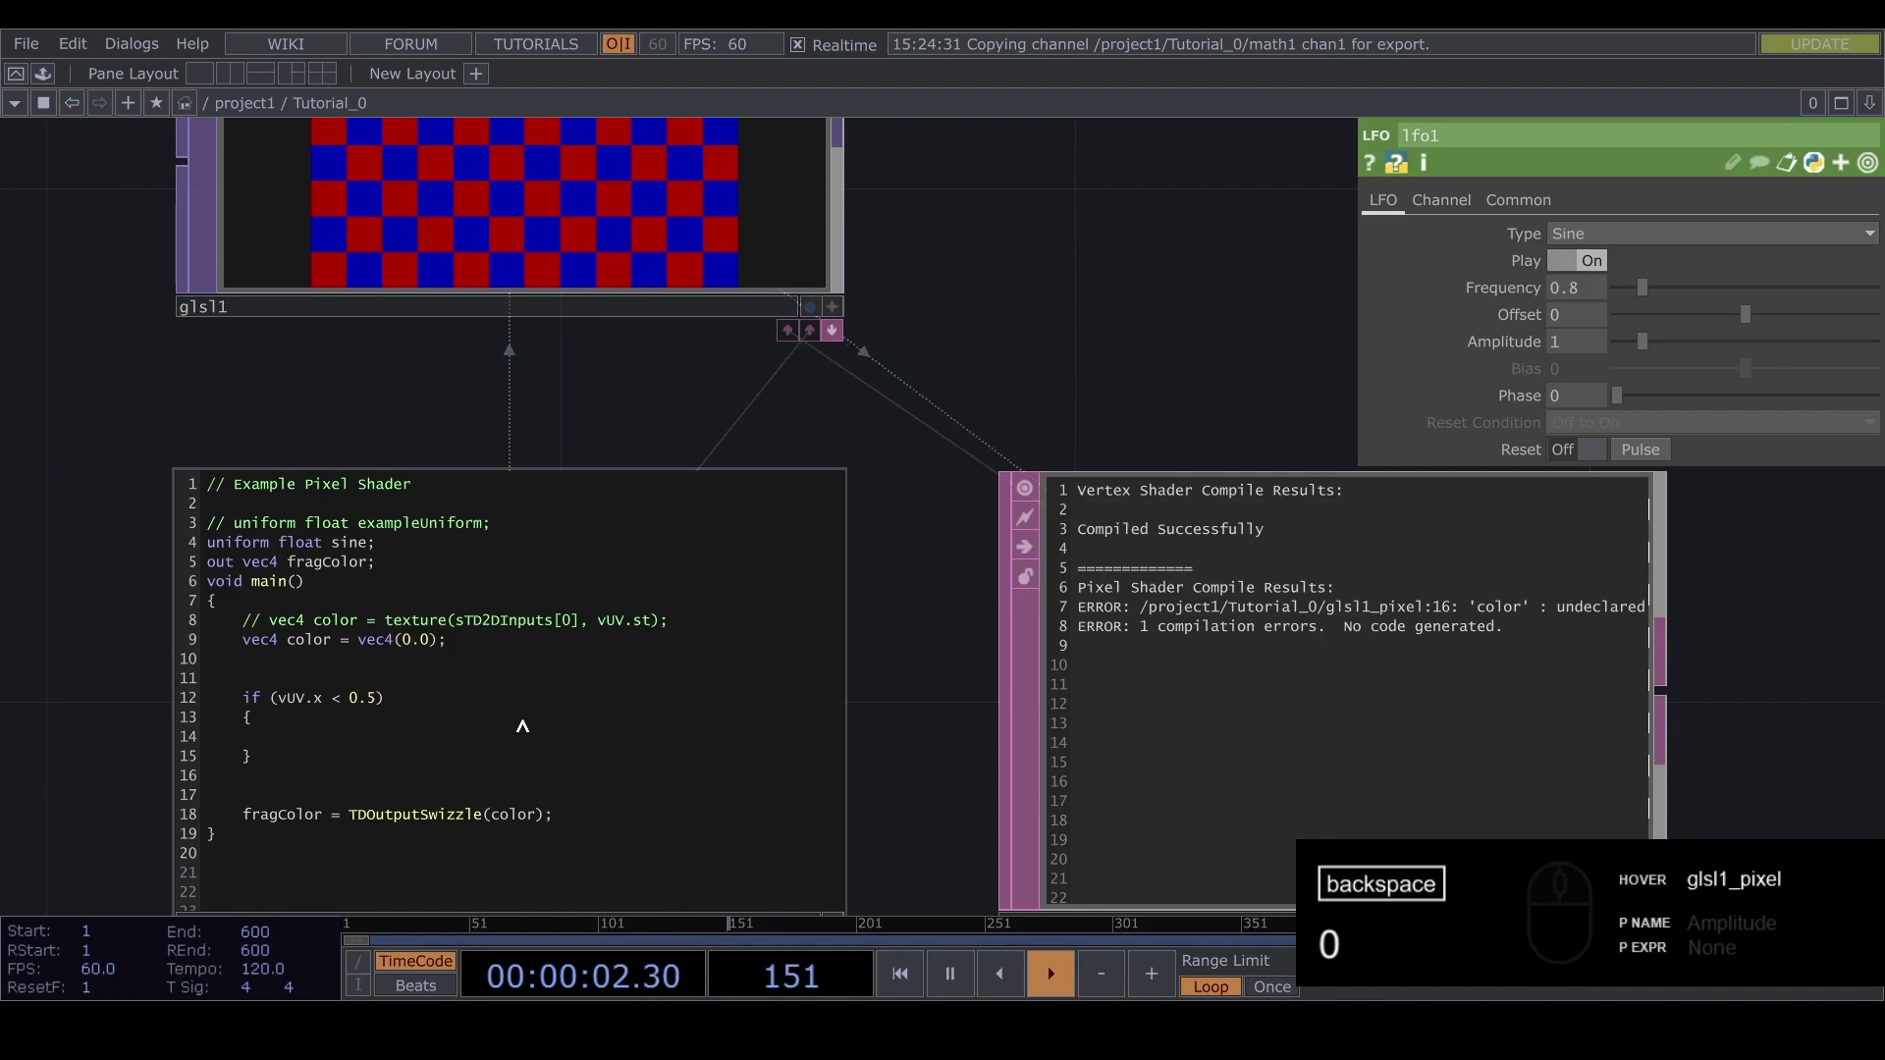
{"action": "left_click", "coordinate": [316, 739]}
{"action": "key", "text": "ctrl+v"}
Make the outer declaration vec4(0.0) and the inner line color = vec4(1.0);
{"action": "left_click_drag", "start_coordinate": [321, 746], "coordinate": [366, 729]}
{"action": "type", "text": "v"}
{"action": "key", "text": "BackSpace"}
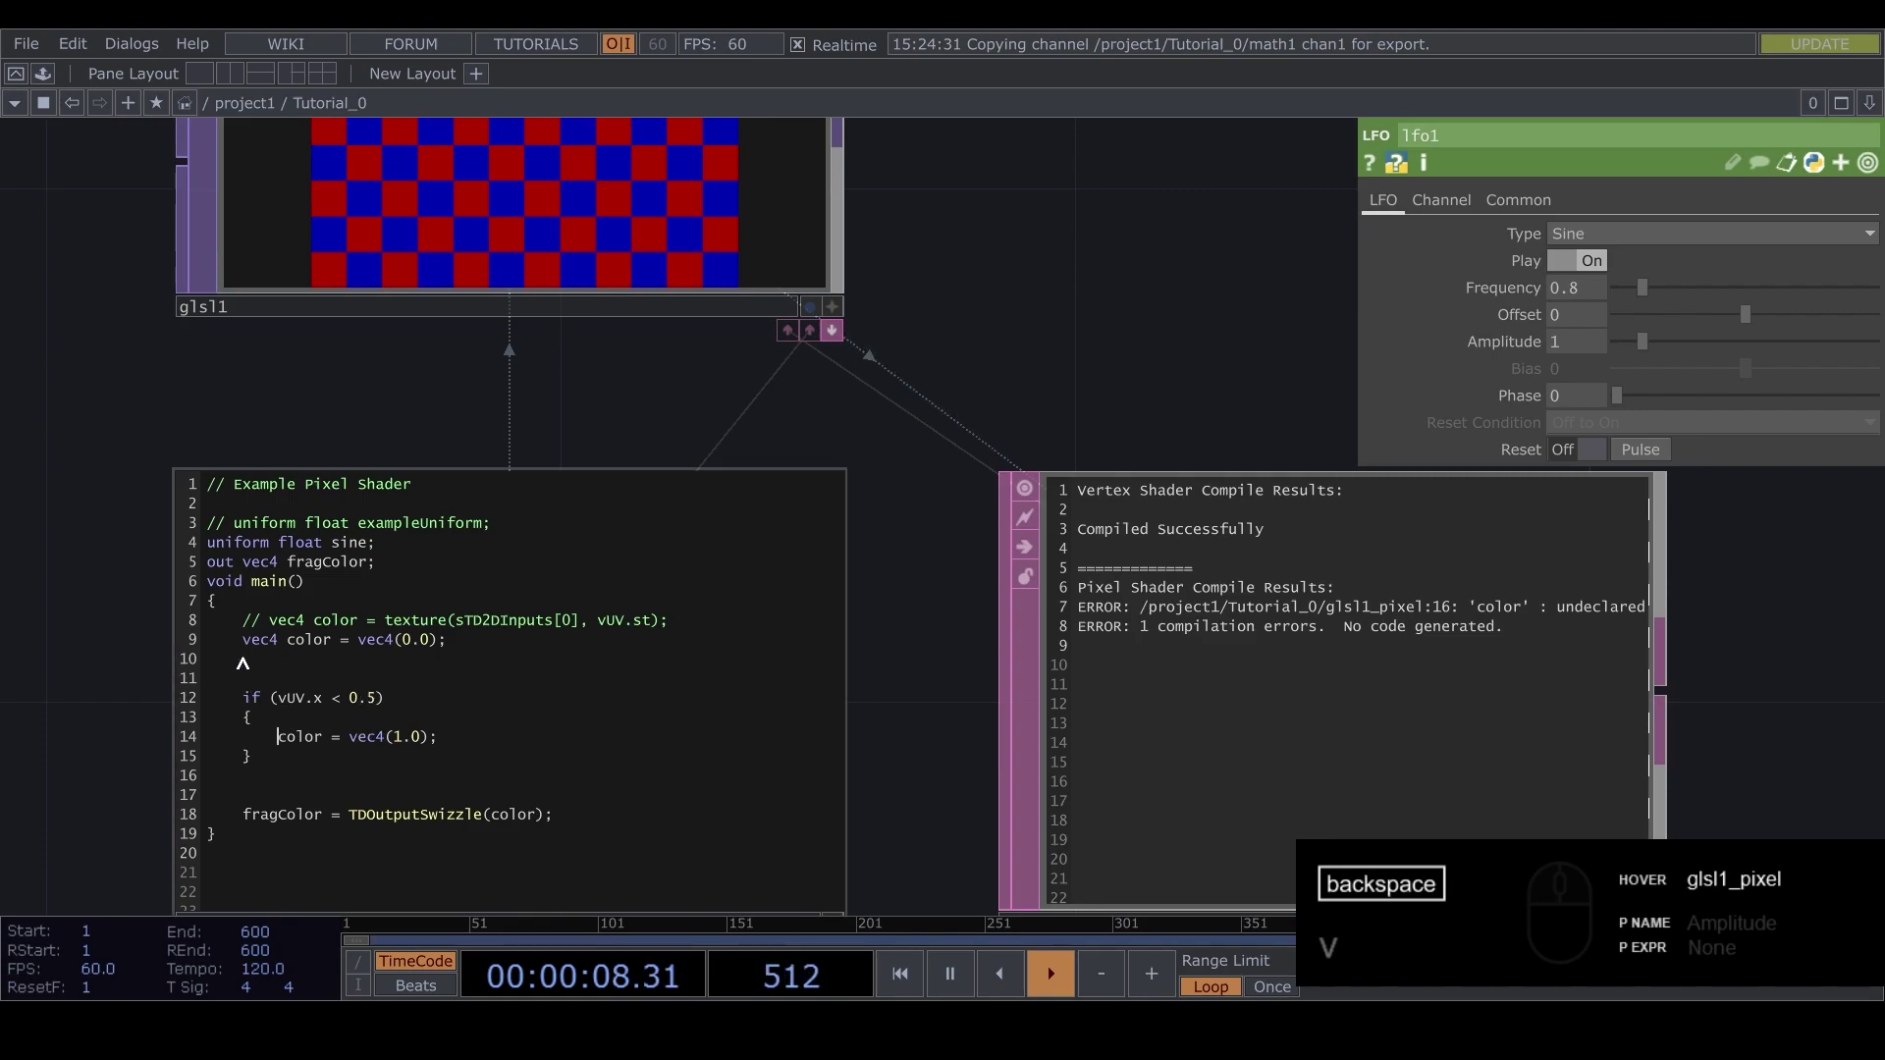
{"action": "left_click_drag", "start_coordinate": [239, 641], "coordinate": [462, 644]}
{"action": "type", "text": "v"}
{"action": "left_click", "coordinate": [465, 656]}
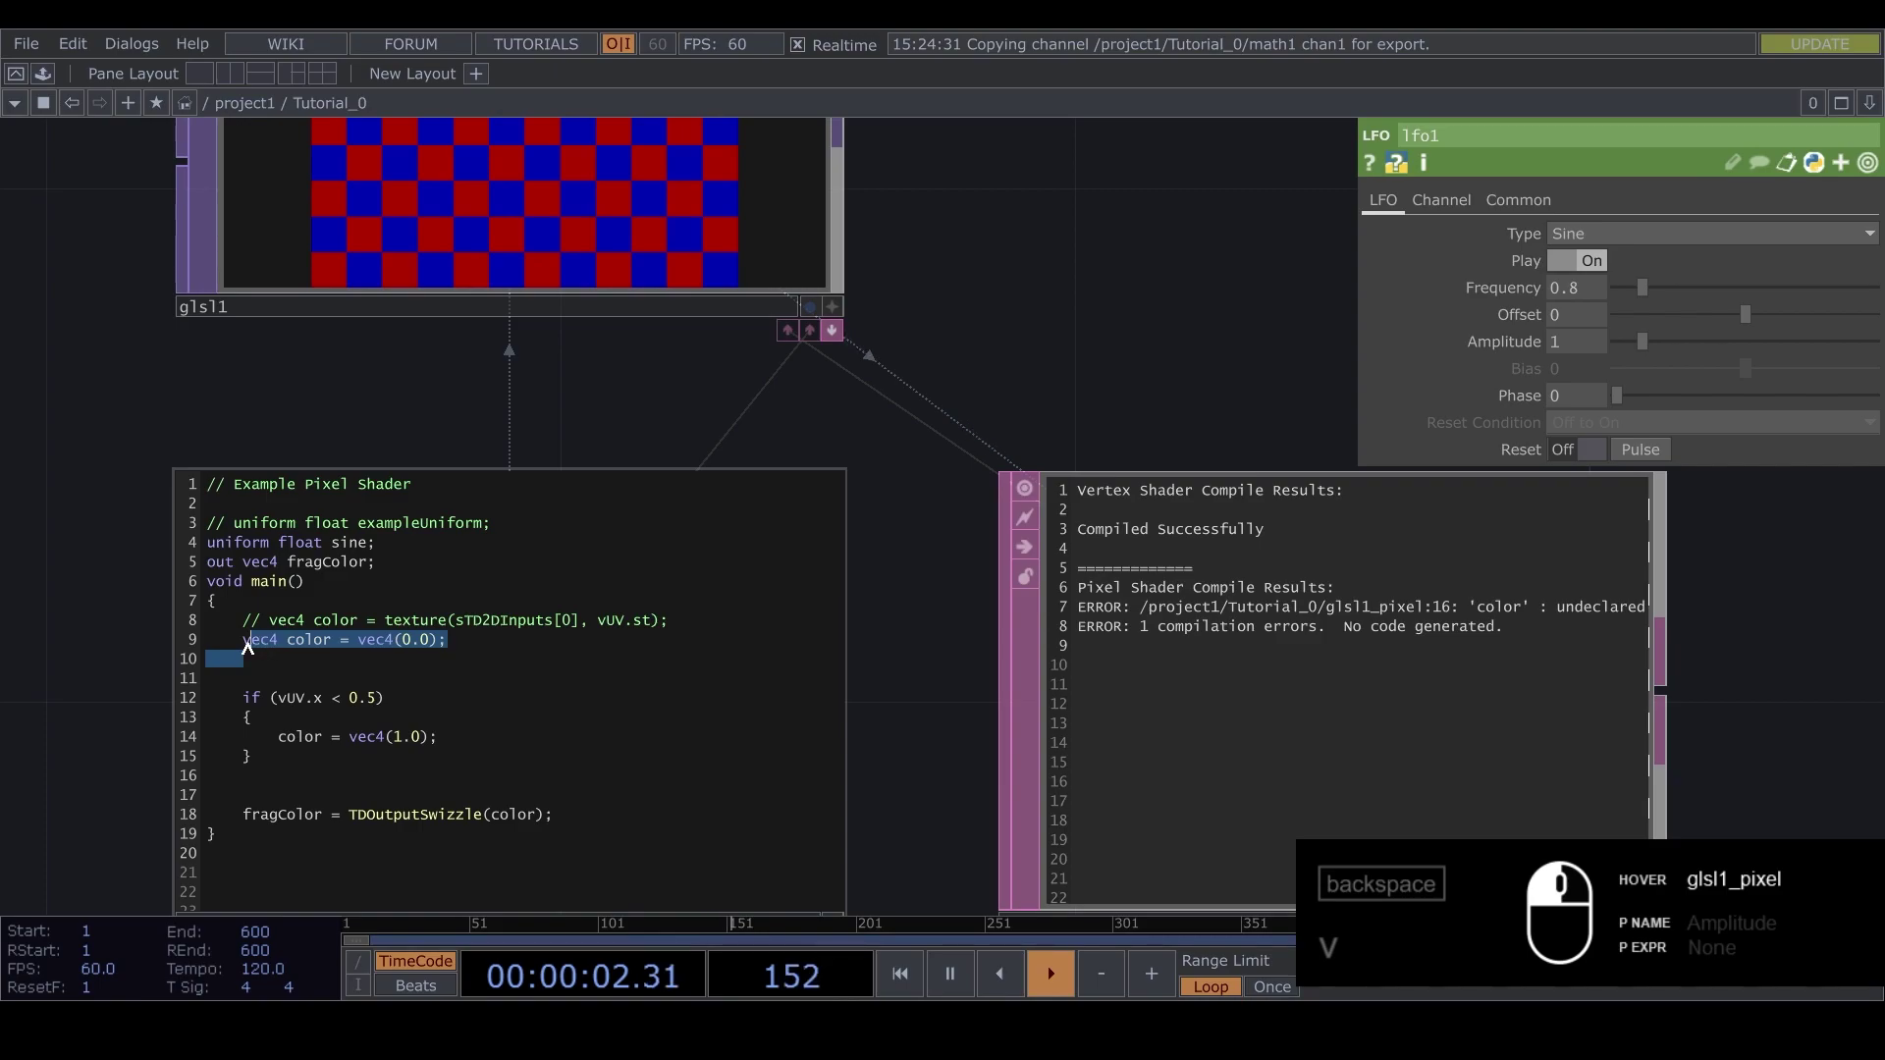
Delete the extra blank line so the shader compiles with the left half white
{"action": "left_click_drag", "start_coordinate": [243, 645], "coordinate": [252, 670]}
{"action": "left_click", "coordinate": [252, 670]}
{"action": "left_click", "coordinate": [149, 659]}
{"action": "key", "text": "BackSpace"}
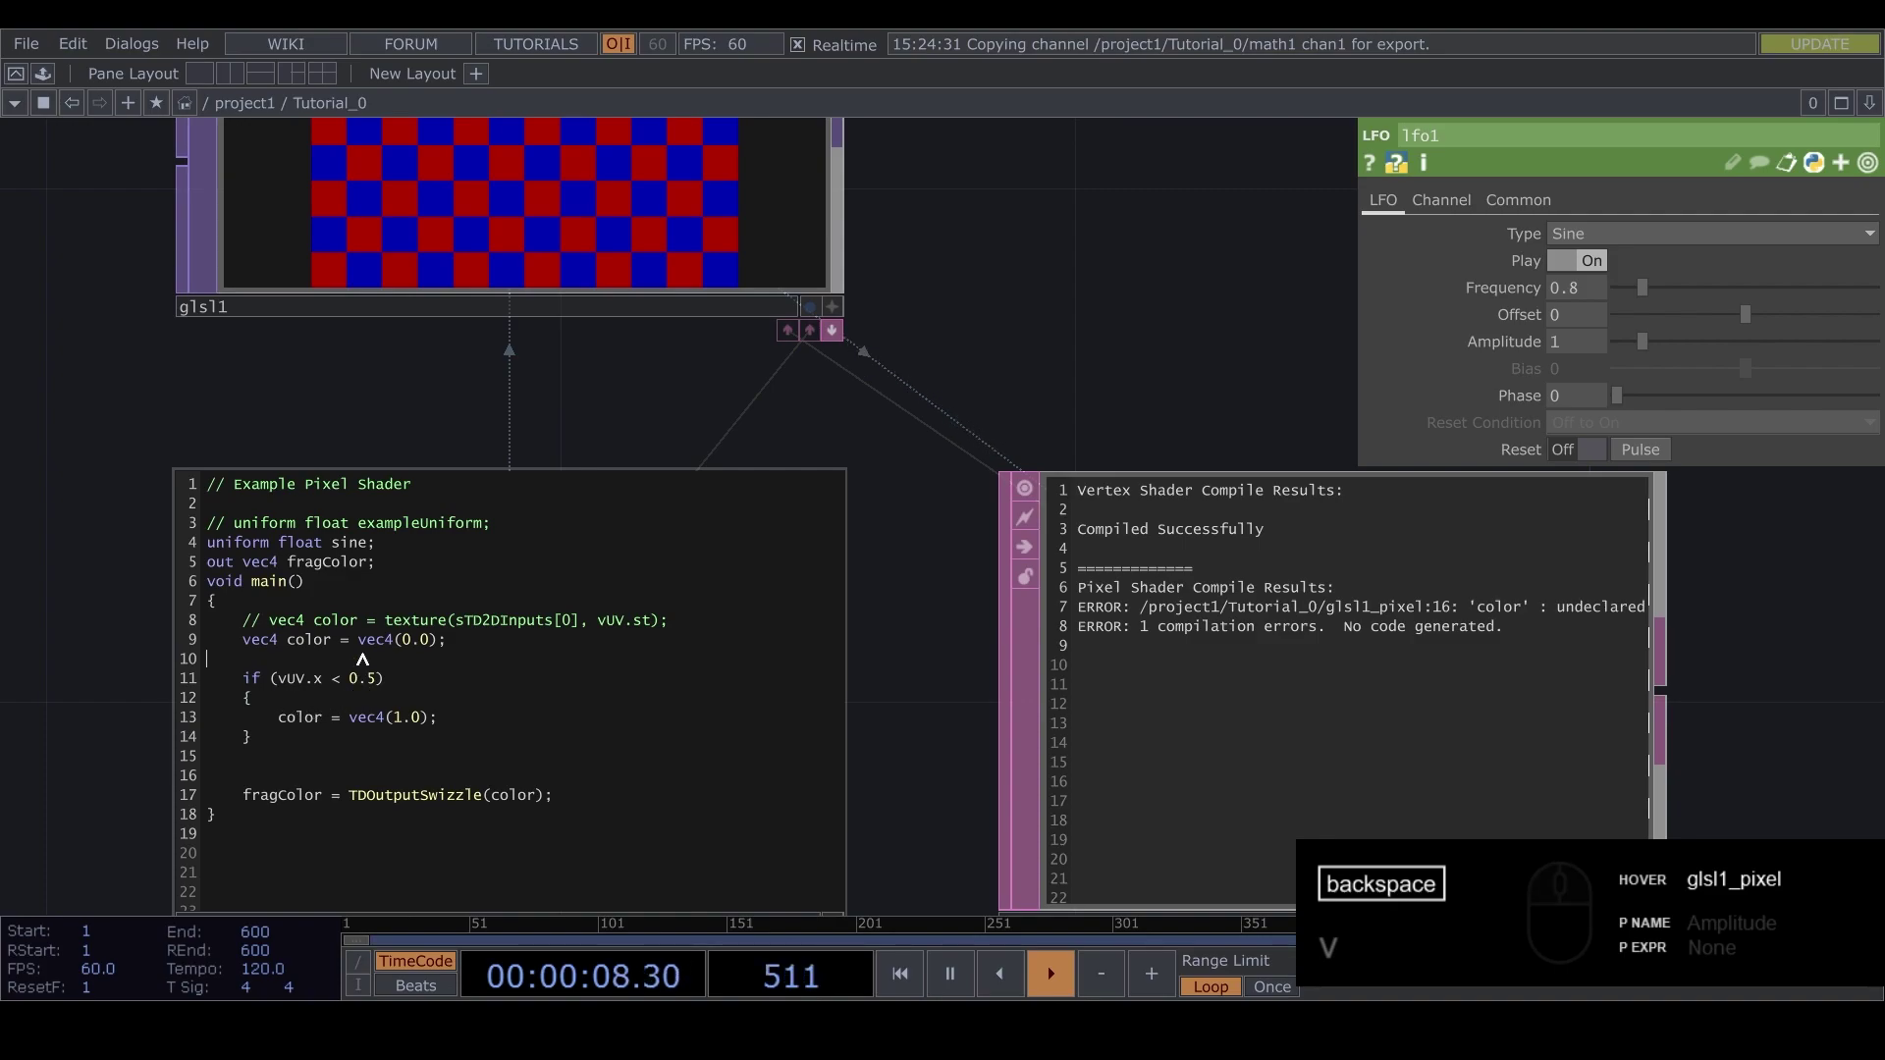
{"action": "left_click_drag", "start_coordinate": [500, 405], "coordinate": [522, 521]}
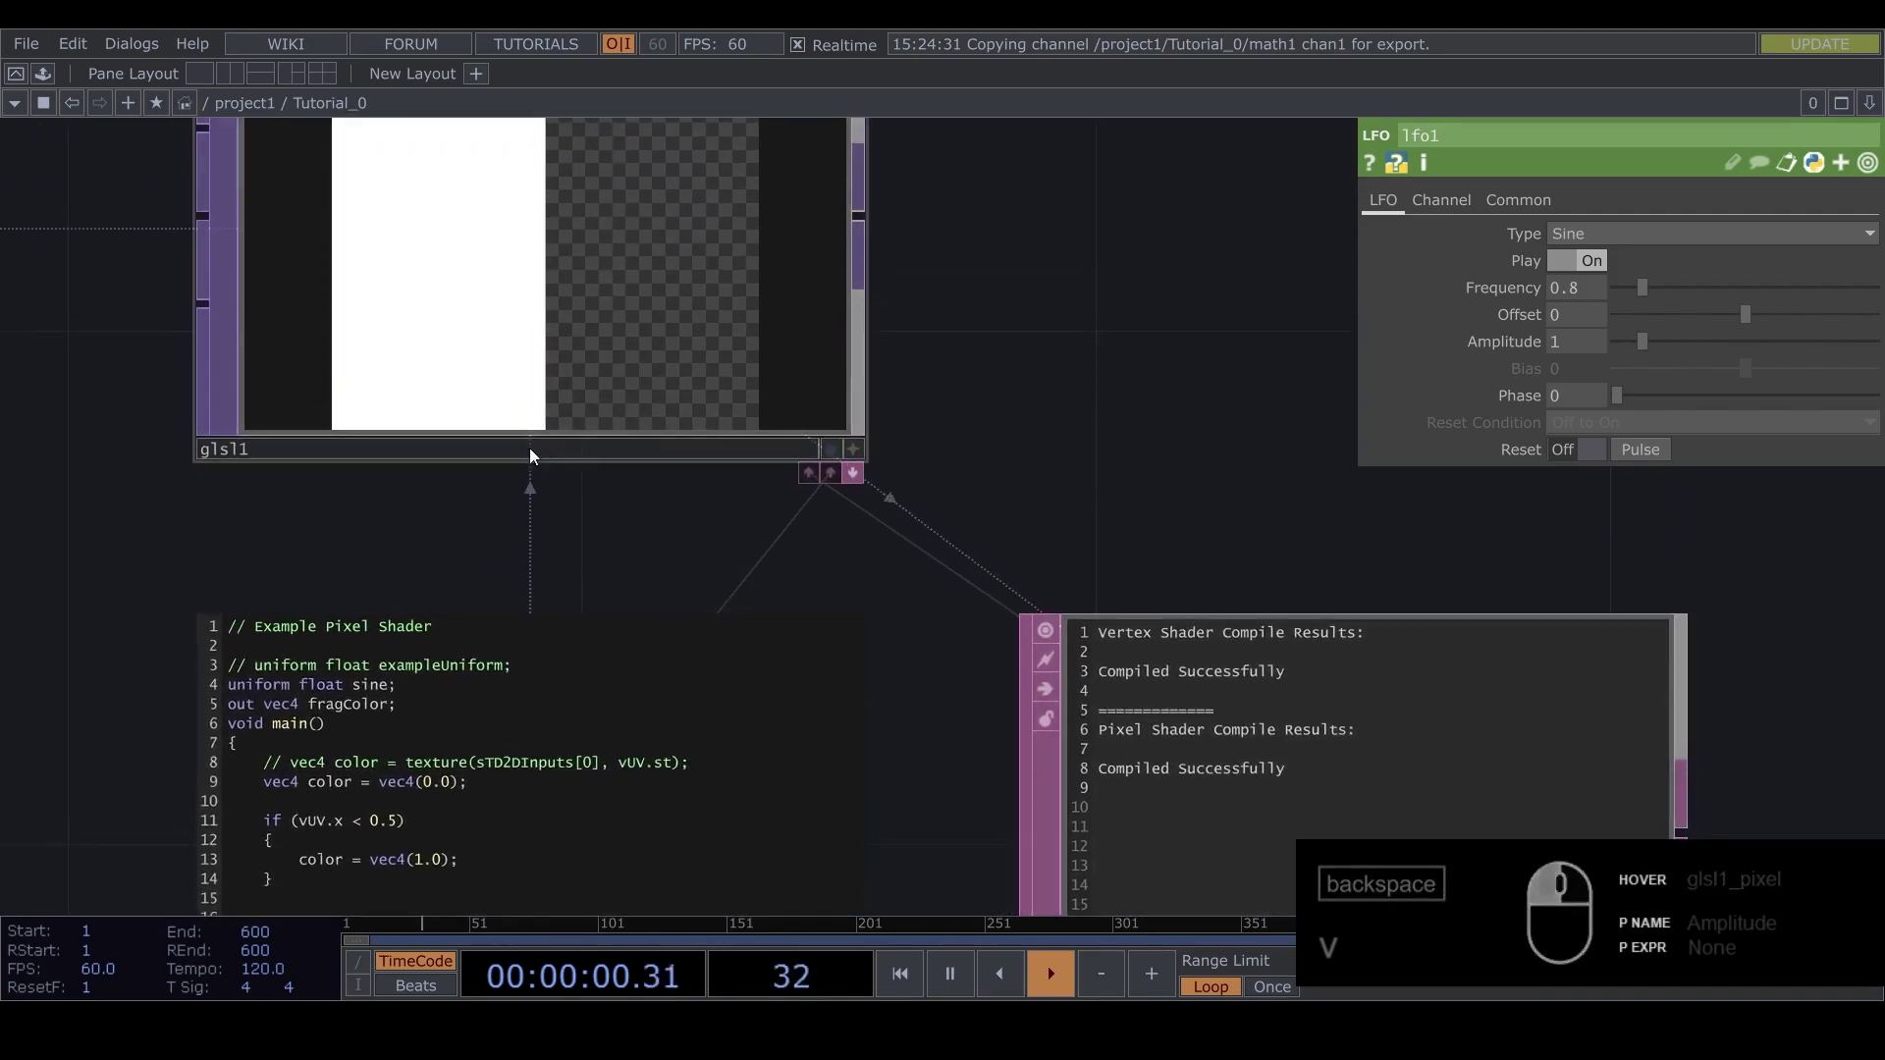
Start a second block with the condition if (vUV.y > 0.5) and its opening brace
{"action": "left_click_drag", "start_coordinate": [521, 549], "coordinate": [419, 602]}
{"action": "left_click_drag", "start_coordinate": [443, 756], "coordinate": [419, 804]}
{"action": "type", "text": "v"}
{"action": "key", "text": "Return"}
{"action": "type", "text": "f"}
{"action": "key", "text": "space"}
{"action": "type", "text": "("}
{"action": "type", "text": "v"}
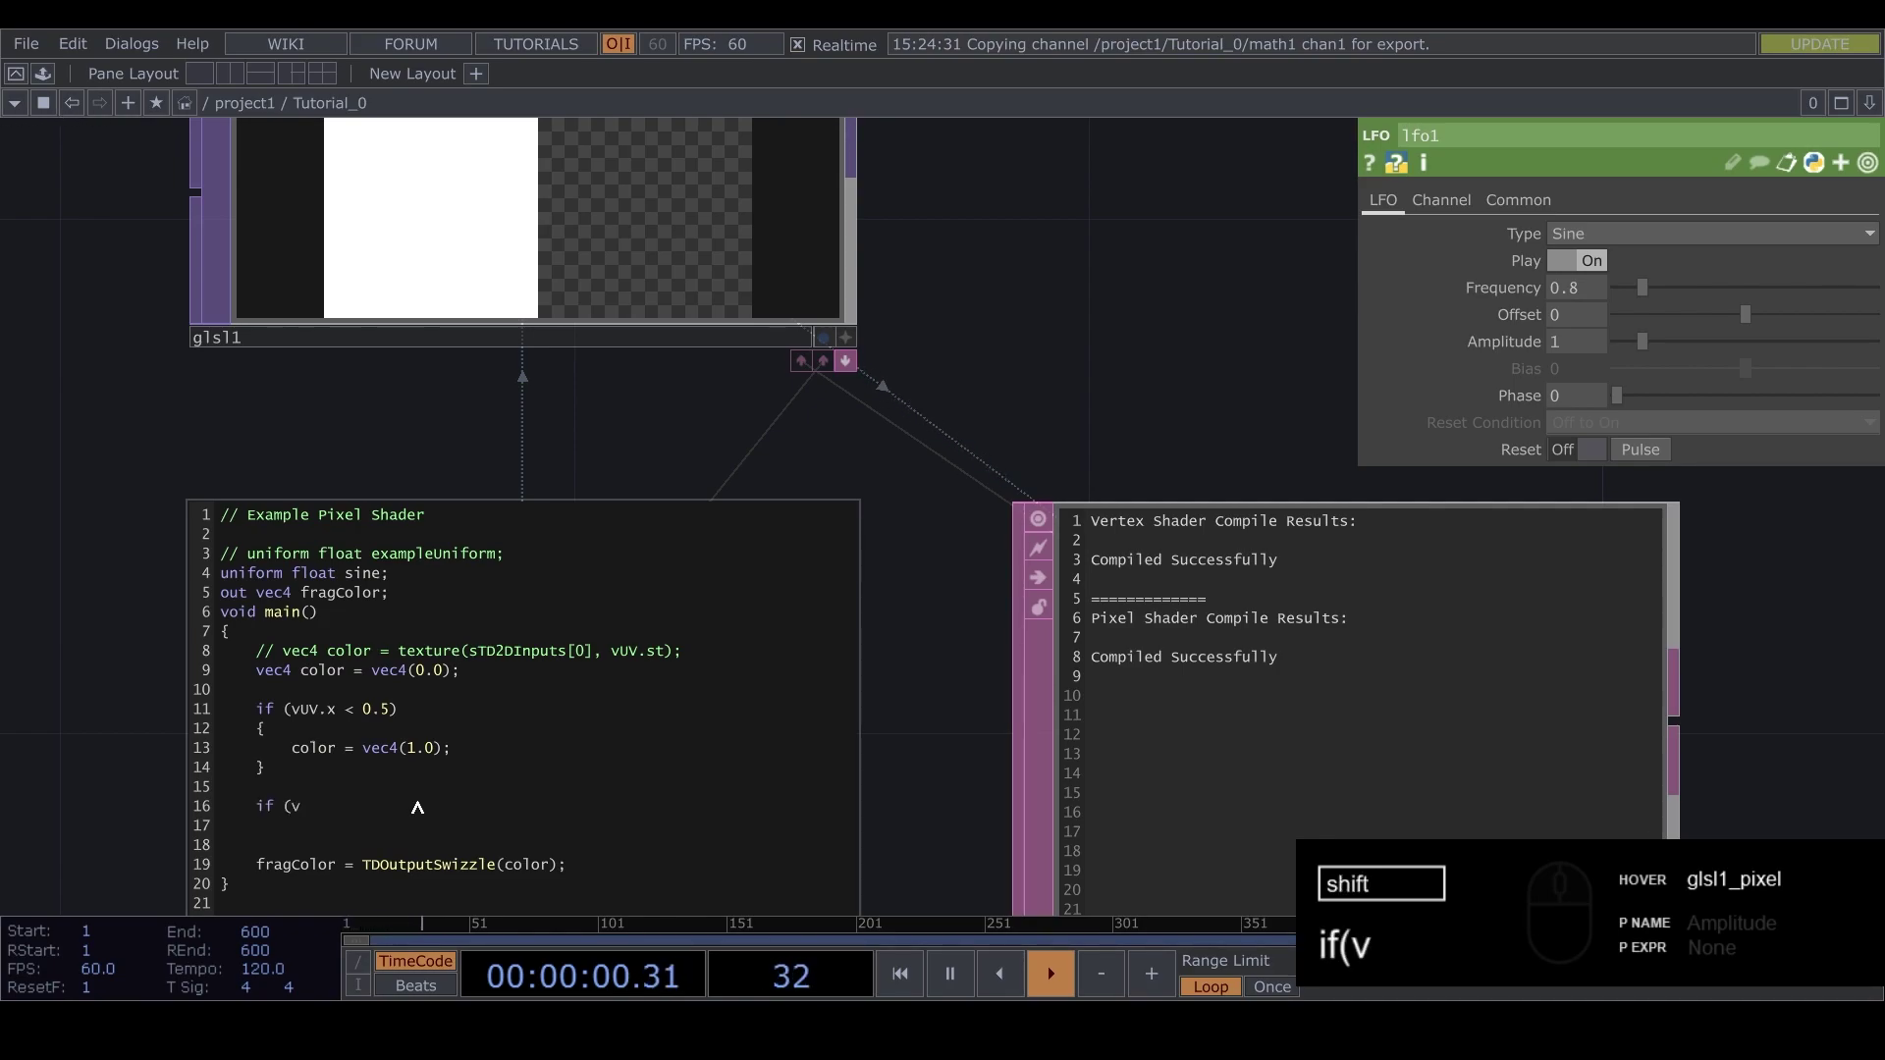
{"action": "type", "text": "u"}
{"action": "type", "text": "v.y"}
{"action": "key", "text": "space"}
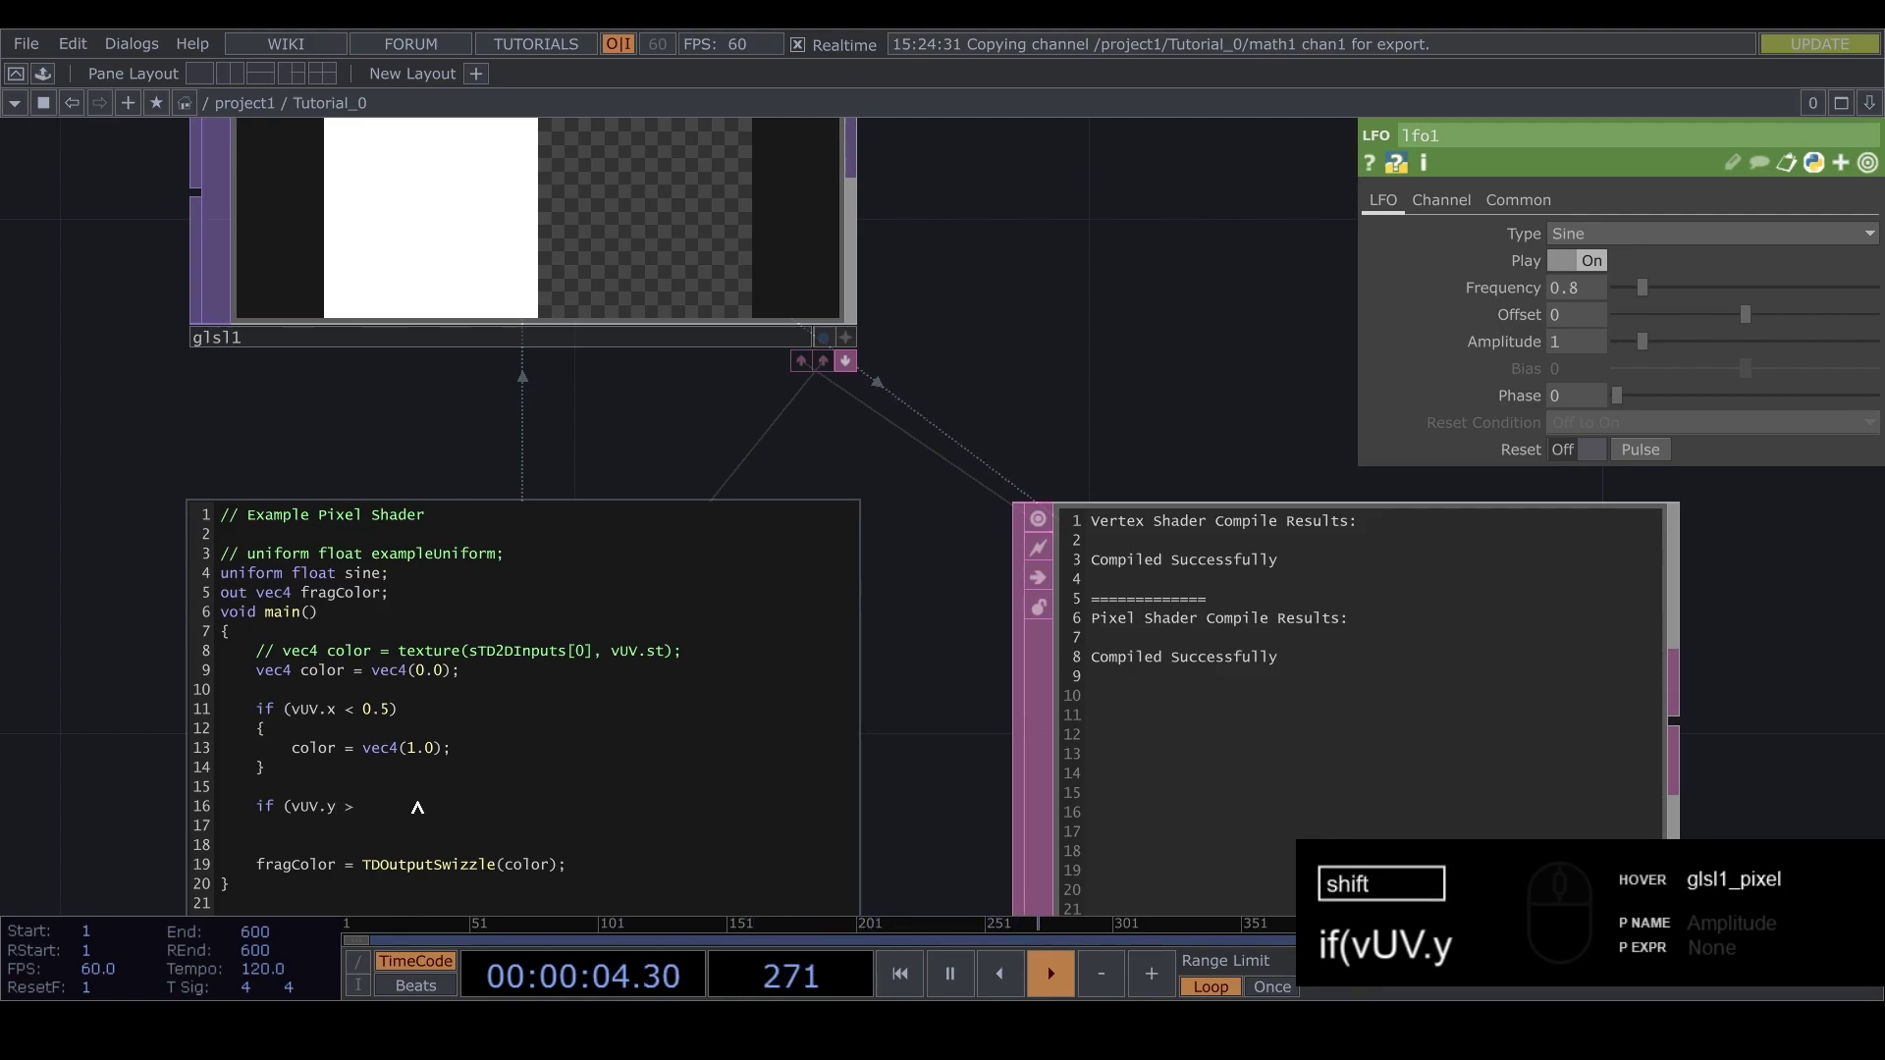
{"action": "key", "text": "space"}
{"action": "type", "text": ".5"}
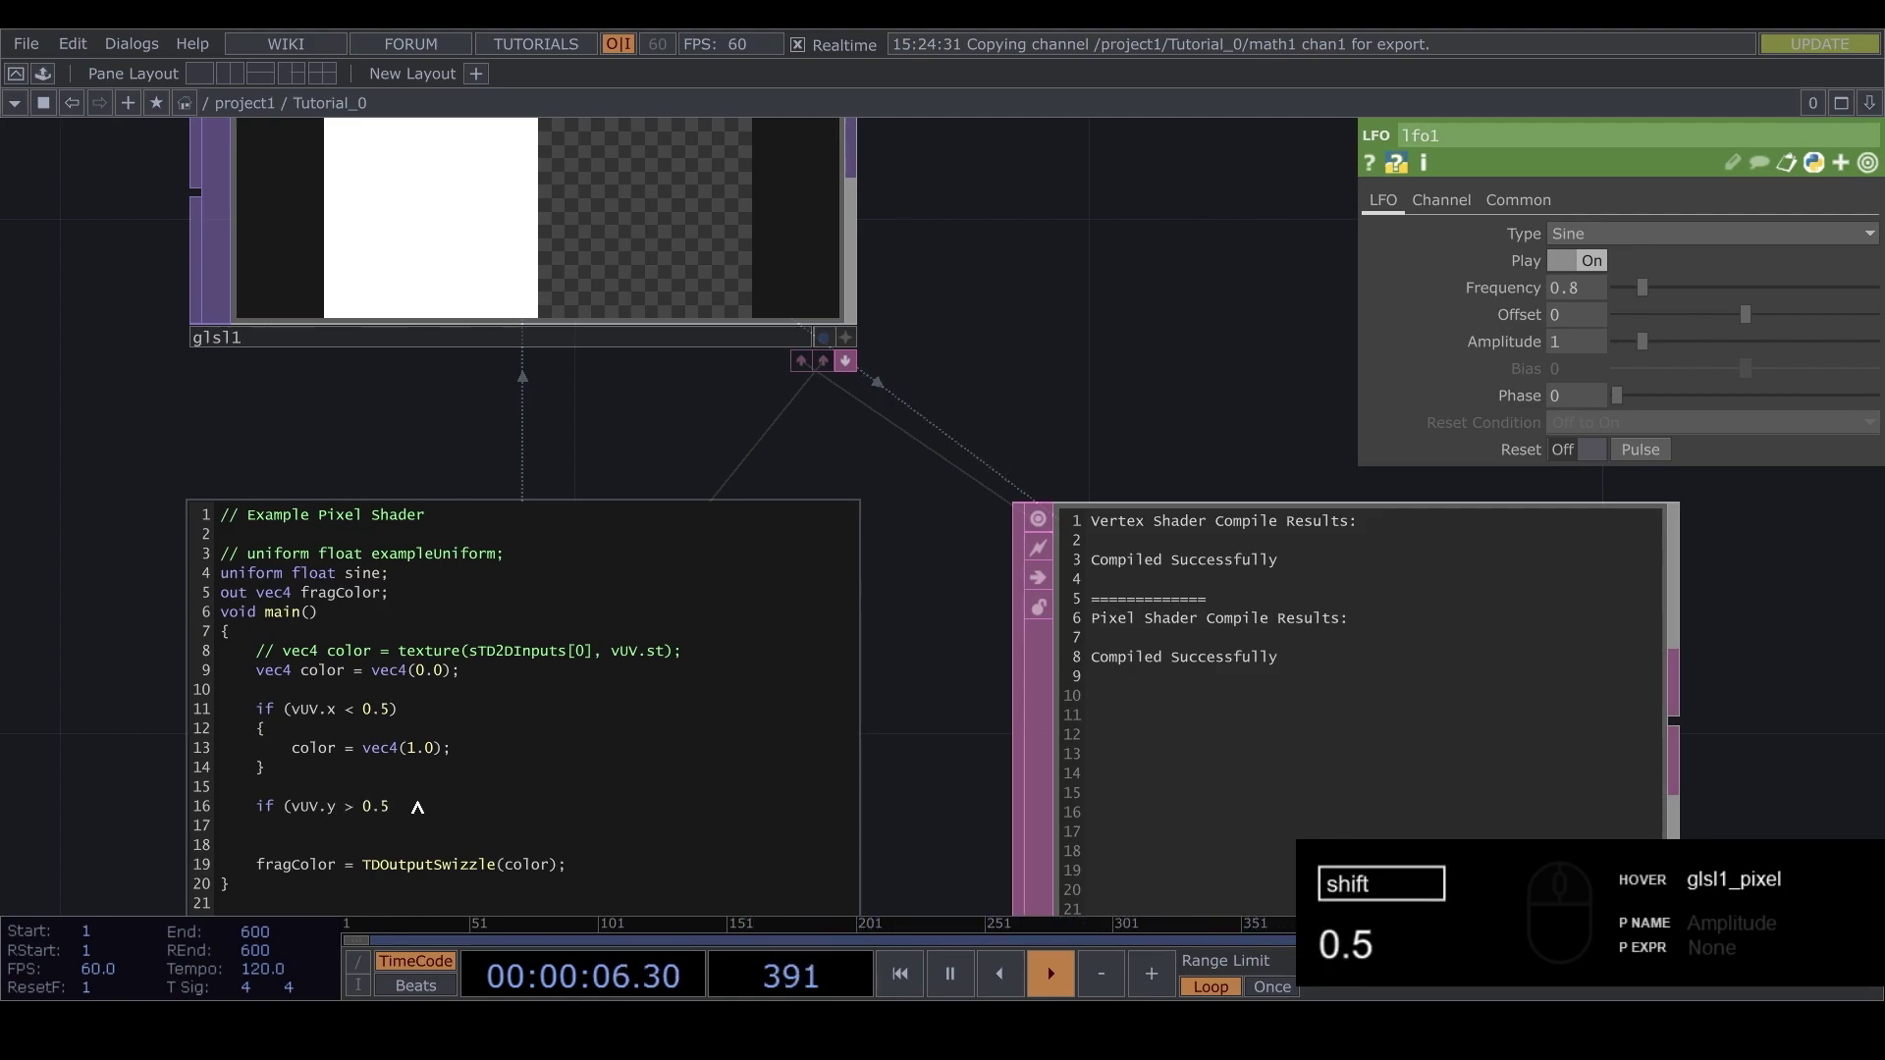
{"action": "type", "text": ")"}
{"action": "key", "text": "Return"}
{"action": "key", "text": "Return"}
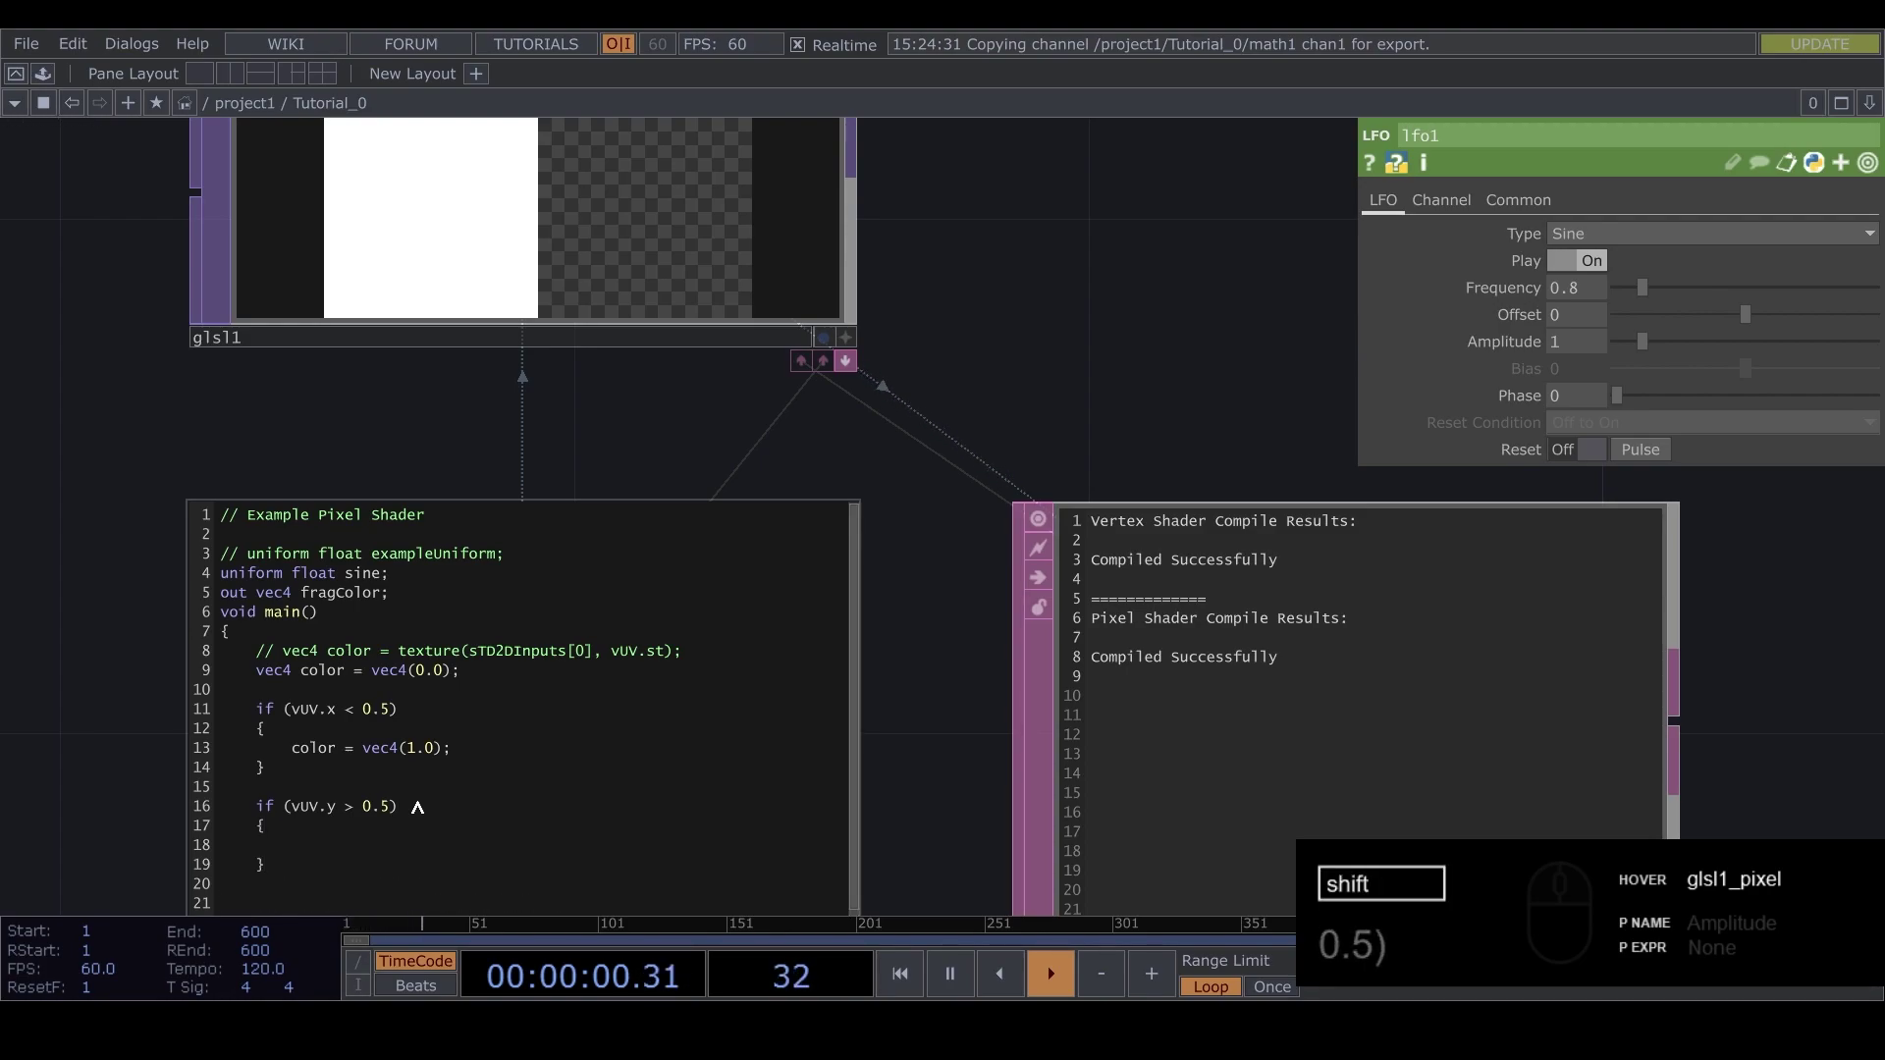
Write the body color = vec4(1.0, 0.0, 0.0, 1.0) inside the new block
{"action": "key", "text": "Tab"}
{"action": "type", "text": "olor"}
{"action": "key", "text": "space"}
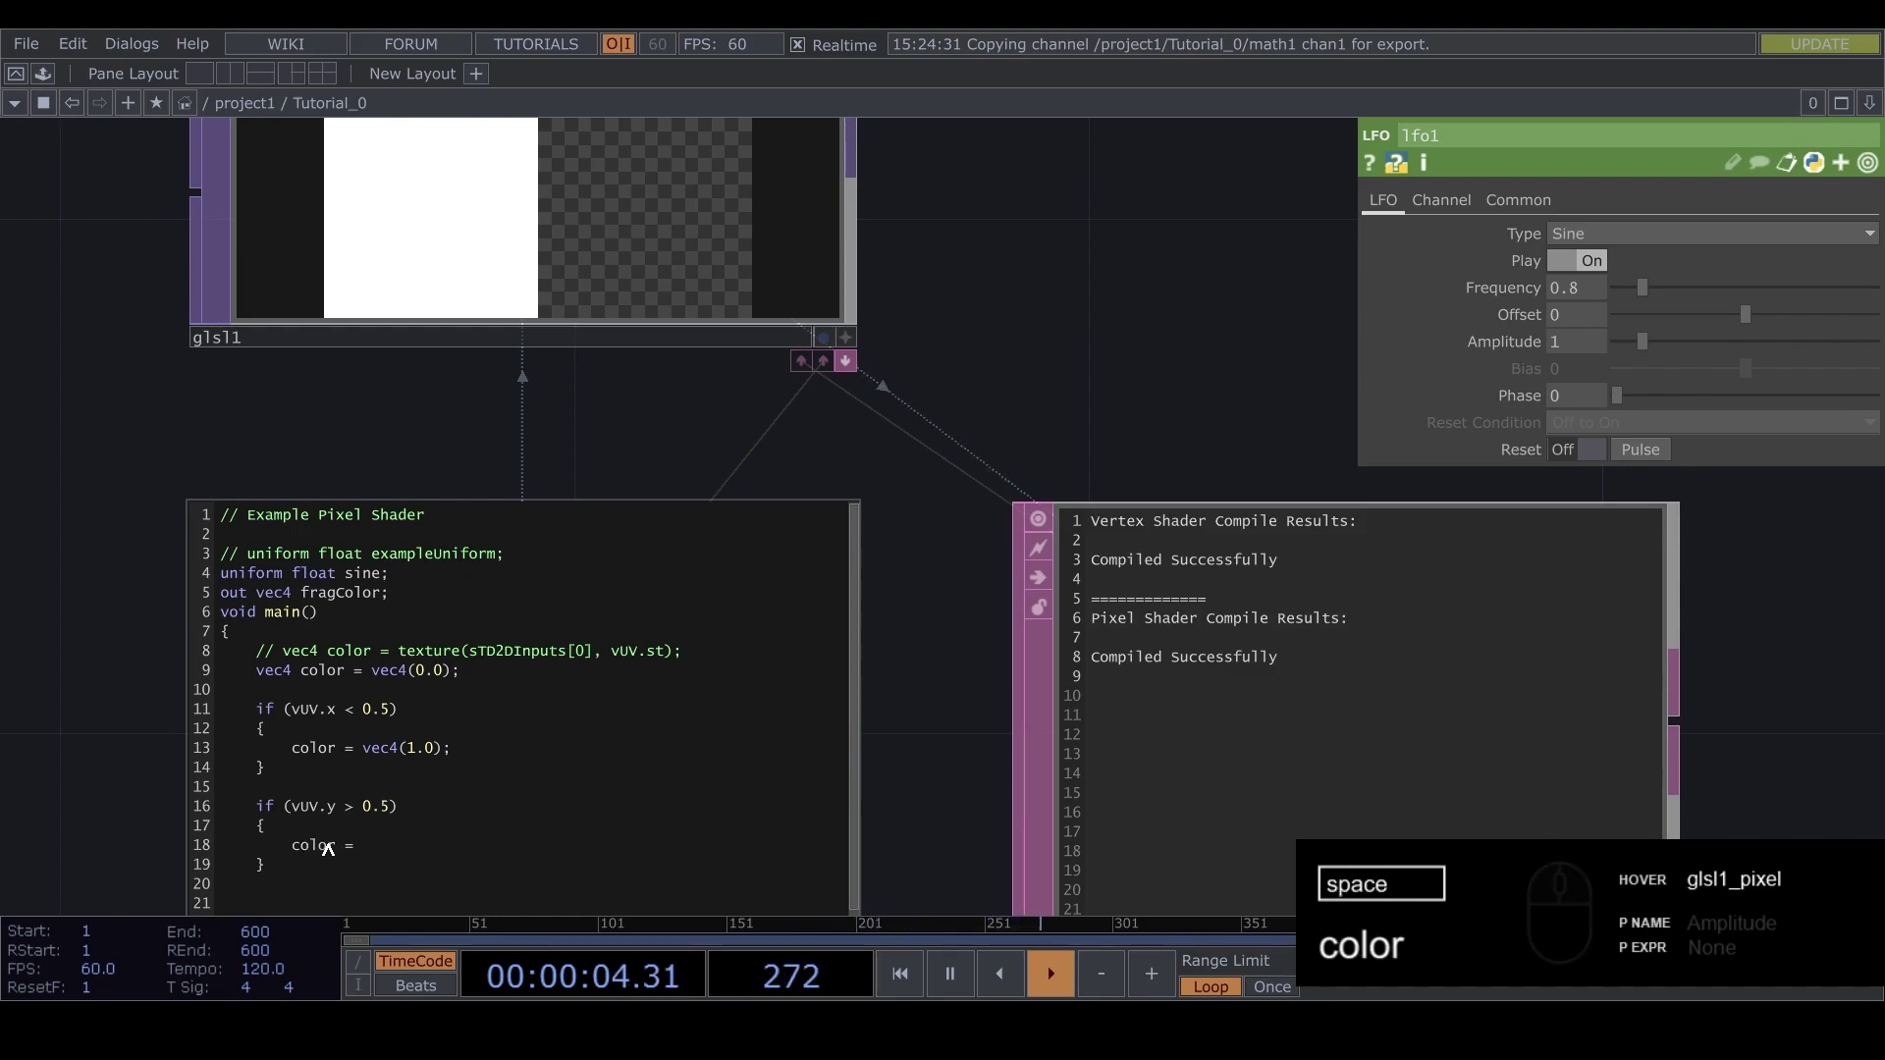
{"action": "type", "text": "vec"}
{"action": "key", "text": "BackSpace"}
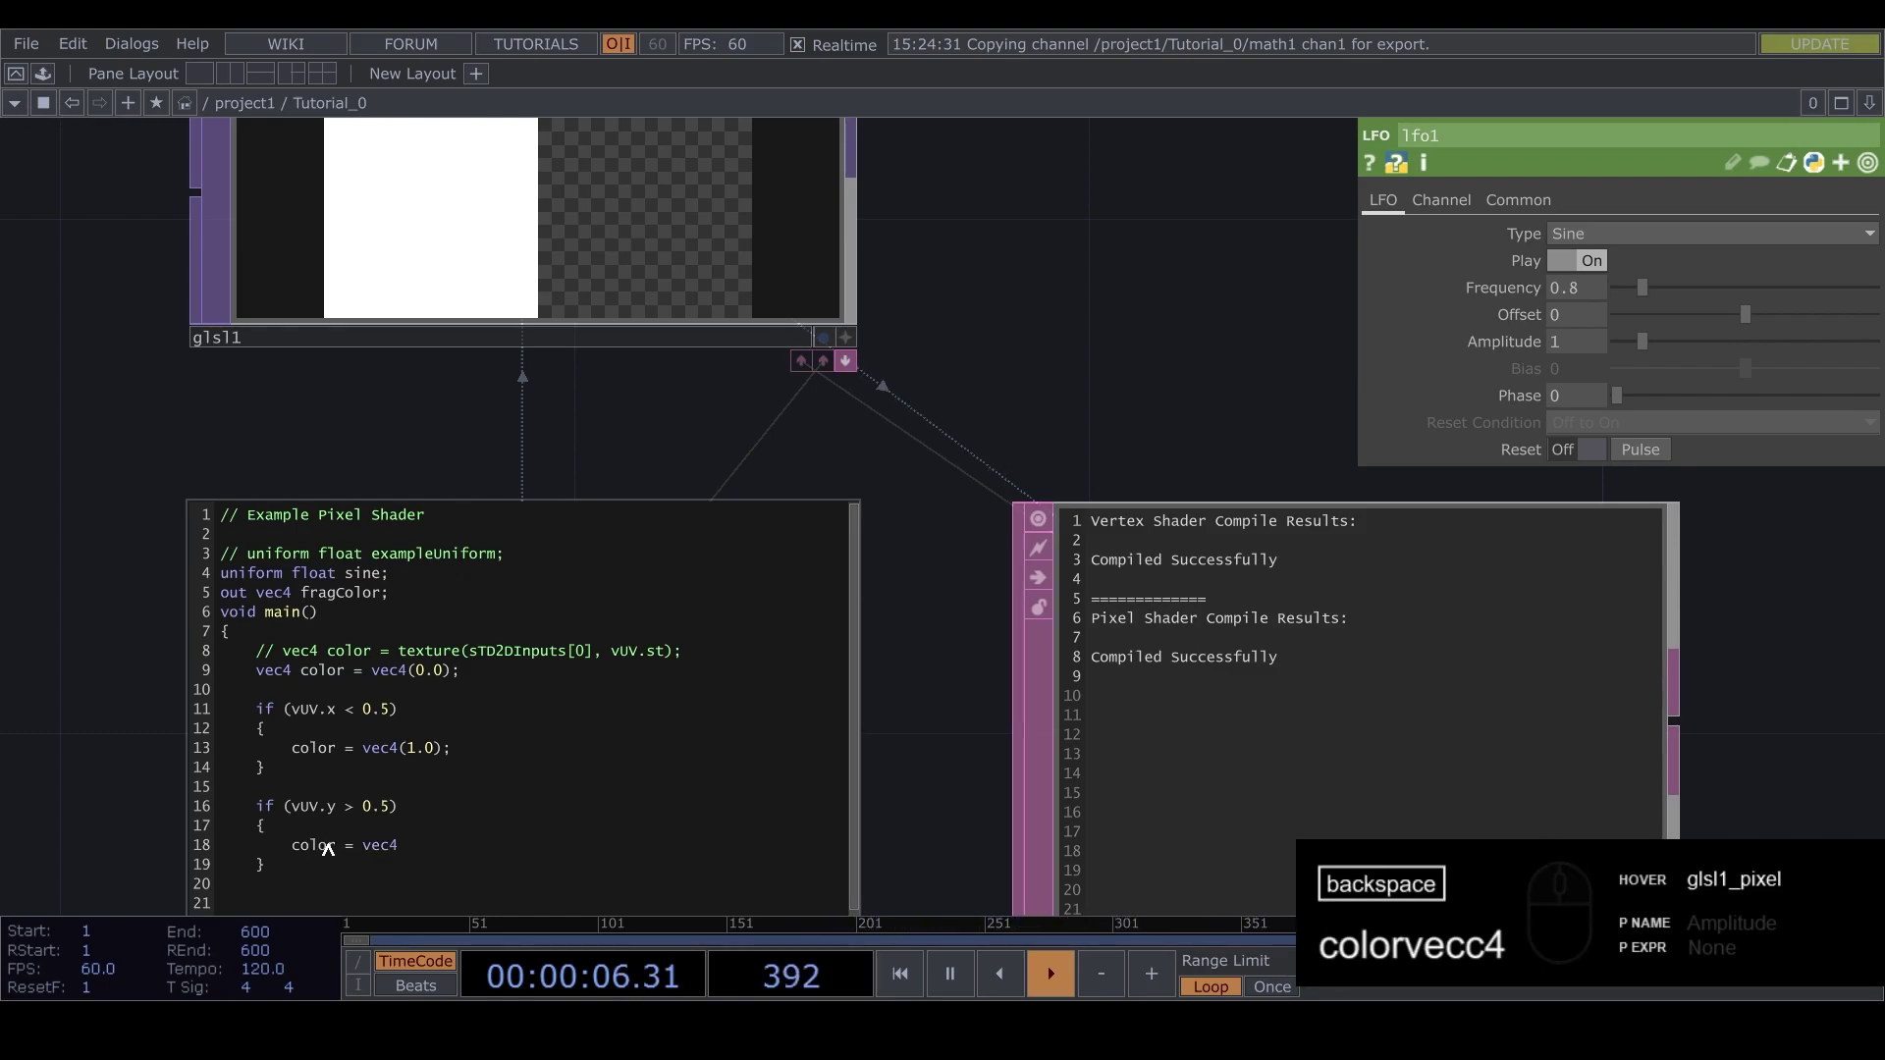
{"action": "type", "text": "c4"}
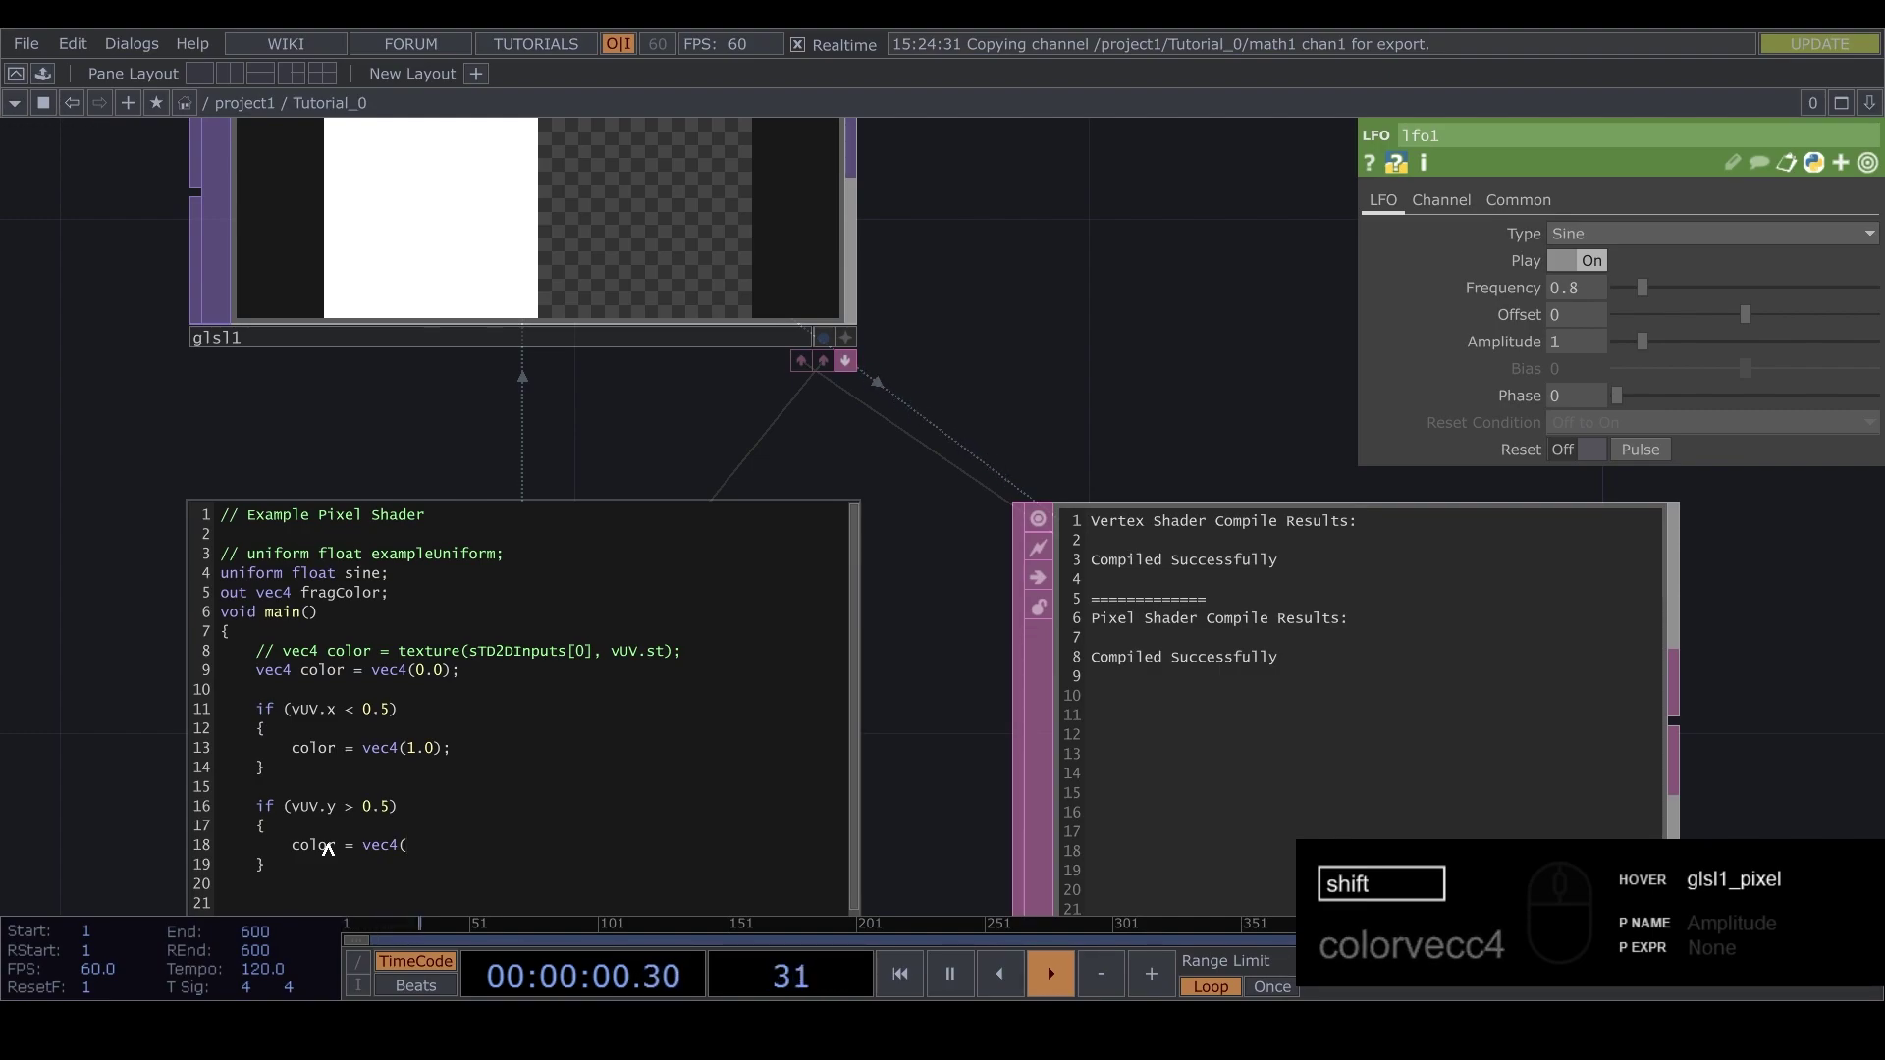
{"action": "type", "text": ".0"}
{"action": "key", "text": "space"}
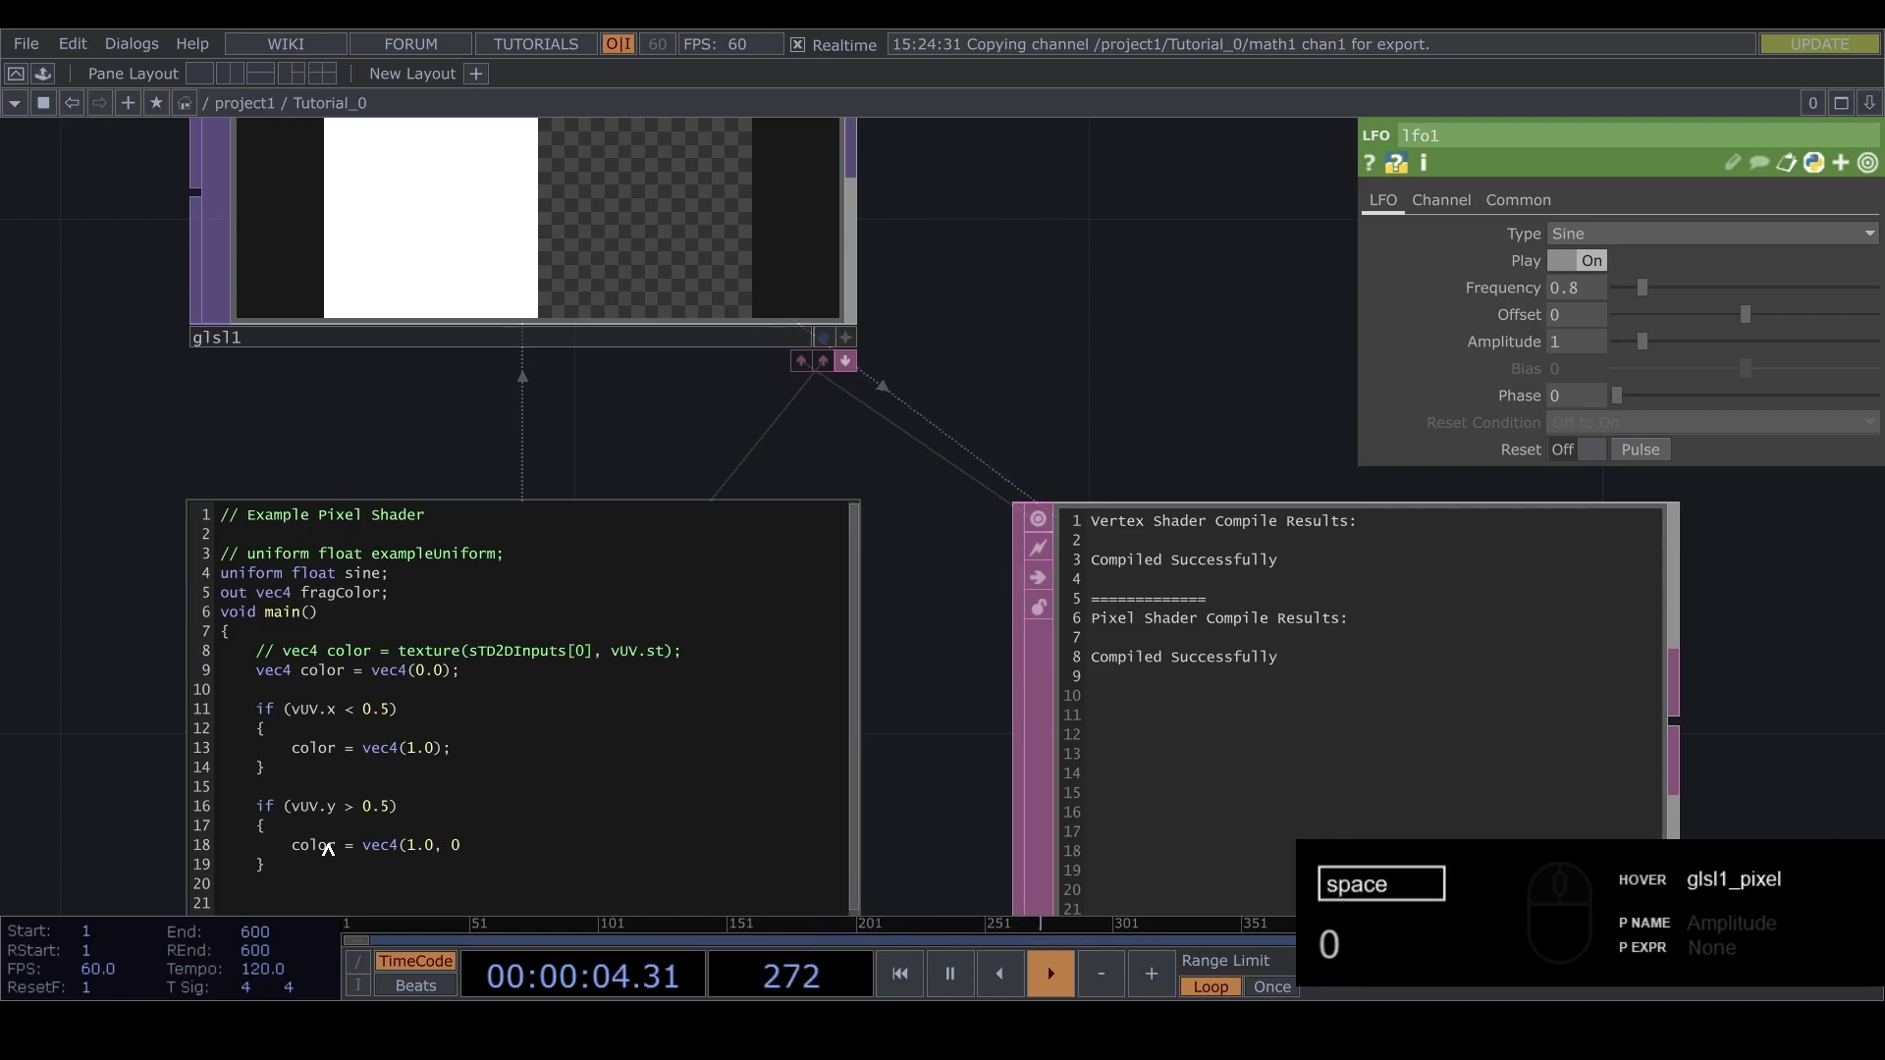
{"action": "type", "text": "0"}
{"action": "key", "text": "BackSpace"}
{"action": "type", "text": ".0"}
{"action": "key", "text": "space"}
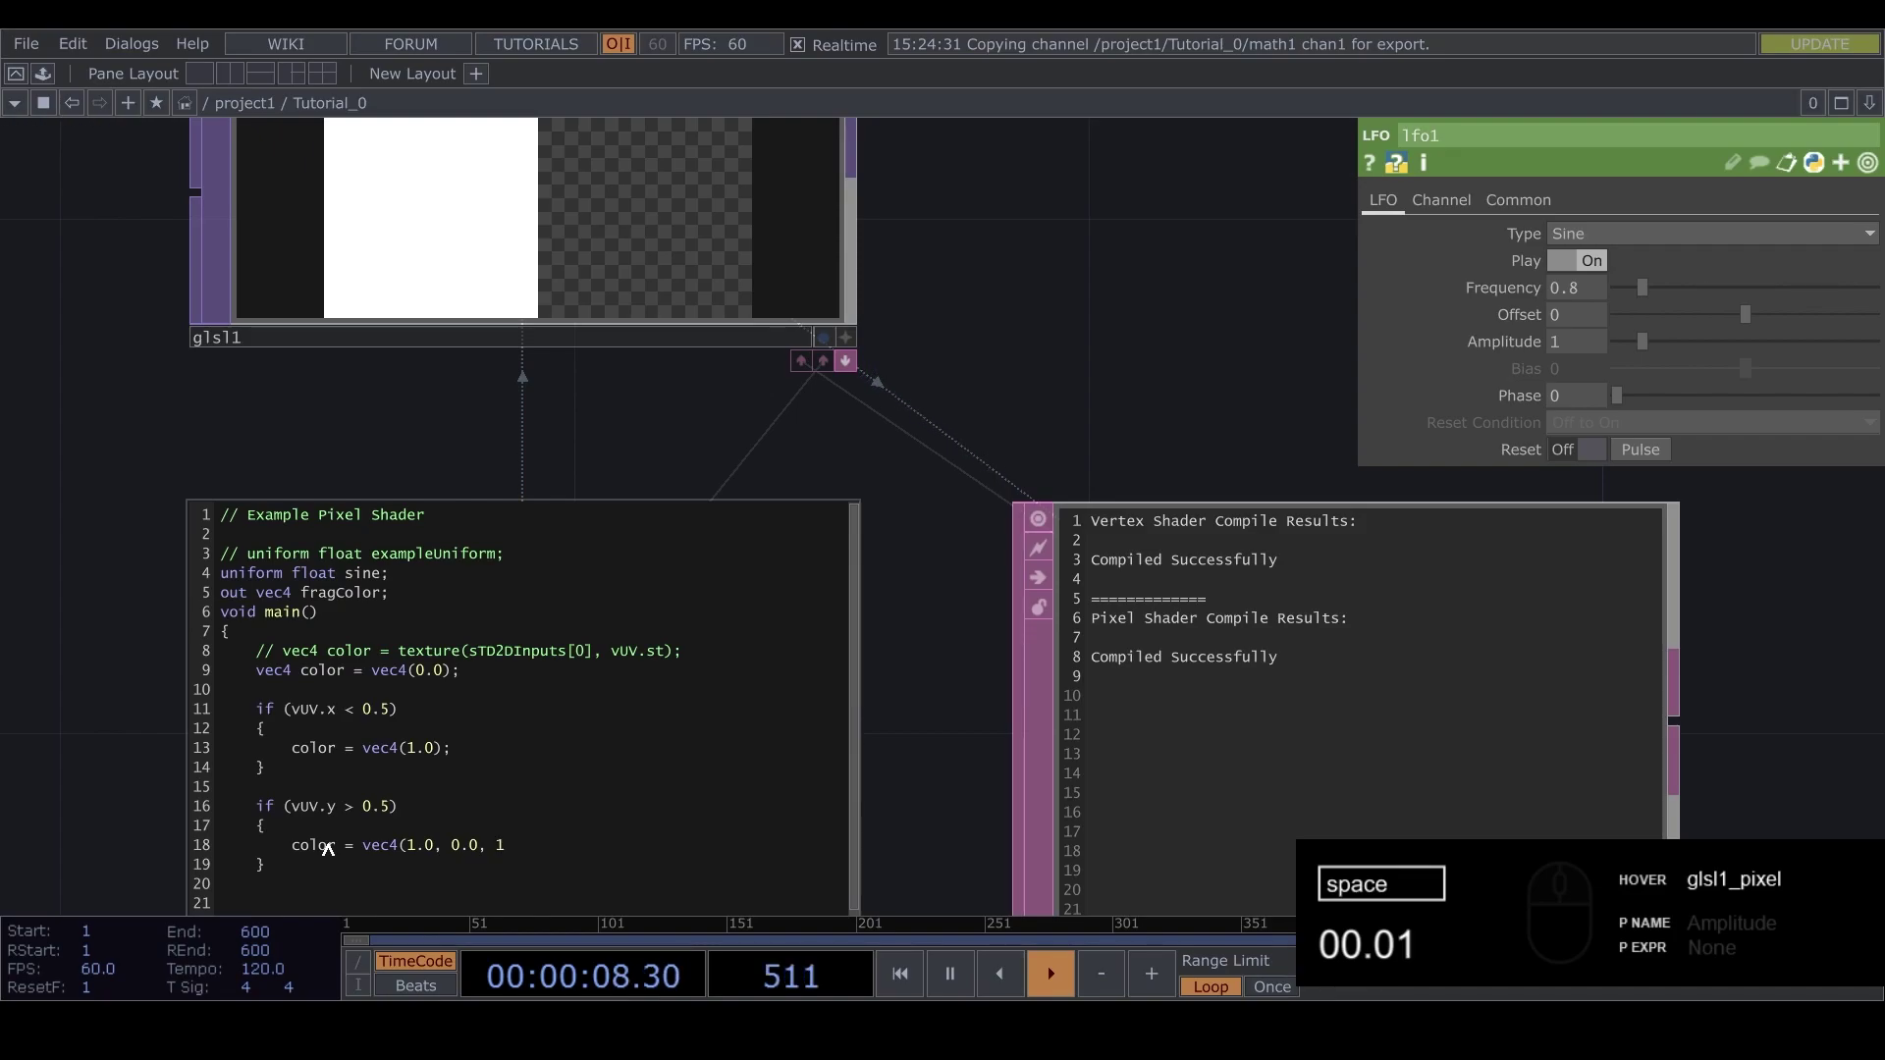
{"action": "type", "text": "1"}
{"action": "key", "text": "BackSpace"}
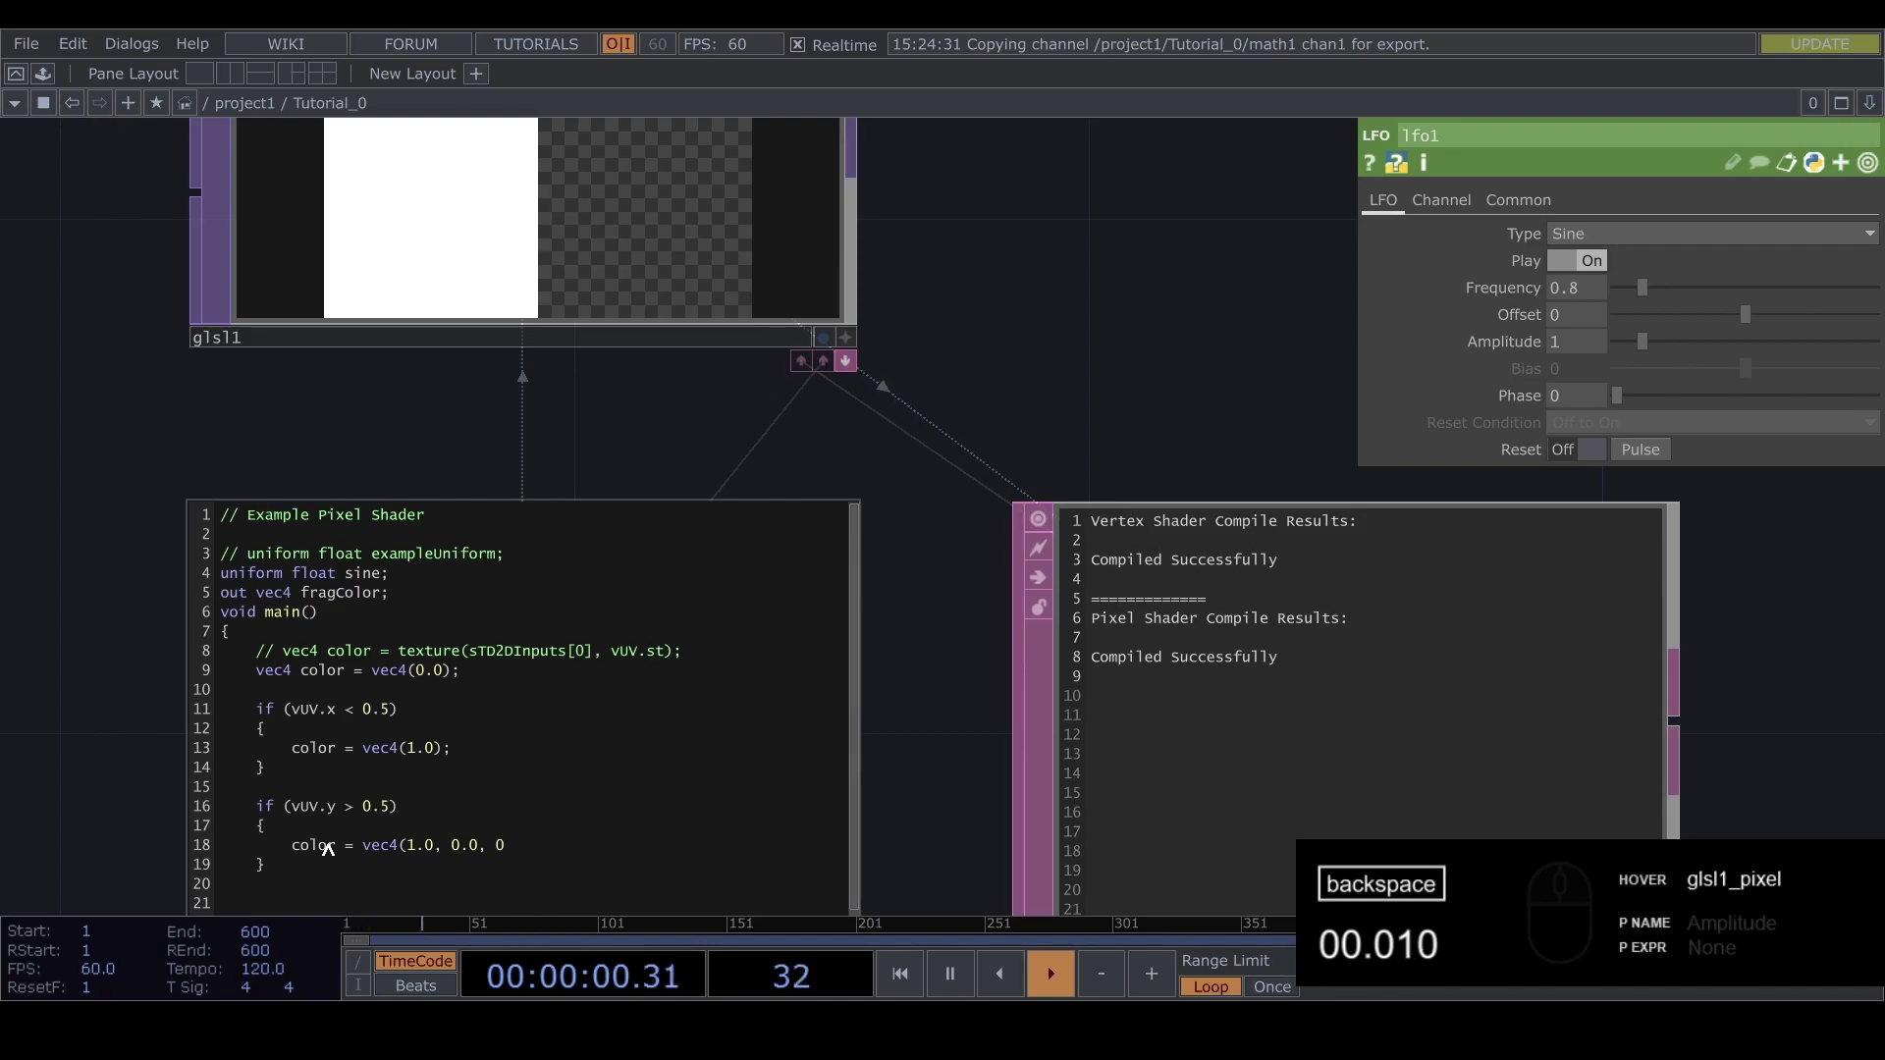
{"action": "type", "text": "0."}
{"action": "type", "text": "0"}
{"action": "key", "text": "space"}
{"action": "type", "text": "1.0"}
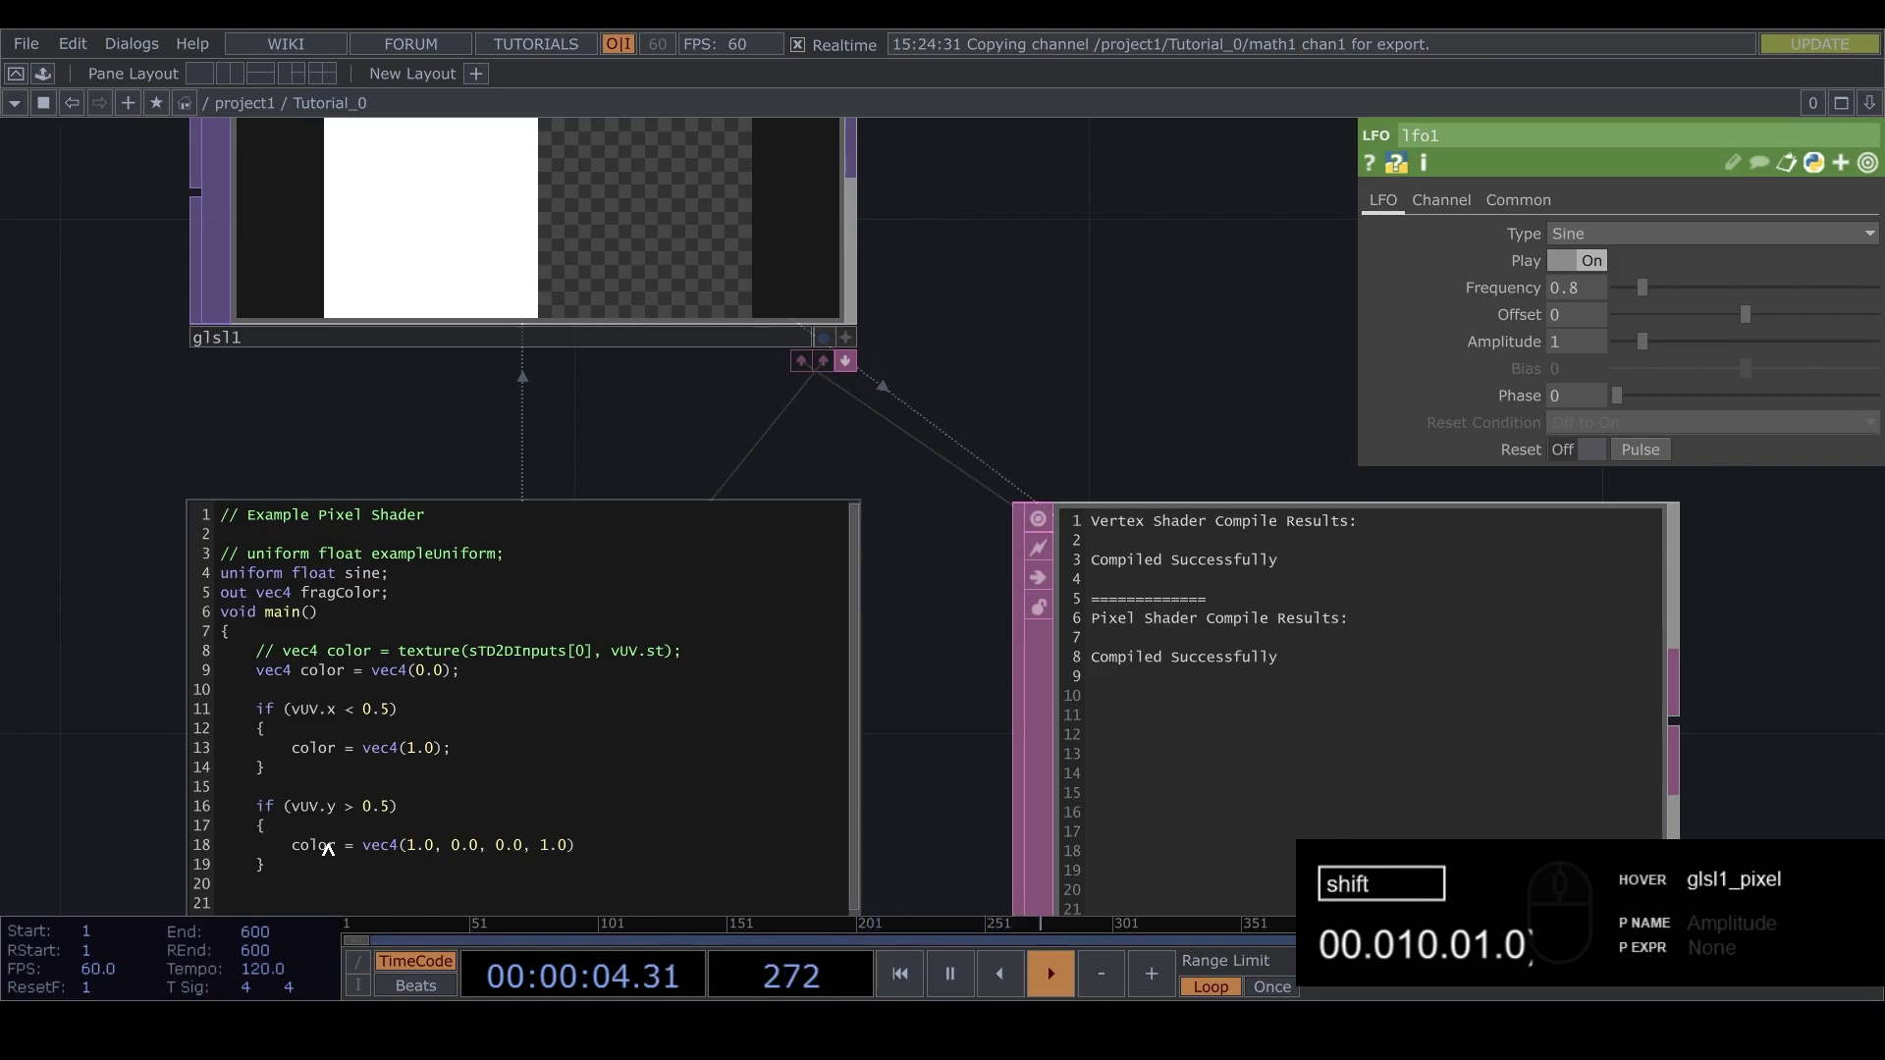
Commit the edit to recompile the shader, which now shows a syntax error checkerboard
{"action": "left_click_drag", "start_coordinate": [983, 649], "coordinate": [900, 525]}
{"action": "left_click_drag", "start_coordinate": [897, 547], "coordinate": [895, 601]}
{"action": "left_click_drag", "start_coordinate": [896, 601], "coordinate": [1222, 557]}
{"action": "left_click", "coordinate": [1226, 583]}
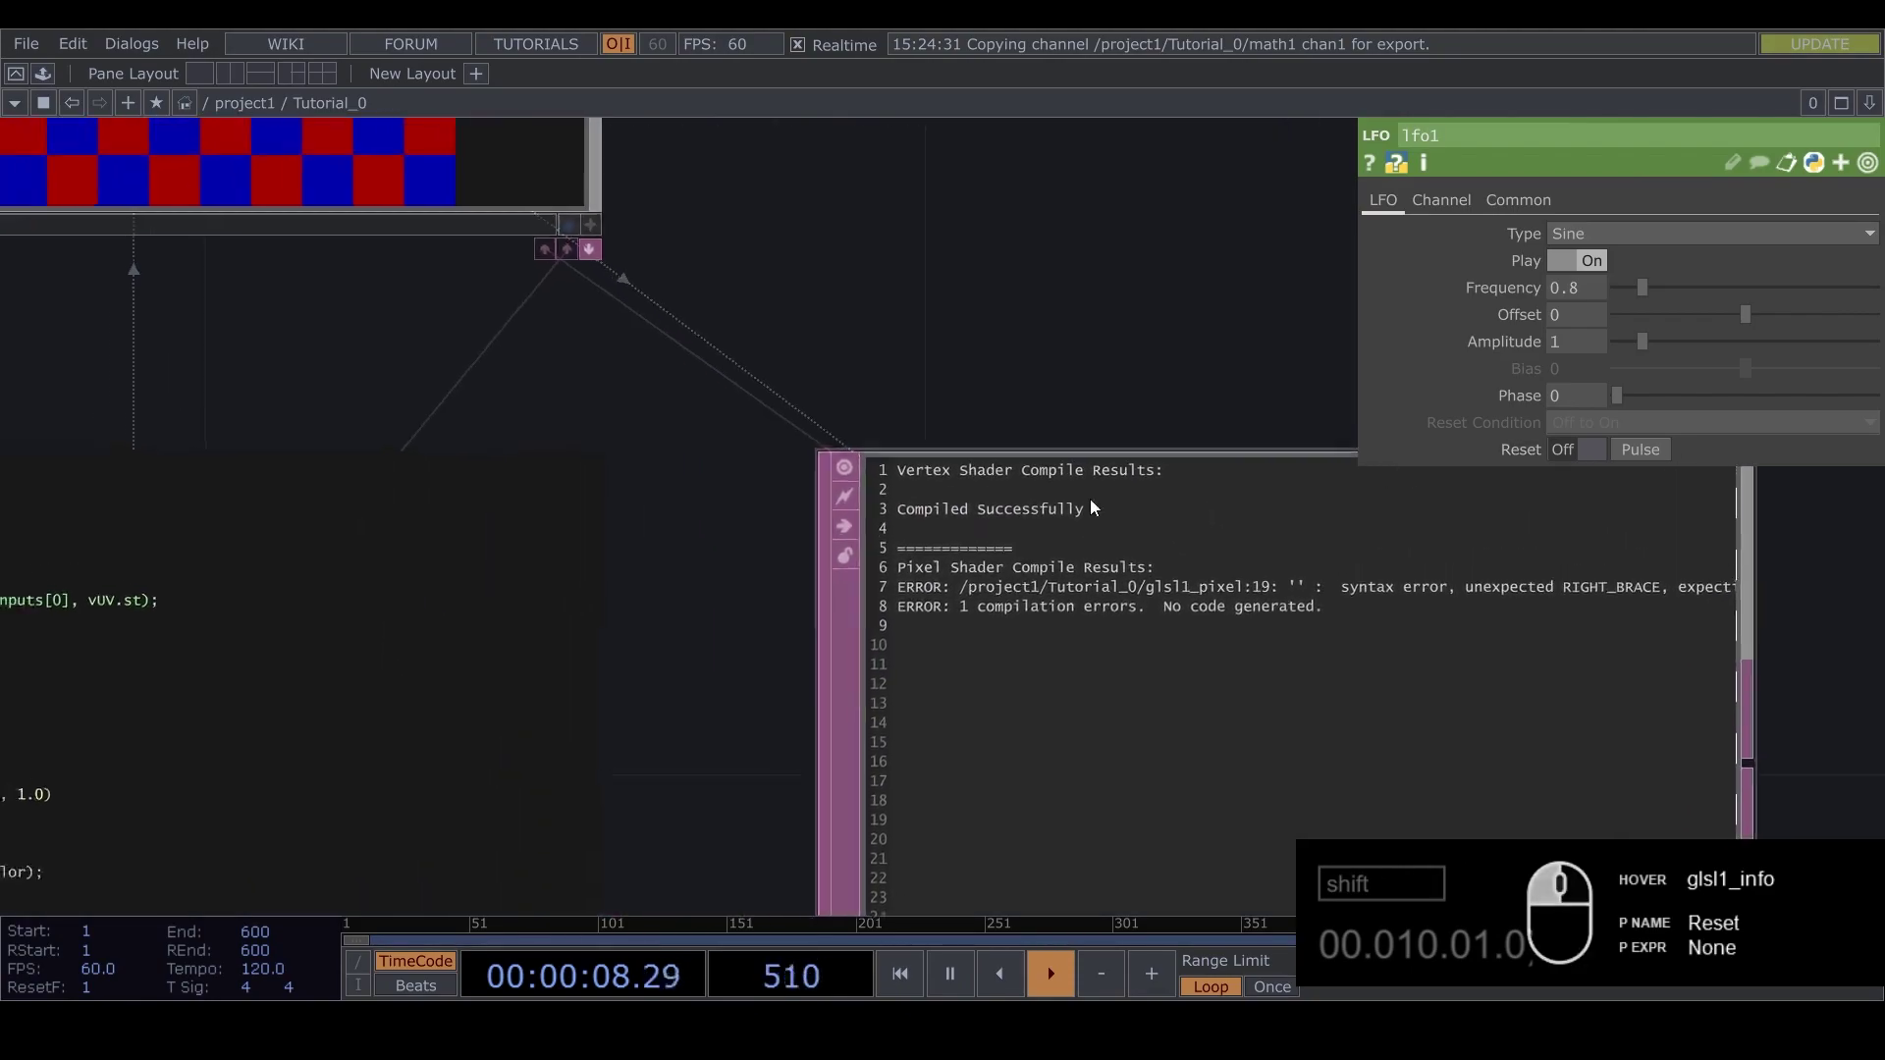
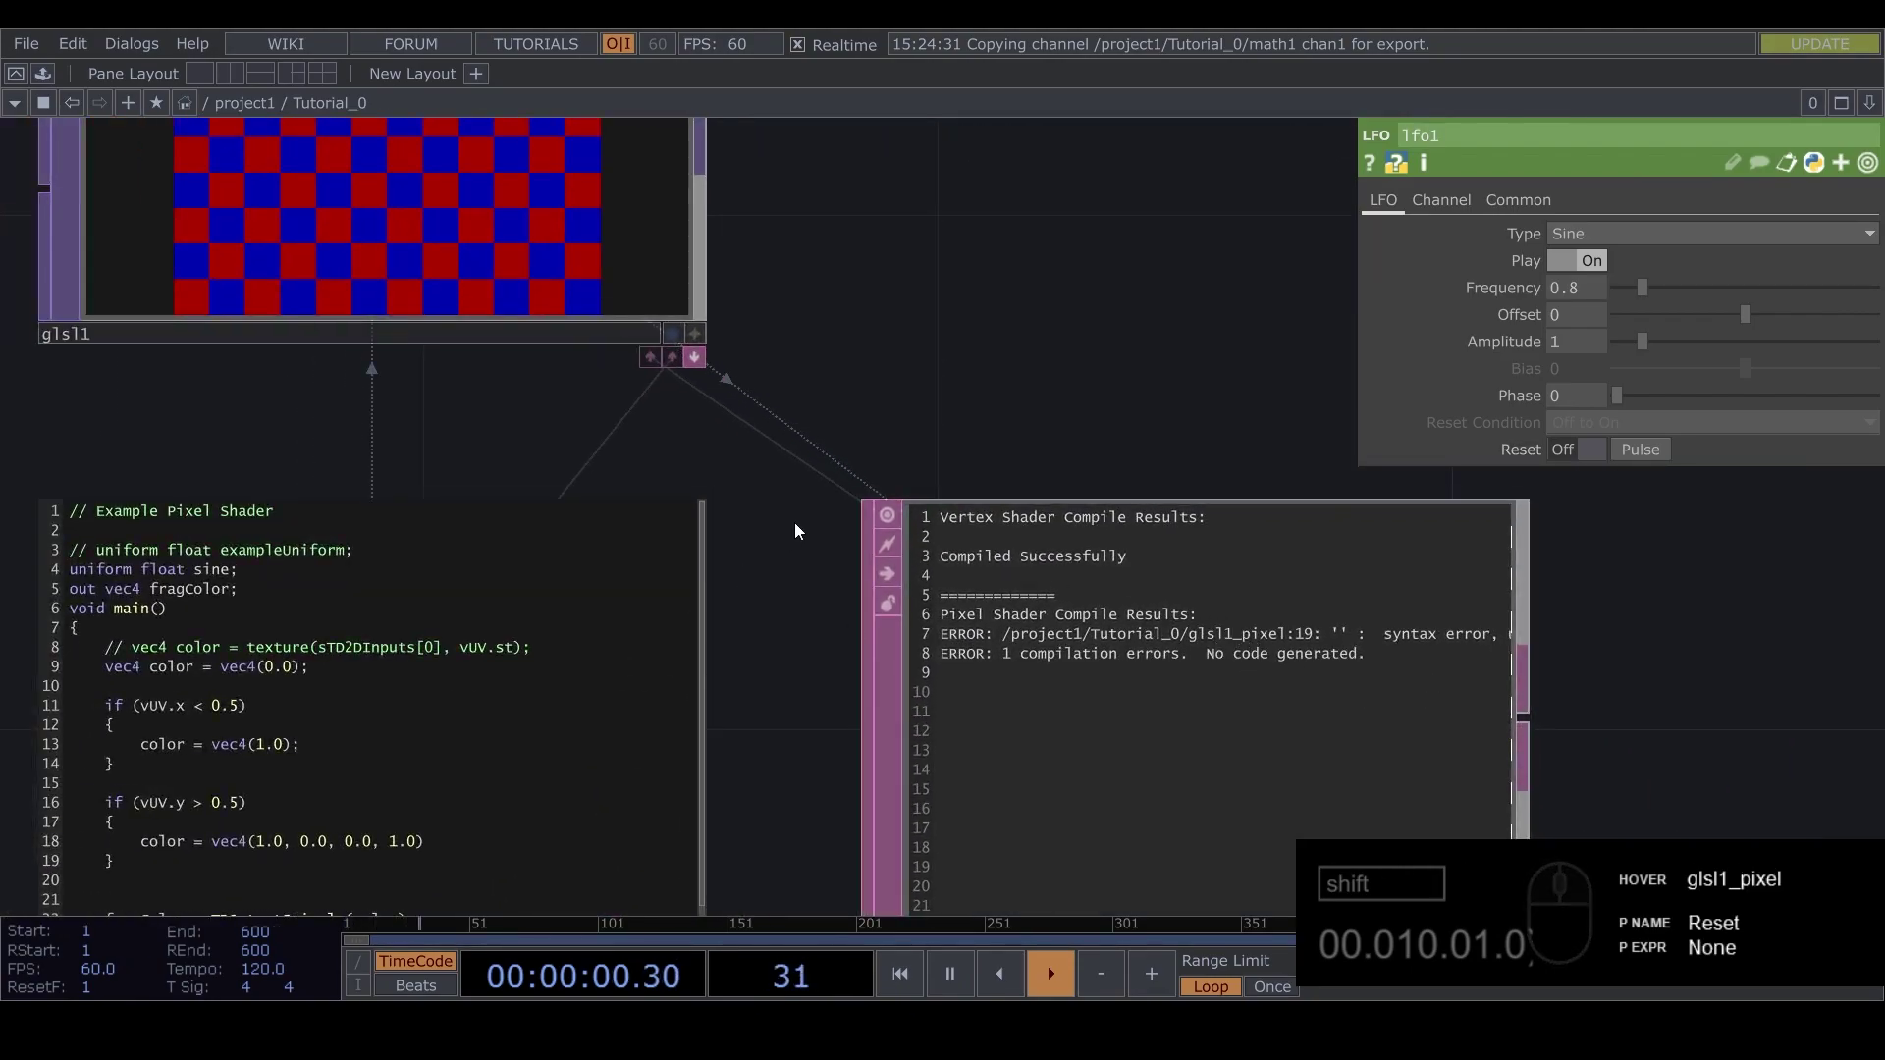
End the red vec4 line with the missing semicolon and recompile the shader
{"action": "left_click_drag", "start_coordinate": [808, 521], "coordinate": [723, 508]}
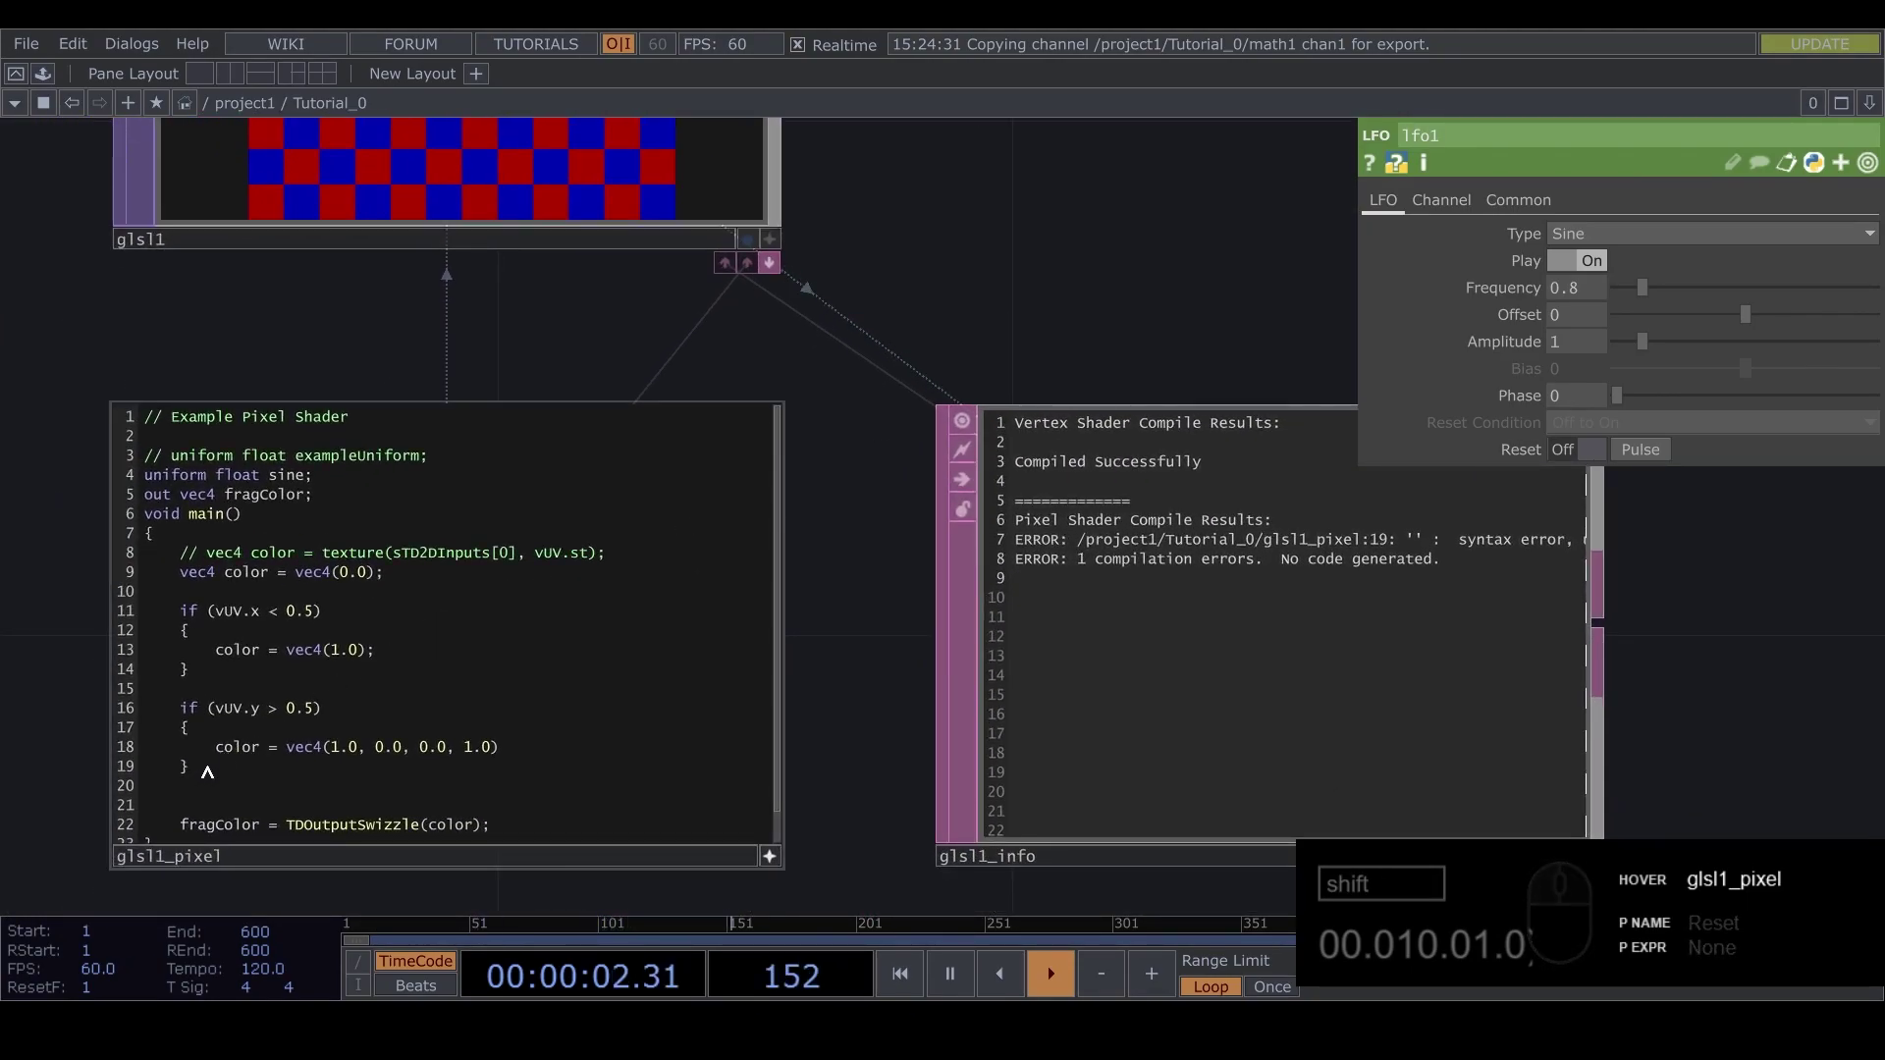
{"action": "left_click", "coordinate": [517, 740]}
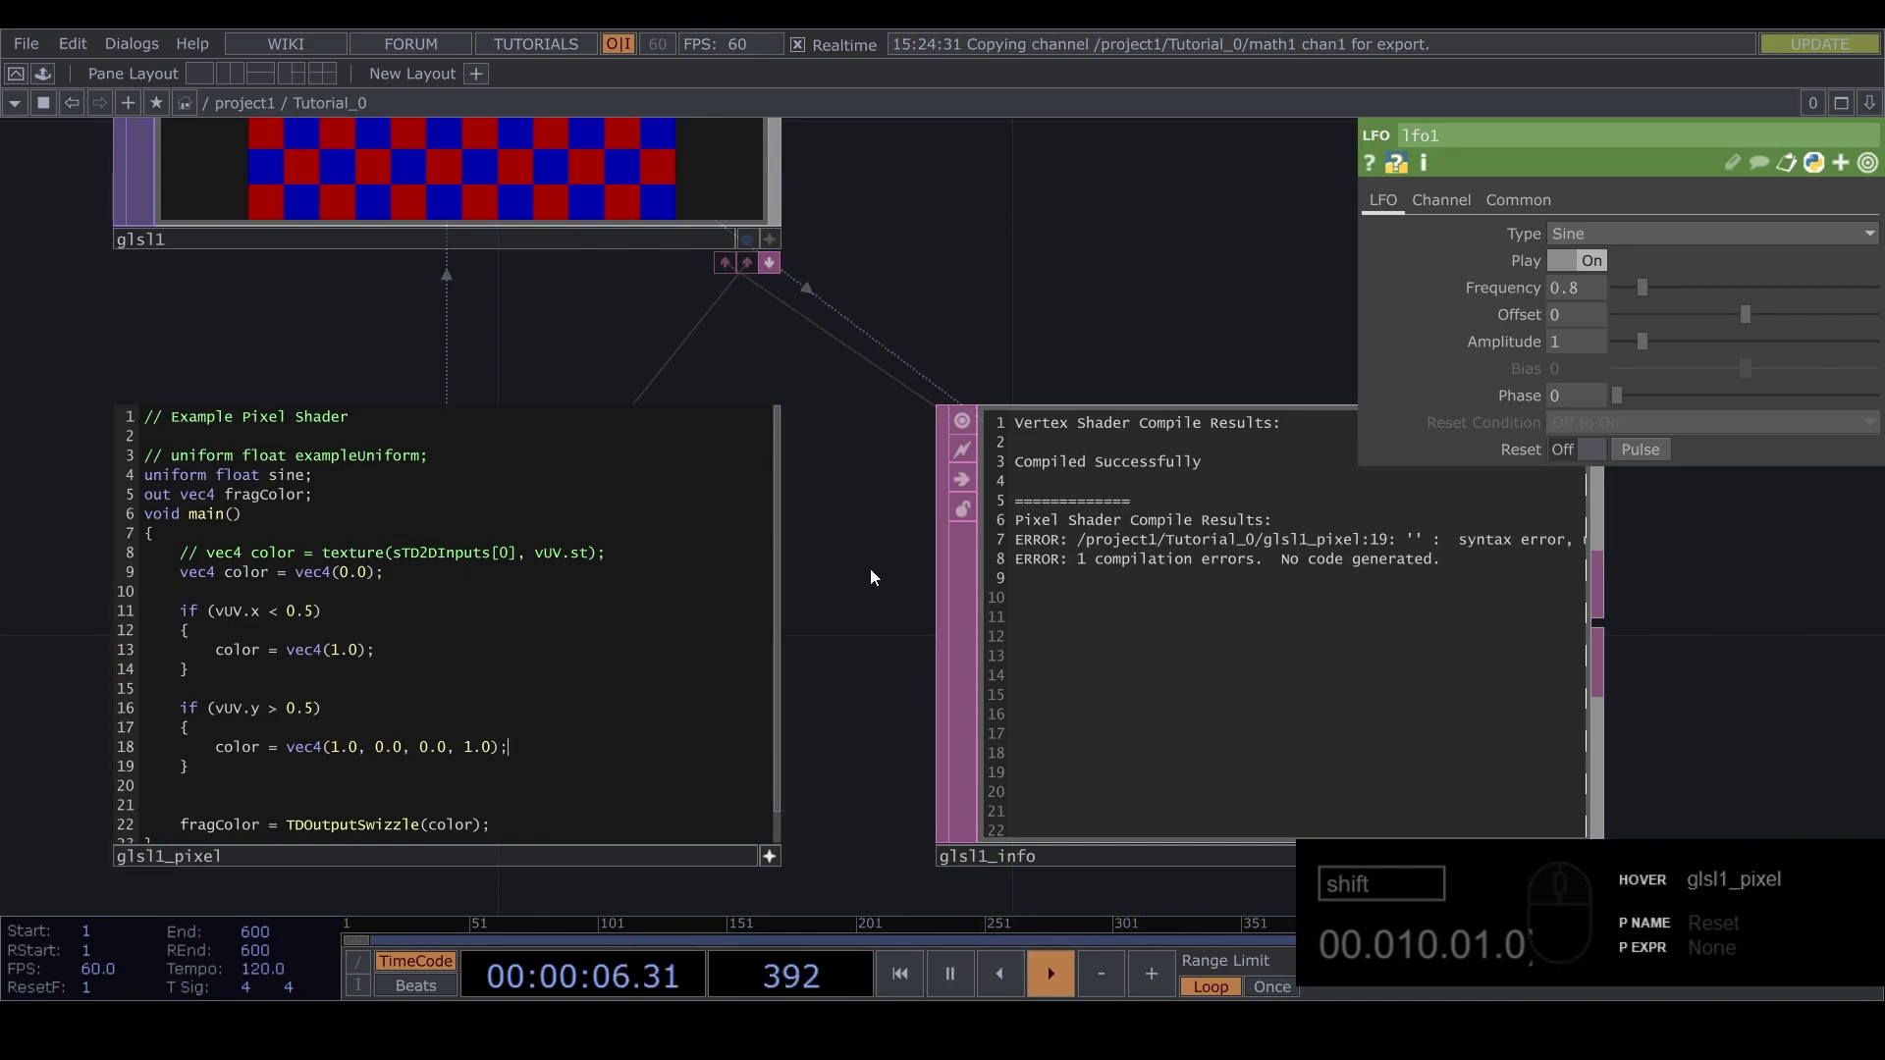
{"action": "left_click_drag", "start_coordinate": [876, 570], "coordinate": [934, 537]}
{"action": "type", "text": "00.010.01.0,"}
{"action": "left_click", "coordinate": [933, 540]}
Pan to the glsl1 output to confirm the red top half over the white left, then back to the code
{"action": "left_click_drag", "start_coordinate": [815, 546], "coordinate": [837, 383]}
{"action": "middle_click", "coordinate": [838, 383]}
{"action": "left_click_drag", "start_coordinate": [888, 334], "coordinate": [365, 790]}
{"action": "middle_click", "coordinate": [365, 790]}
{"action": "left_click_drag", "start_coordinate": [258, 778], "coordinate": [395, 753]}
{"action": "left_click", "coordinate": [492, 732]}
{"action": "left_click", "coordinate": [490, 732]}
{"action": "left_click_drag", "start_coordinate": [461, 735], "coordinate": [494, 659]}
{"action": "left_click", "coordinate": [368, 387]}
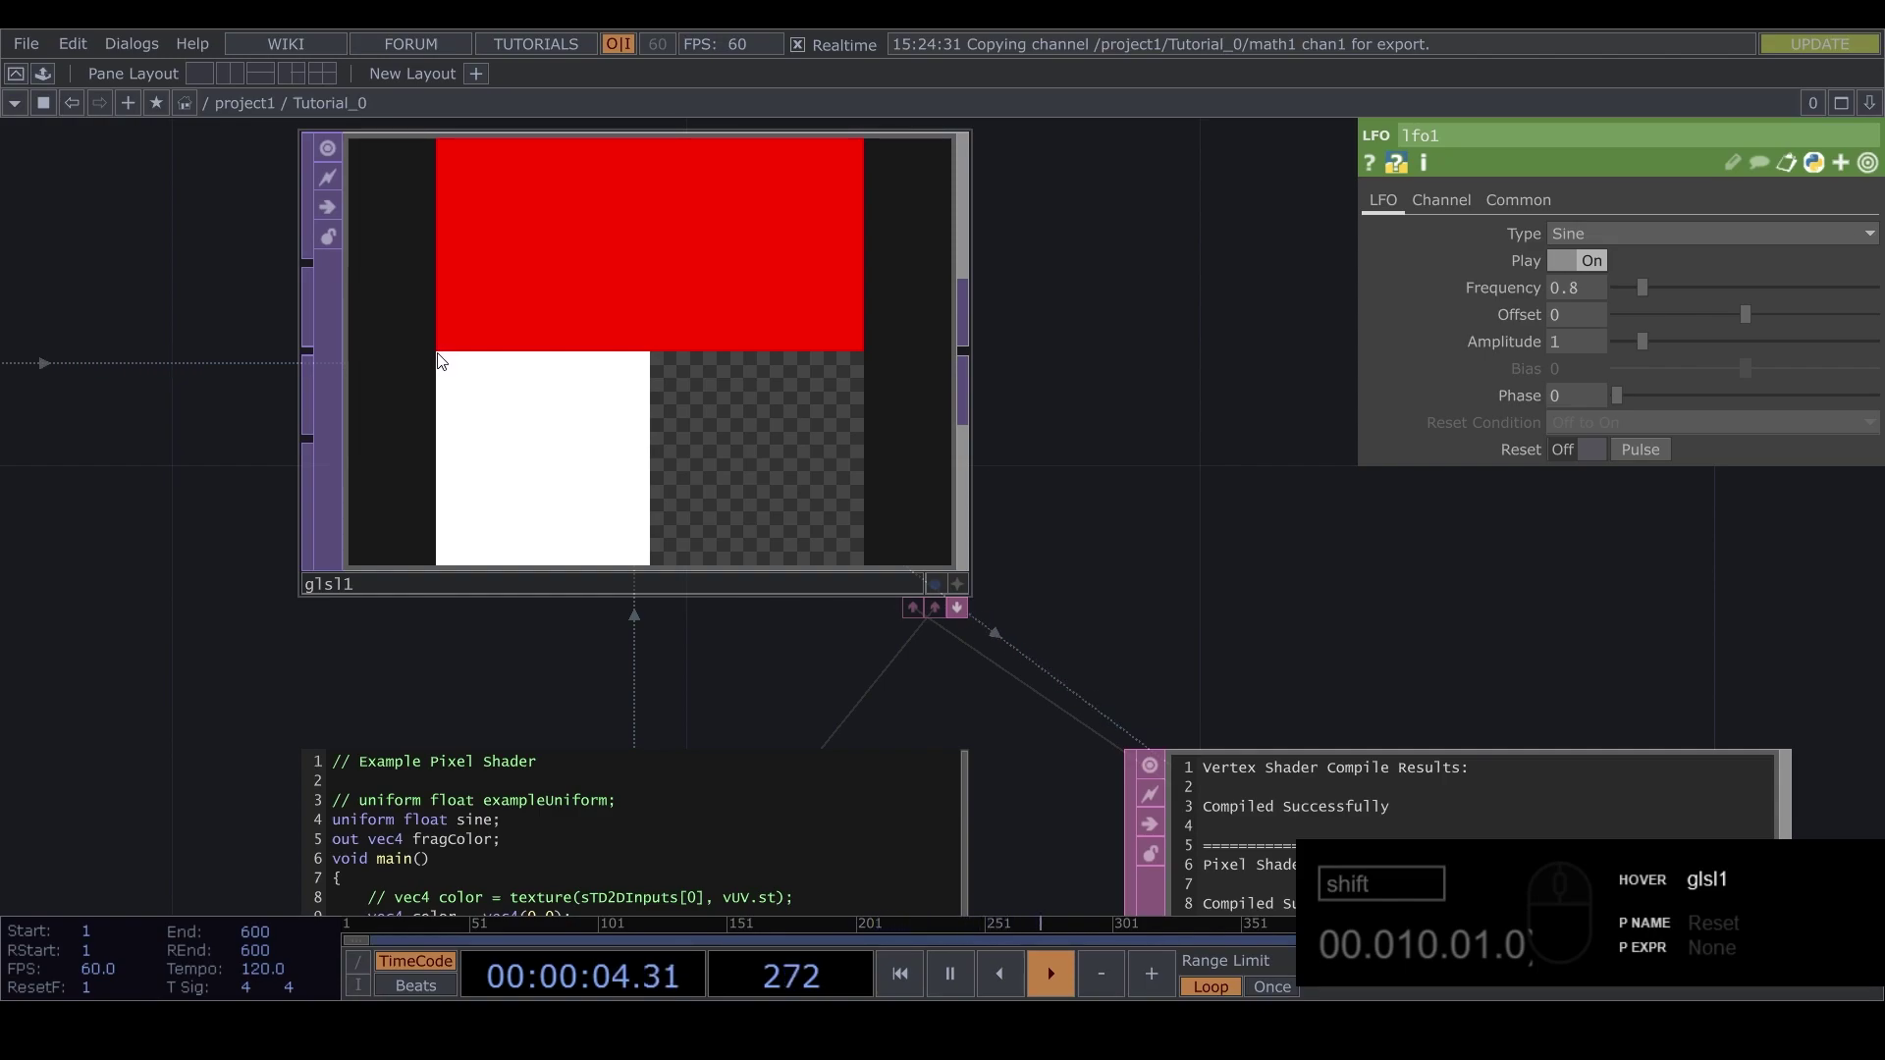
{"action": "left_click_drag", "start_coordinate": [1177, 537], "coordinate": [1139, 391]}
{"action": "left_click_drag", "start_coordinate": [1085, 341], "coordinate": [878, 422]}
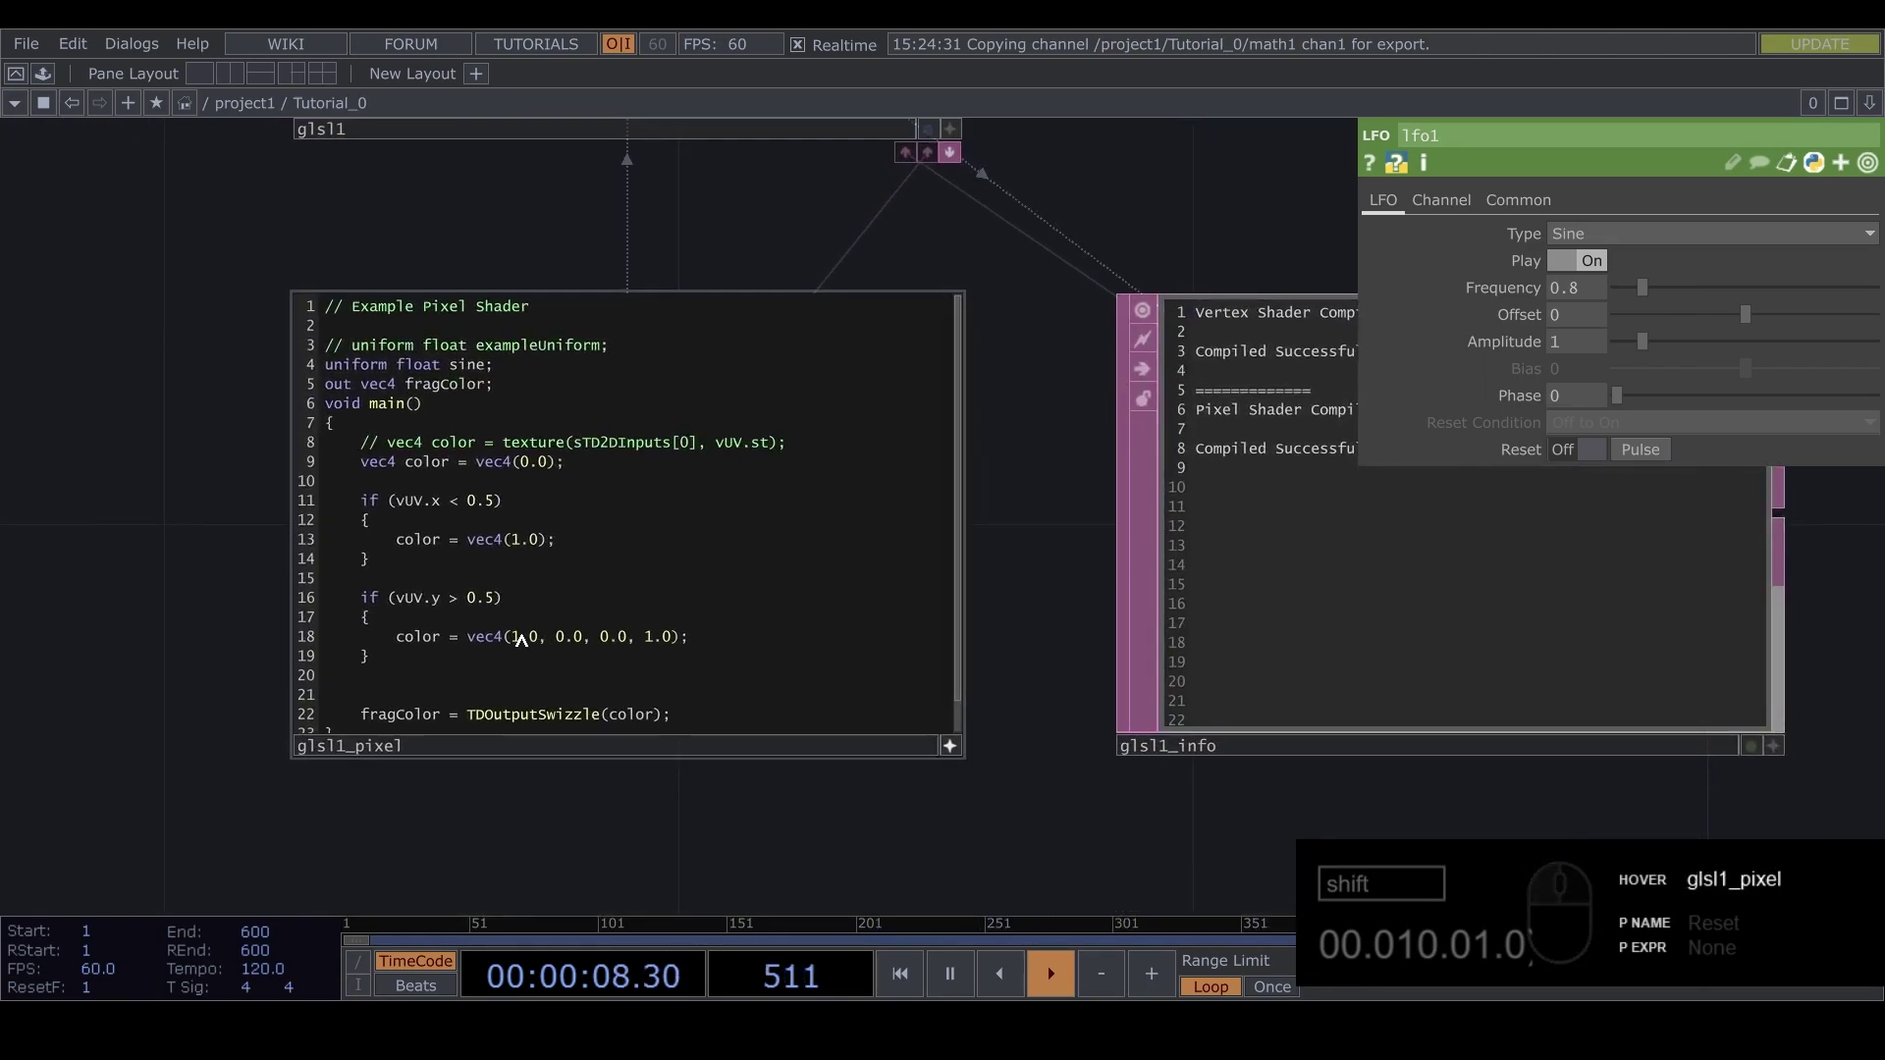
Select the component values in the vUV.y block's vec4 colour line for editing
{"action": "left_click_drag", "start_coordinate": [514, 542], "coordinate": [518, 550]}
{"action": "left_click", "coordinate": [511, 541]}
{"action": "left_click_drag", "start_coordinate": [475, 544], "coordinate": [537, 548]}
{"action": "left_click", "coordinate": [516, 545]}
{"action": "left_click_drag", "start_coordinate": [515, 540], "coordinate": [539, 545]}
{"action": "left_click", "coordinate": [514, 644]}
{"action": "left_click_drag", "start_coordinate": [517, 639], "coordinate": [552, 650]}
{"action": "left_click_drag", "start_coordinate": [541, 640], "coordinate": [554, 641]}
{"action": "left_click_drag", "start_coordinate": [585, 638], "coordinate": [628, 640]}
{"action": "left_click_drag", "start_coordinate": [628, 641], "coordinate": [567, 676]}
Change the colour to vec4(0.0, 1.0, 0.0, 1.0) so the top half turns green
{"action": "type", "text": "00.010.01.0"}
{"action": "key", "text": "BackSpace"}
{"action": "key", "text": "Right"}
{"action": "key", "text": "BackSpace"}
{"action": "type", "text": "1"}
{"action": "left_click_drag", "start_coordinate": [1044, 561], "coordinate": [932, 593]}
{"action": "left_click", "coordinate": [966, 491]}
{"action": "type", "text": "01"}
{"action": "left_click_drag", "start_coordinate": [884, 264], "coordinate": [792, 379]}
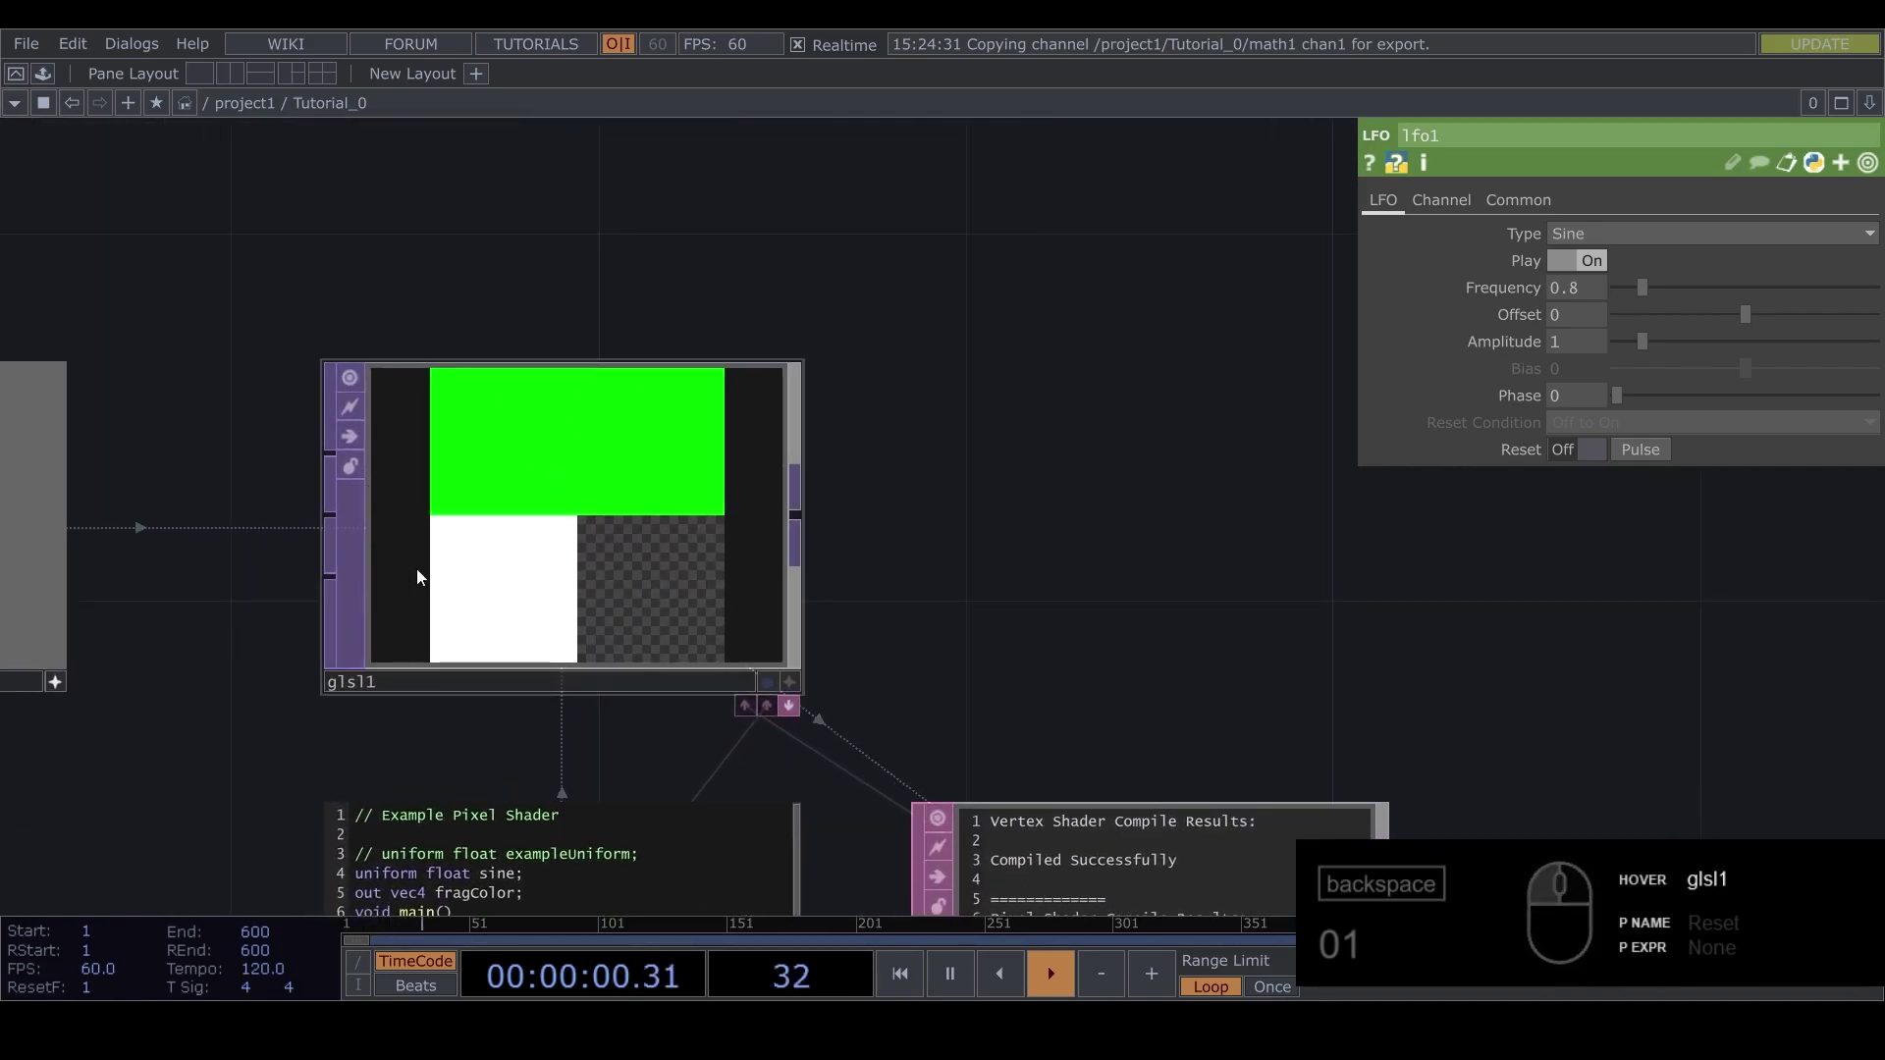